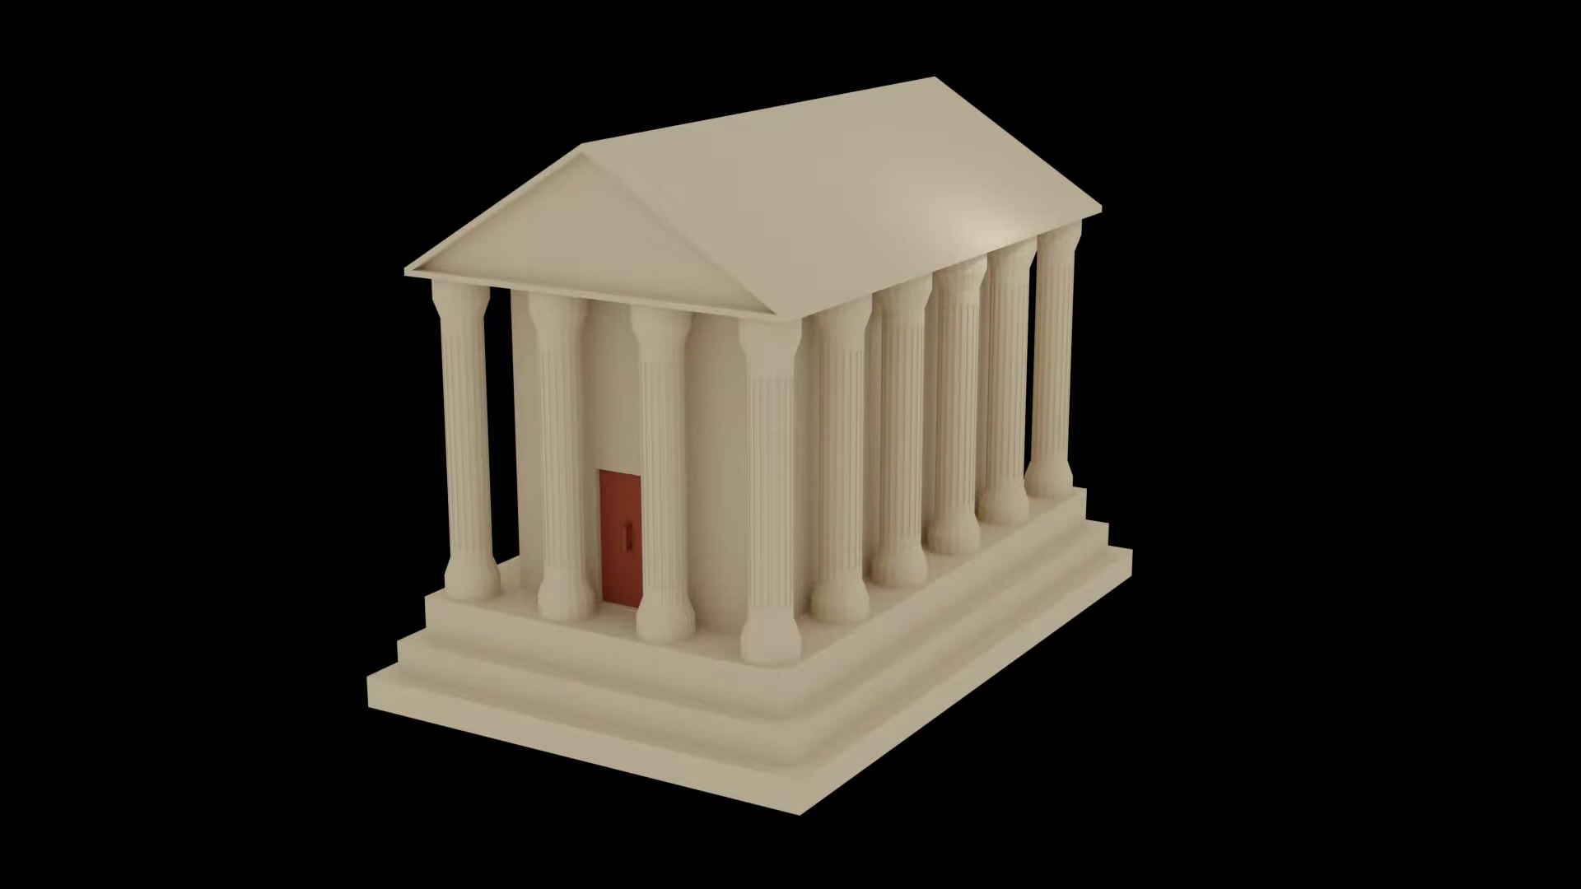
- Start a new General file showing the default cube, camera and light
{"action": "left_click", "coordinate": [1084, 224]}
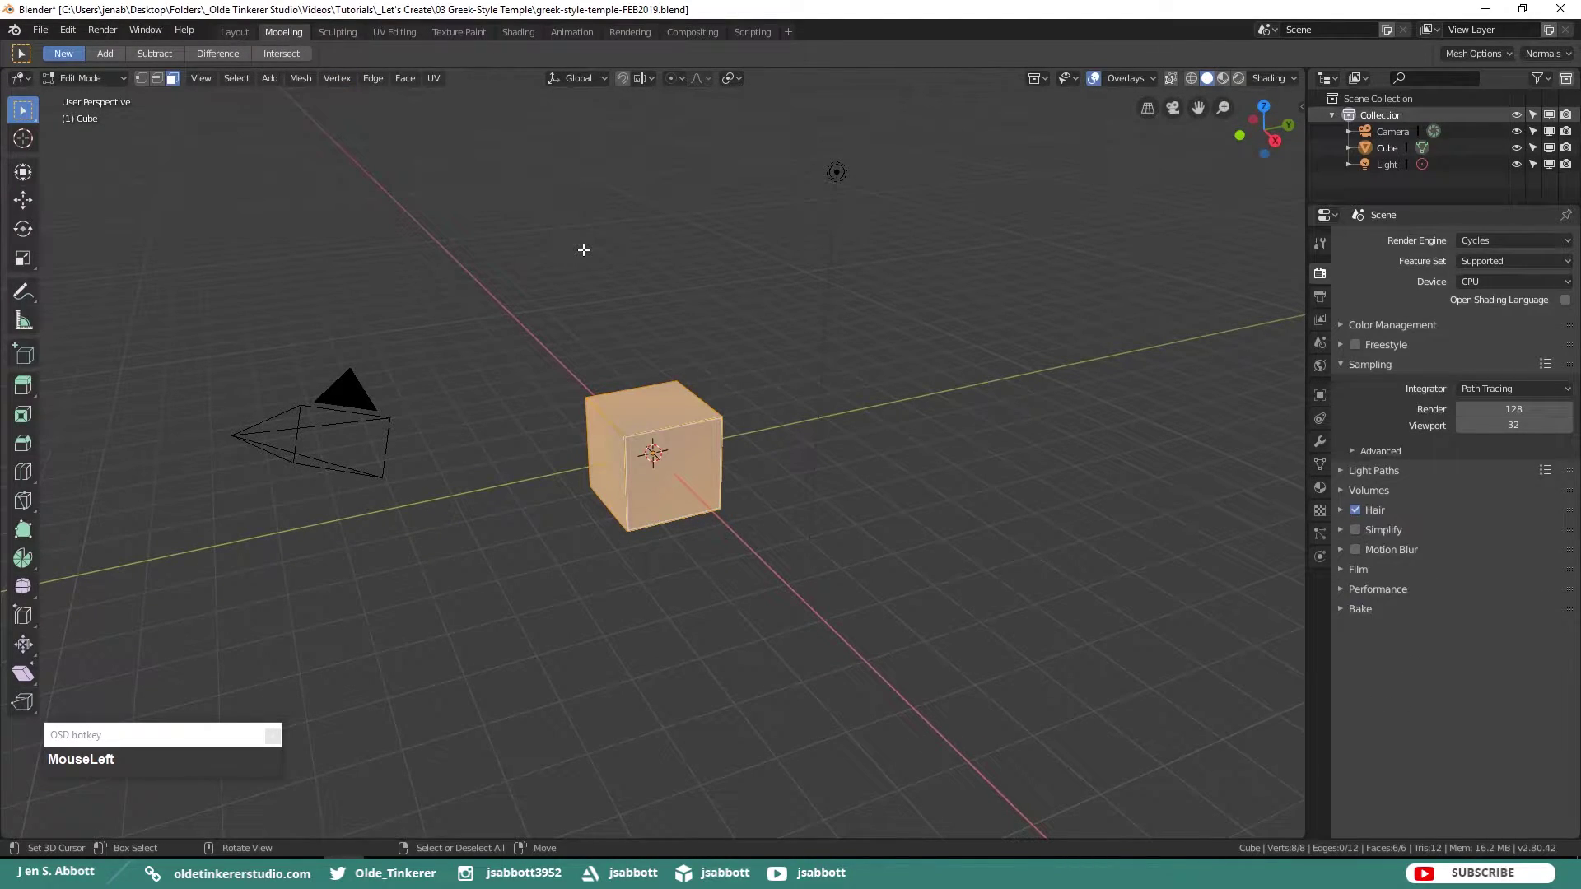
- Flatten the cube vertically in front orthographic view into a thin base slab
{"action": "key", "text": "KP_5"}
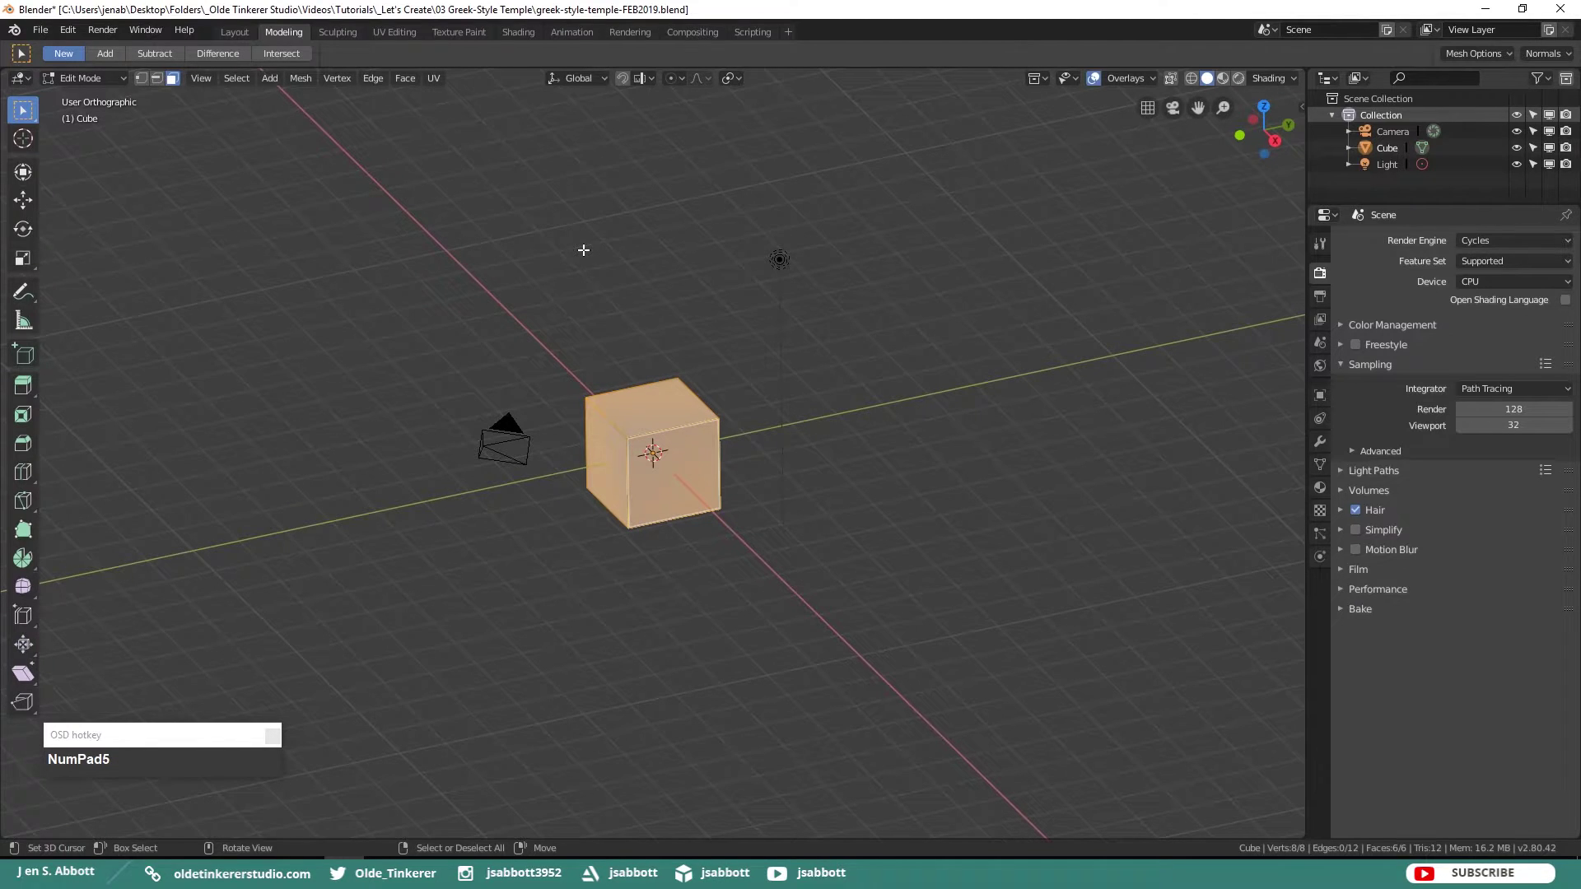
{"action": "key", "text": "KP_1"}
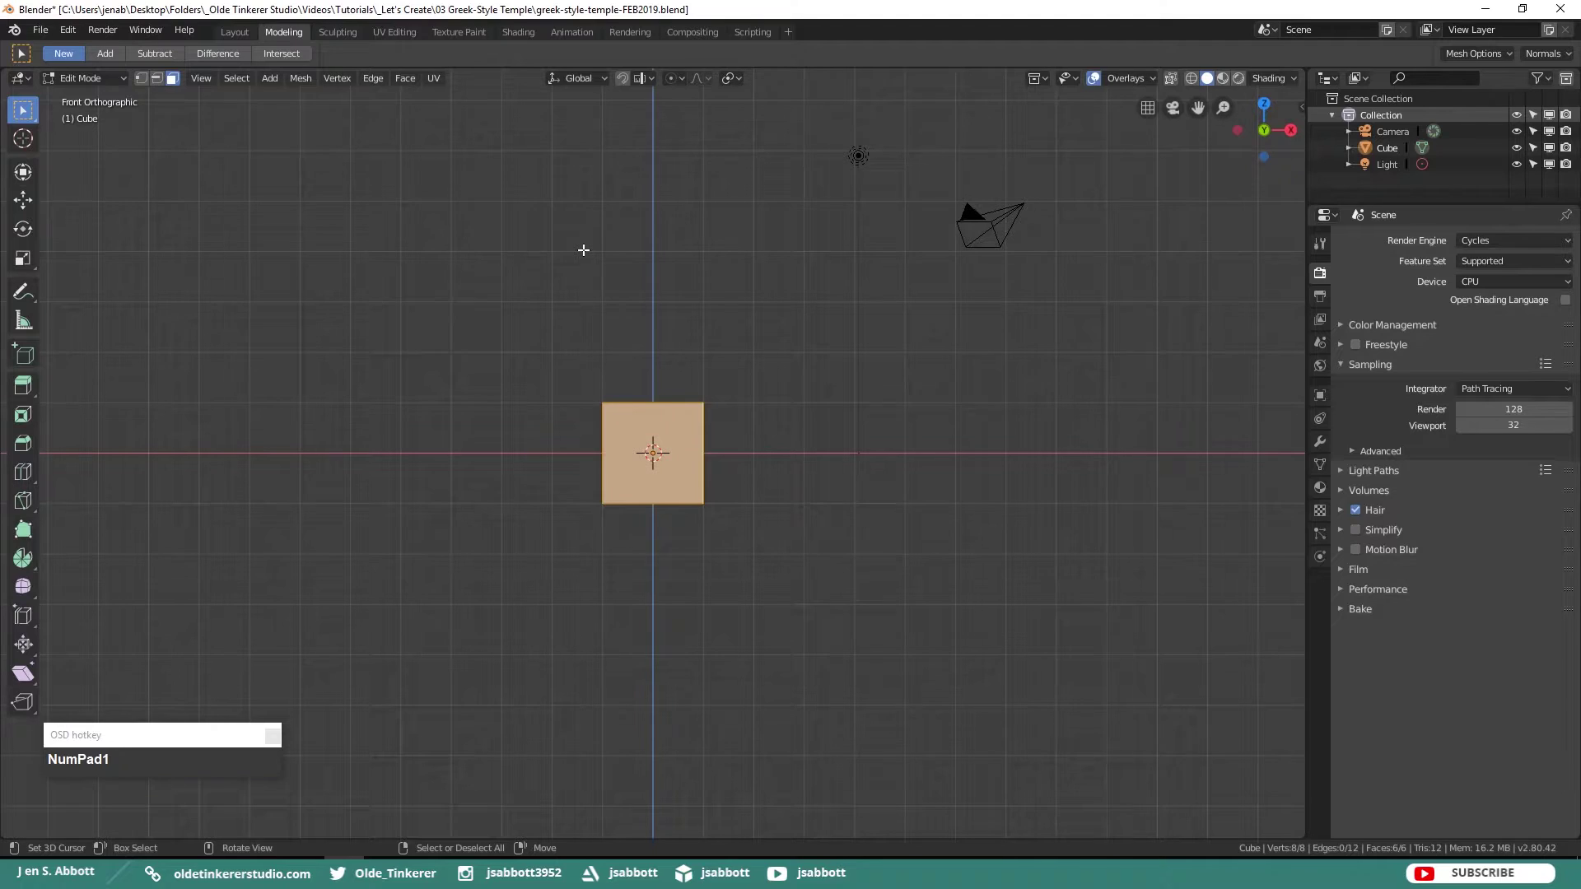
{"action": "key", "text": "s"}
{"action": "key", "text": "z"}
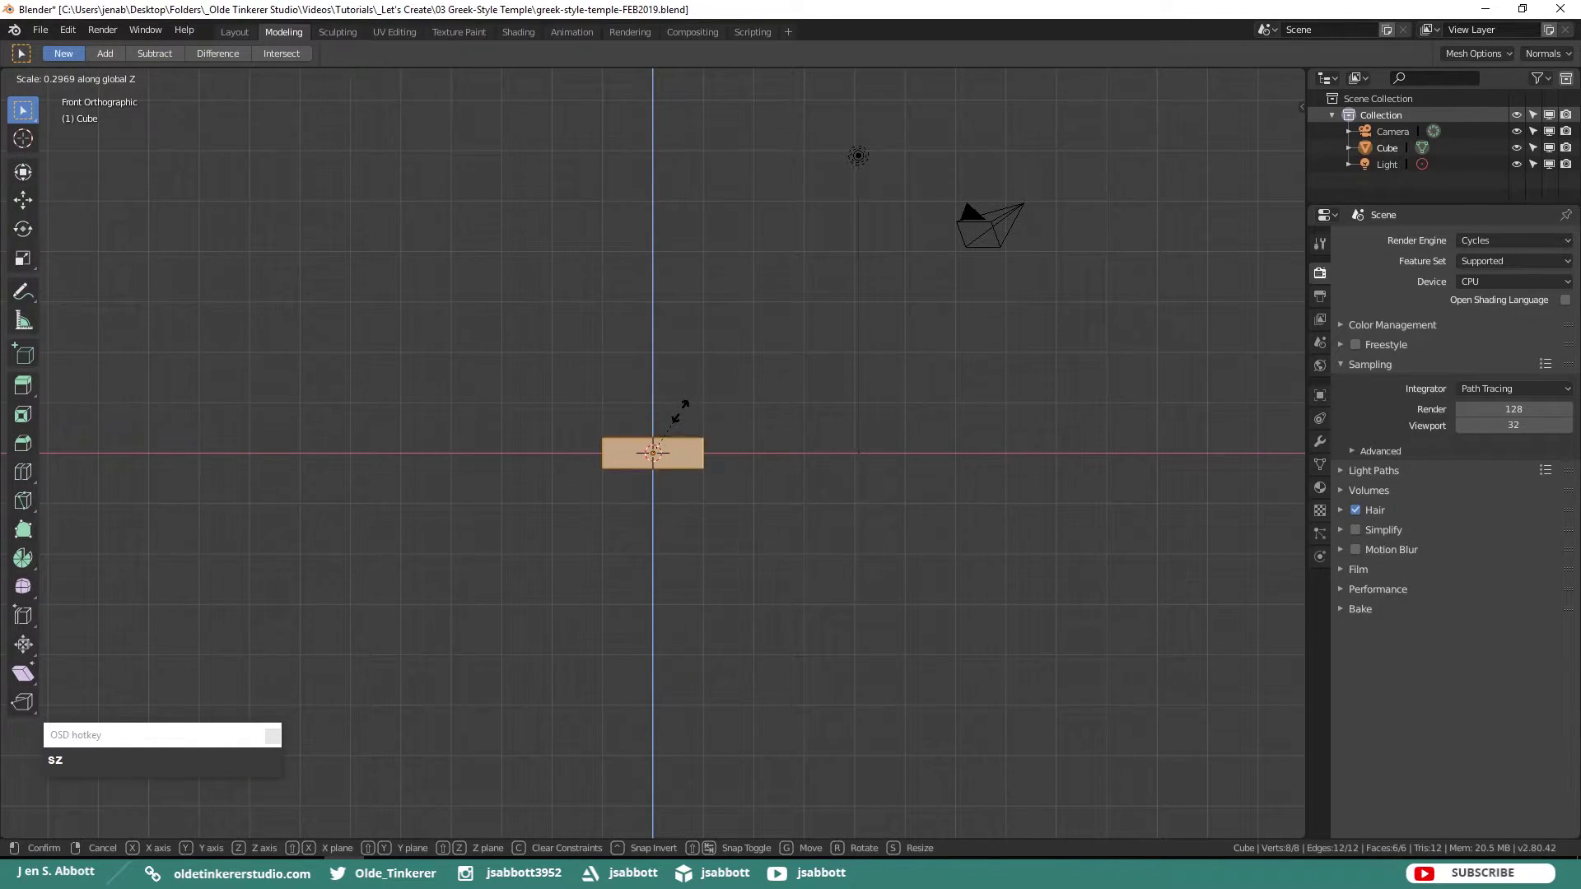
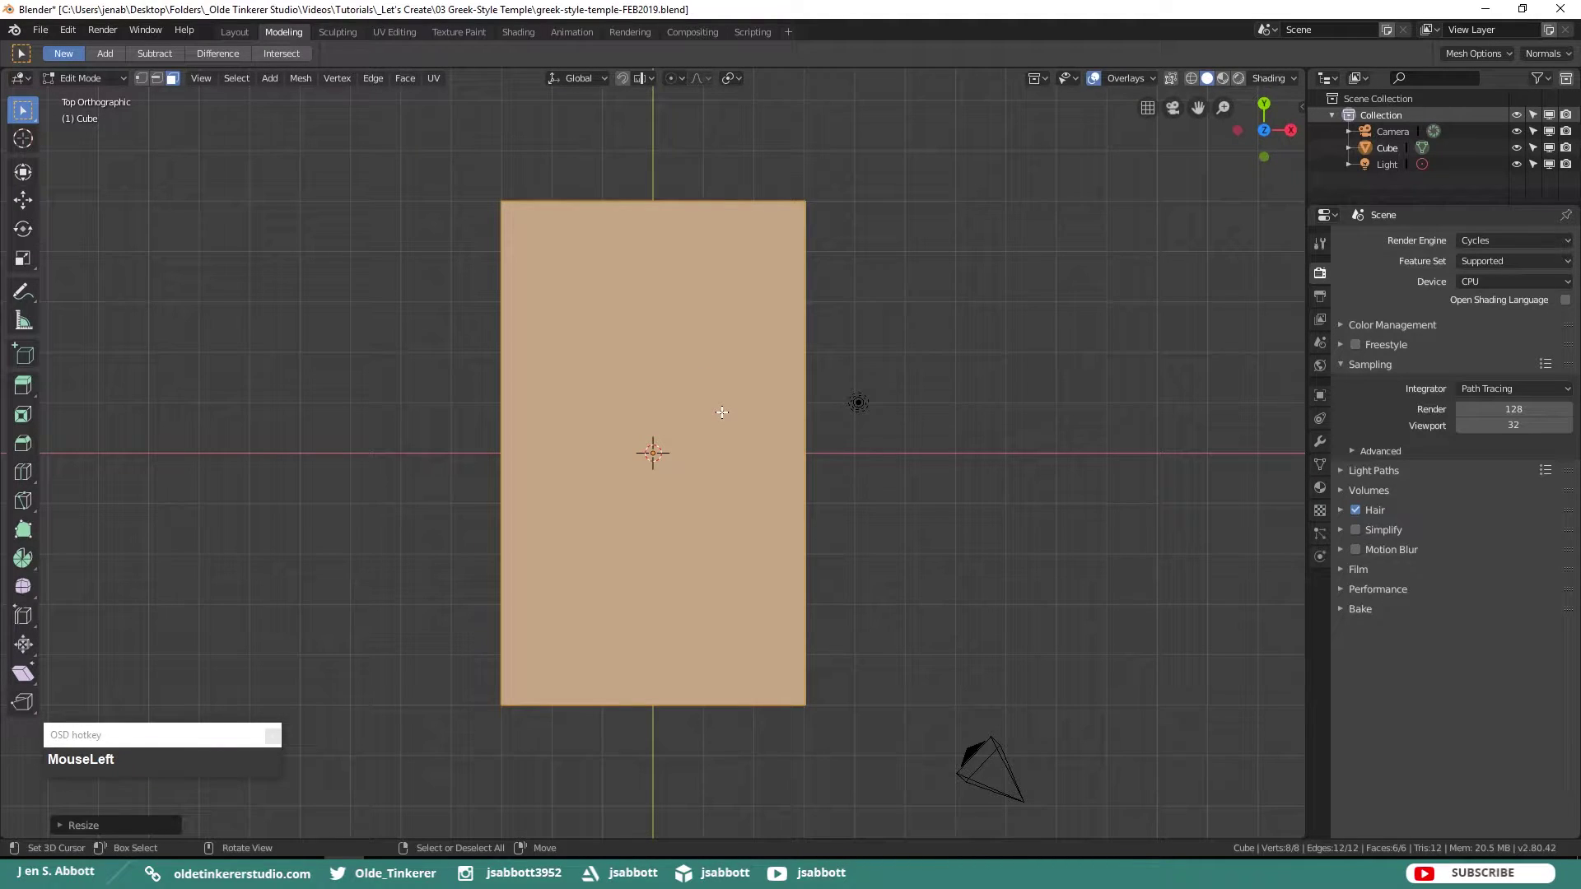
{"action": "key", "text": "KP_1"}
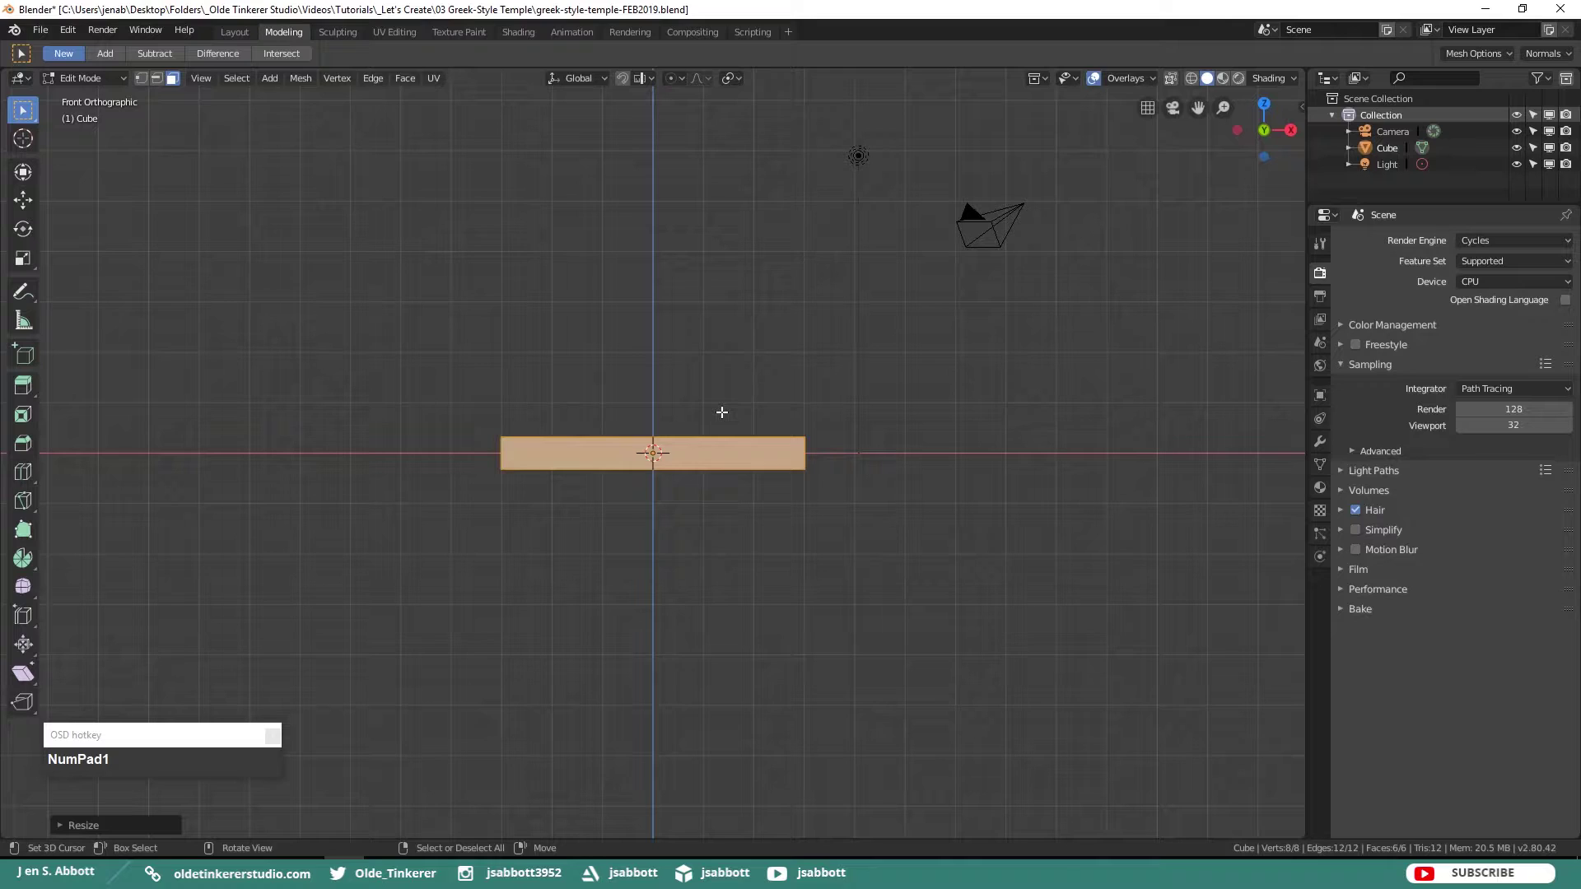
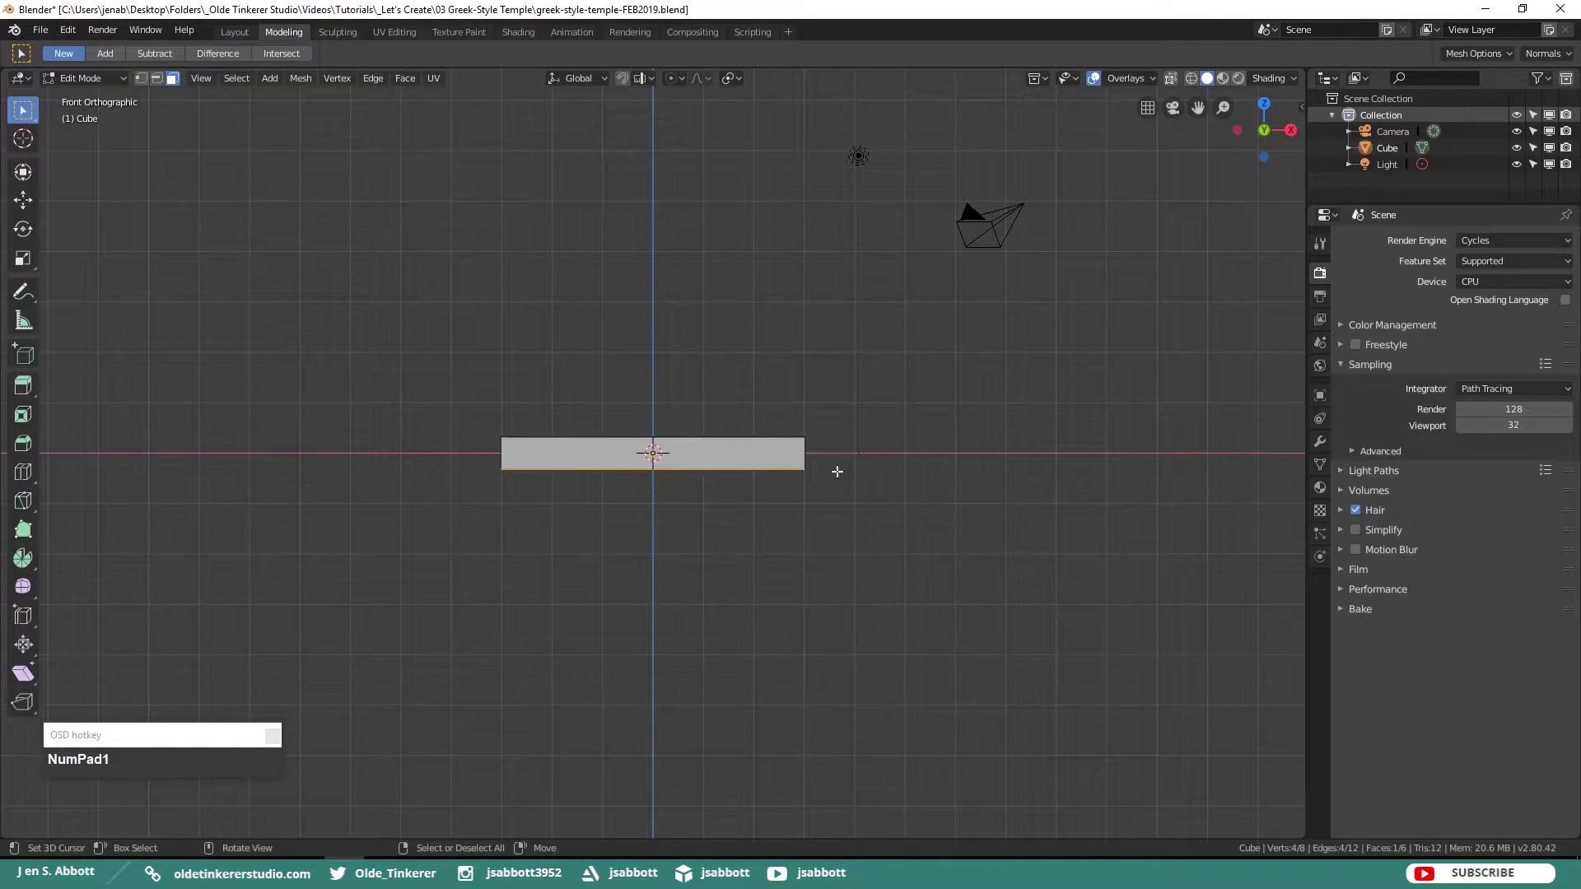
- Extrude the top face upward and push the lower side-face ring outward for the first step
{"action": "key", "text": "e"}
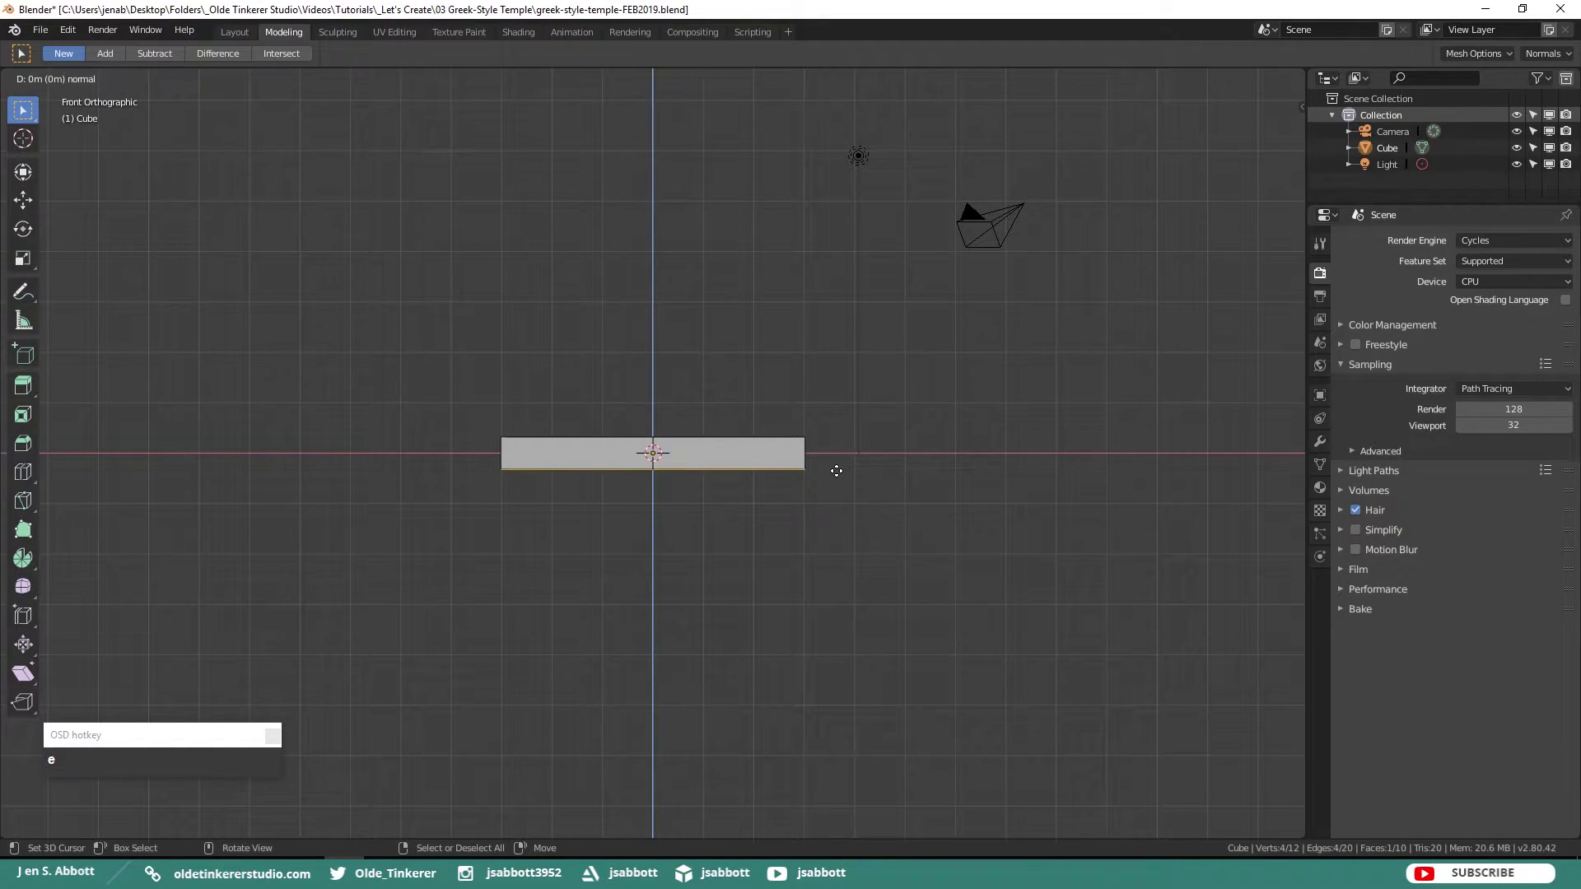
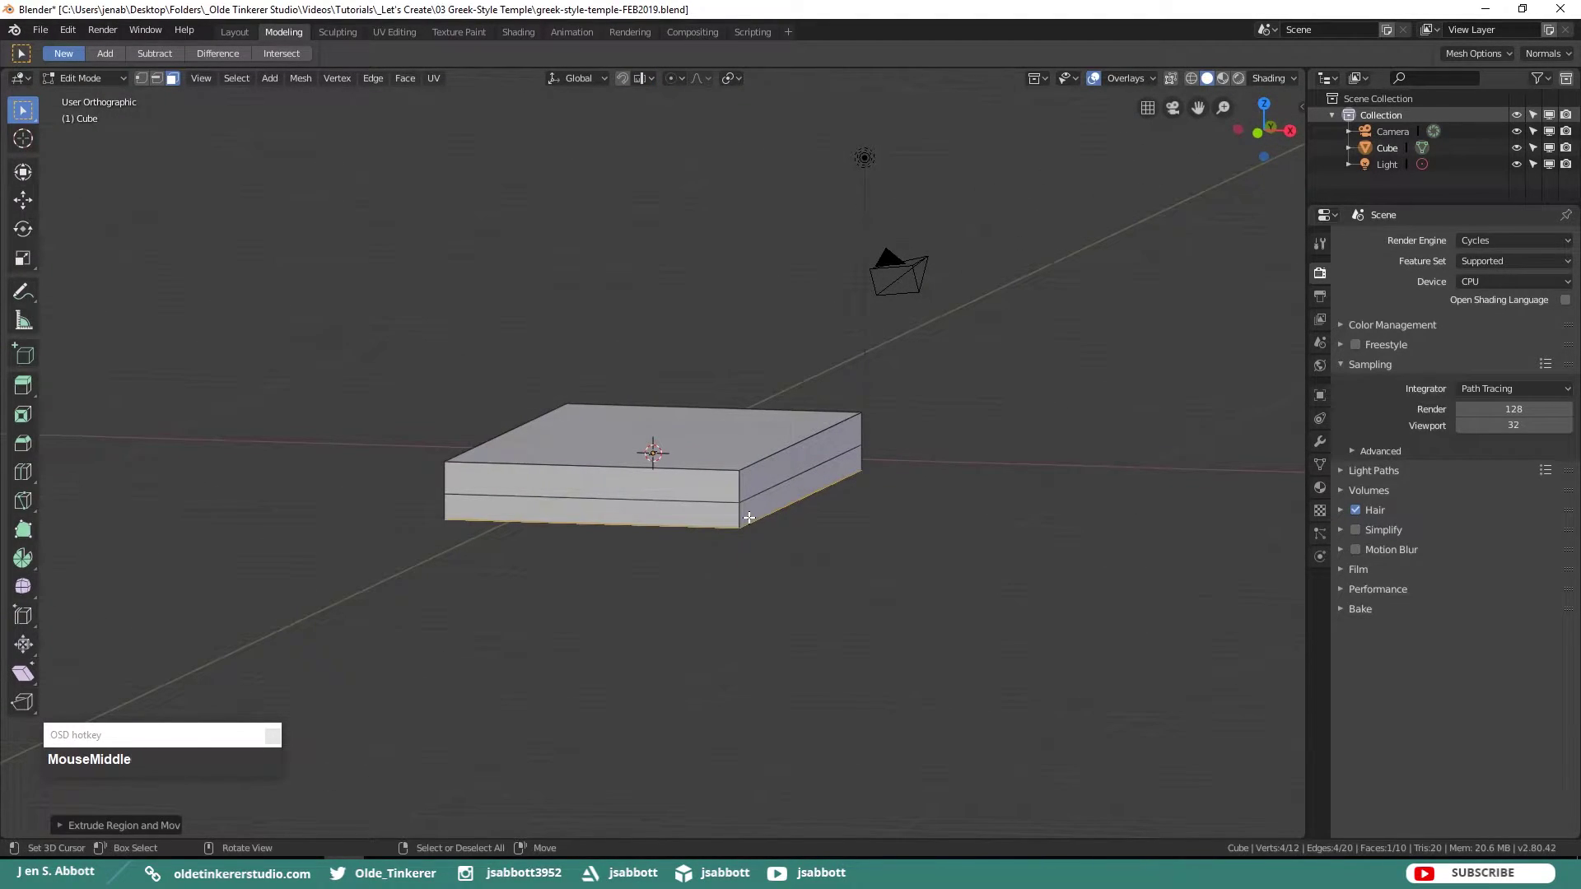
{"action": "key", "text": "alt+a"}
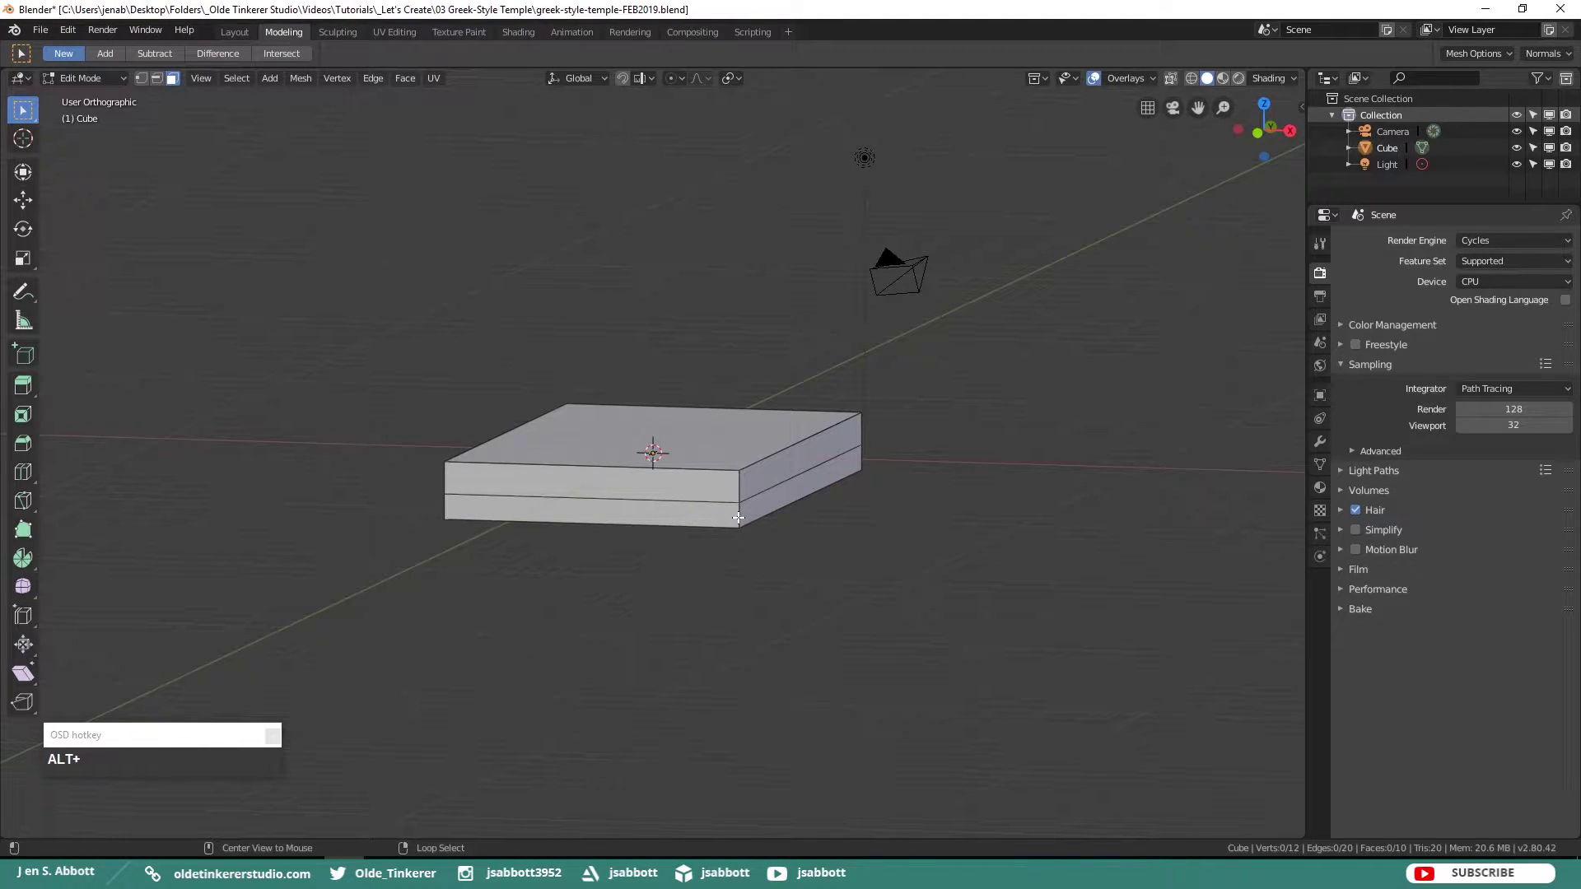
{"action": "right_click", "coordinate": [739, 513]}
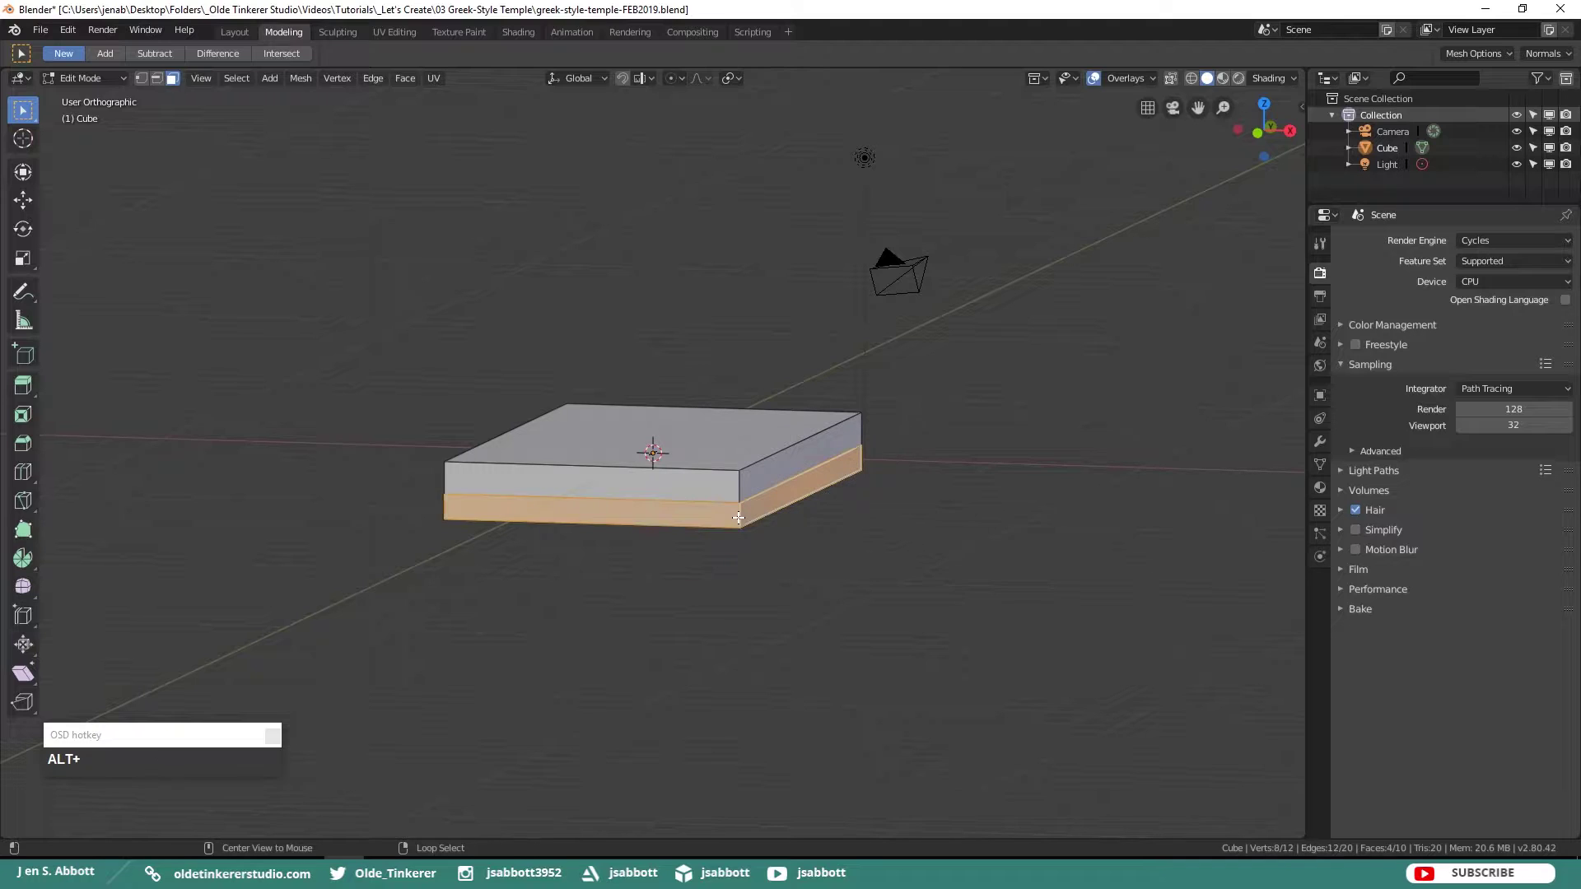
{"action": "key", "text": "KP_7"}
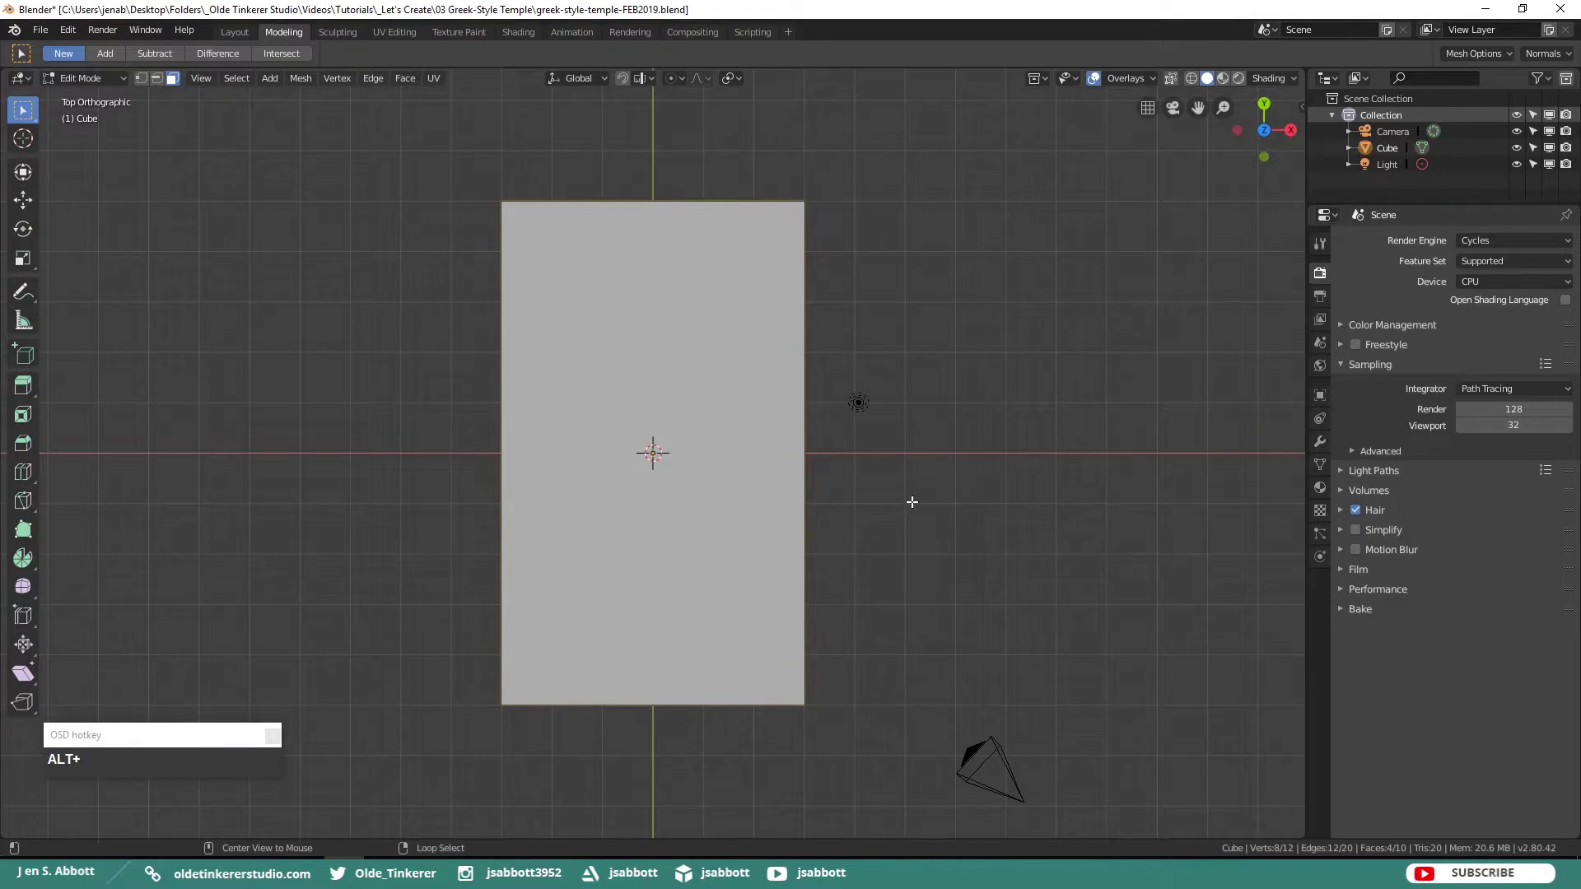
{"action": "key", "text": "alt+e"}
{"action": "left_click", "coordinate": [918, 525]}
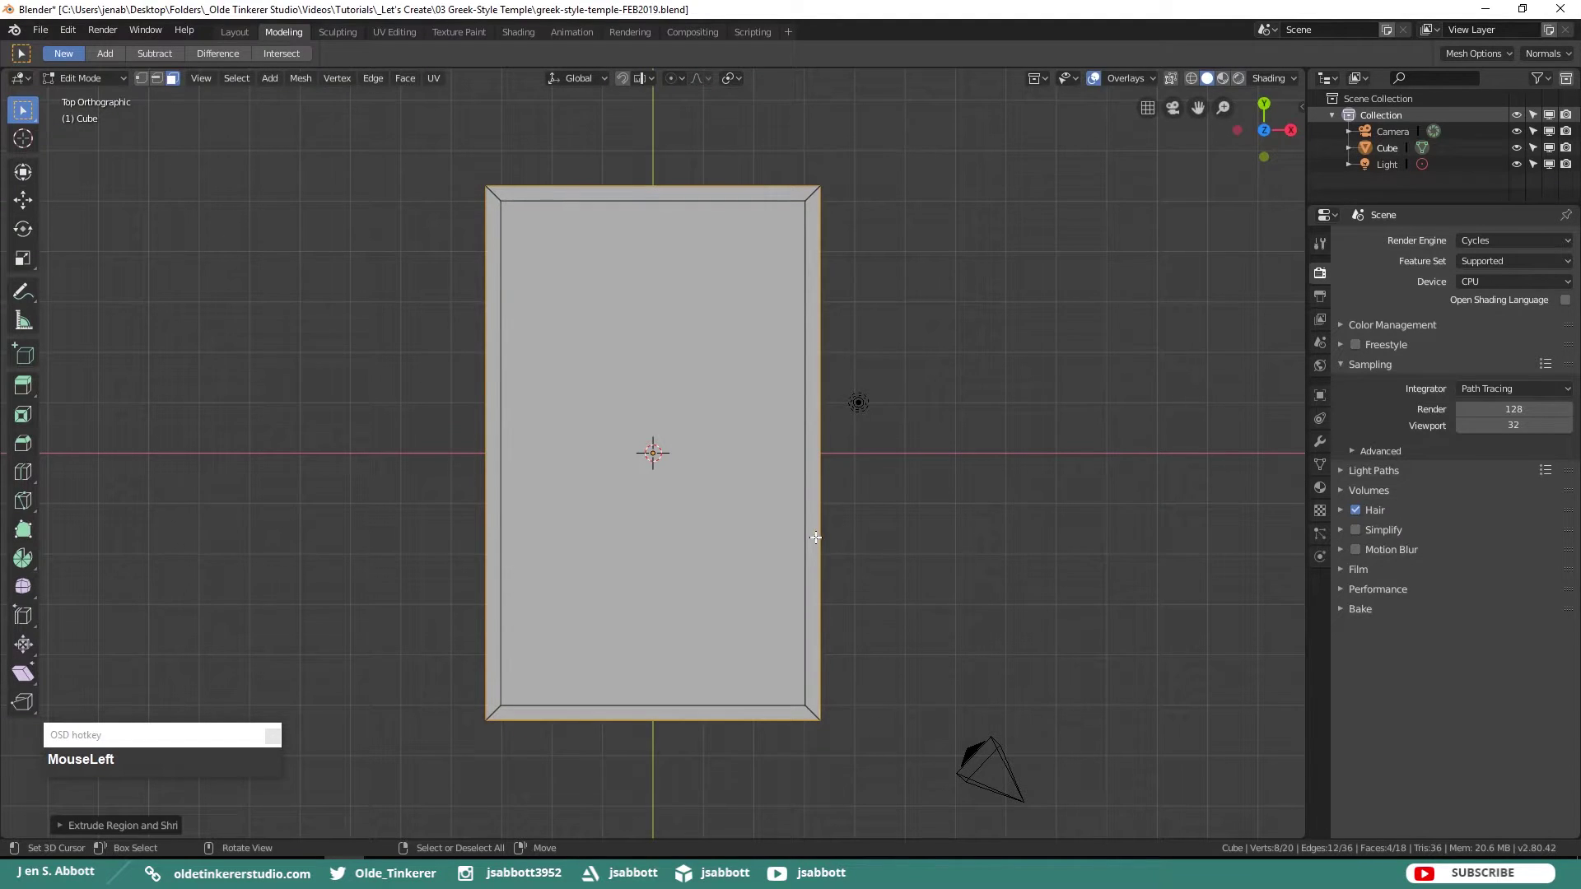
- Select the new outer faces and extrude them downward into a second, wider step
{"action": "middle_click", "coordinate": [810, 535]}
{"action": "scroll", "scroll_direction": "up", "scroll_amount": 3}
{"action": "scroll", "scroll_direction": "up", "scroll_amount": 3}
{"action": "right_click", "coordinate": [782, 418]}
{"action": "right_click", "coordinate": [745, 391]}
{"action": "right_click", "coordinate": [701, 433]}
{"action": "right_click", "coordinate": [613, 581]}
{"action": "key", "text": "KP_1"}
{"action": "key", "text": "e"}
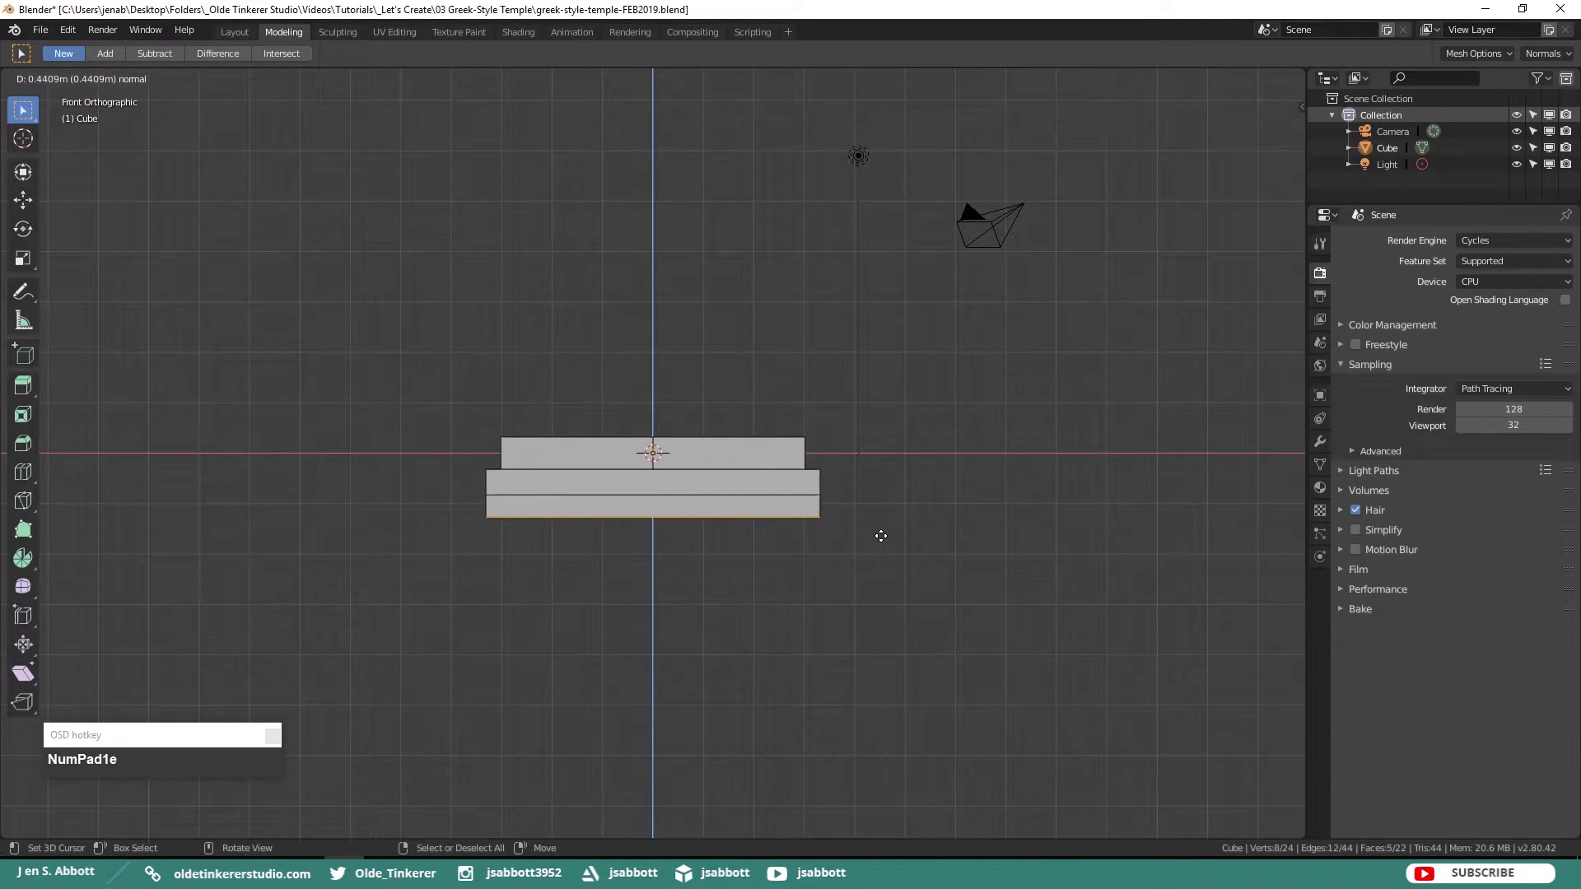
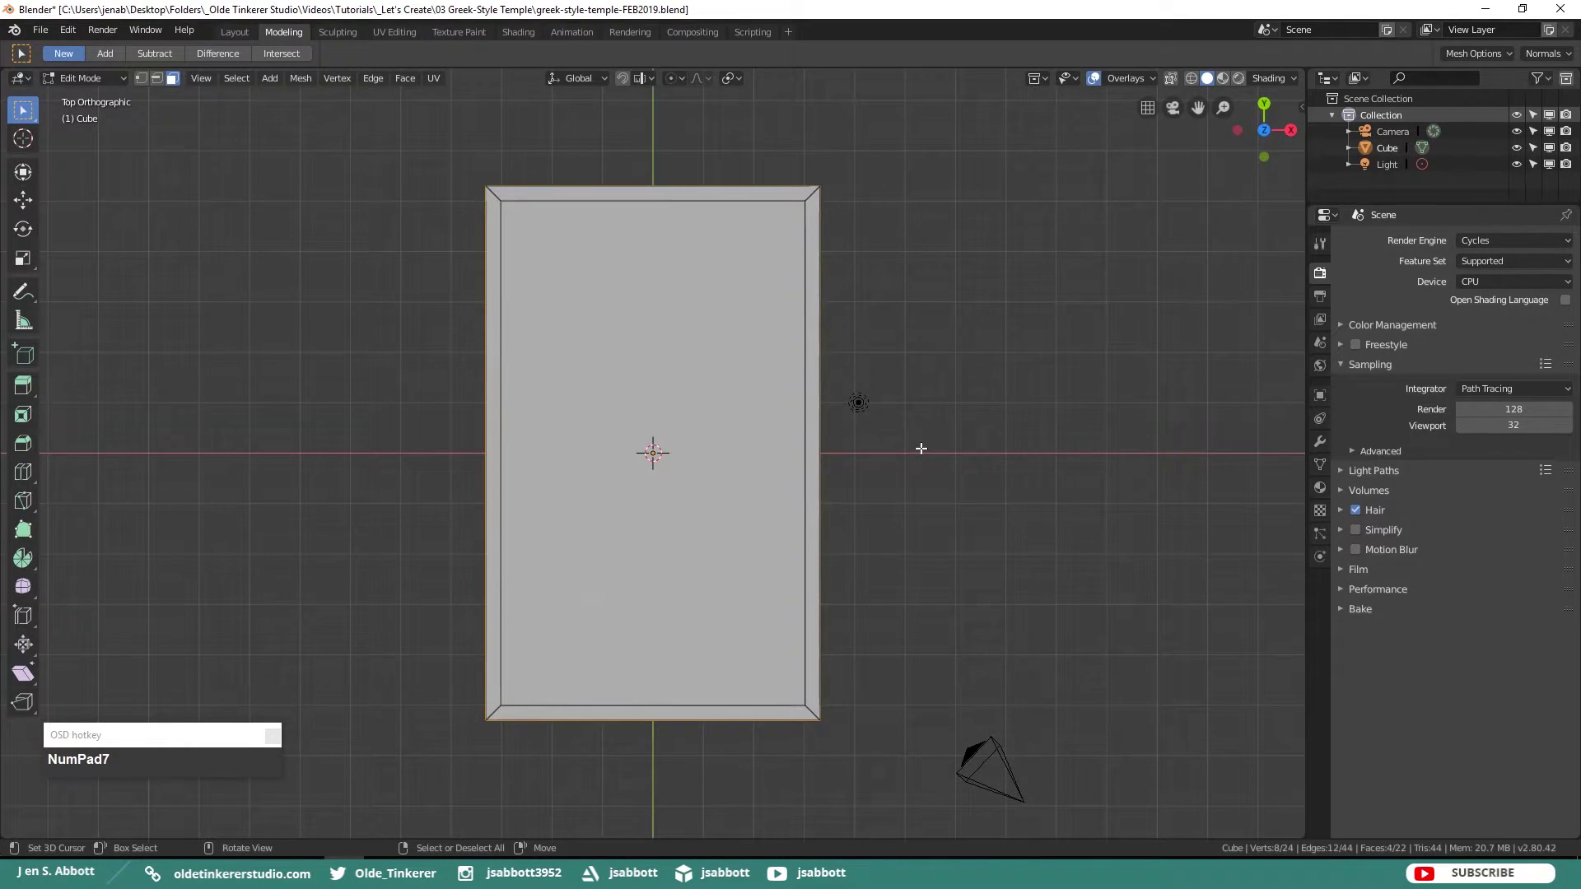
- Extrude the bottom ring outward again to form the third, widest step
{"action": "key", "text": "alt+e"}
{"action": "left_click", "coordinate": [929, 450]}
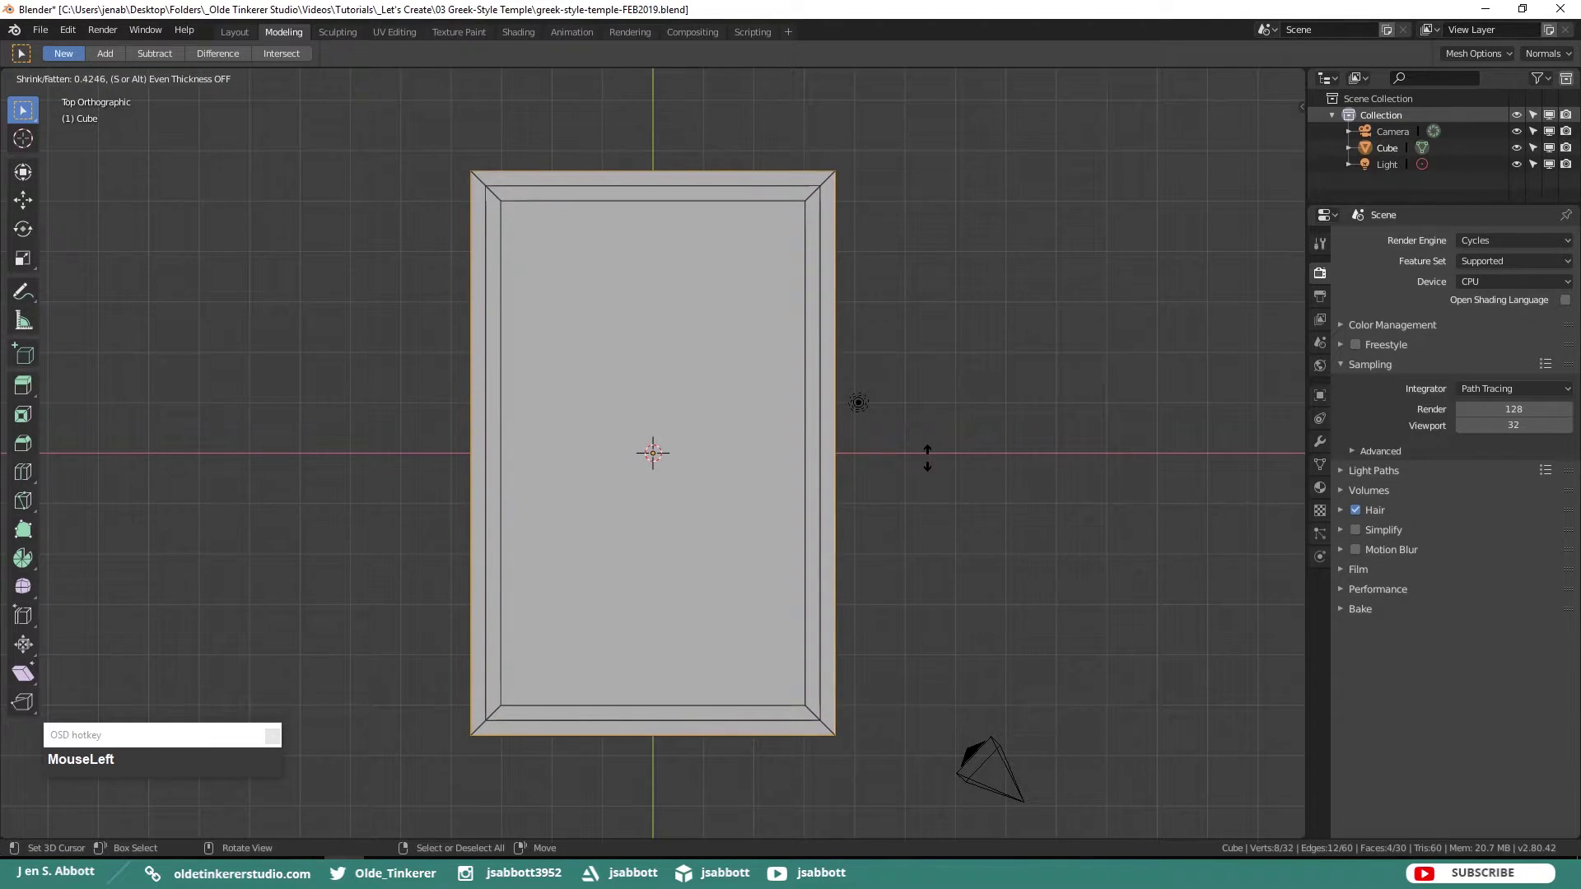
{"action": "key", "text": "alt+a"}
{"action": "key", "text": "KP_1"}
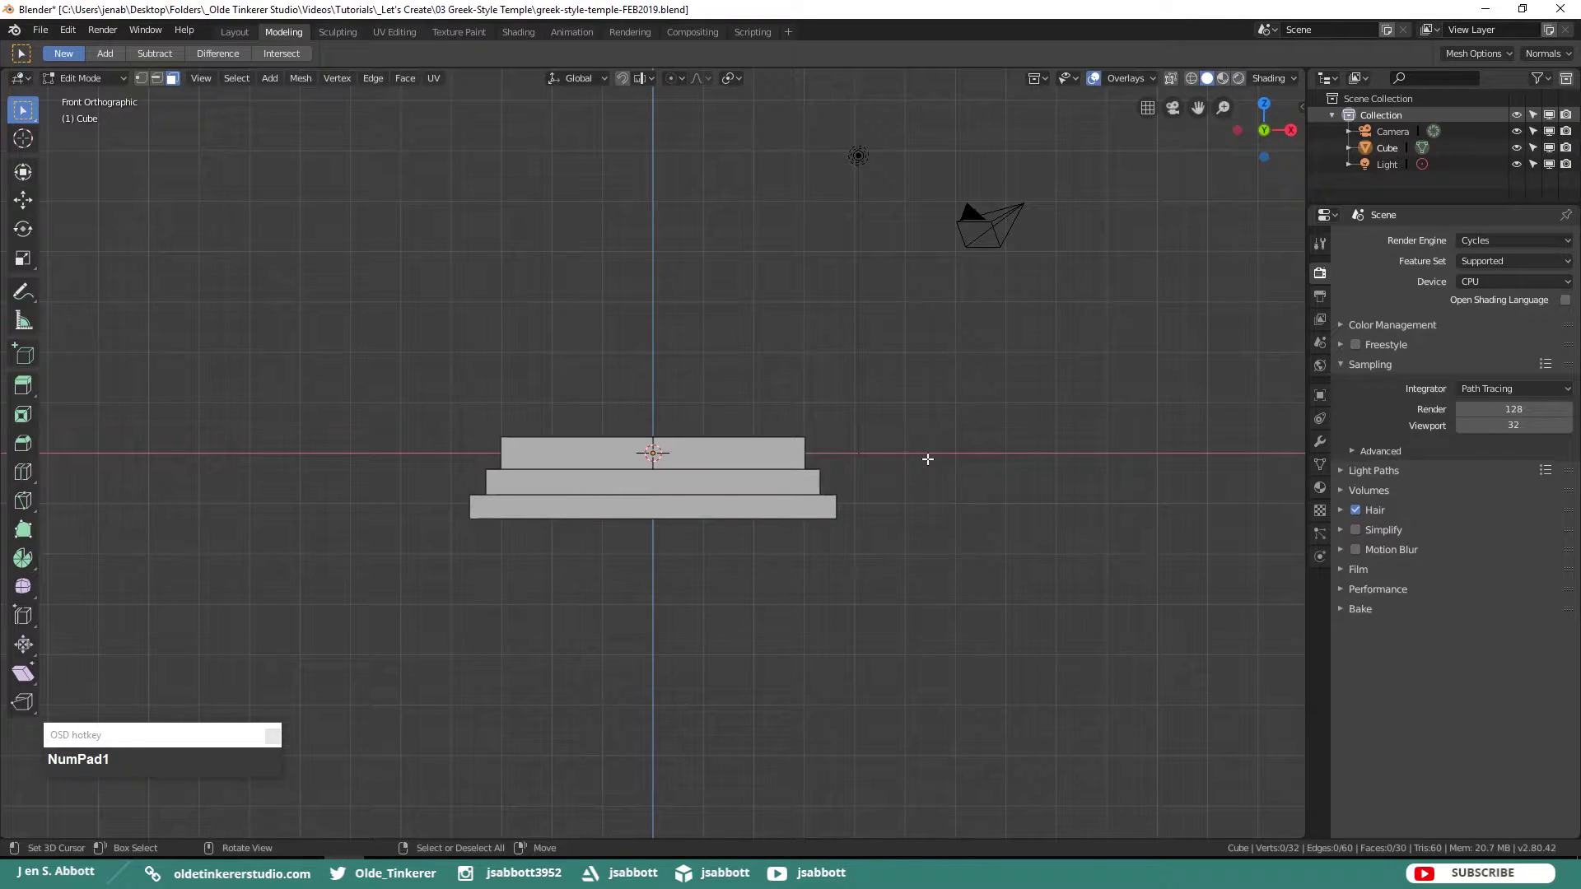
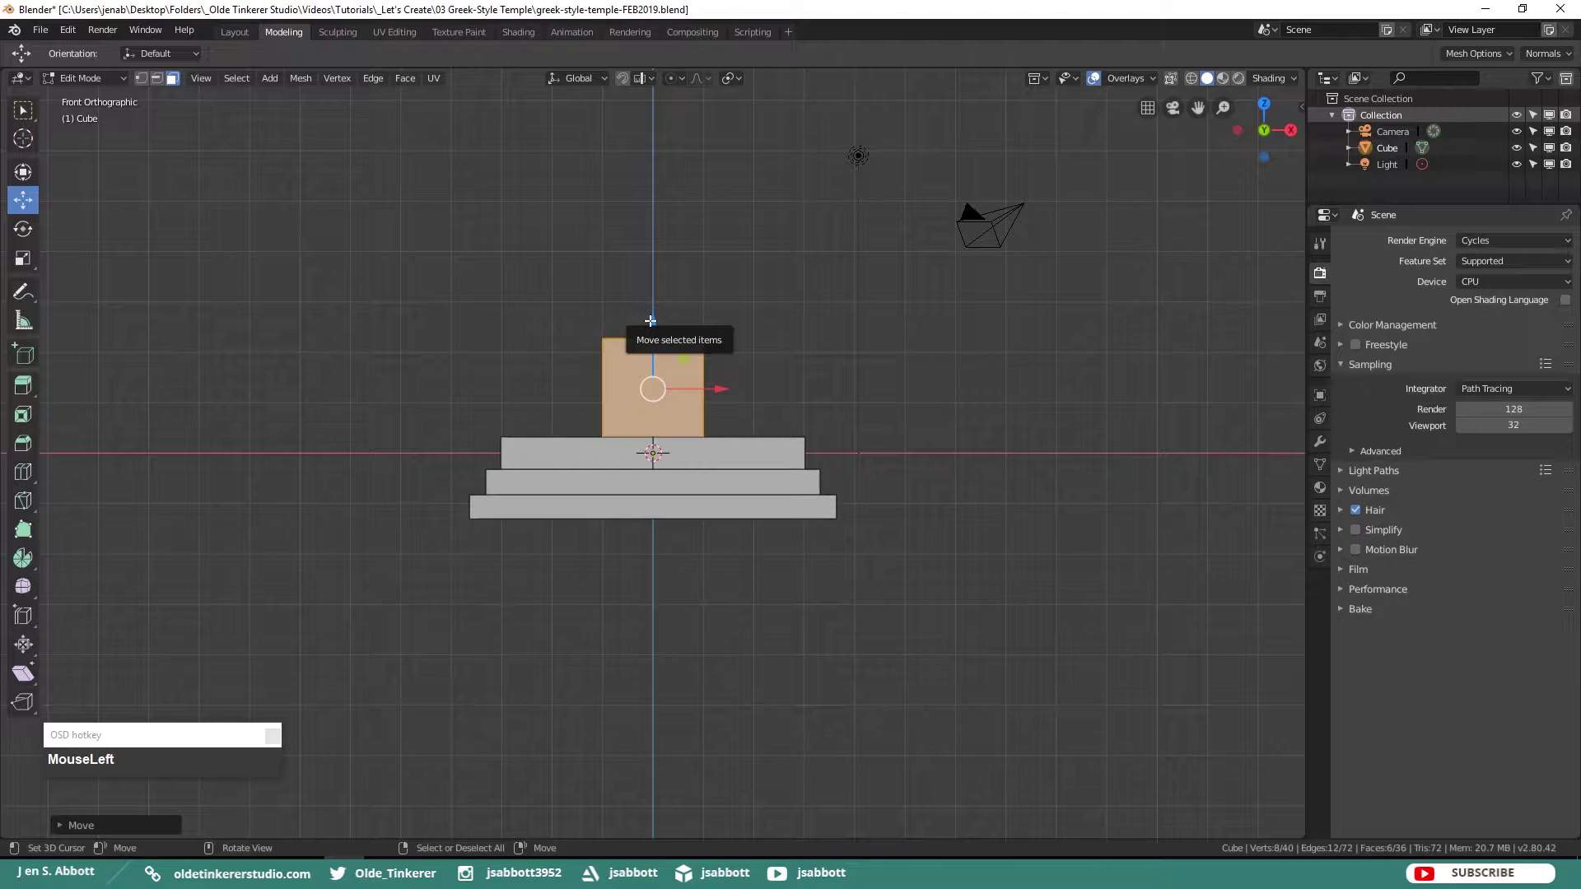
- Scale the new block side to side in top view to inset it from the base edges
{"action": "key", "text": "KP_7"}
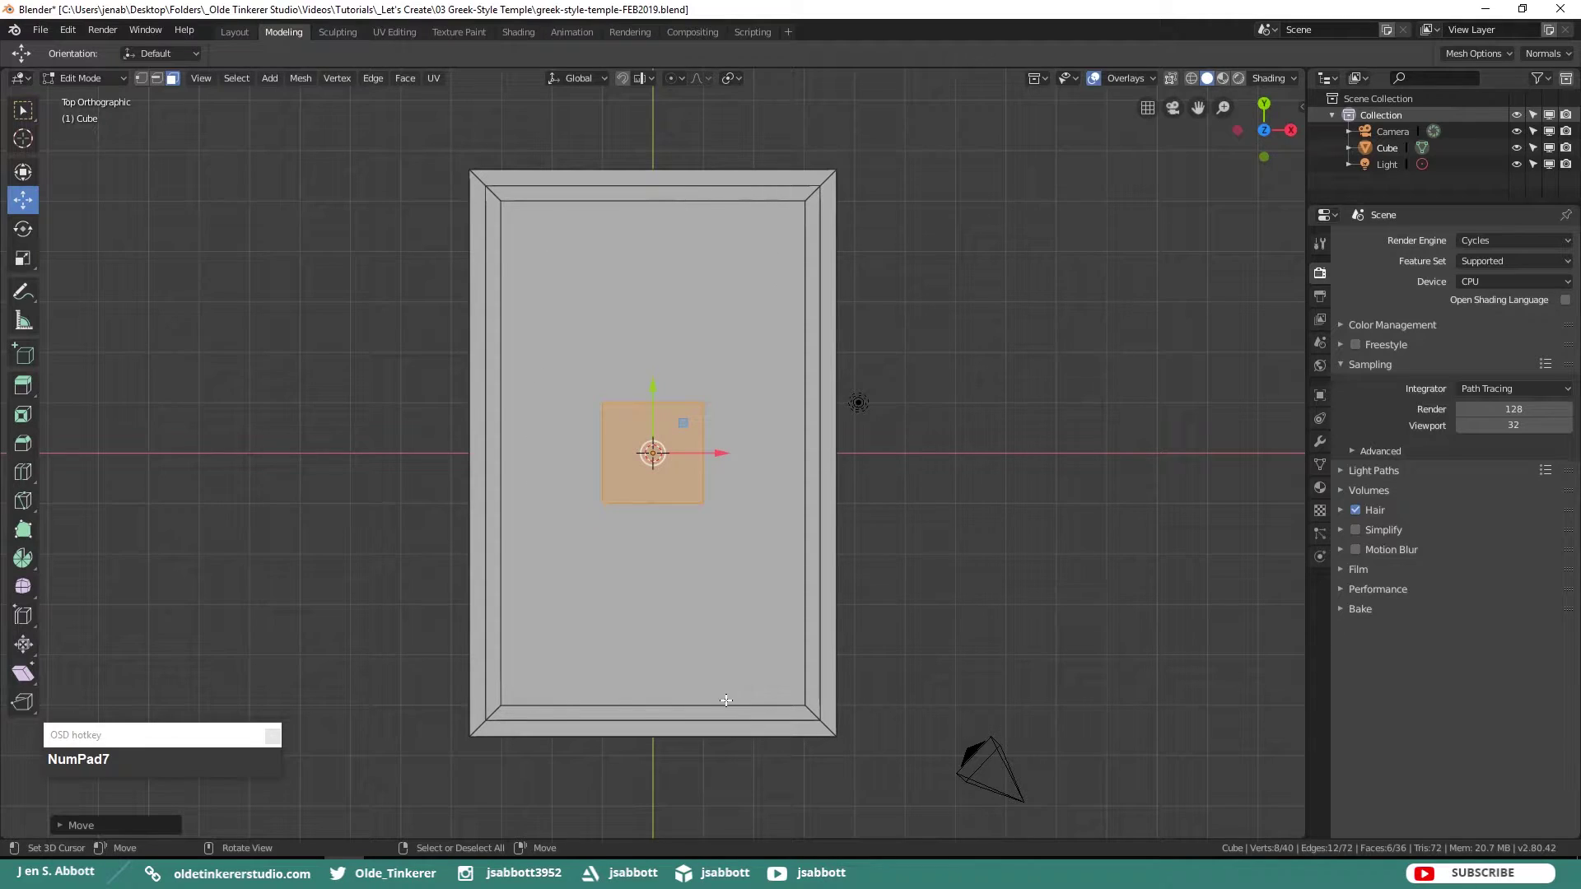
{"action": "key", "text": "s"}
{"action": "key", "text": "x"}
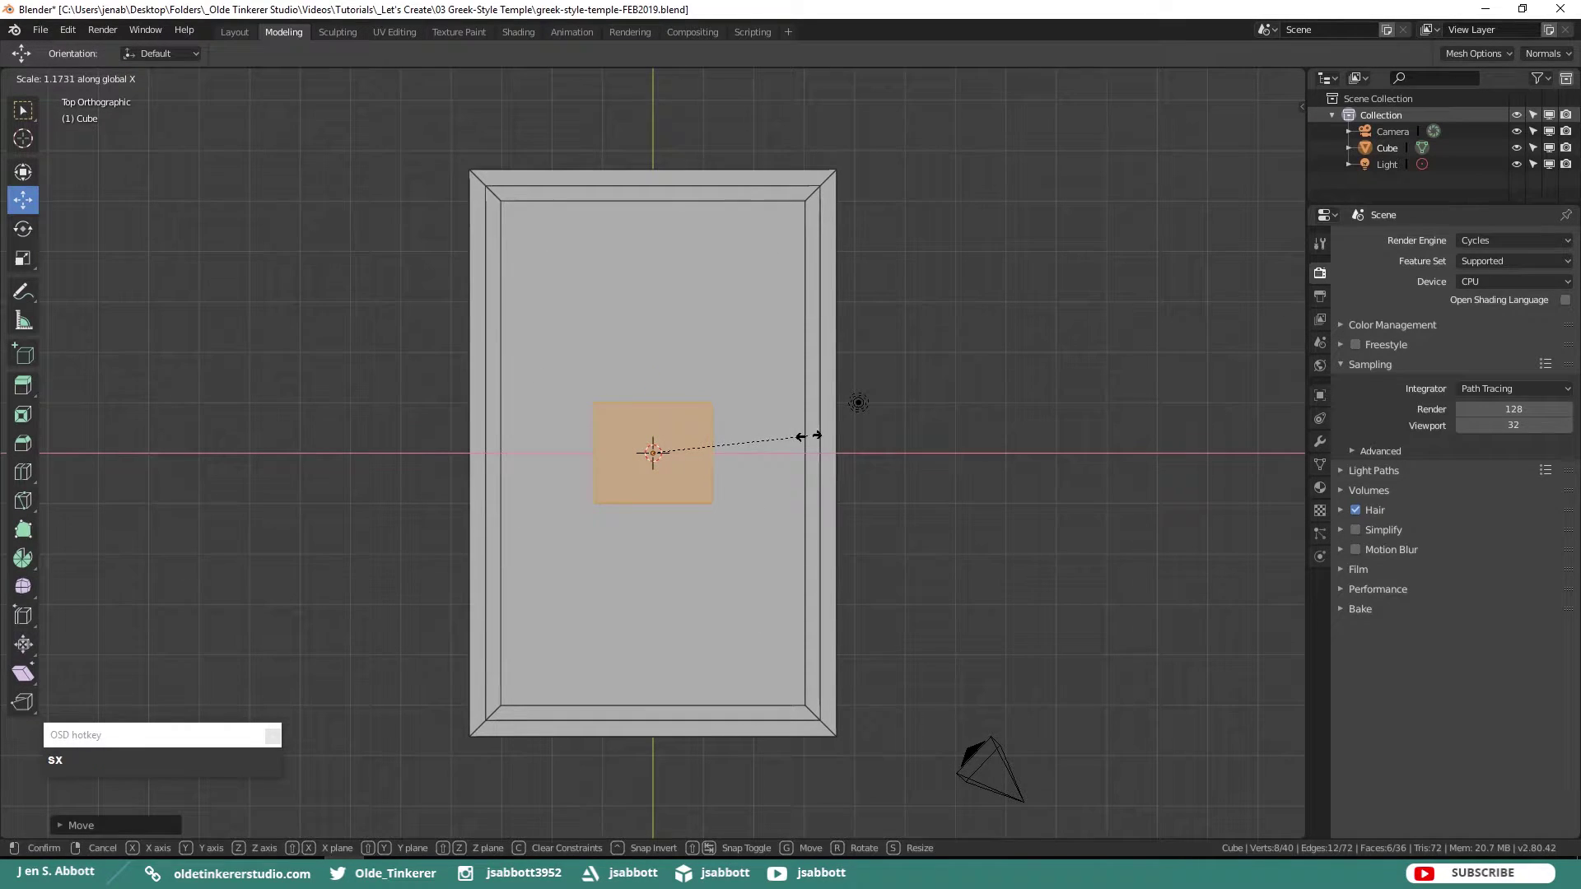
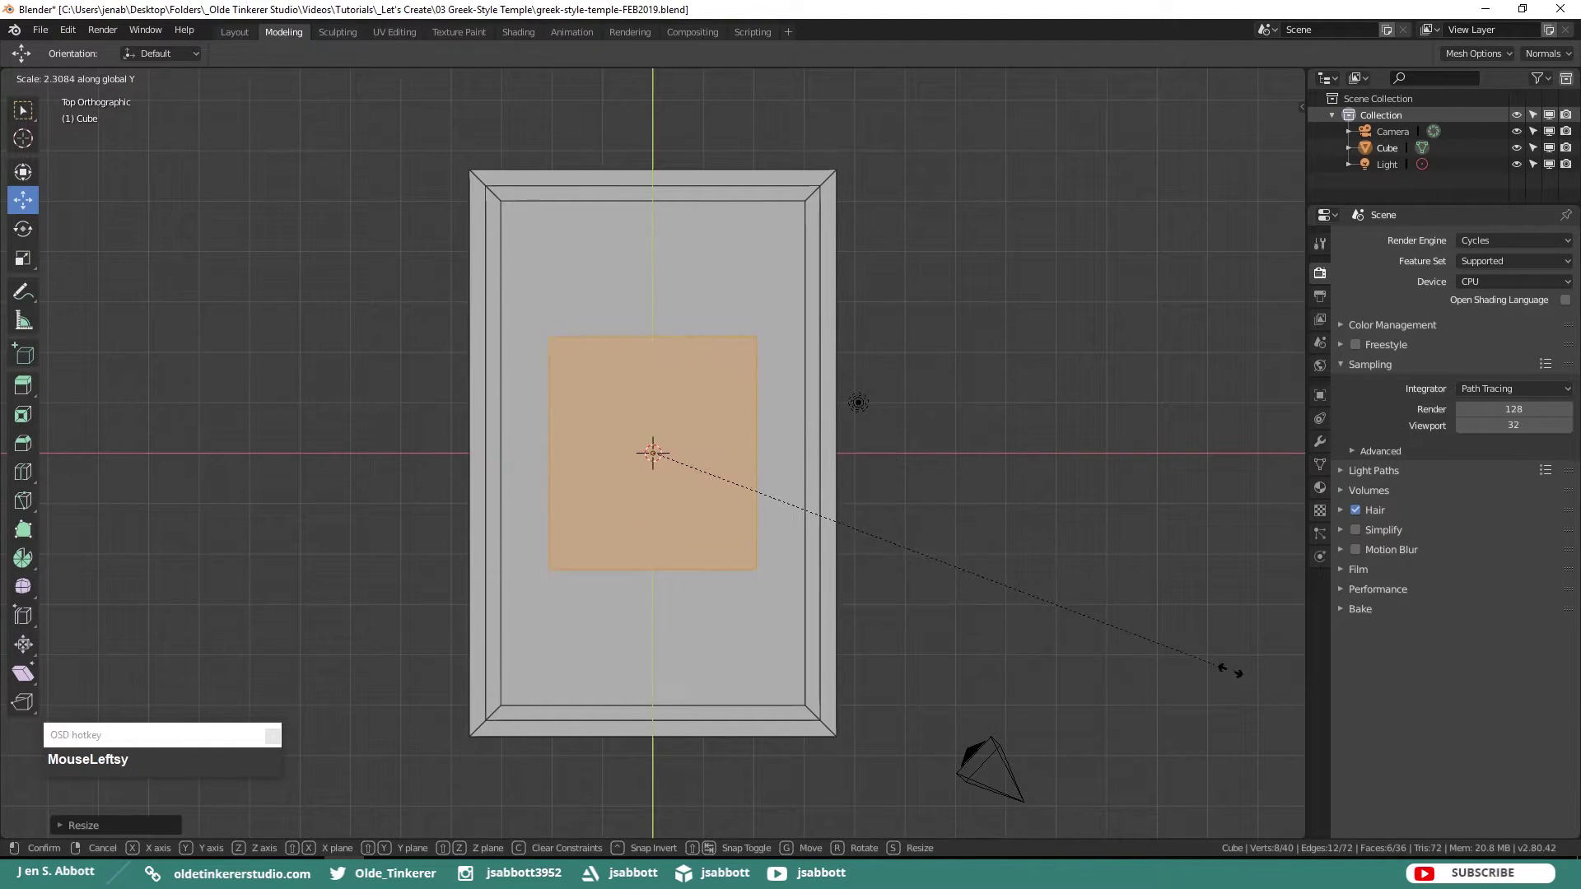
{"action": "type", "text": "MouseLeftsy"}
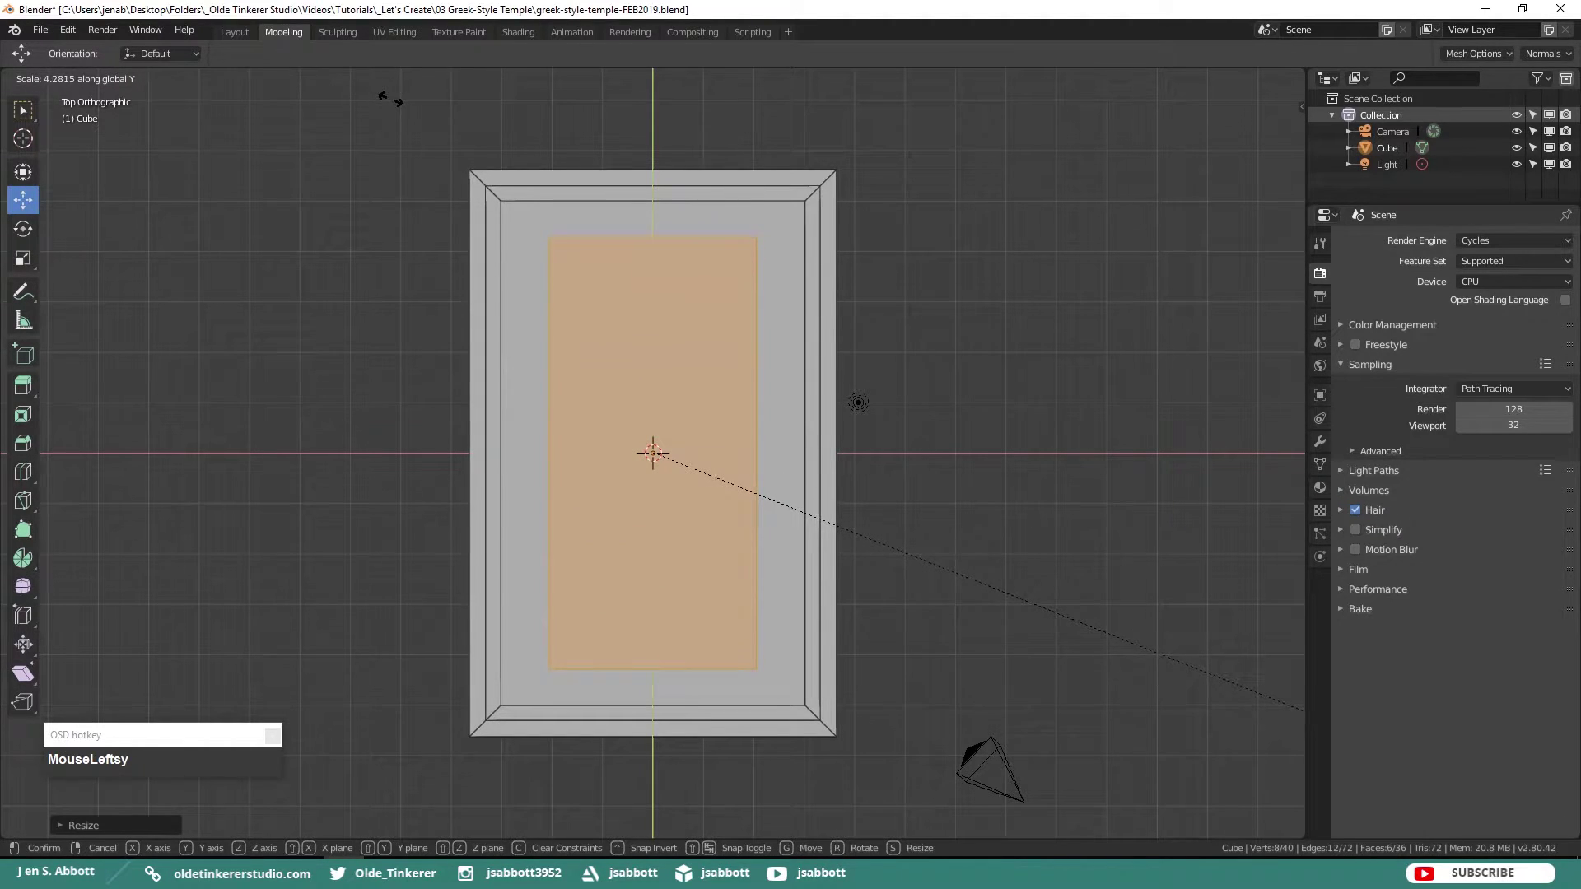
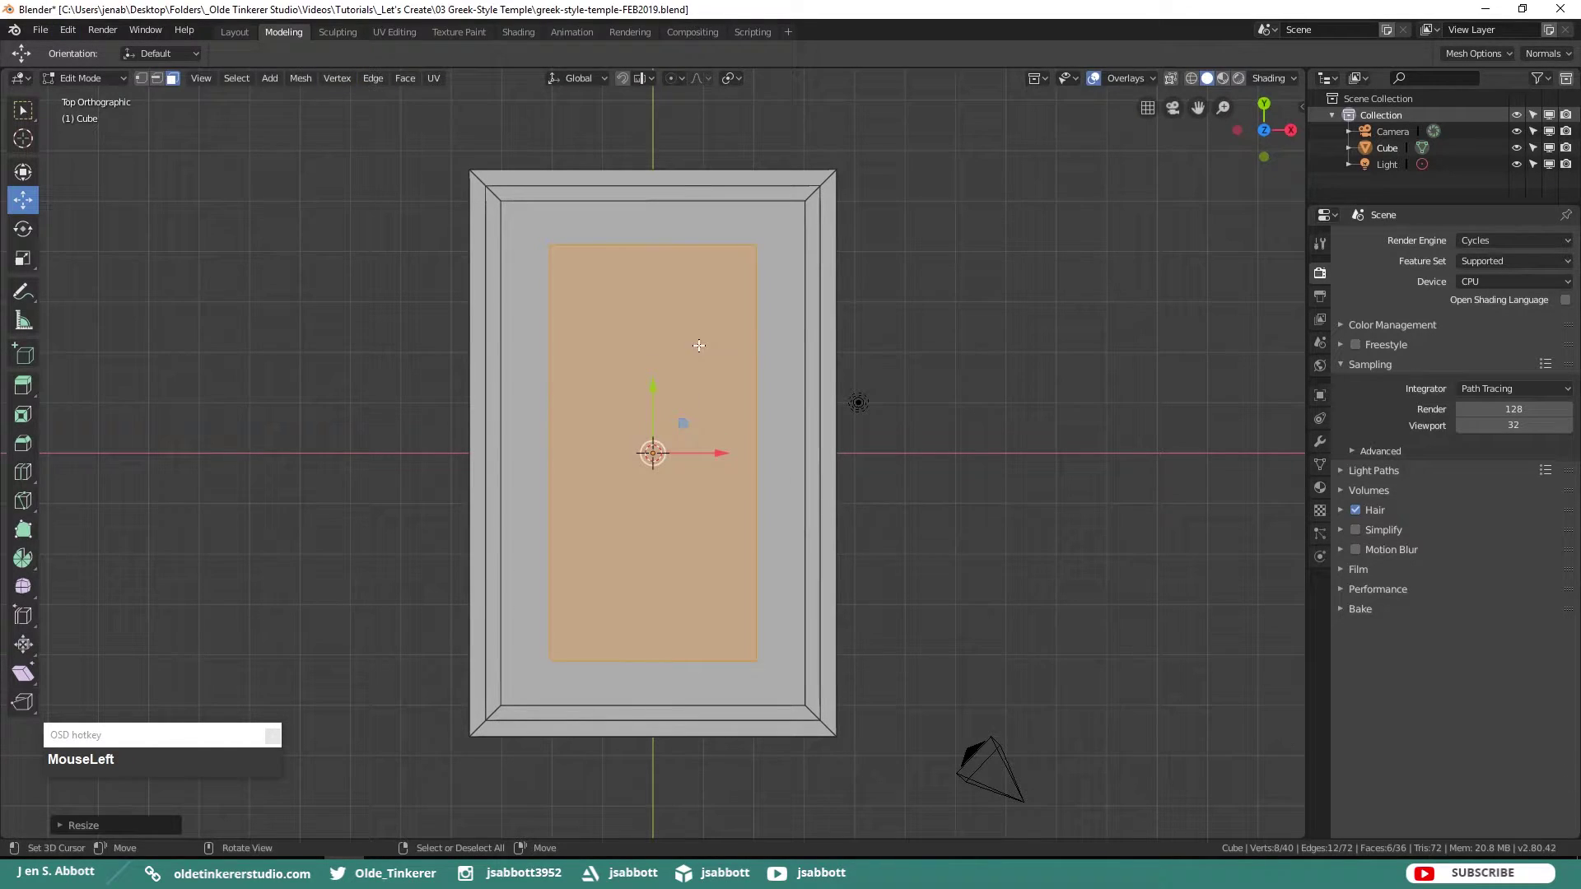
- Stretch the block lengthwise from front and side views into the tall temple chamber
{"action": "key", "text": "KP_1"}
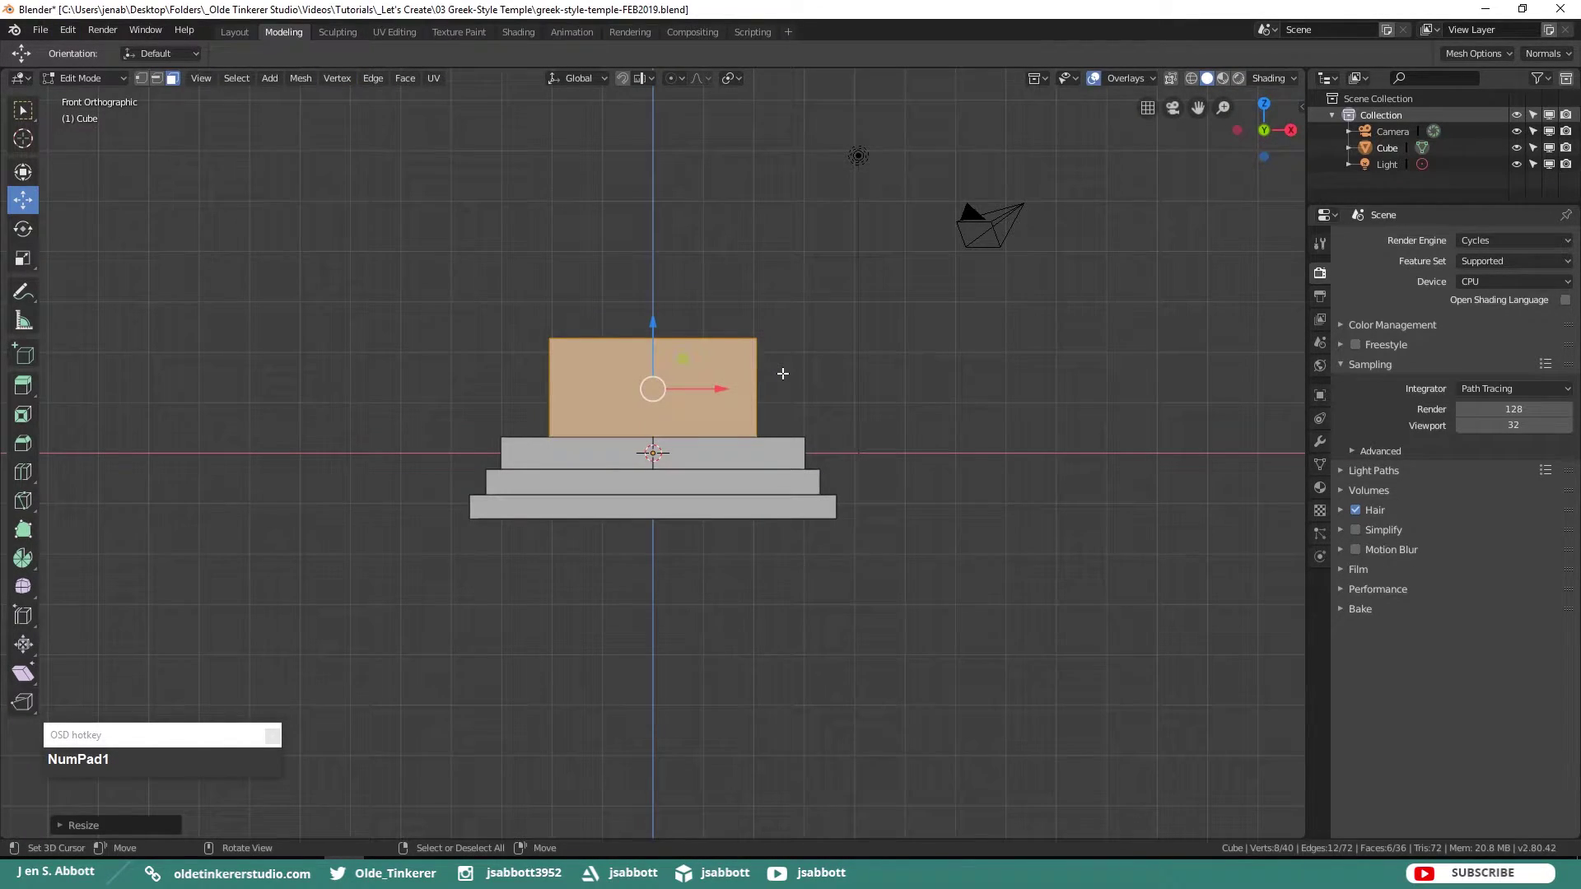
{"action": "scroll", "scroll_direction": "up", "scroll_amount": 3}
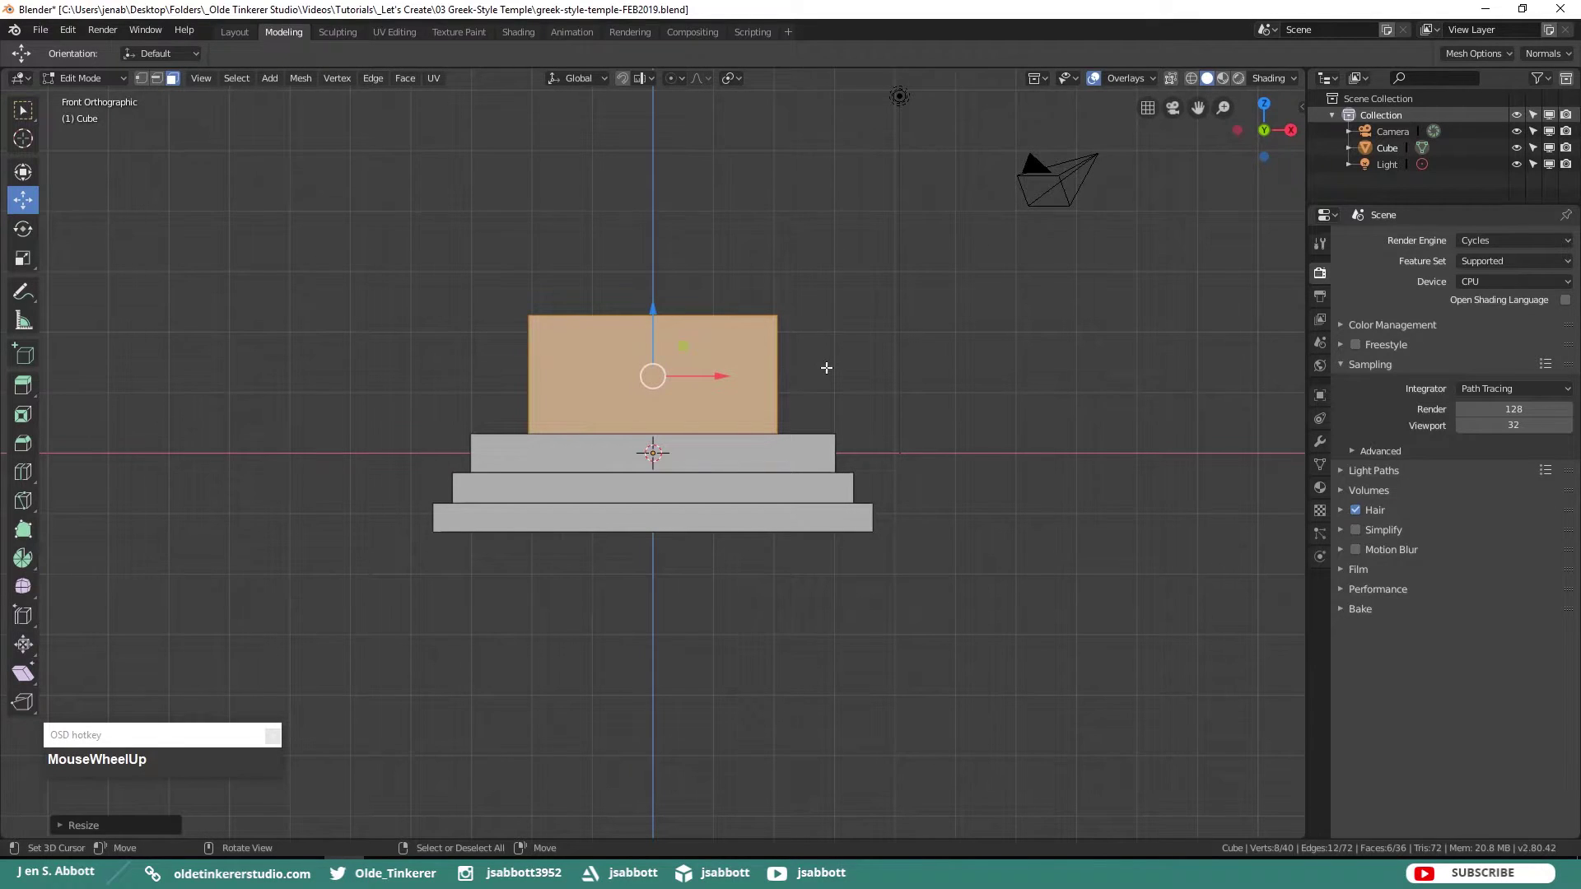
{"action": "key", "text": "KP_3"}
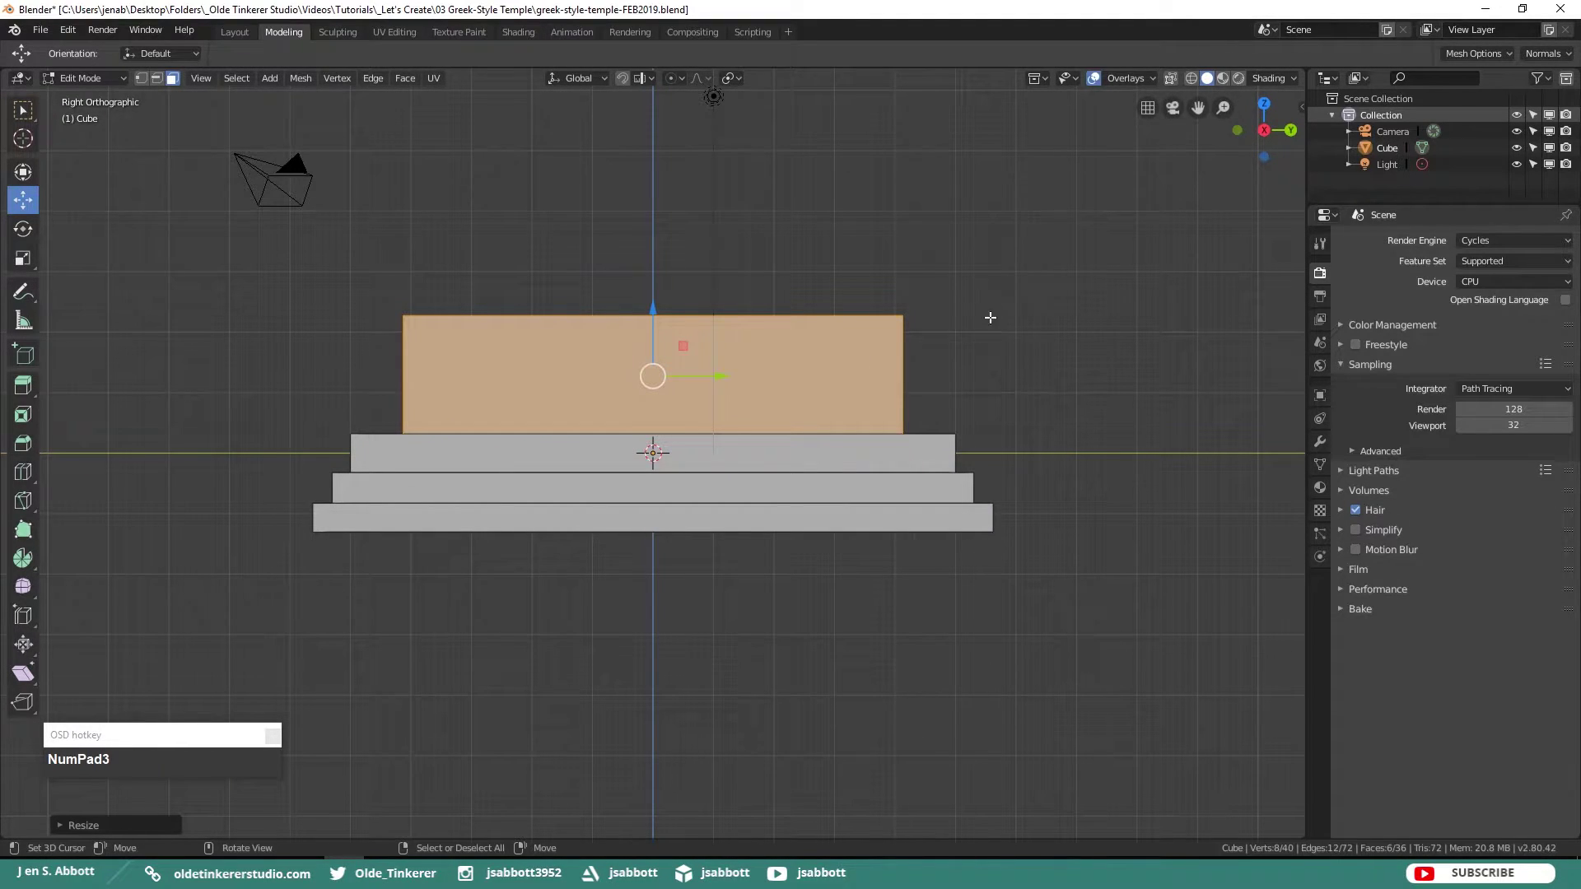
{"action": "key", "text": "s"}
{"action": "type", "text": "sy"}
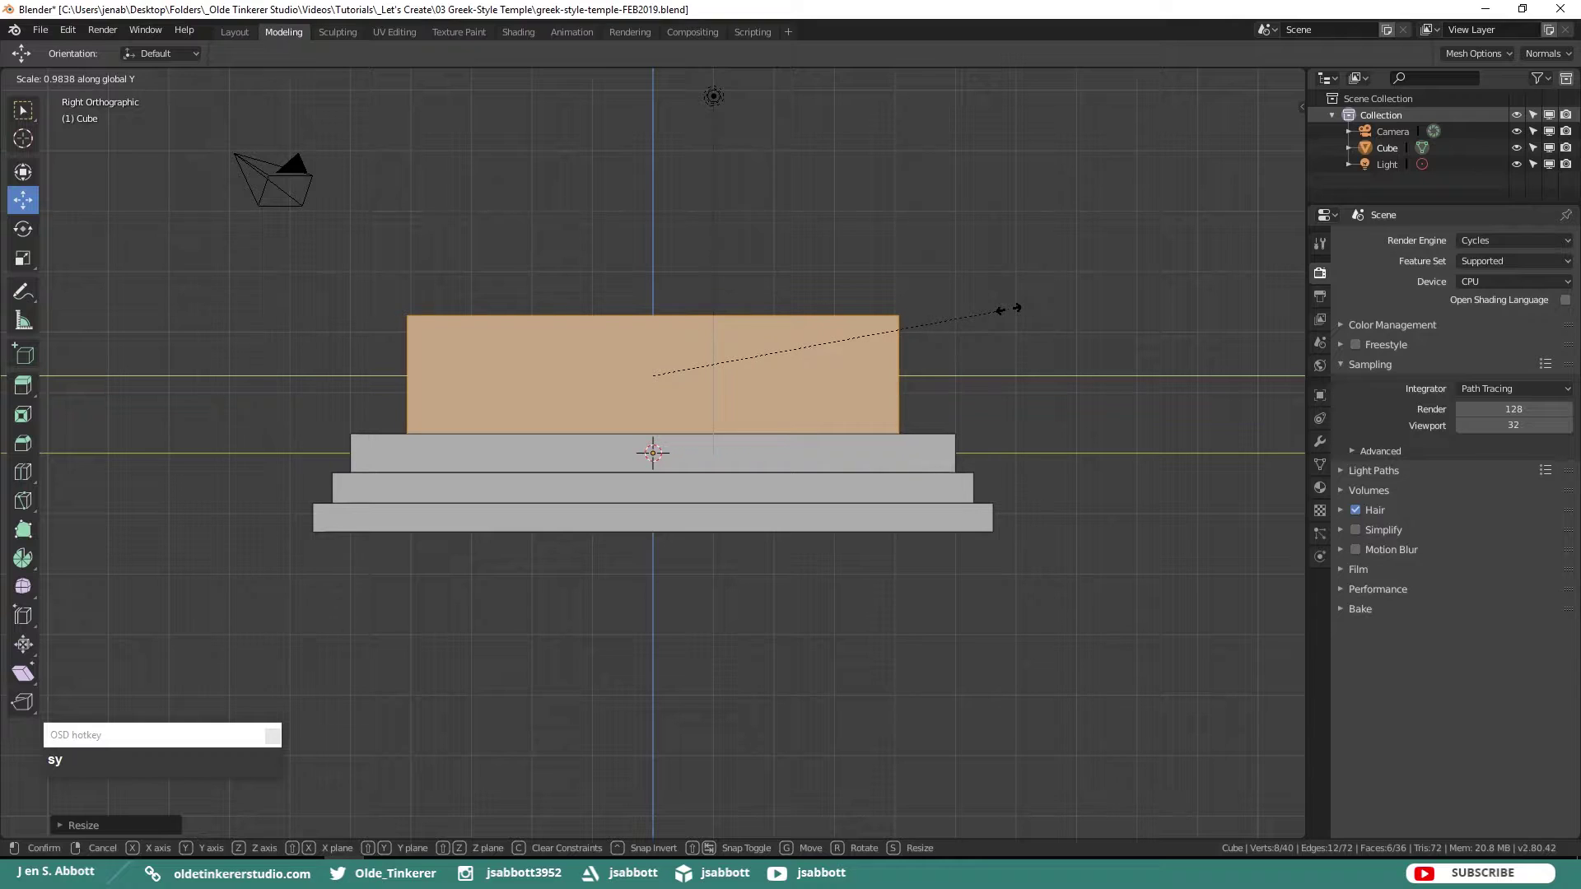
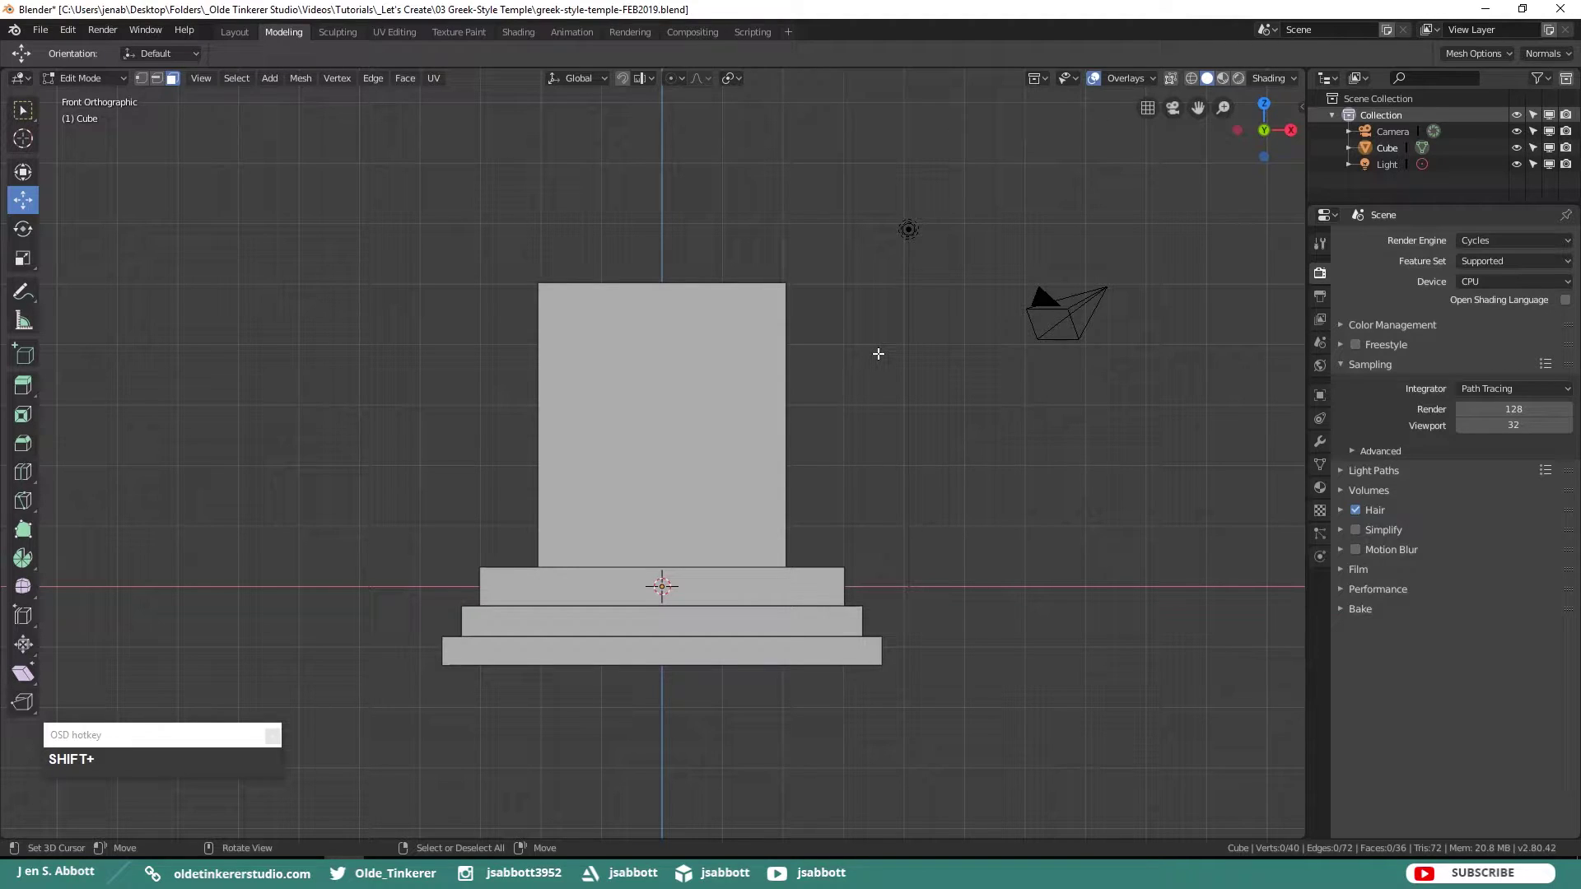
- Add a new cube and raise it onto the temple's front wall
{"action": "key", "text": "Tab"}
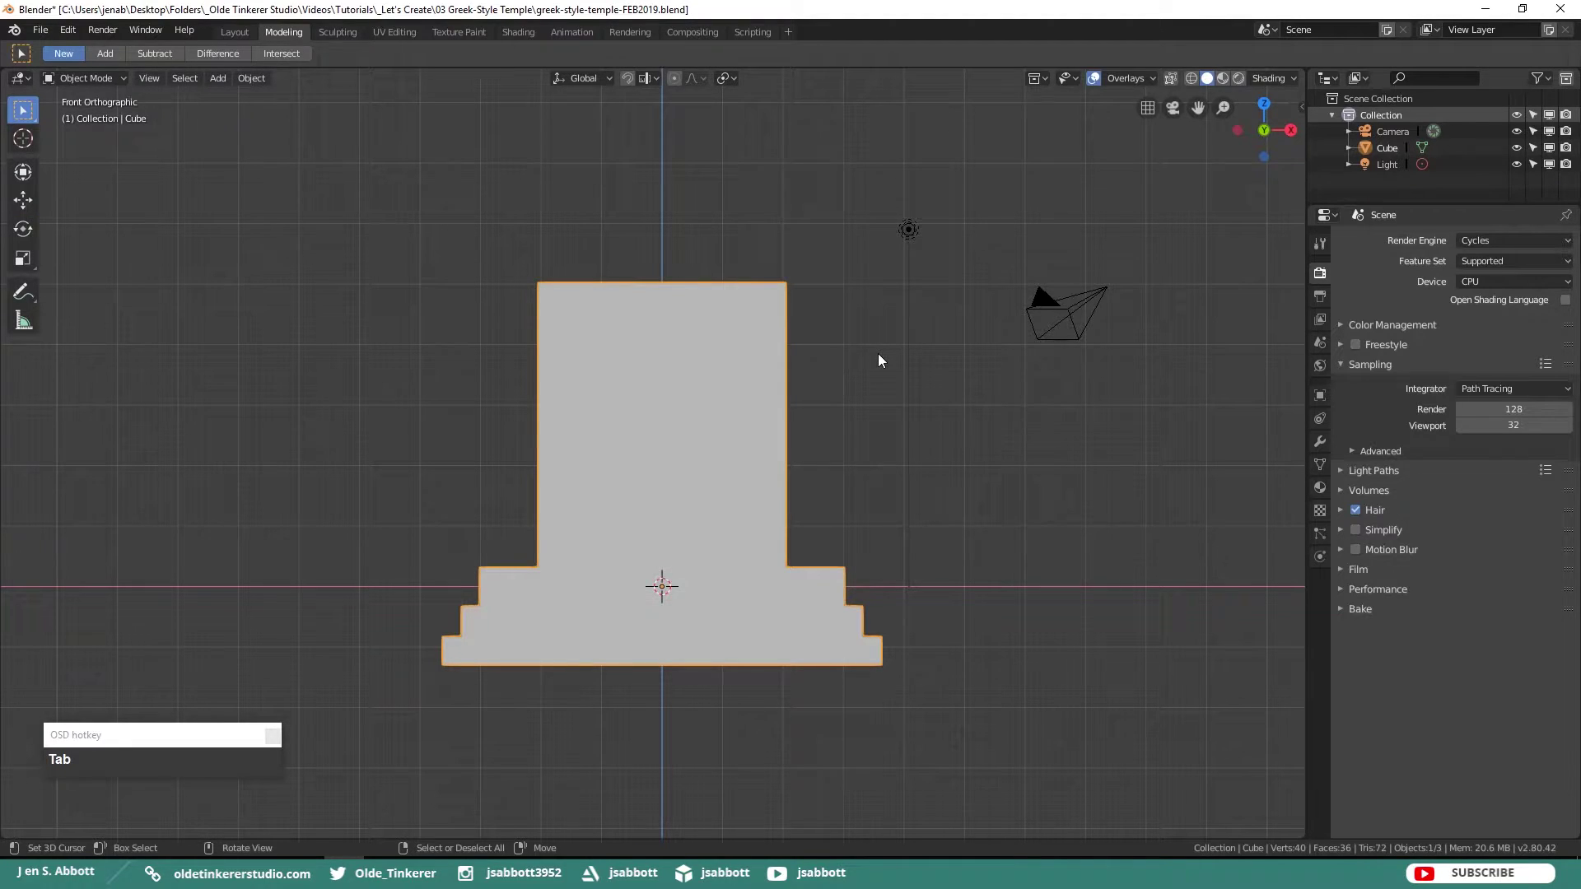
{"action": "key", "text": "alt+a"}
{"action": "key", "text": "shift+a"}
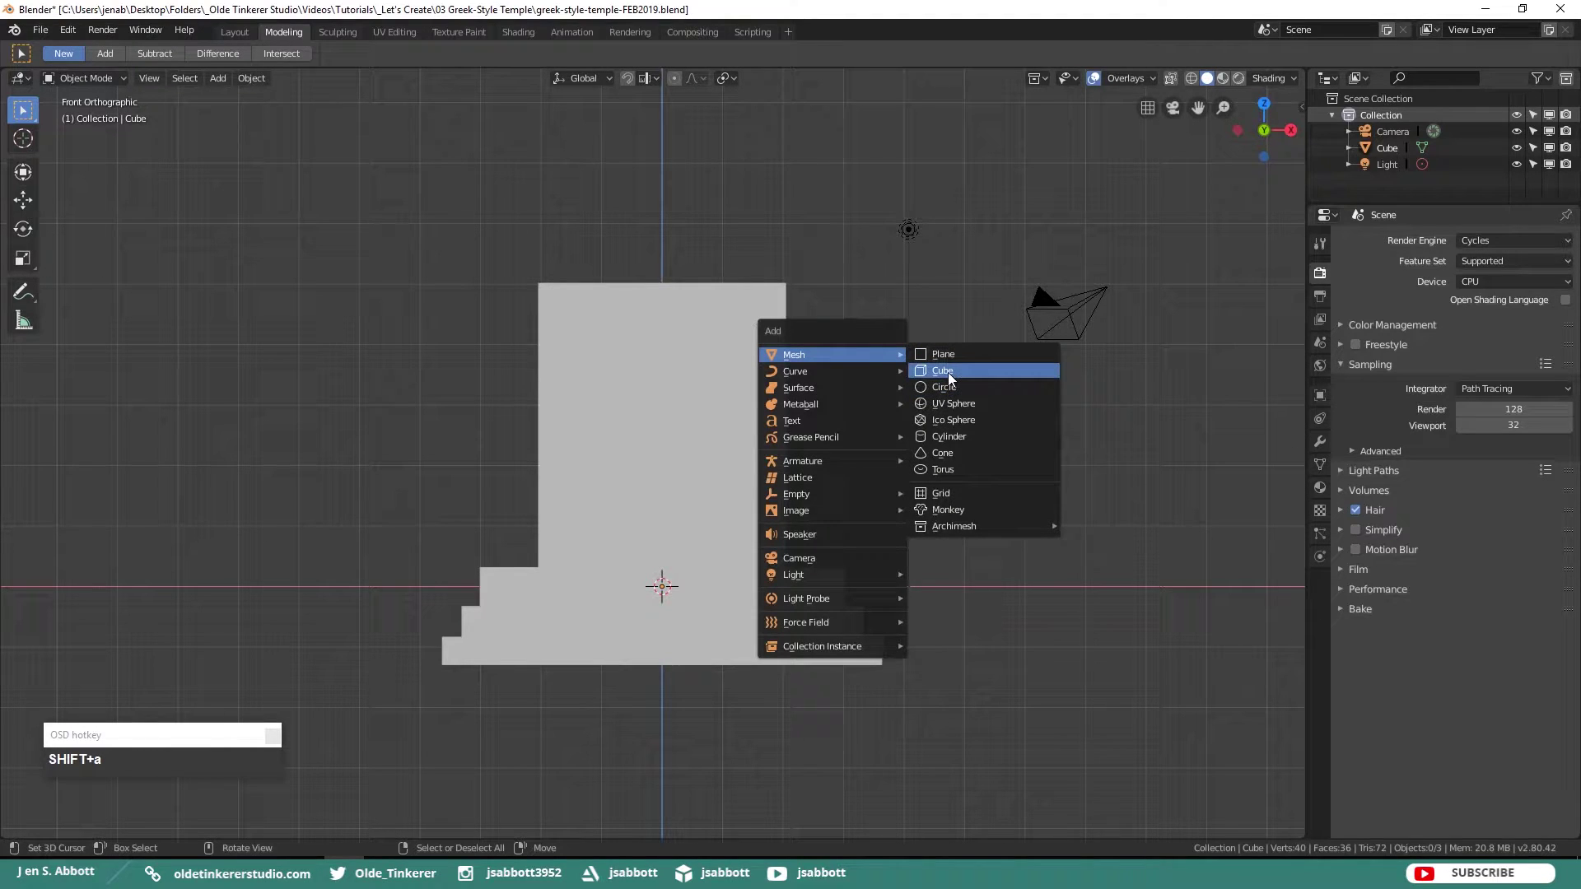
{"action": "left_click", "coordinate": [952, 376]}
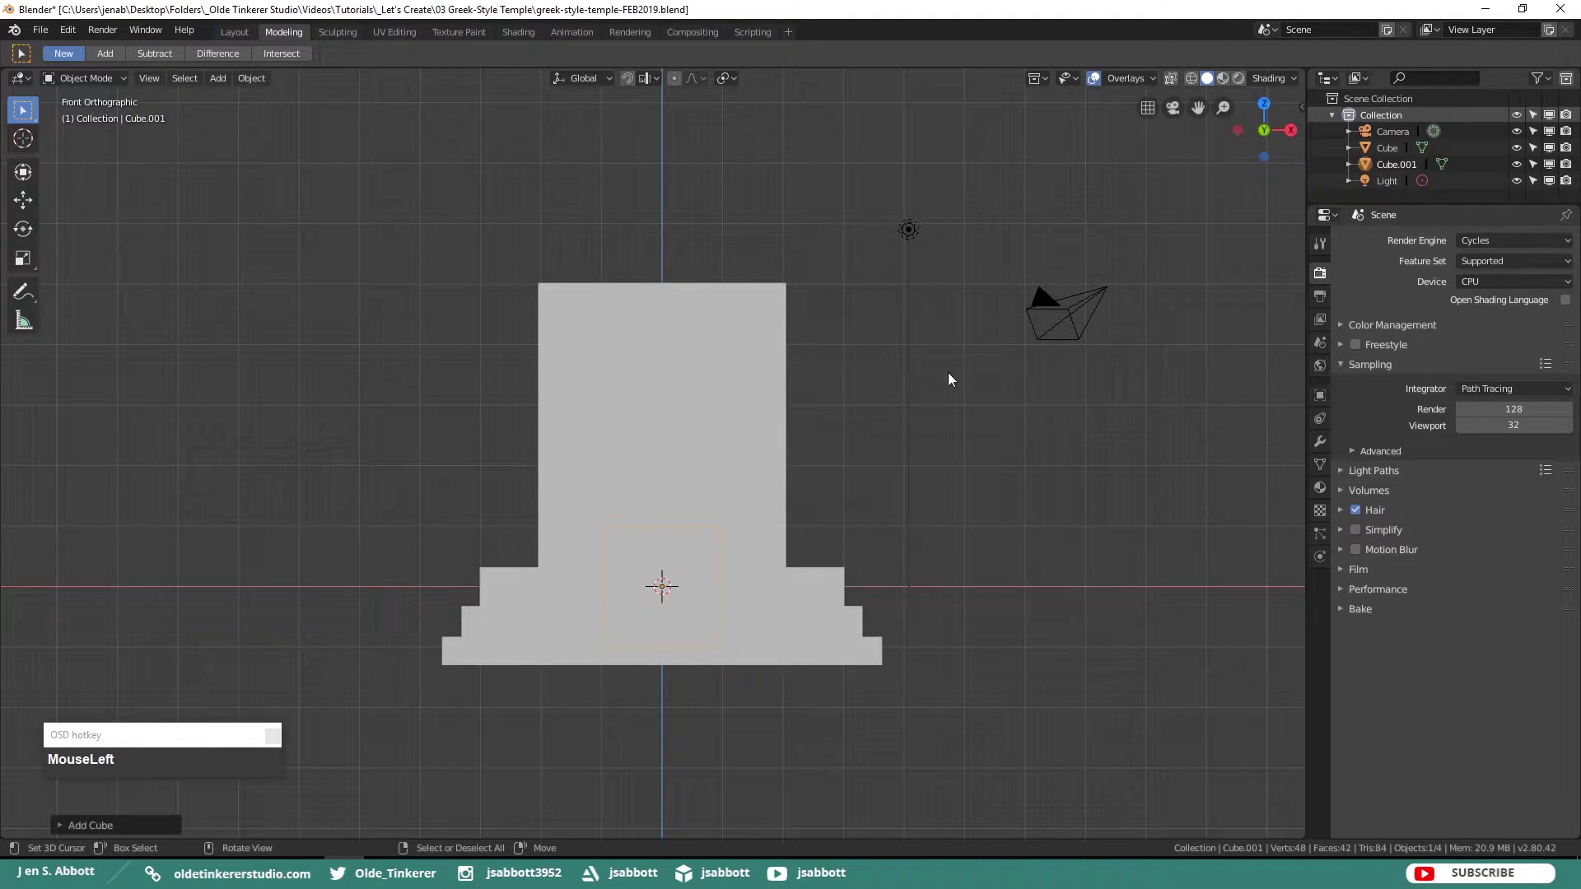
{"action": "left_click_drag", "start_coordinate": [920, 450], "coordinate": [734, 539]}
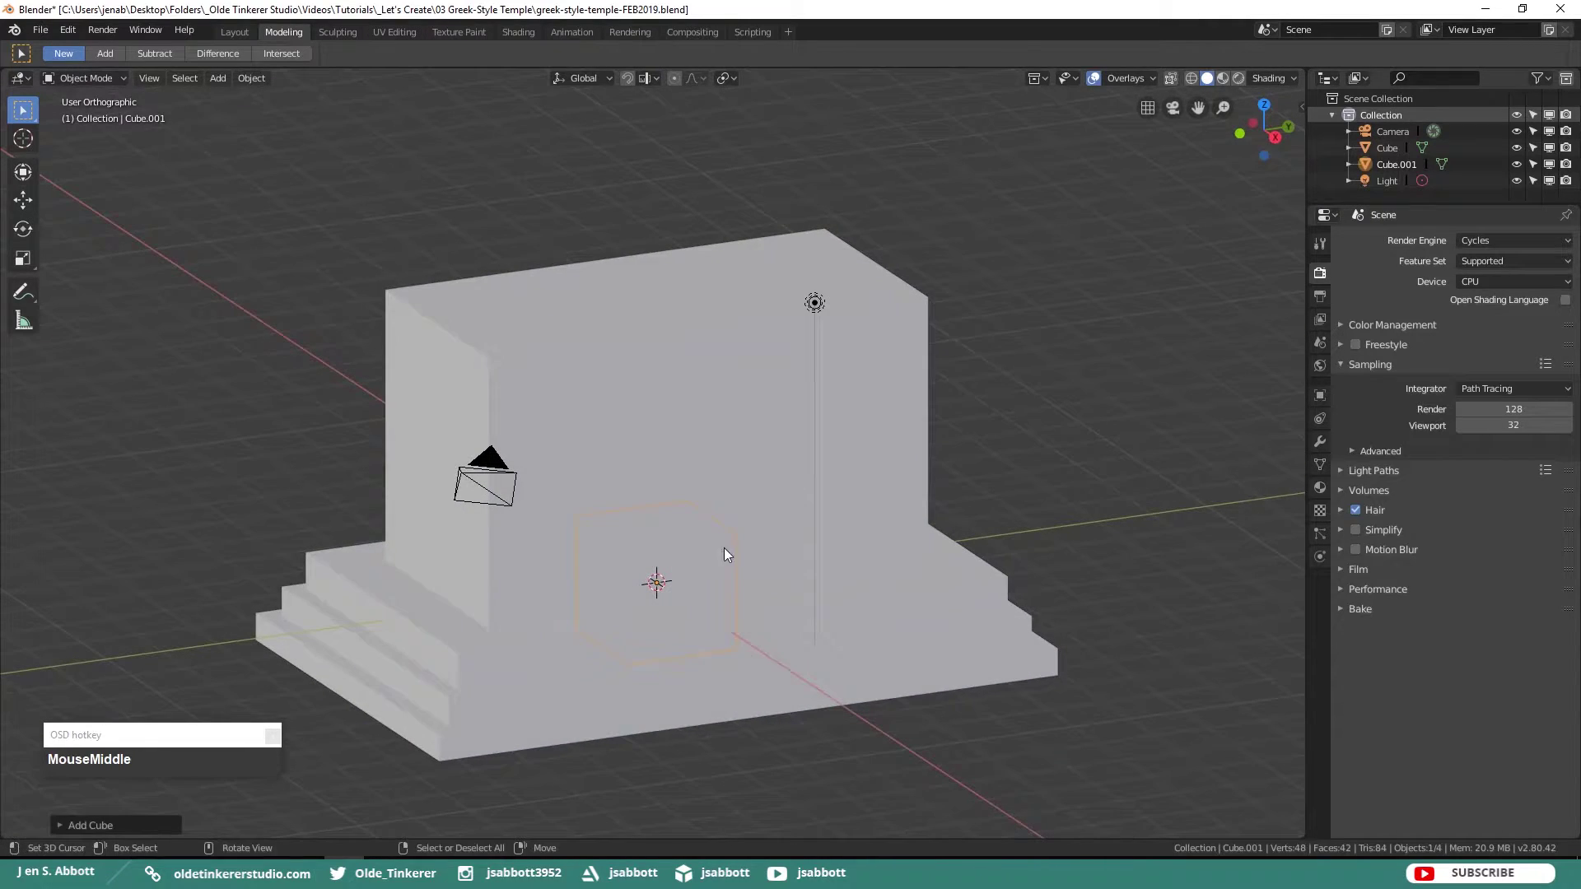
{"action": "left_click_drag", "start_coordinate": [24, 204], "coordinate": [443, 614]}
{"action": "key", "text": "KP_1"}
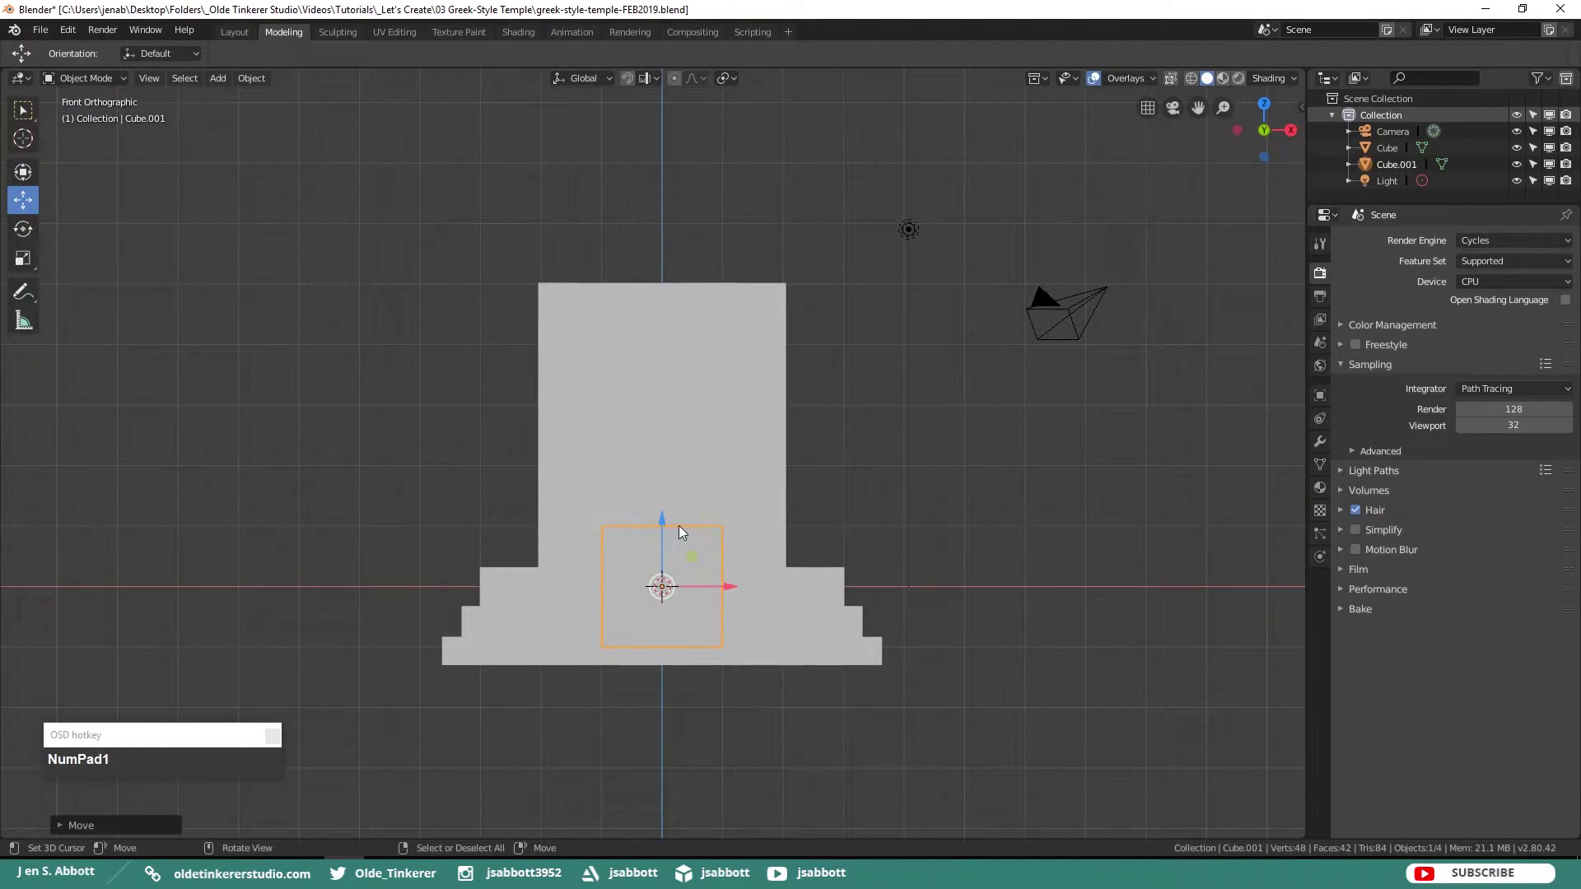
{"action": "left_click_drag", "start_coordinate": [663, 516], "coordinate": [827, 429]}
- Scale the cube thin along Y and narrow along X into a door-sized slab
{"action": "key", "text": "KP_3"}
{"action": "left_click_drag", "start_coordinate": [335, 429], "coordinate": [623, 443]}
{"action": "key", "text": "s"}
{"action": "key", "text": "y"}
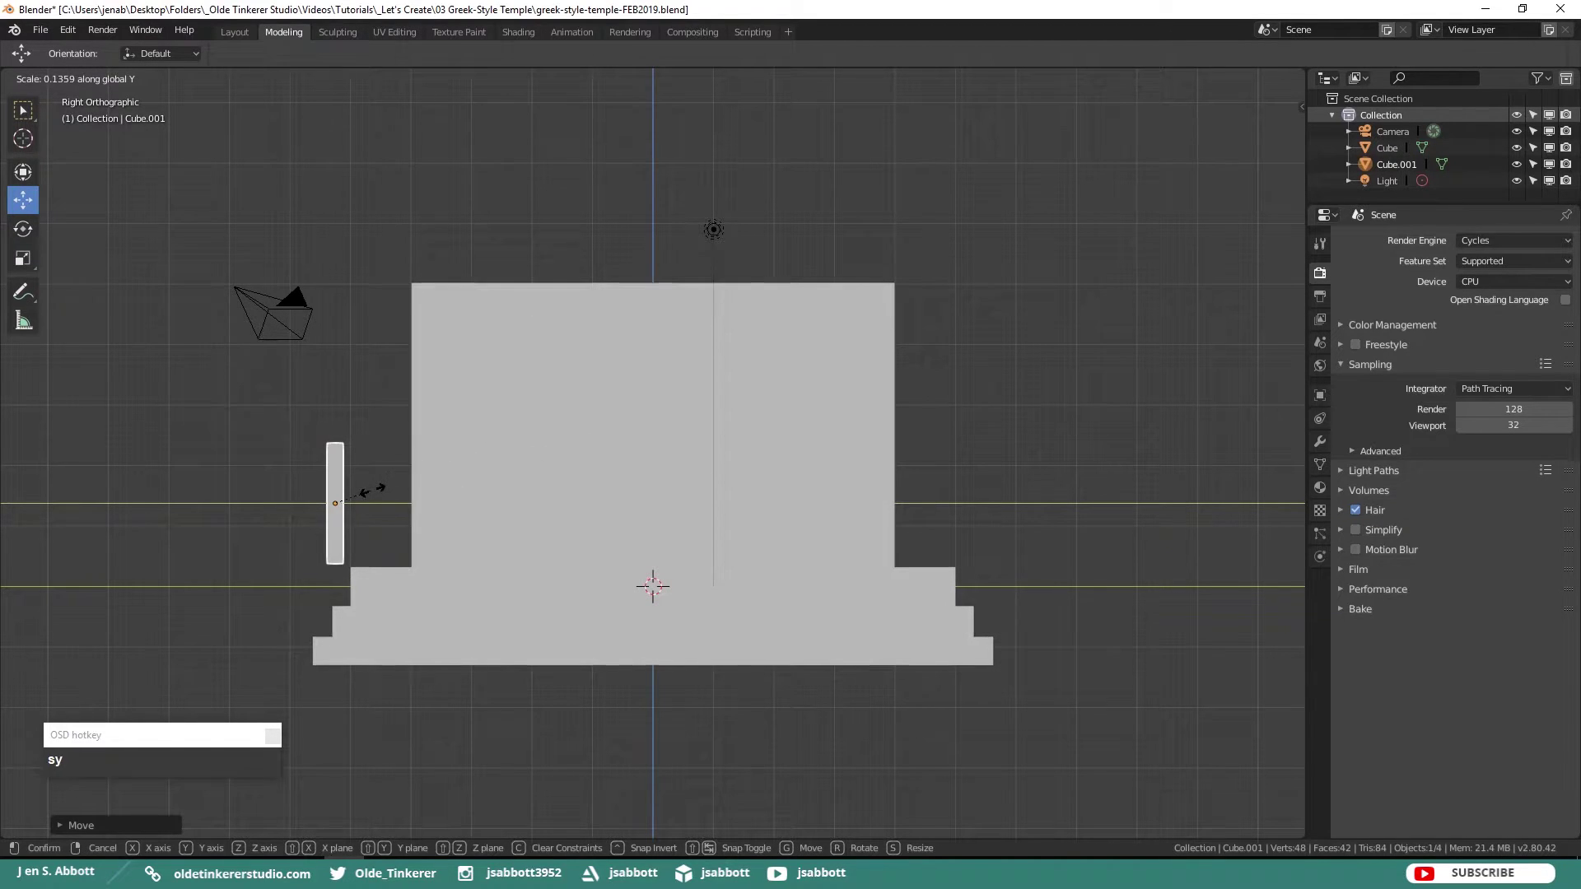
{"action": "left_click", "coordinate": [380, 493]}
{"action": "key", "text": "KP_1"}
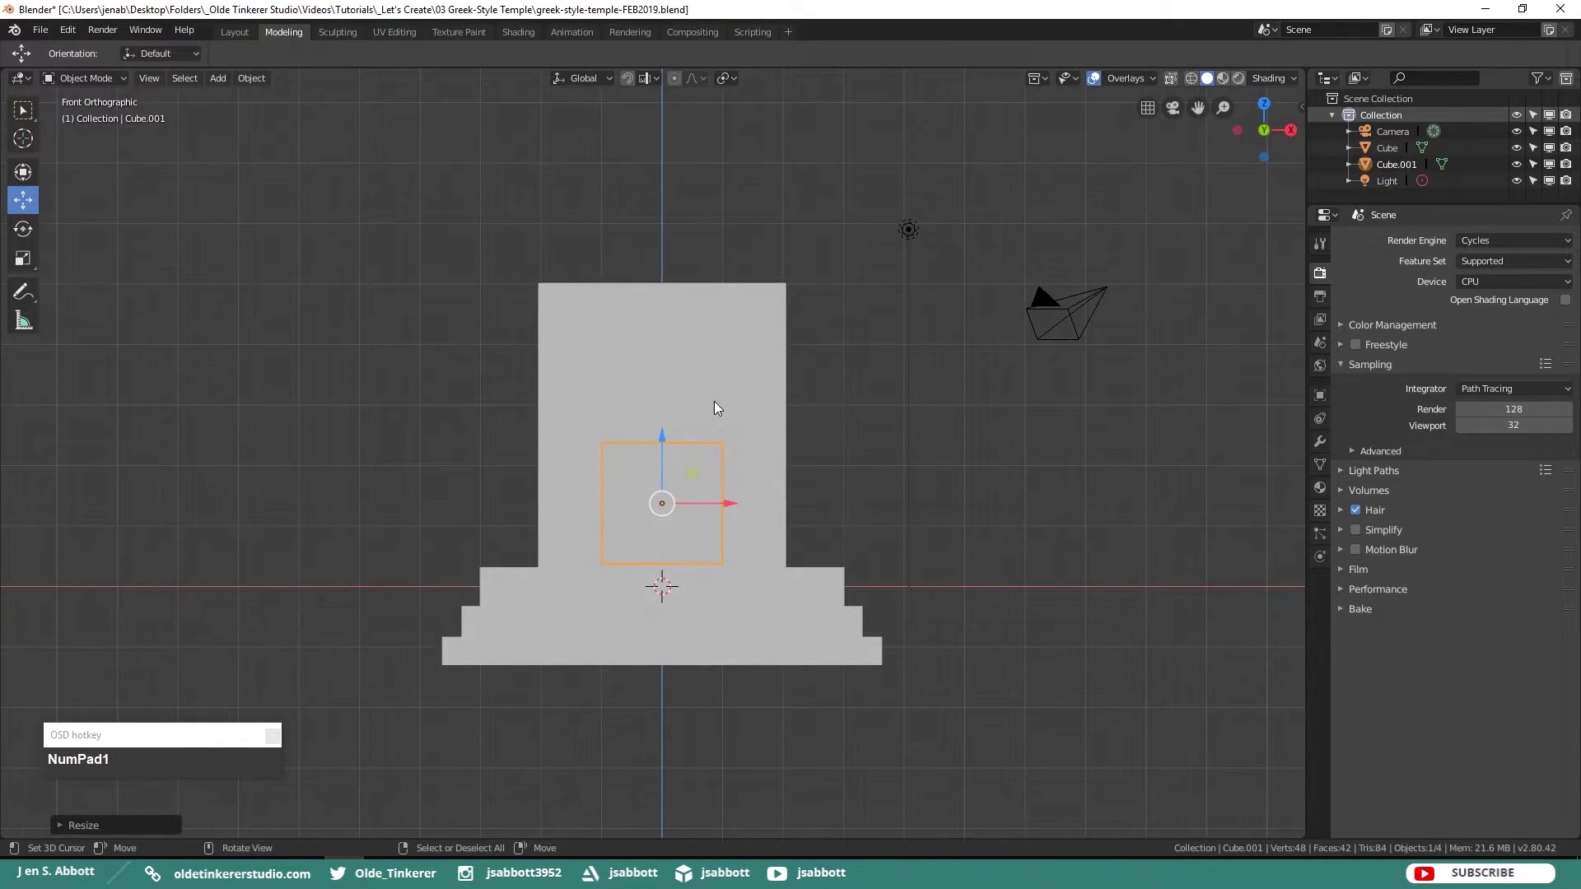
{"action": "key", "text": "s"}
{"action": "key", "text": "x"}
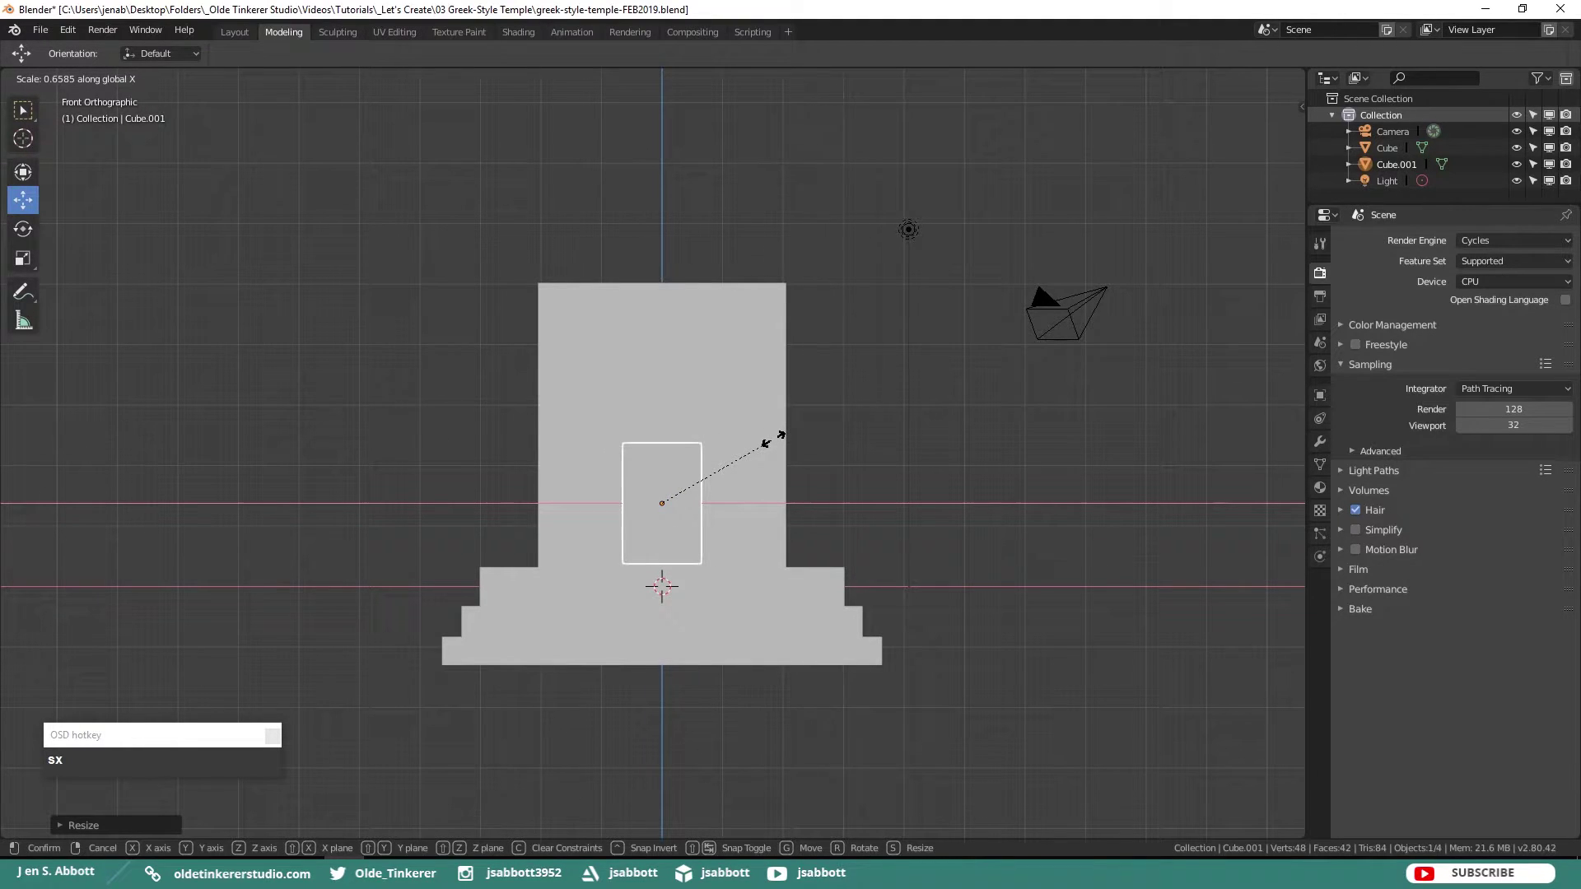
{"action": "left_click", "coordinate": [777, 443]}
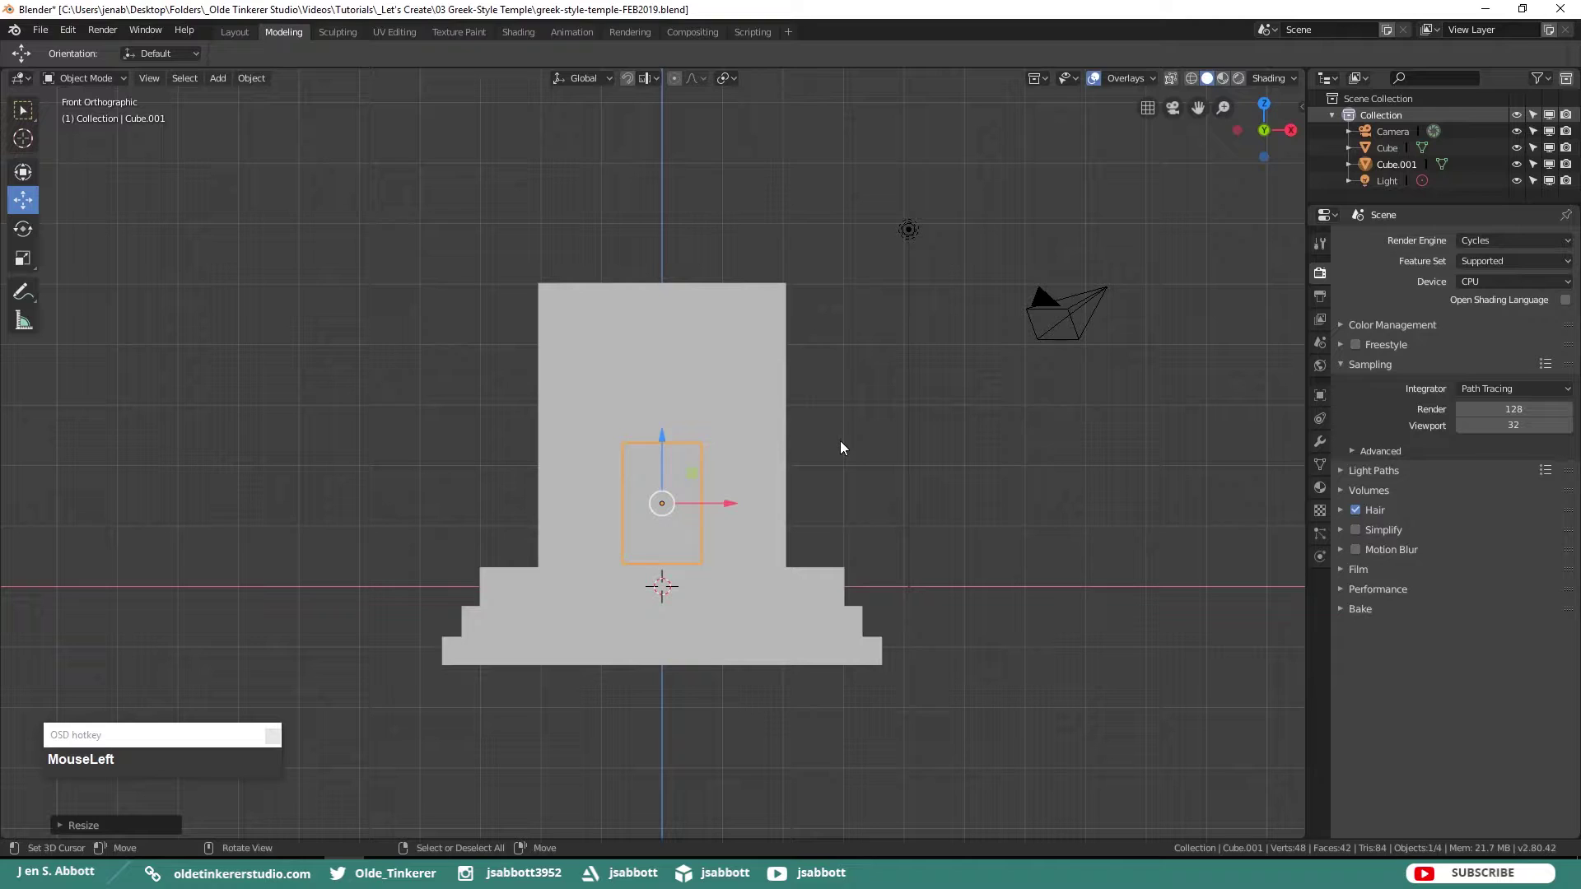
- Slide the door slab back toward the front wall, checking it in wireframe
{"action": "left_click_drag", "start_coordinate": [874, 409], "coordinate": [443, 556]}
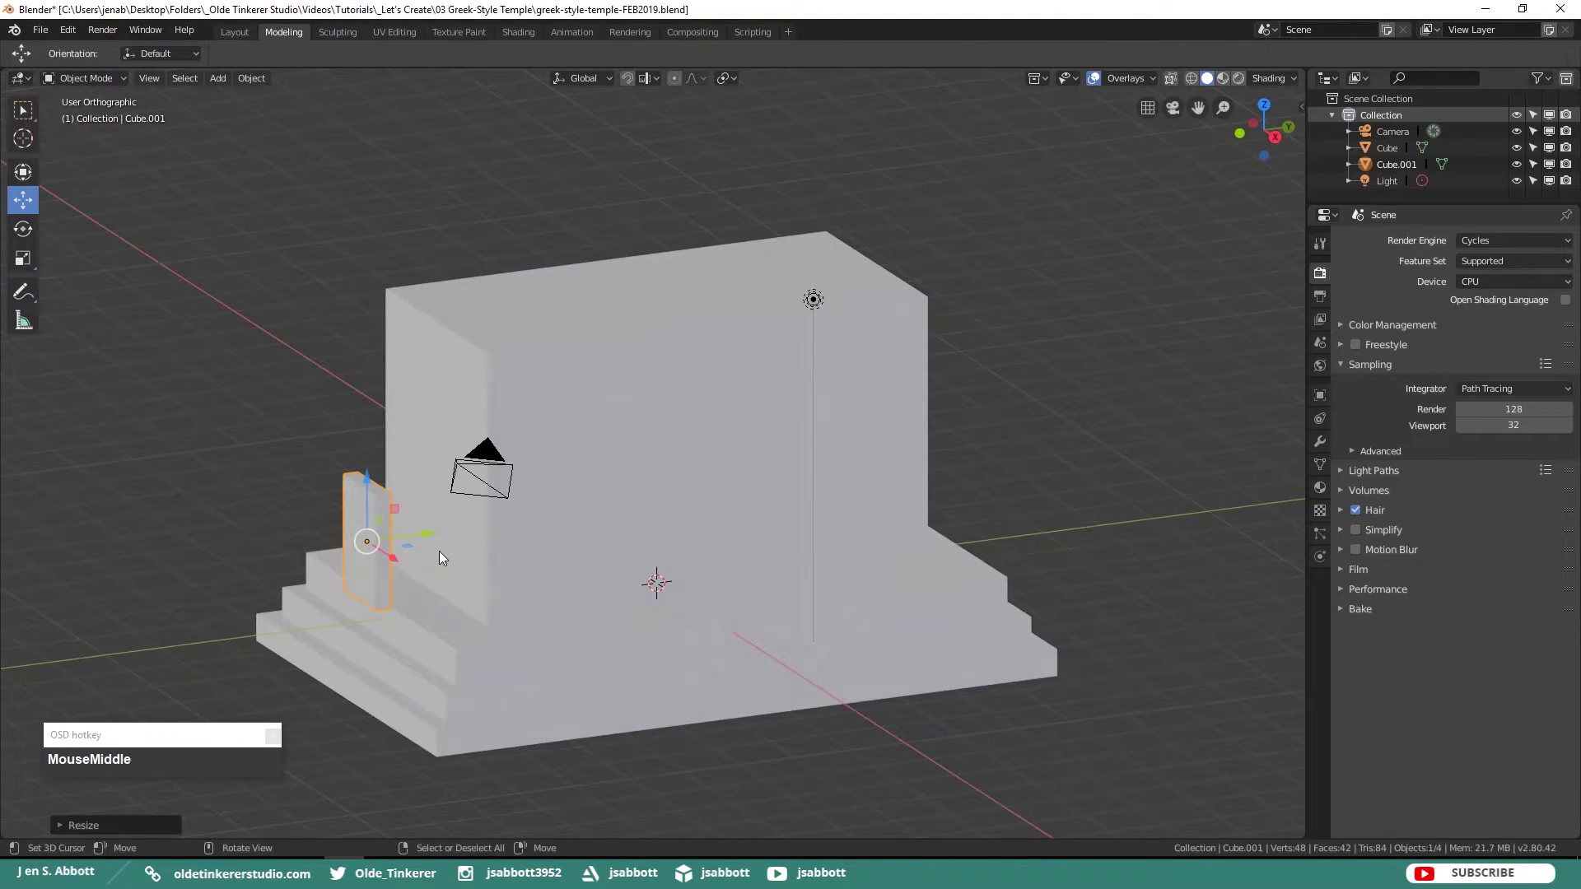
{"action": "left_click_drag", "start_coordinate": [429, 533], "coordinate": [495, 525]}
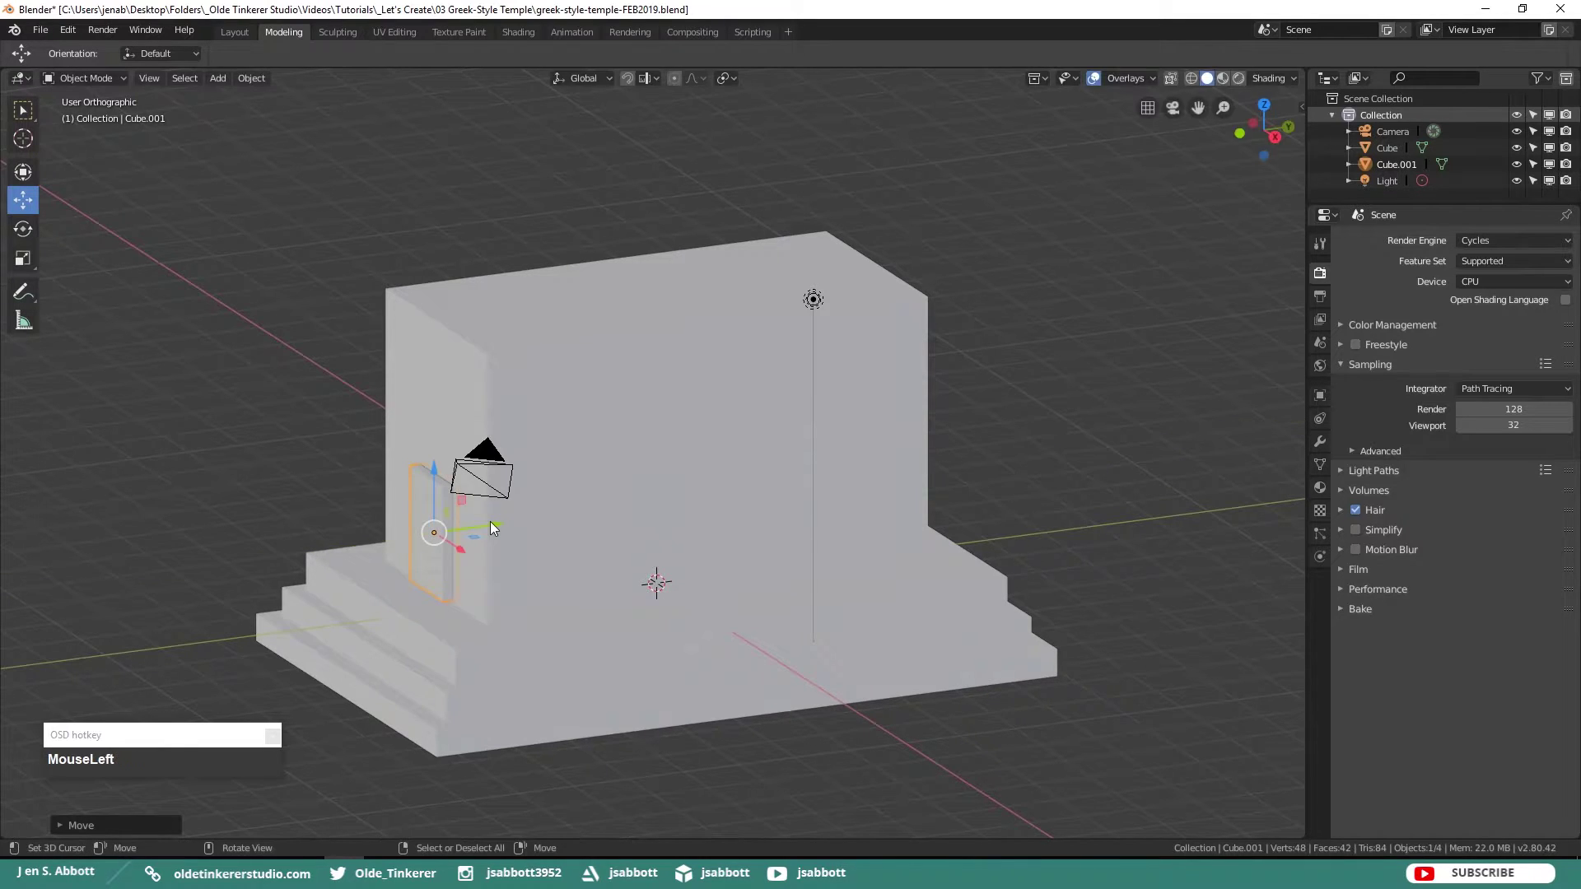
{"action": "key", "text": "z"}
{"action": "key", "text": "KP_4"}
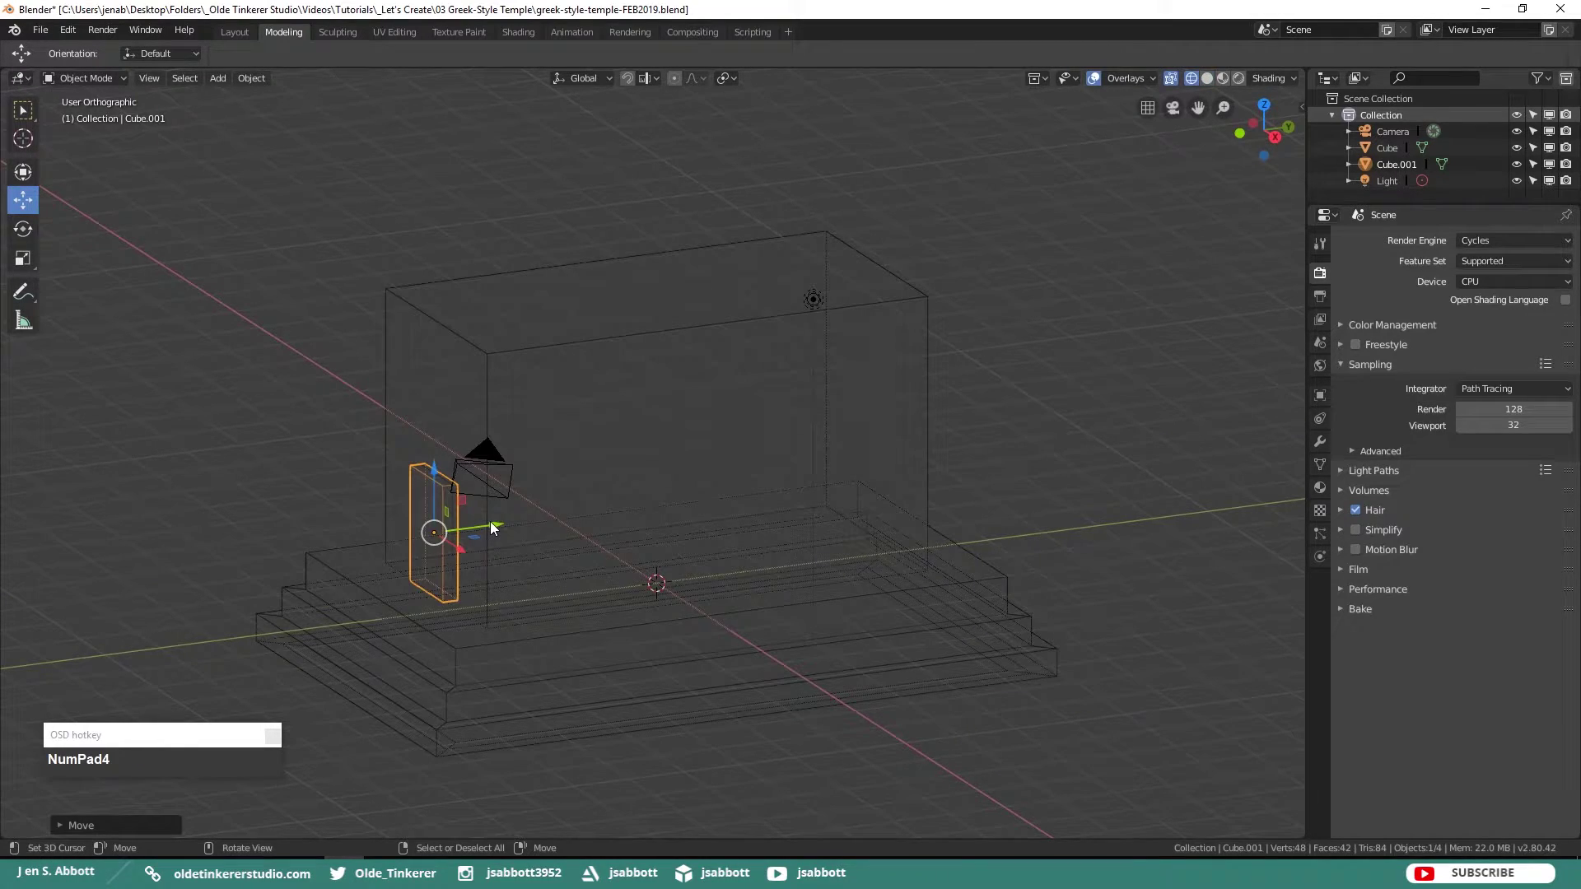
{"action": "key", "text": "KP_3"}
{"action": "scroll", "scroll_direction": "up", "scroll_amount": 3}
- Align the slab flush against the wall face in right orthographic view
{"action": "key", "text": "z"}
{"action": "key", "text": "KP_6"}
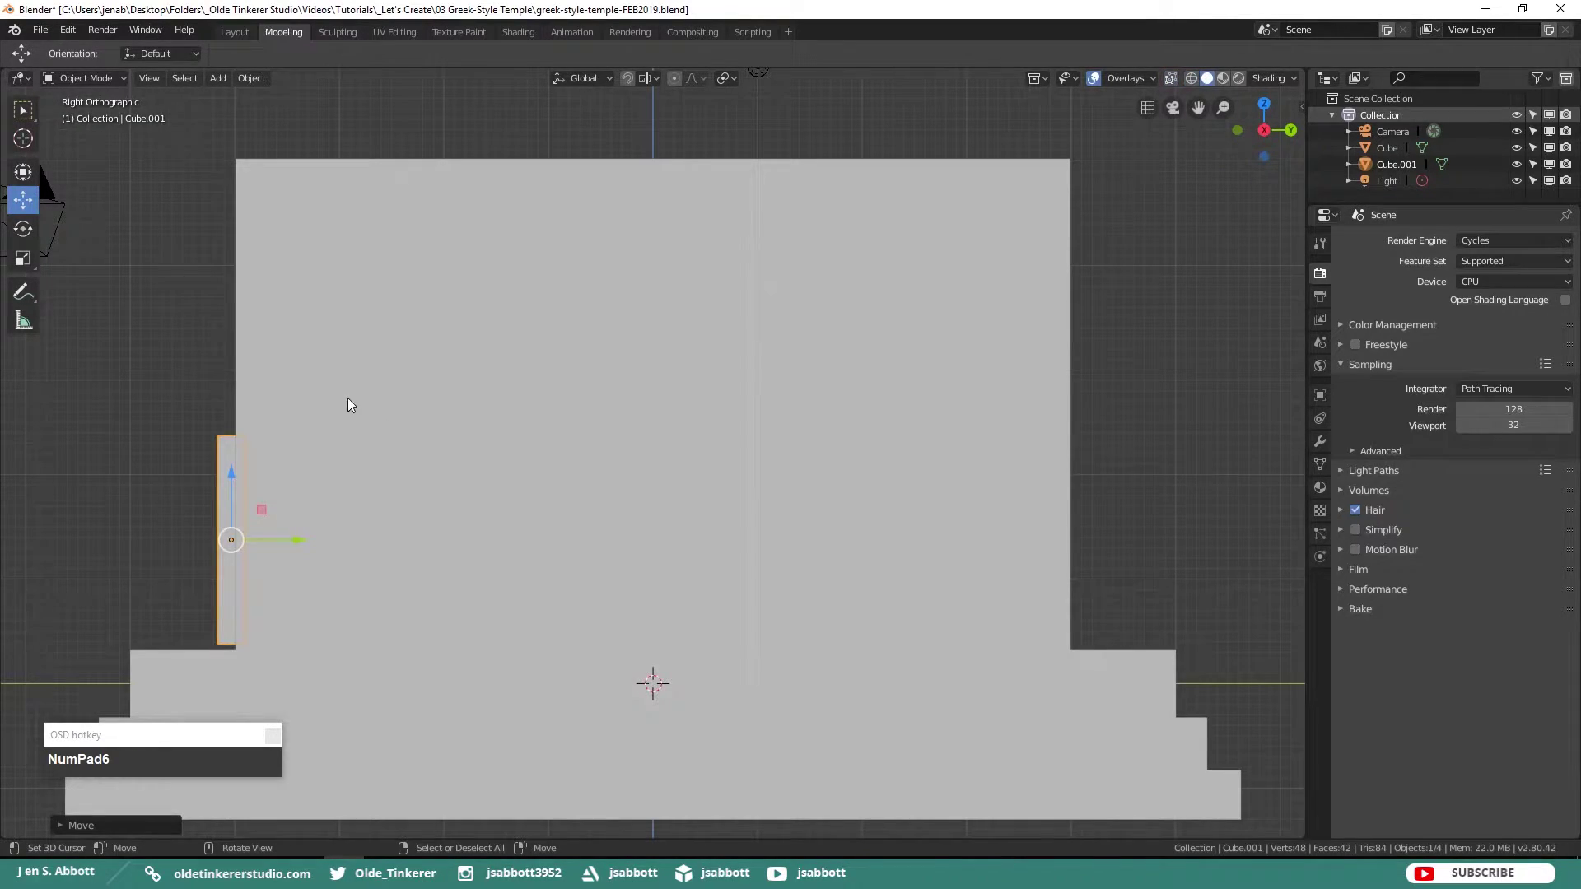
{"action": "left_click_drag", "start_coordinate": [347, 399], "coordinate": [240, 472]}
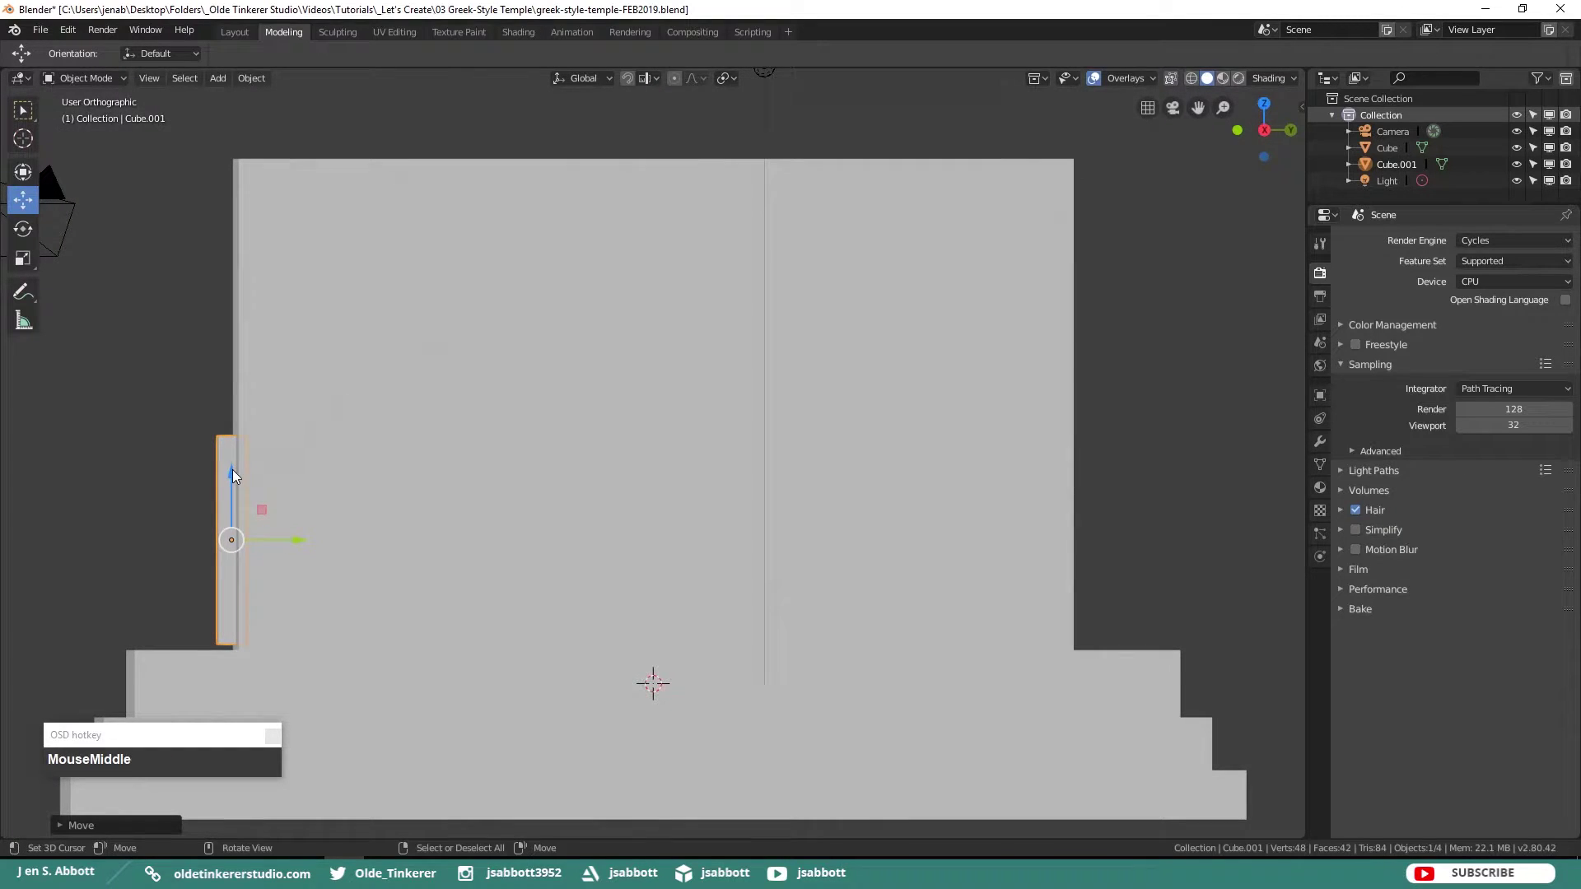
{"action": "left_click_drag", "start_coordinate": [233, 468], "coordinate": [360, 457]}
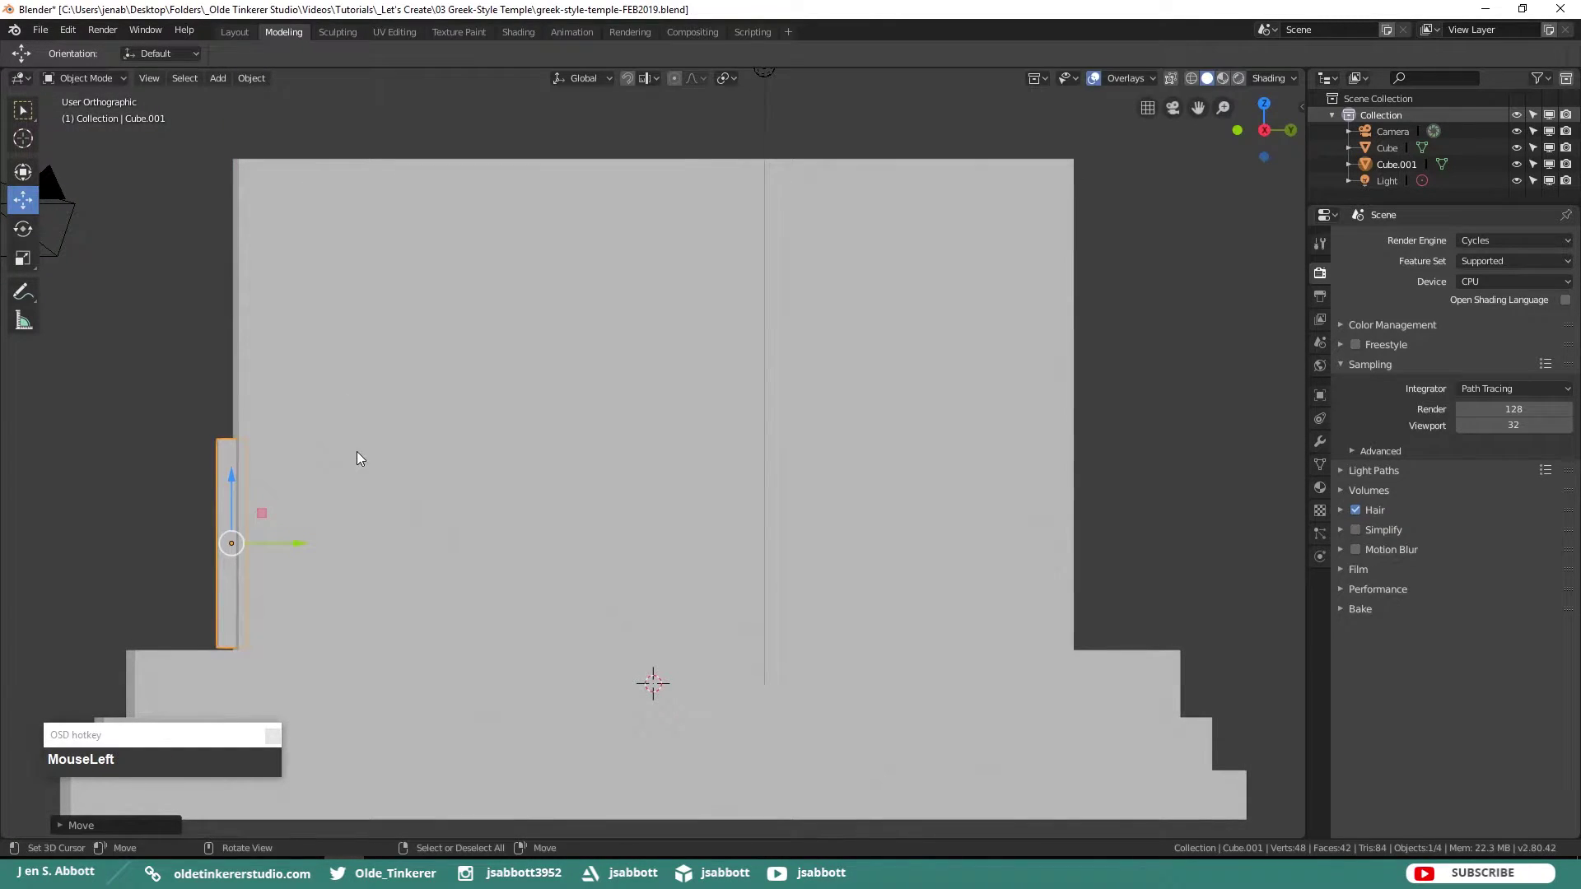
{"action": "middle_click", "coordinate": [371, 447]}
- Cut the doorway recess into the temple body with a Boolean Difference using Cube.001 and apply it
{"action": "left_click_drag", "start_coordinate": [424, 368], "coordinate": [500, 396]}
{"action": "scroll", "scroll_direction": "down", "scroll_amount": 3}
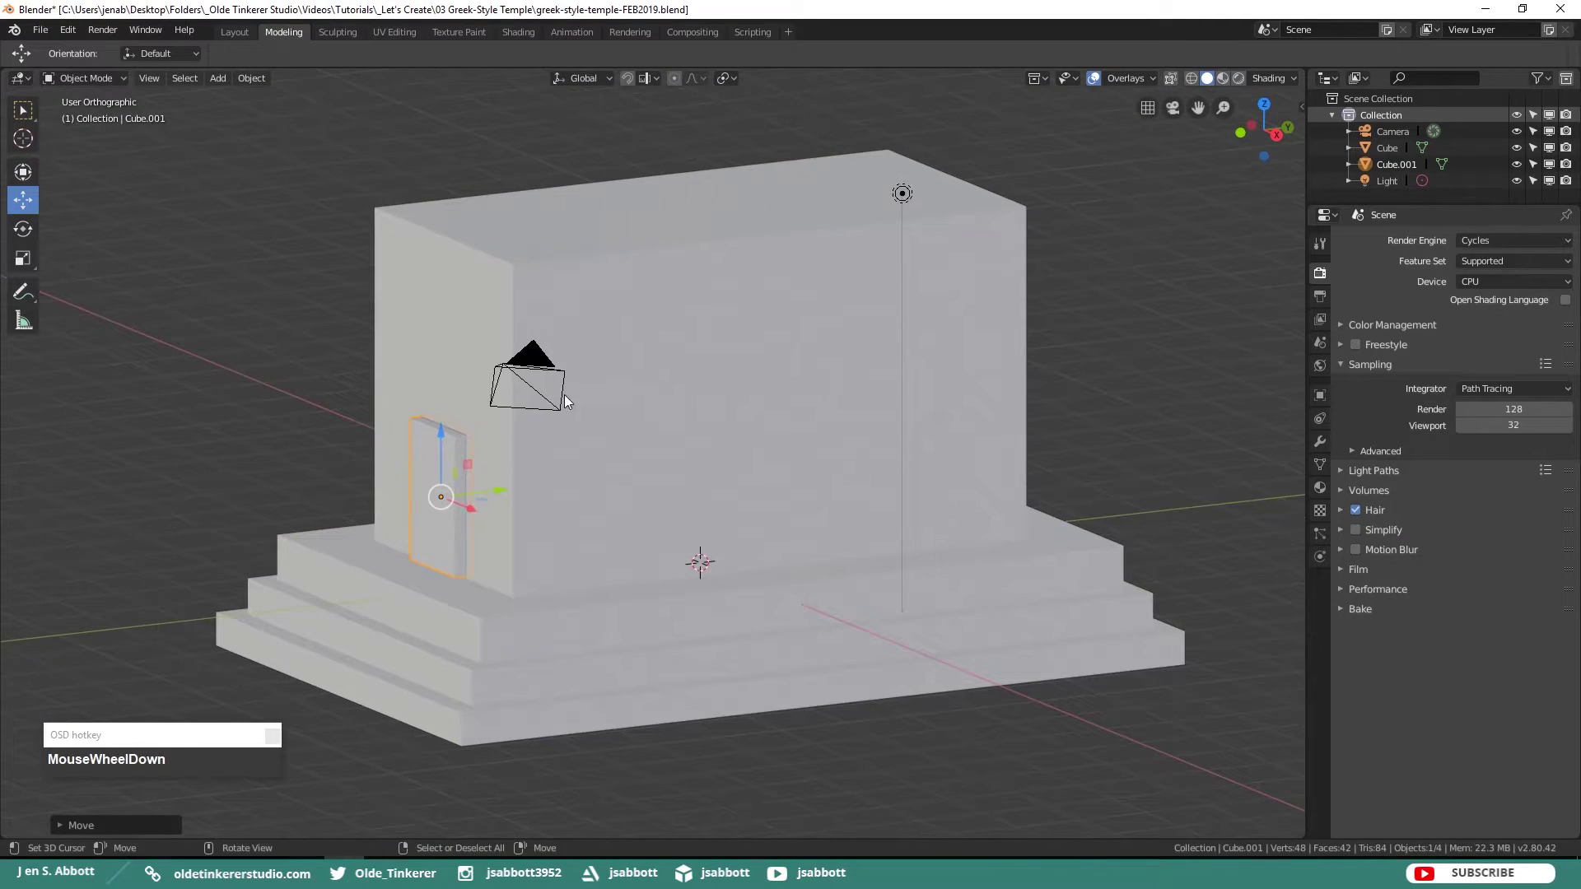
{"action": "right_click", "coordinate": [663, 325]}
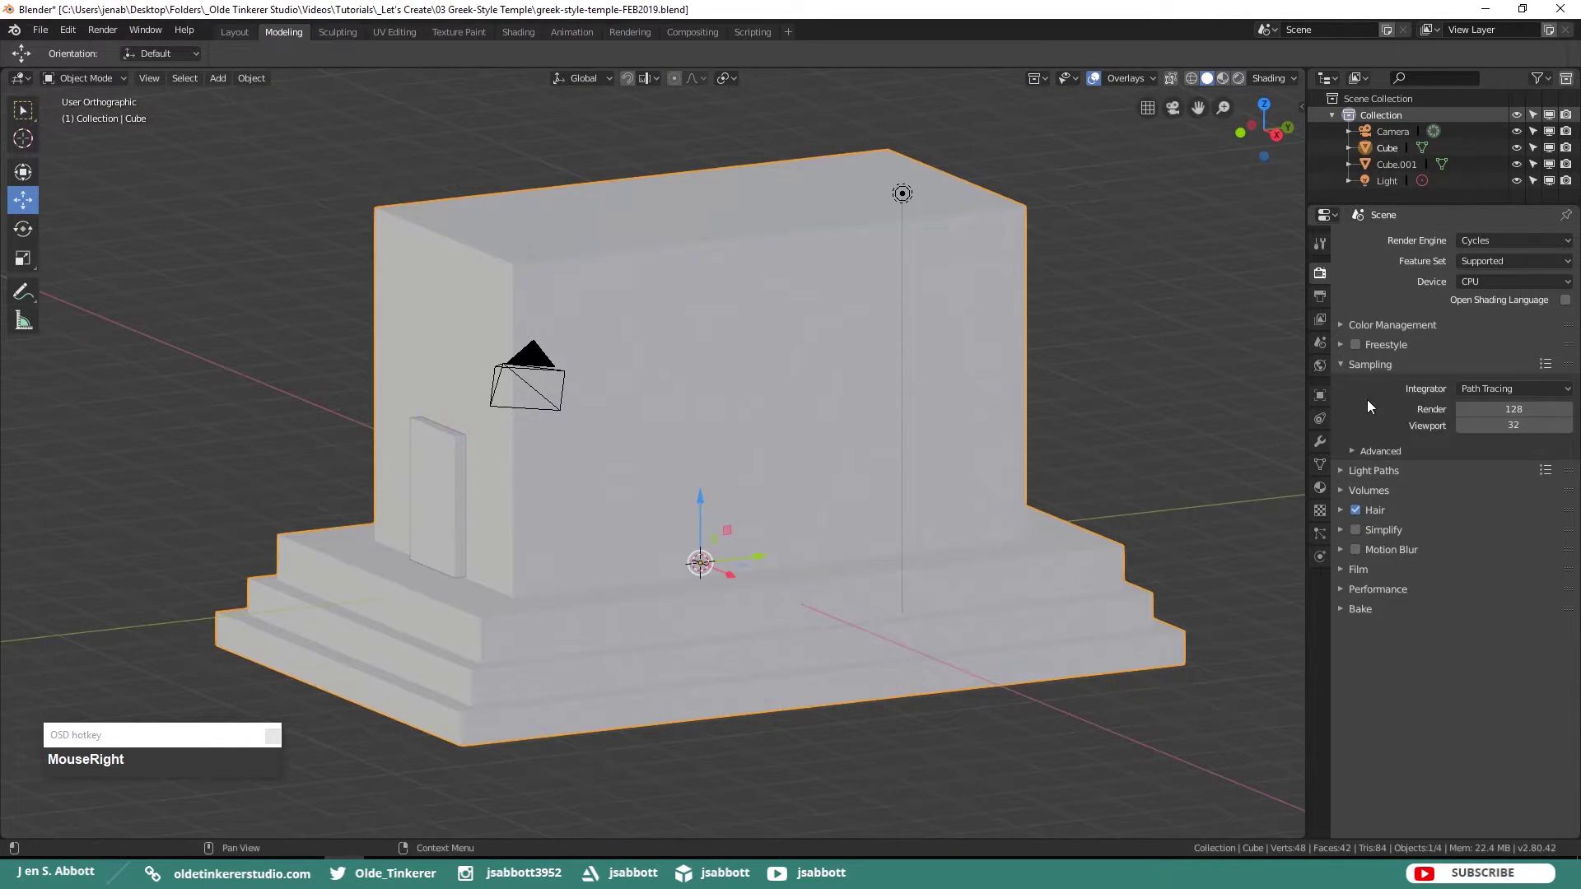
{"action": "left_click", "coordinate": [1322, 447]}
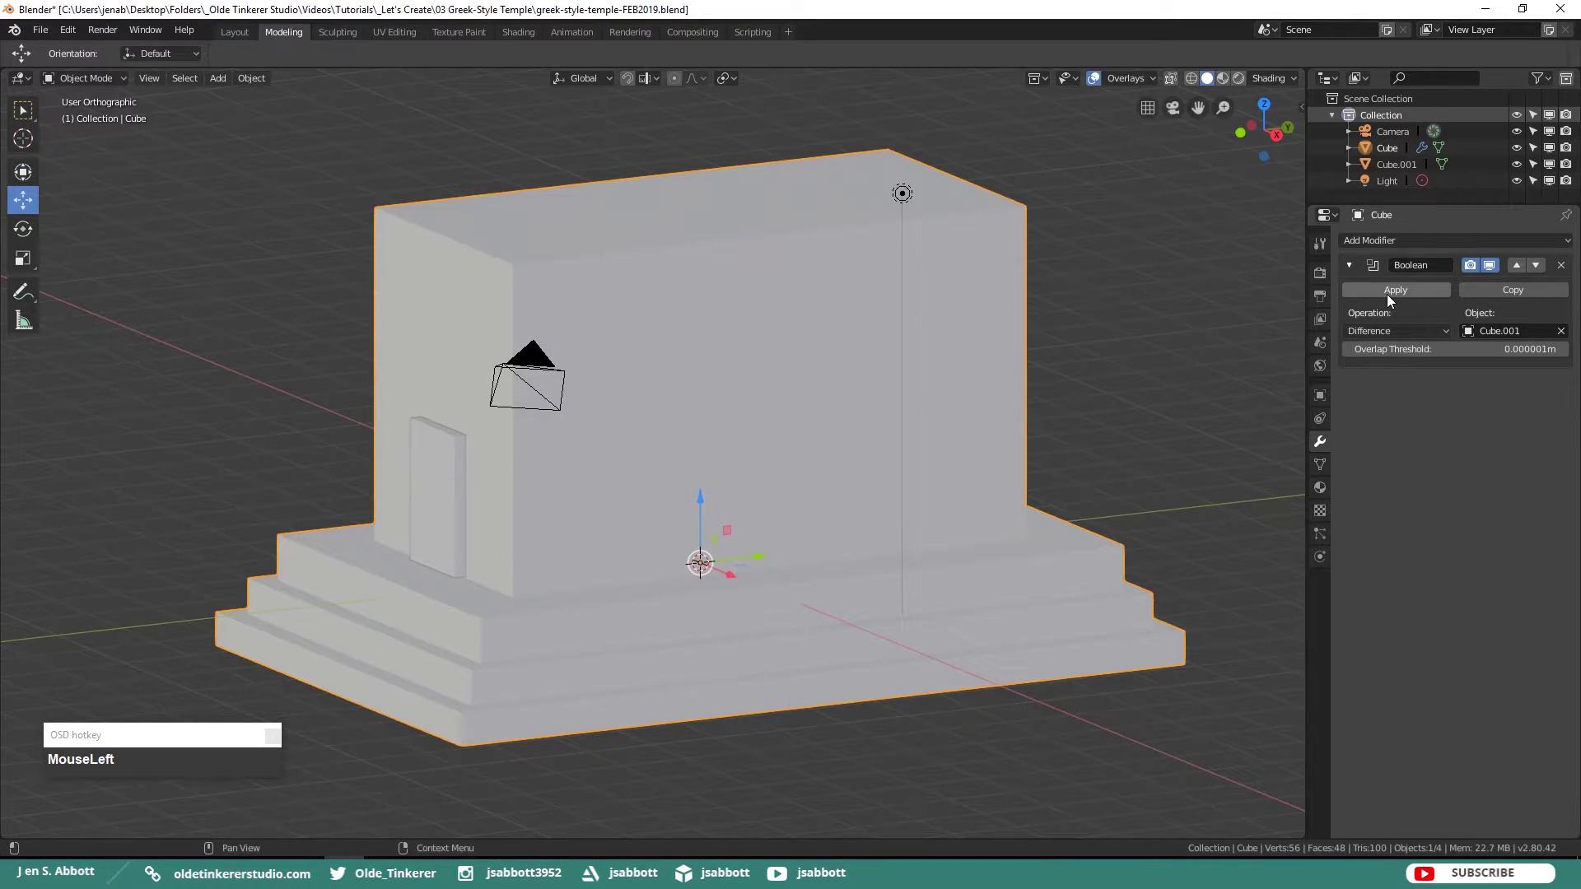
{"action": "right_click", "coordinate": [439, 508]}
{"action": "key", "text": "ctrl+z"}
- Pull the door slab out of the wall and delete it
{"action": "left_click_drag", "start_coordinate": [503, 490], "coordinate": [371, 522]}
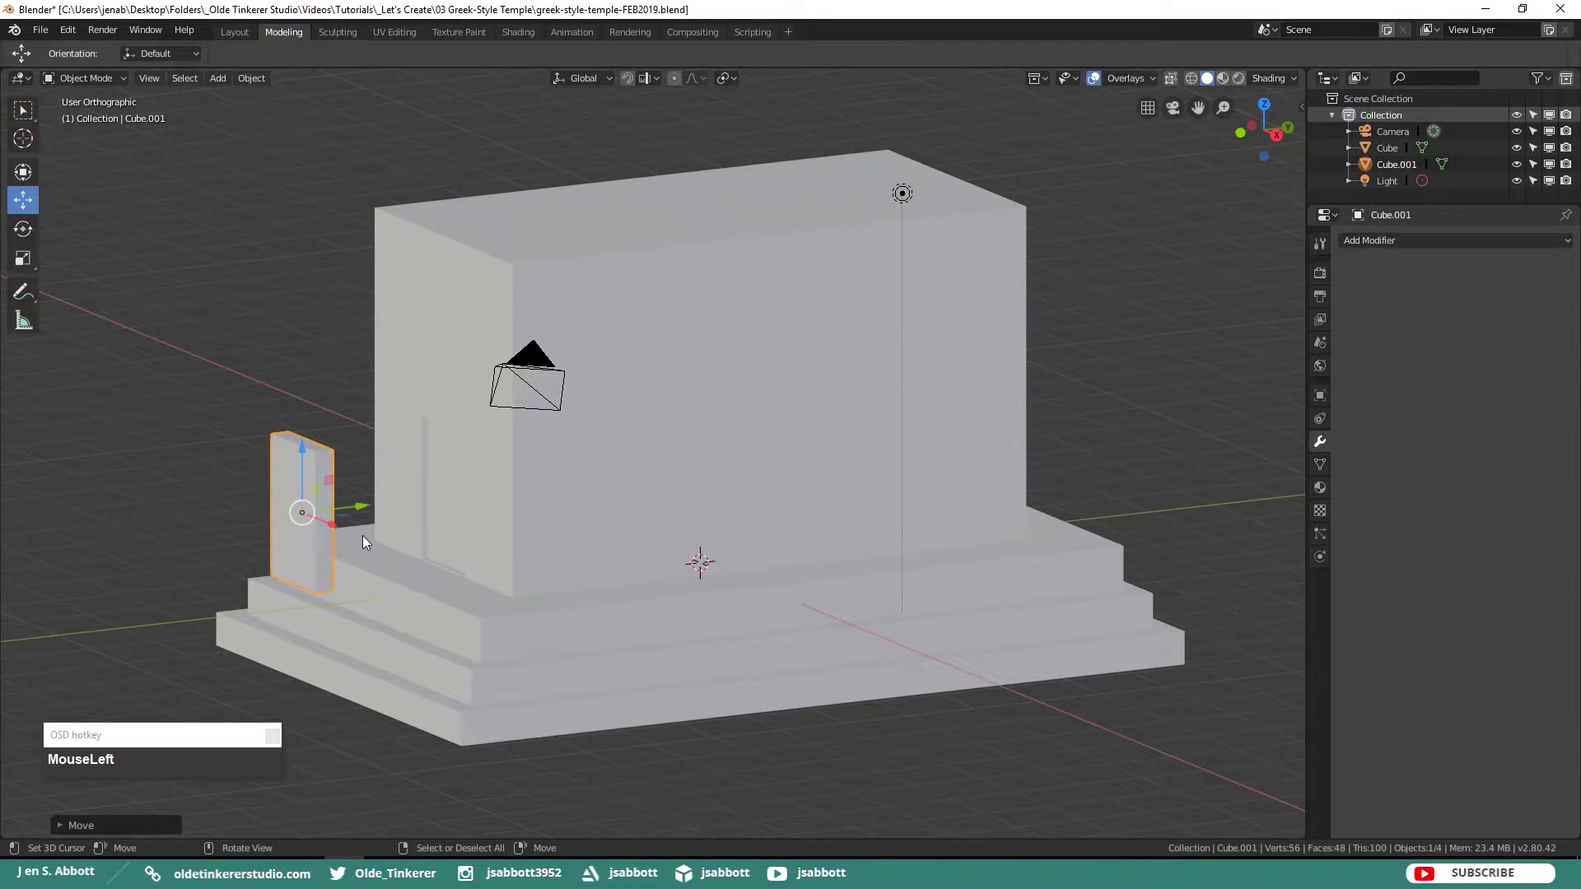
{"action": "key", "text": "x"}
{"action": "left_click", "coordinate": [346, 539]}
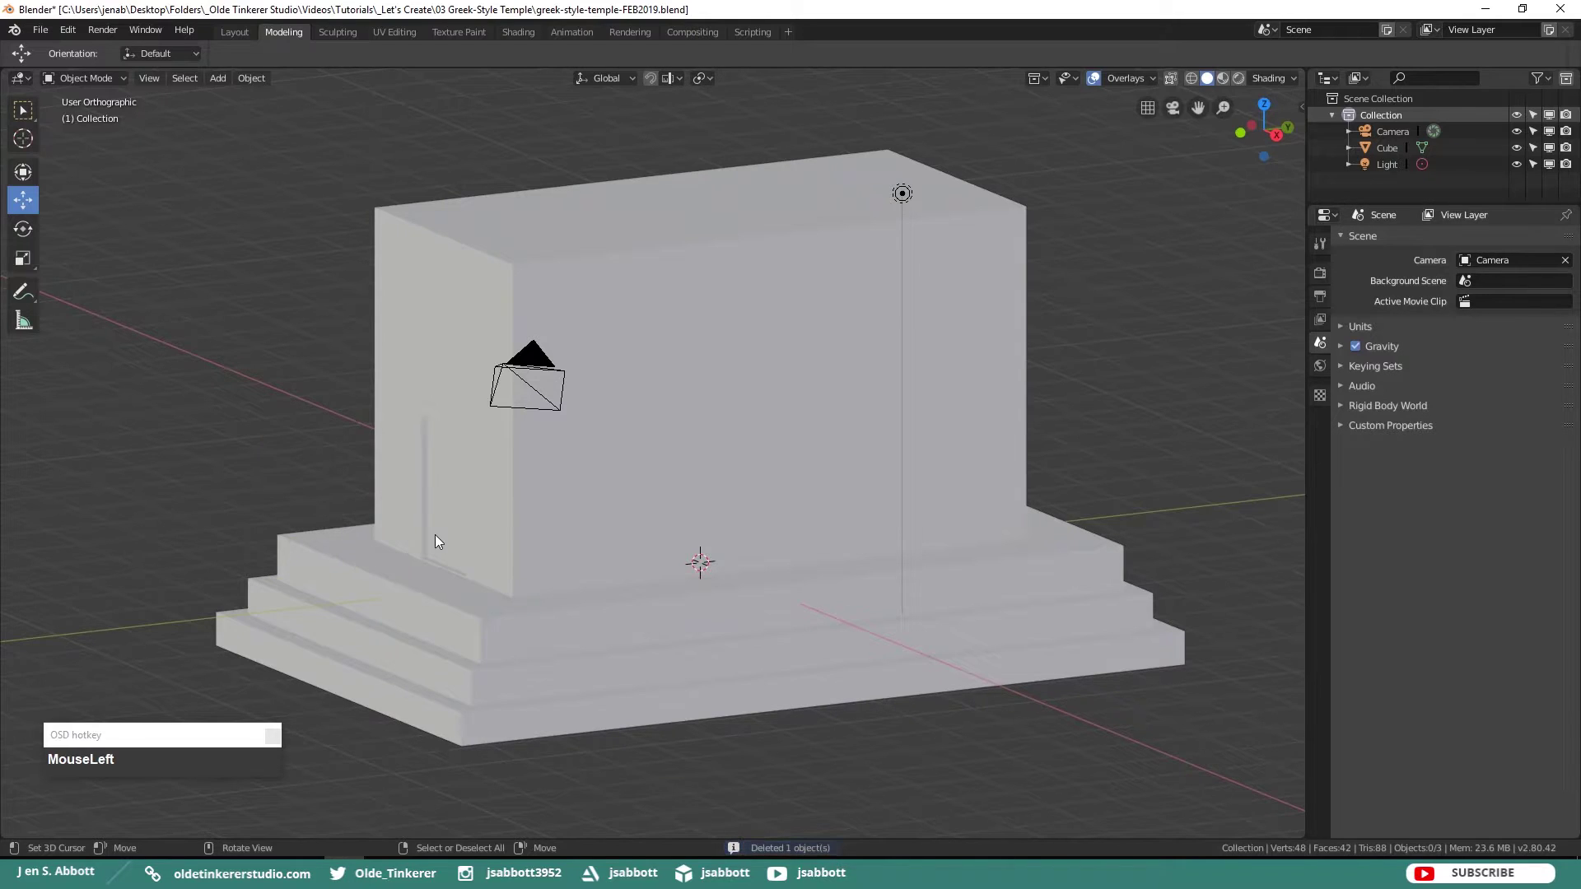
- Loop cut the door face in half and inset both leaves individually to frame a double door
{"action": "left_click_drag", "start_coordinate": [522, 505], "coordinate": [635, 466]}
{"action": "key", "text": "Tab"}
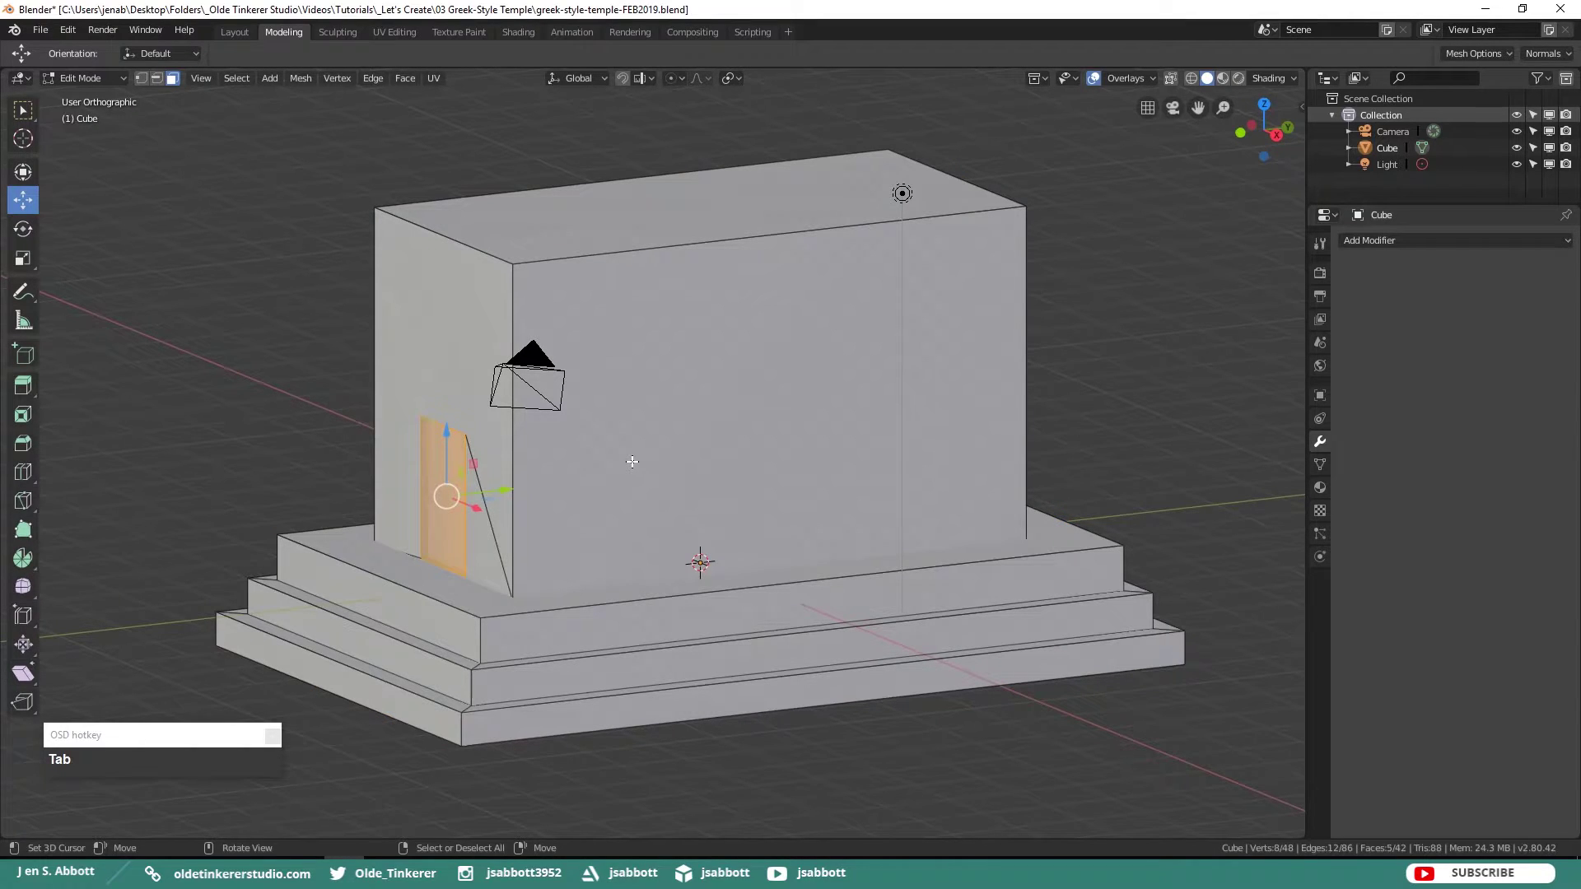
{"action": "key", "text": "alt+a"}
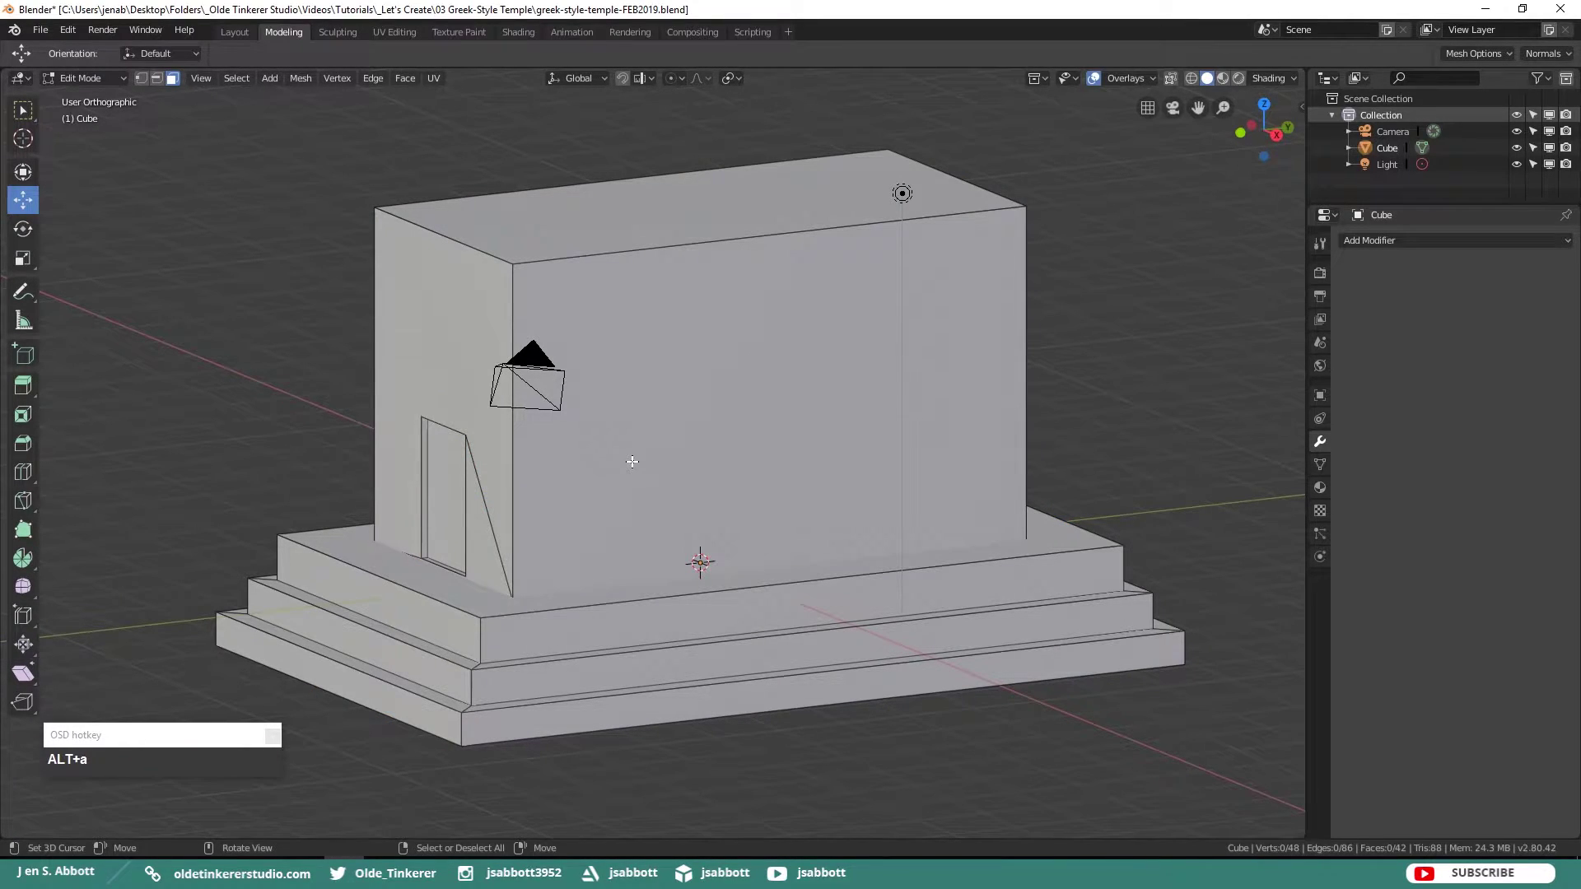
{"action": "key", "text": "KP_1"}
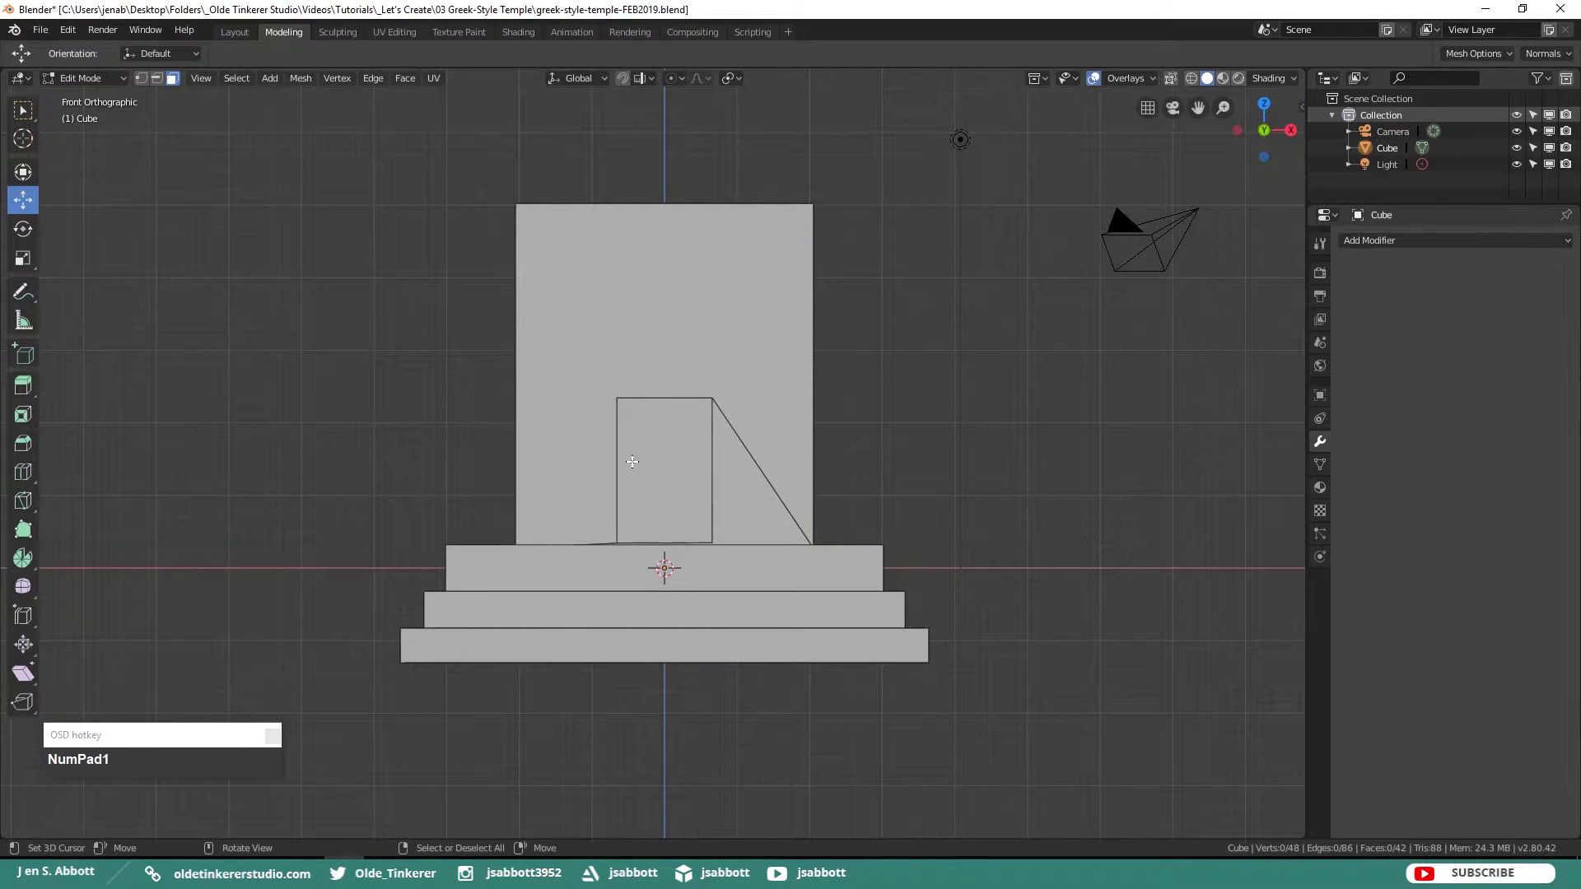
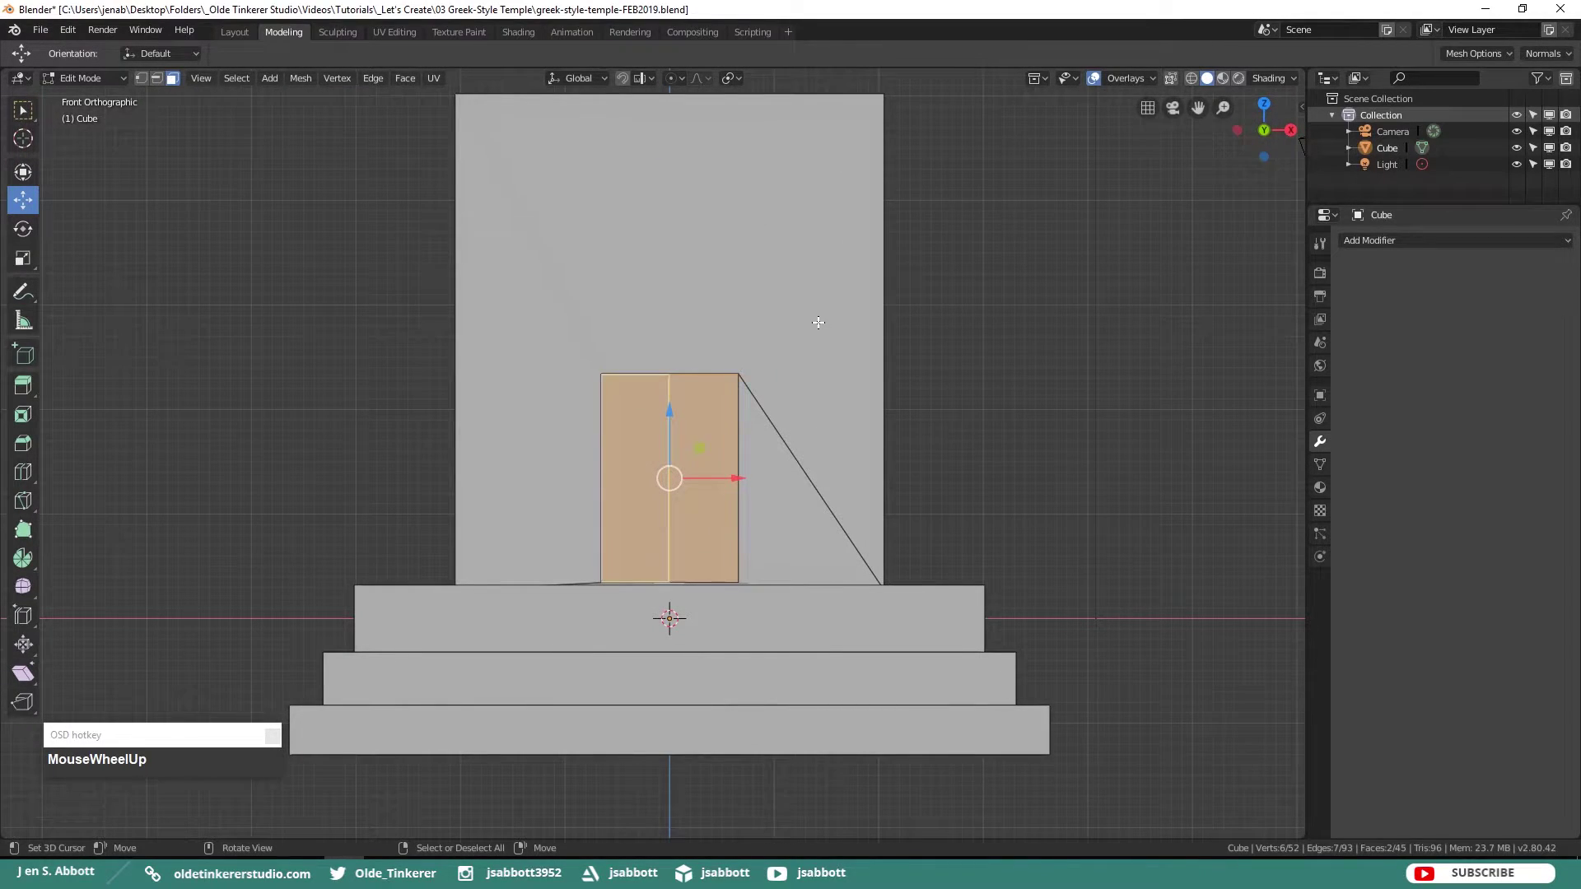
{"action": "key", "text": "i"}
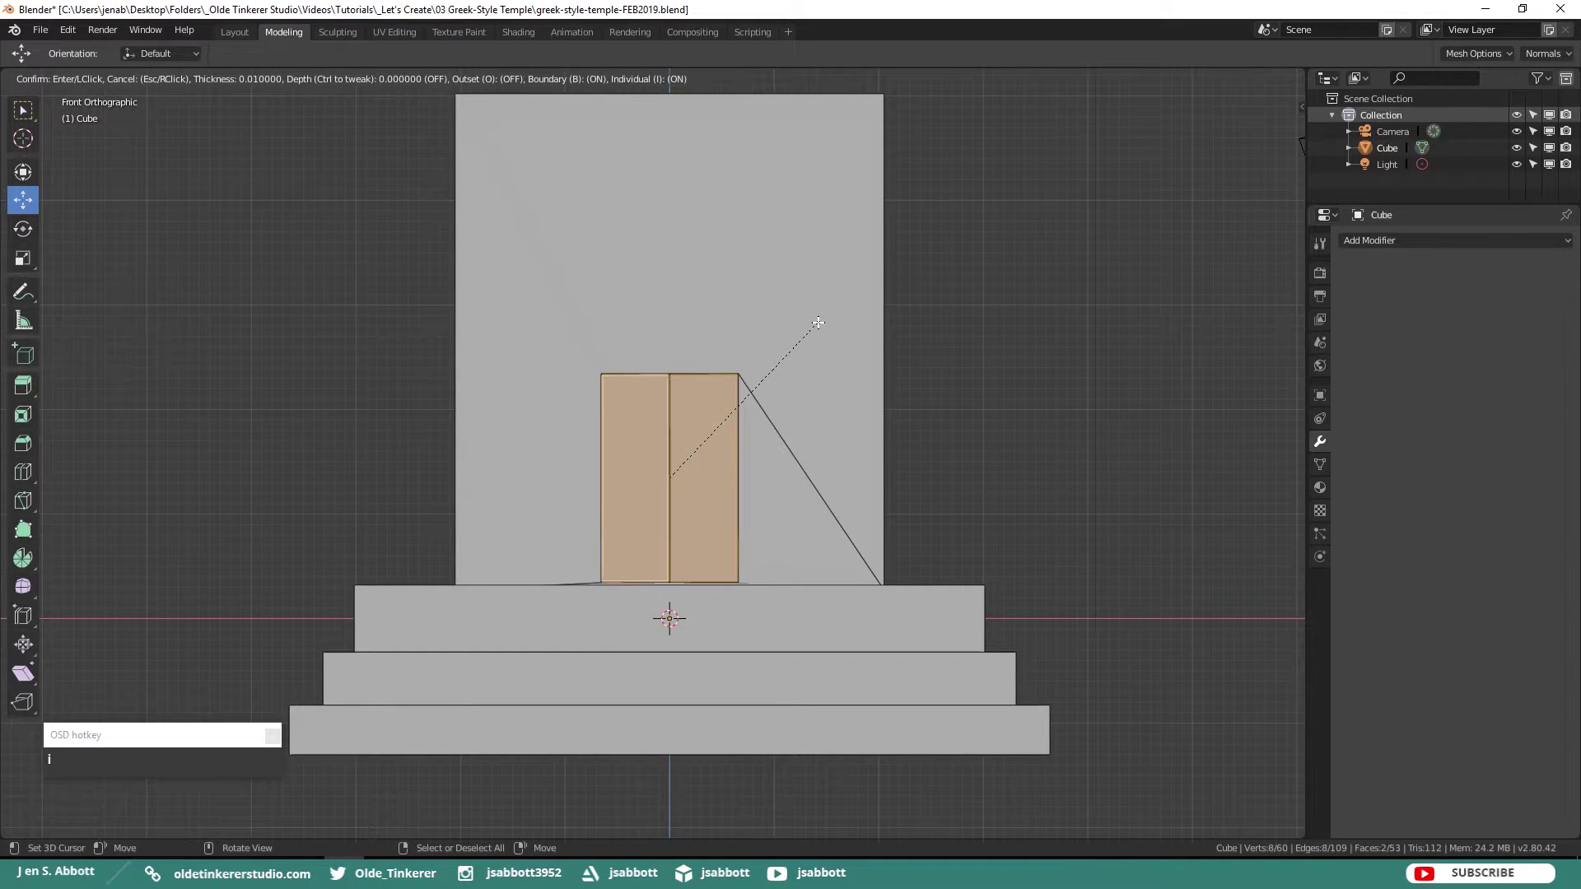
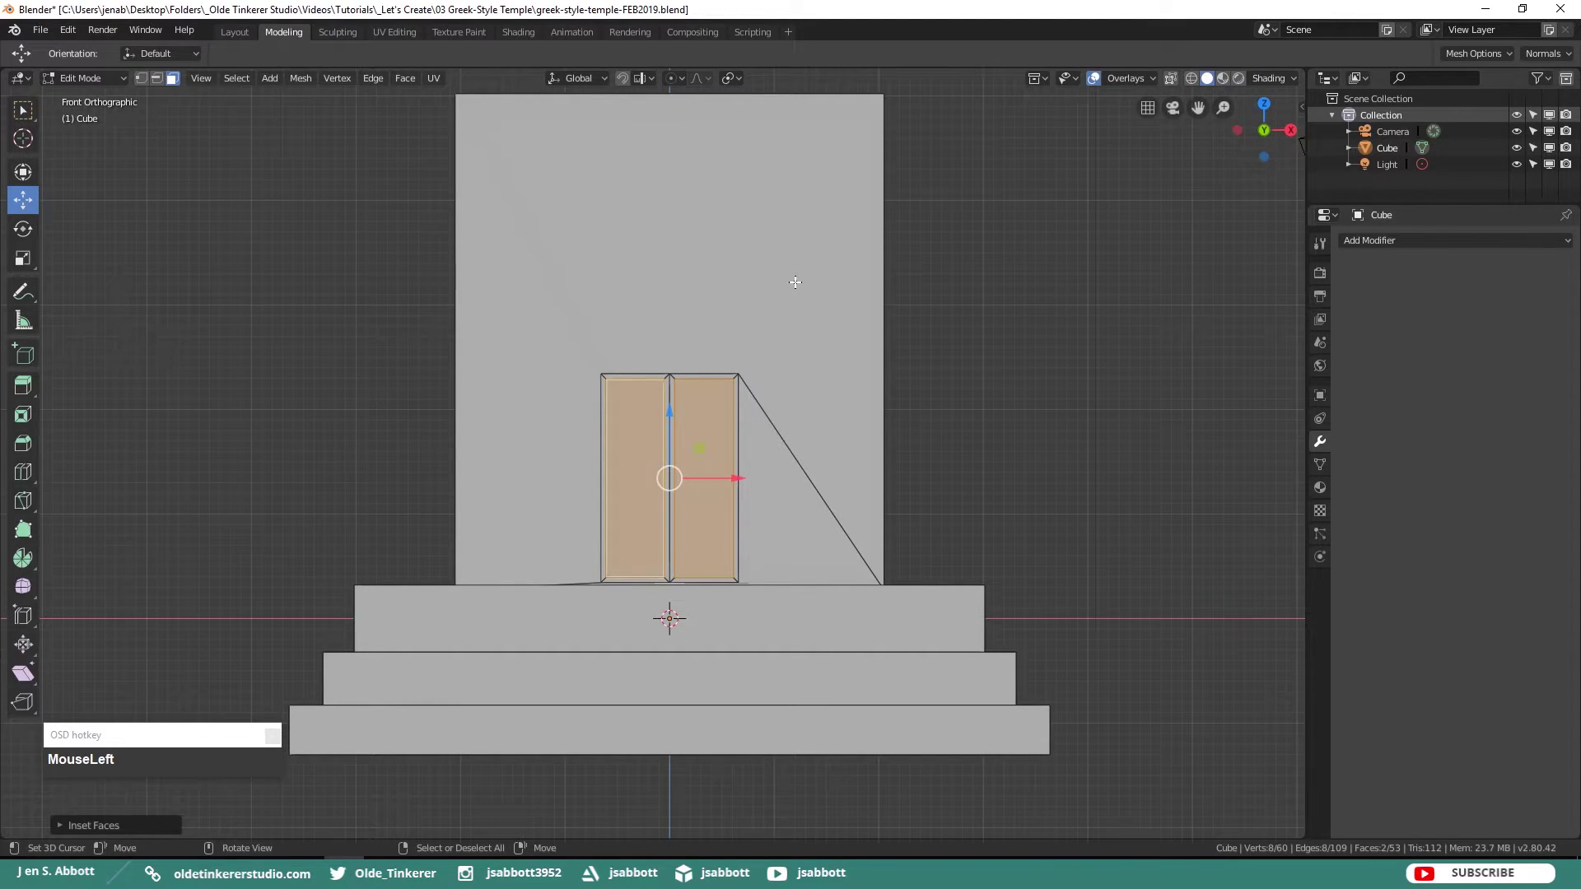
{"action": "key", "text": "alt+a"}
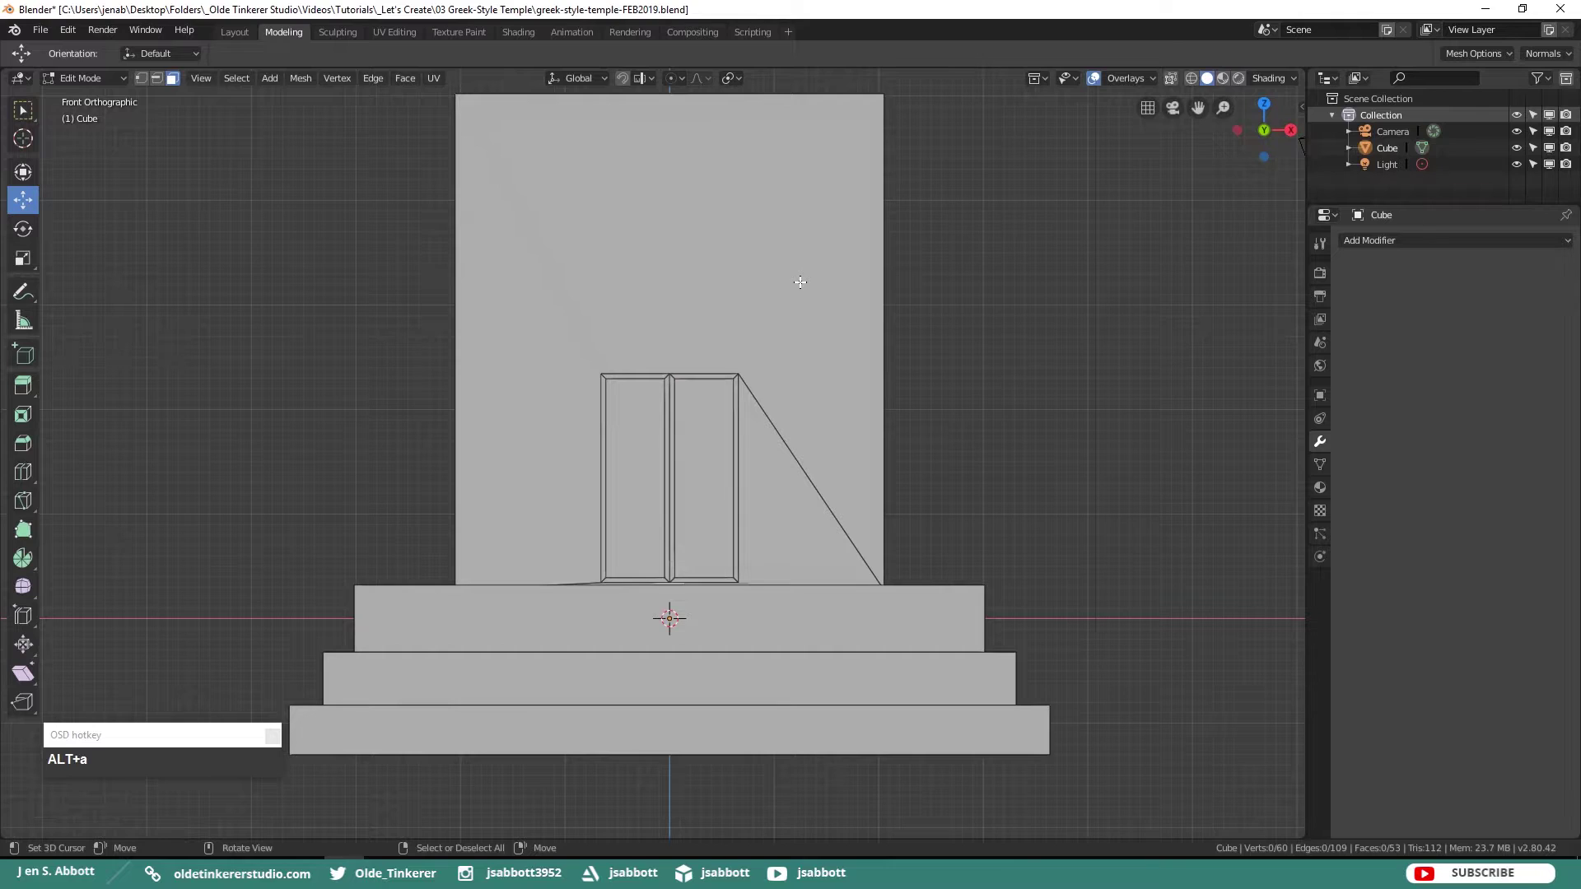
{"action": "scroll", "scroll_direction": "down", "scroll_amount": 3}
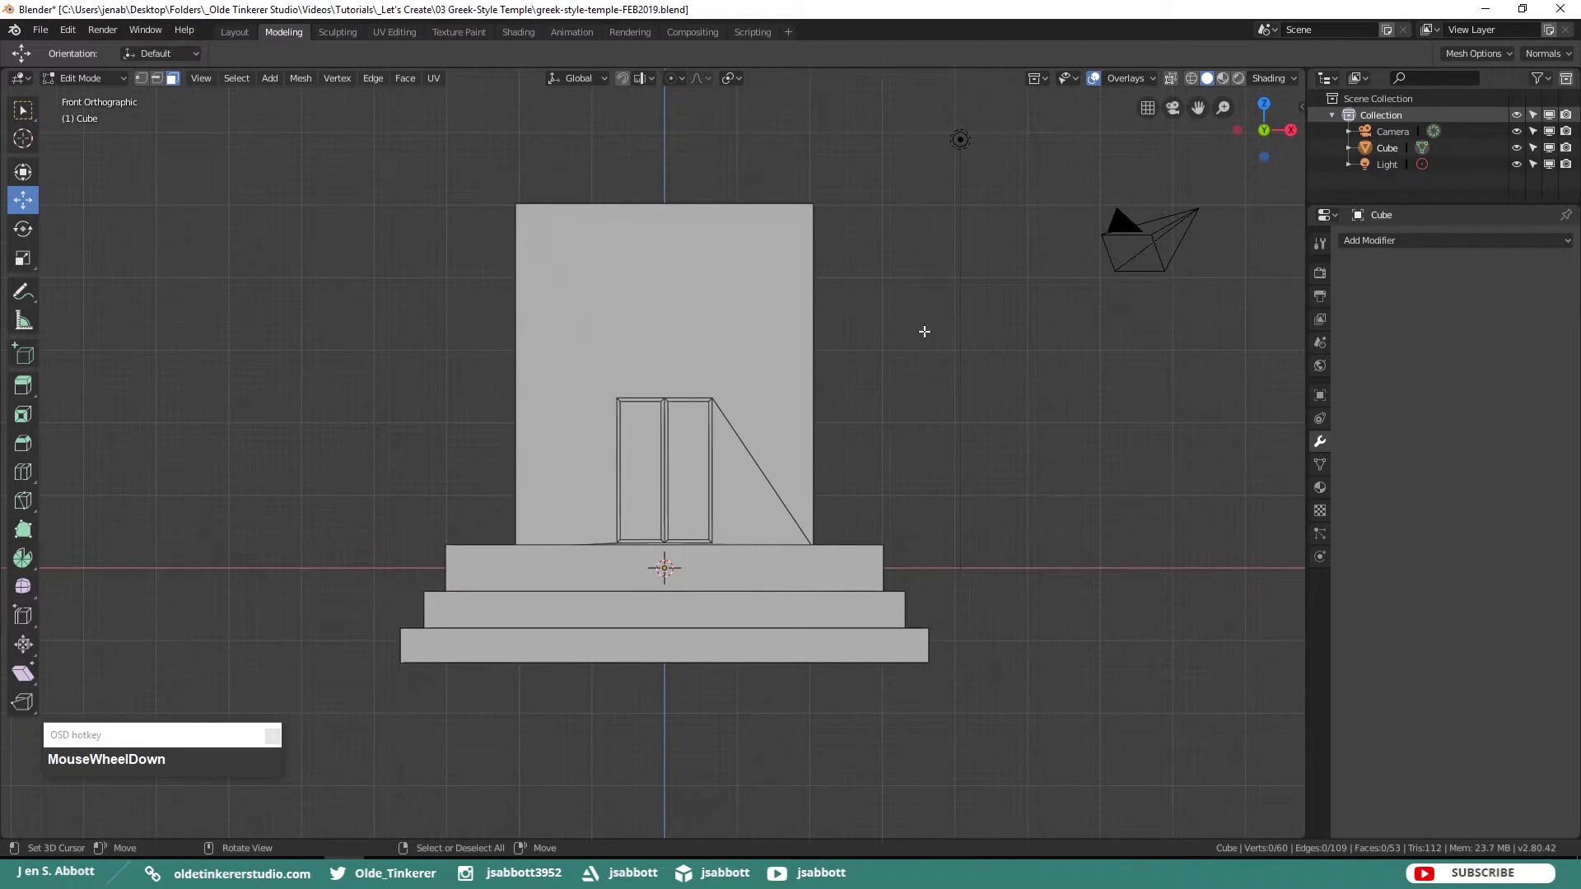
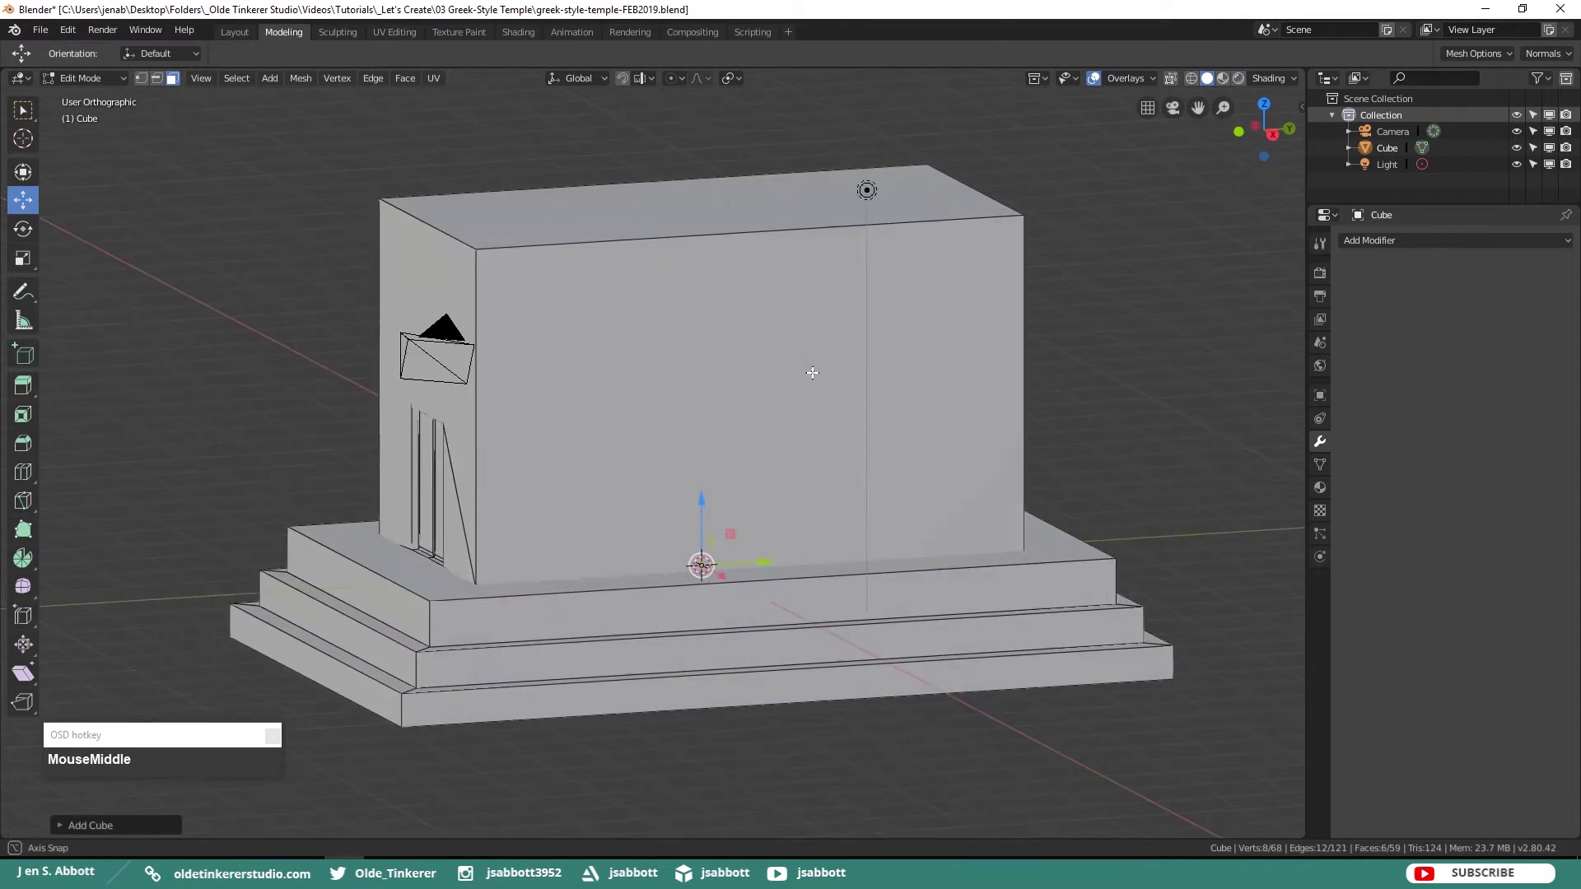
- Shrink the small cube and flatten it along Y and X into a thin vertical handle bar
{"action": "left_click_drag", "start_coordinate": [767, 560], "coordinate": [371, 587]}
{"action": "key", "text": "KP_3"}
{"action": "left_click_drag", "start_coordinate": [285, 500], "coordinate": [306, 375]}
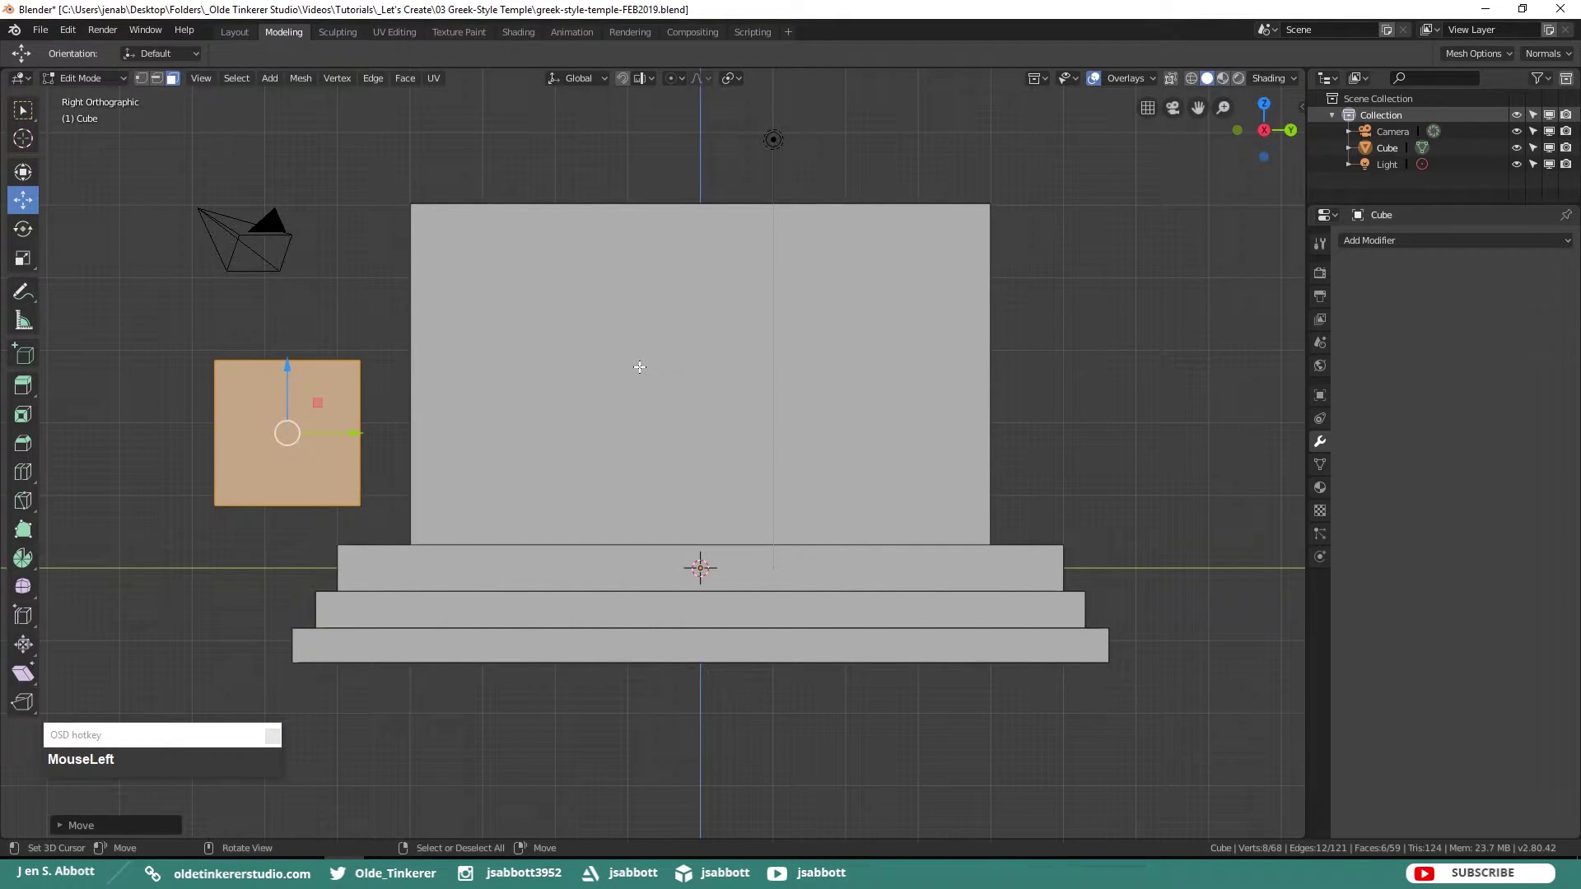
{"action": "key", "text": "s"}
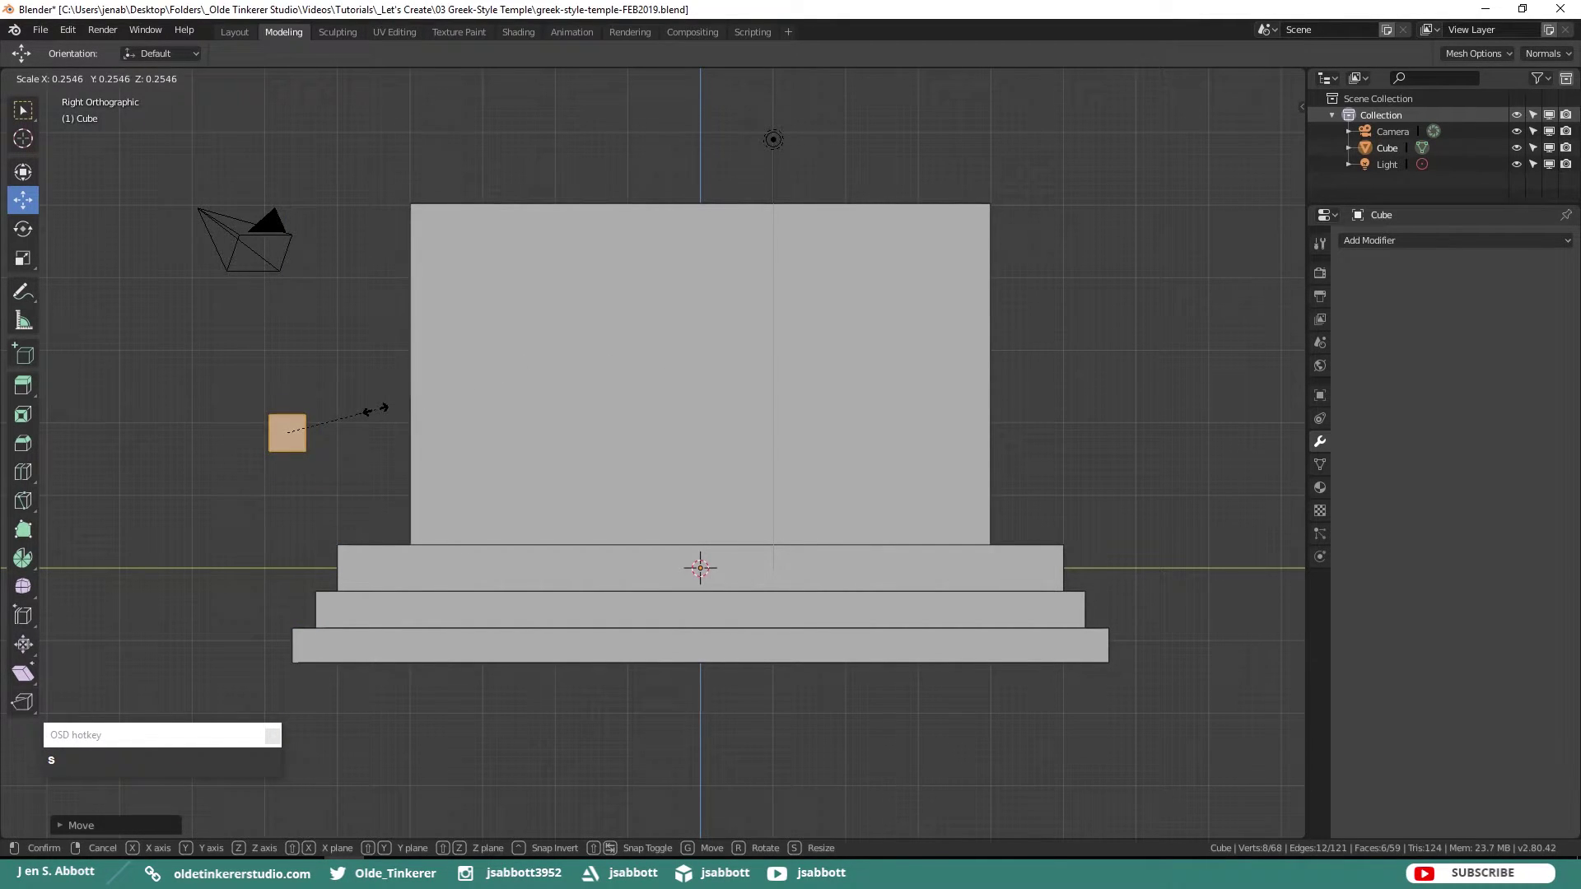
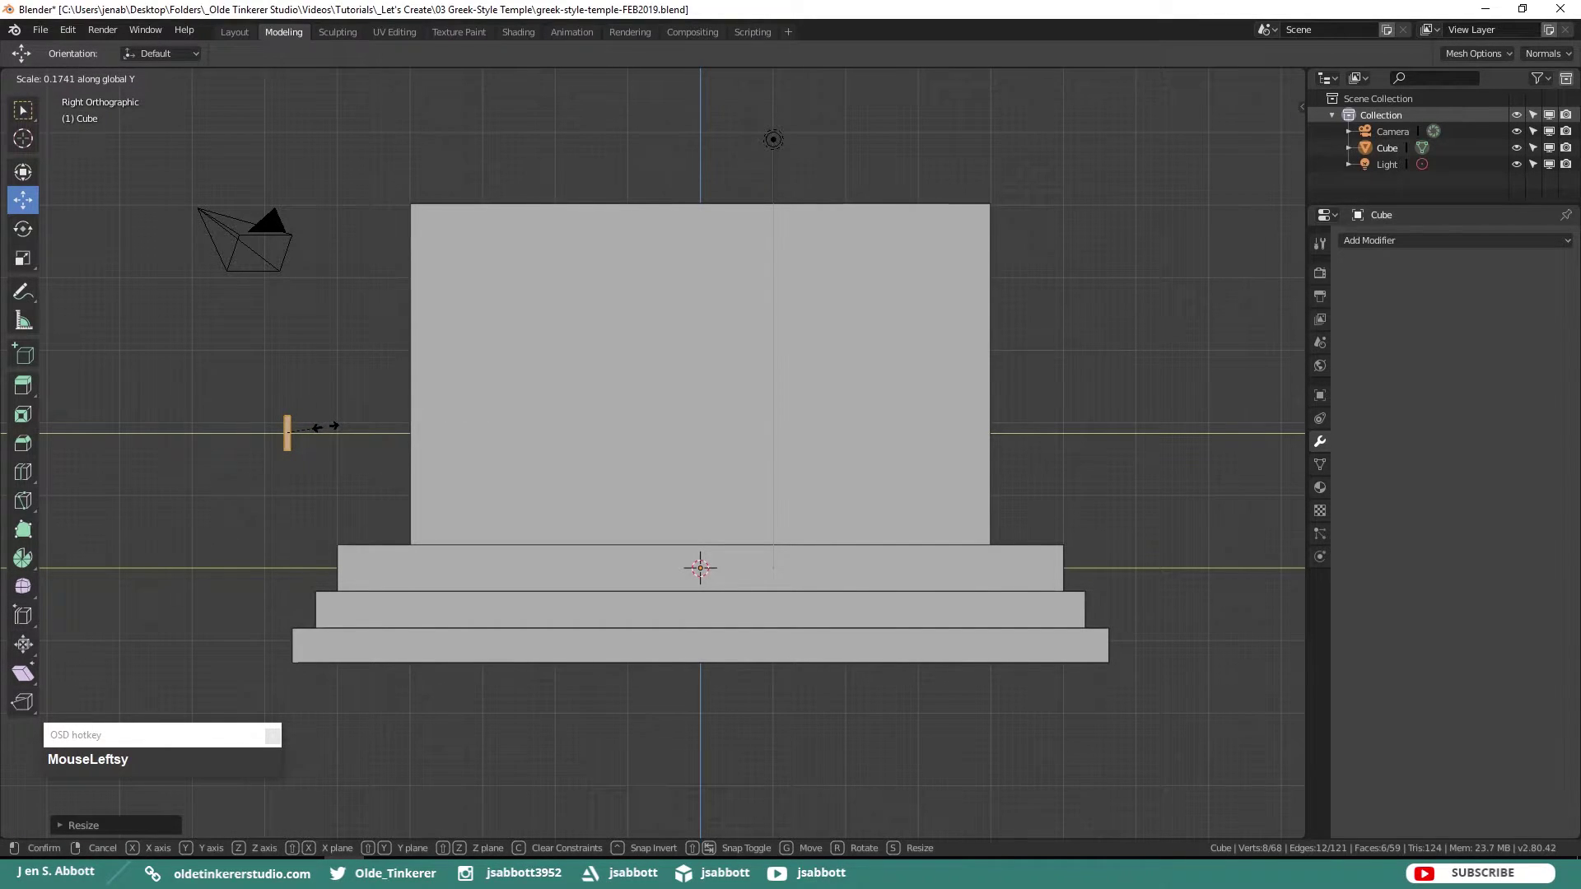
{"action": "key", "text": "KP_1"}
{"action": "key", "text": "s"}
{"action": "key", "text": "x"}
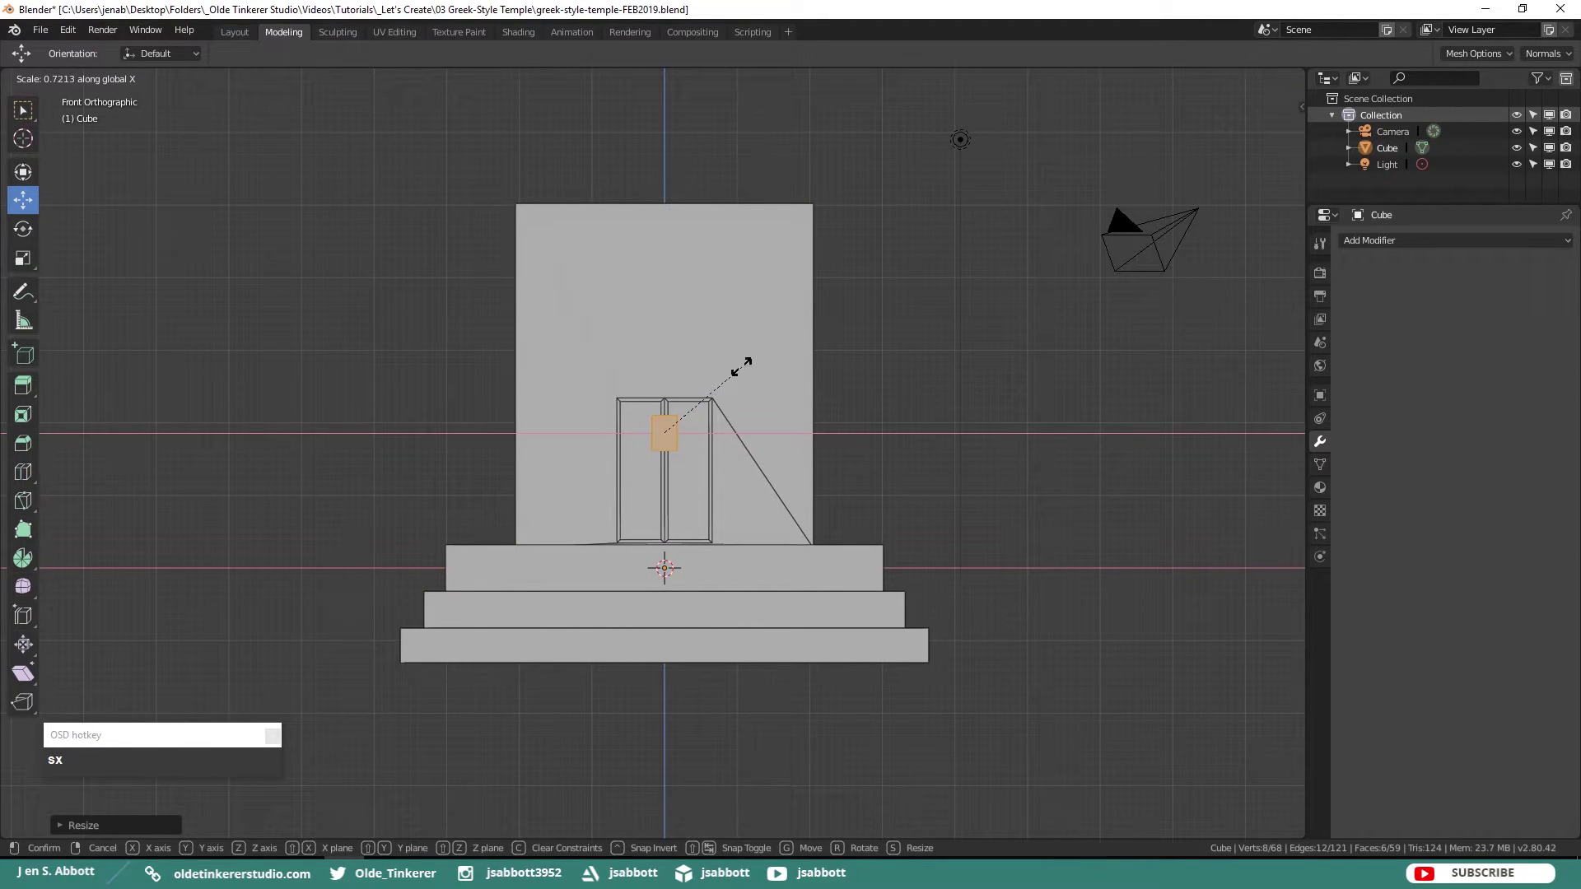
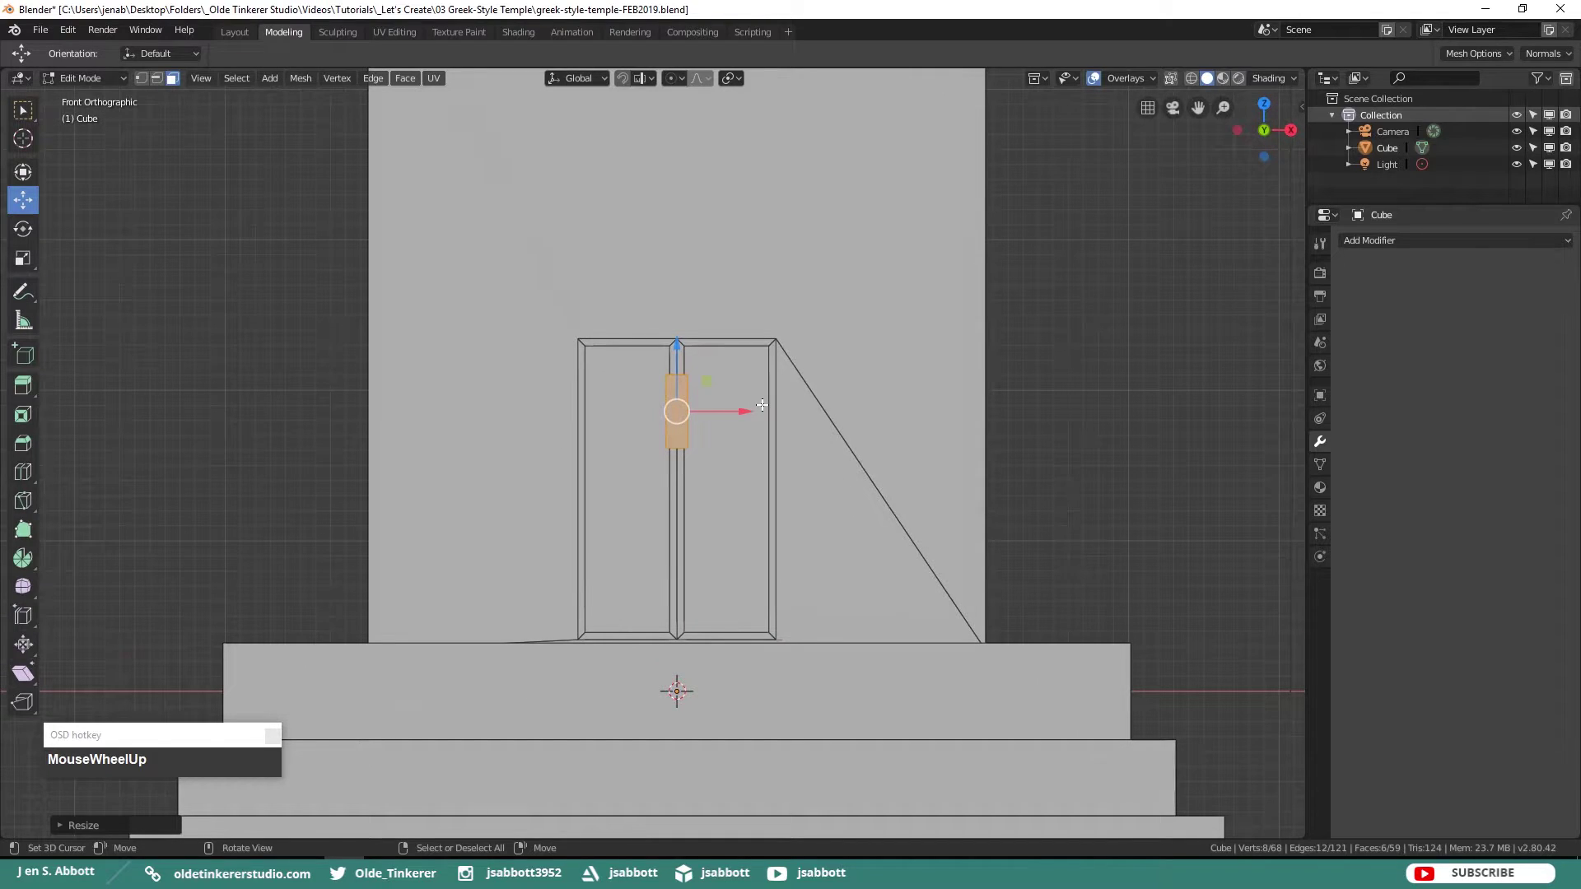
- Add edge loops across the handle and stretch its middle section vertically
{"action": "key", "text": "ctrl+r"}
{"action": "scroll", "scroll_direction": "up", "scroll_amount": 3}
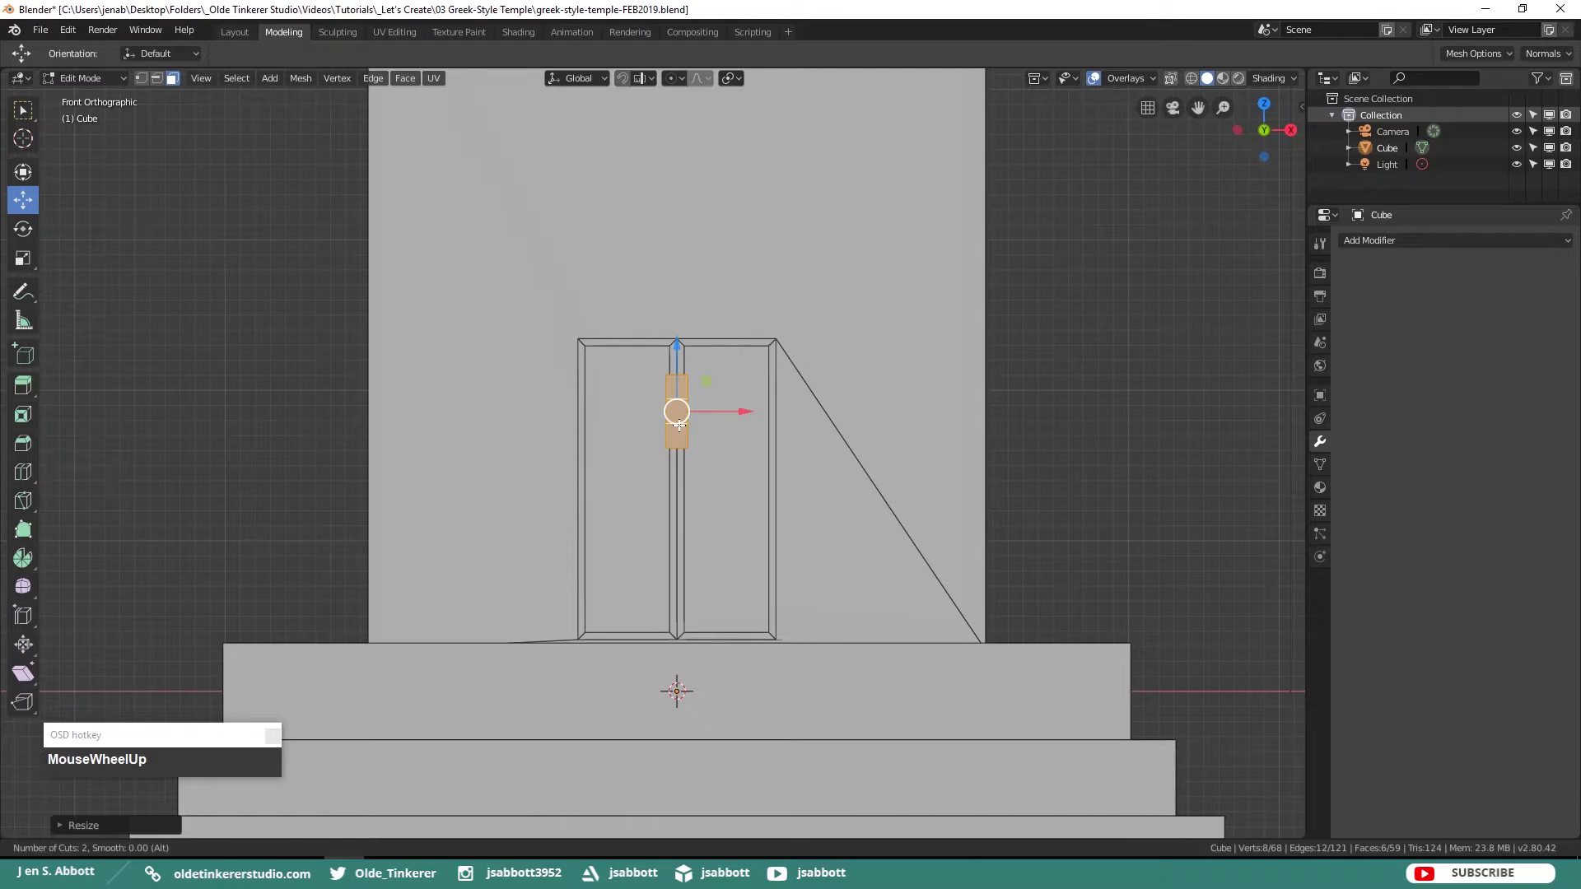
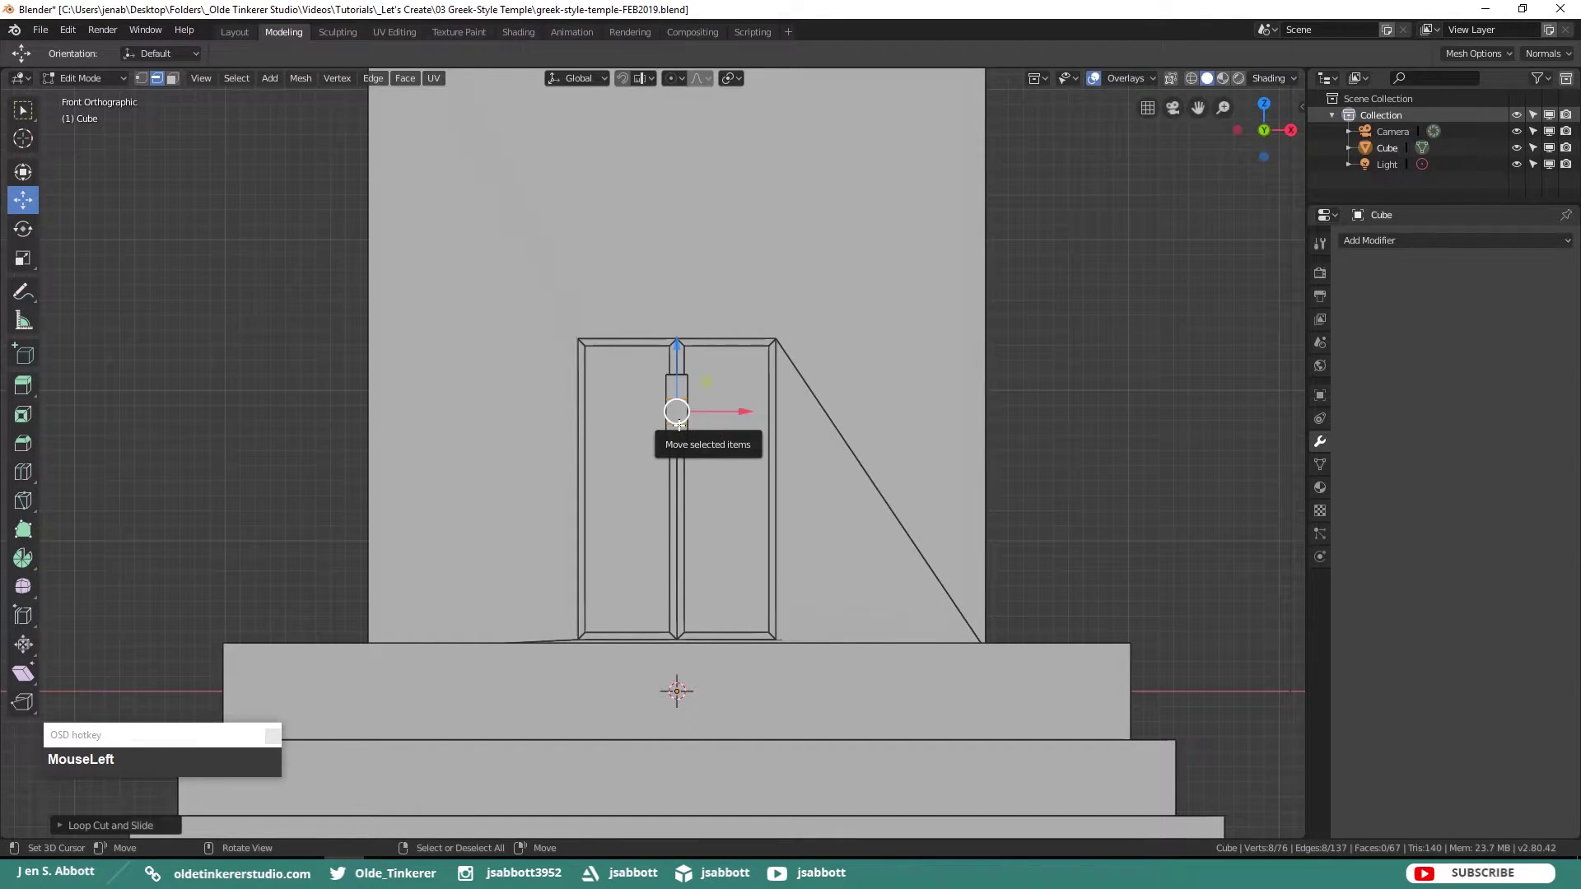
{"action": "key", "text": "s"}
{"action": "key", "text": "z"}
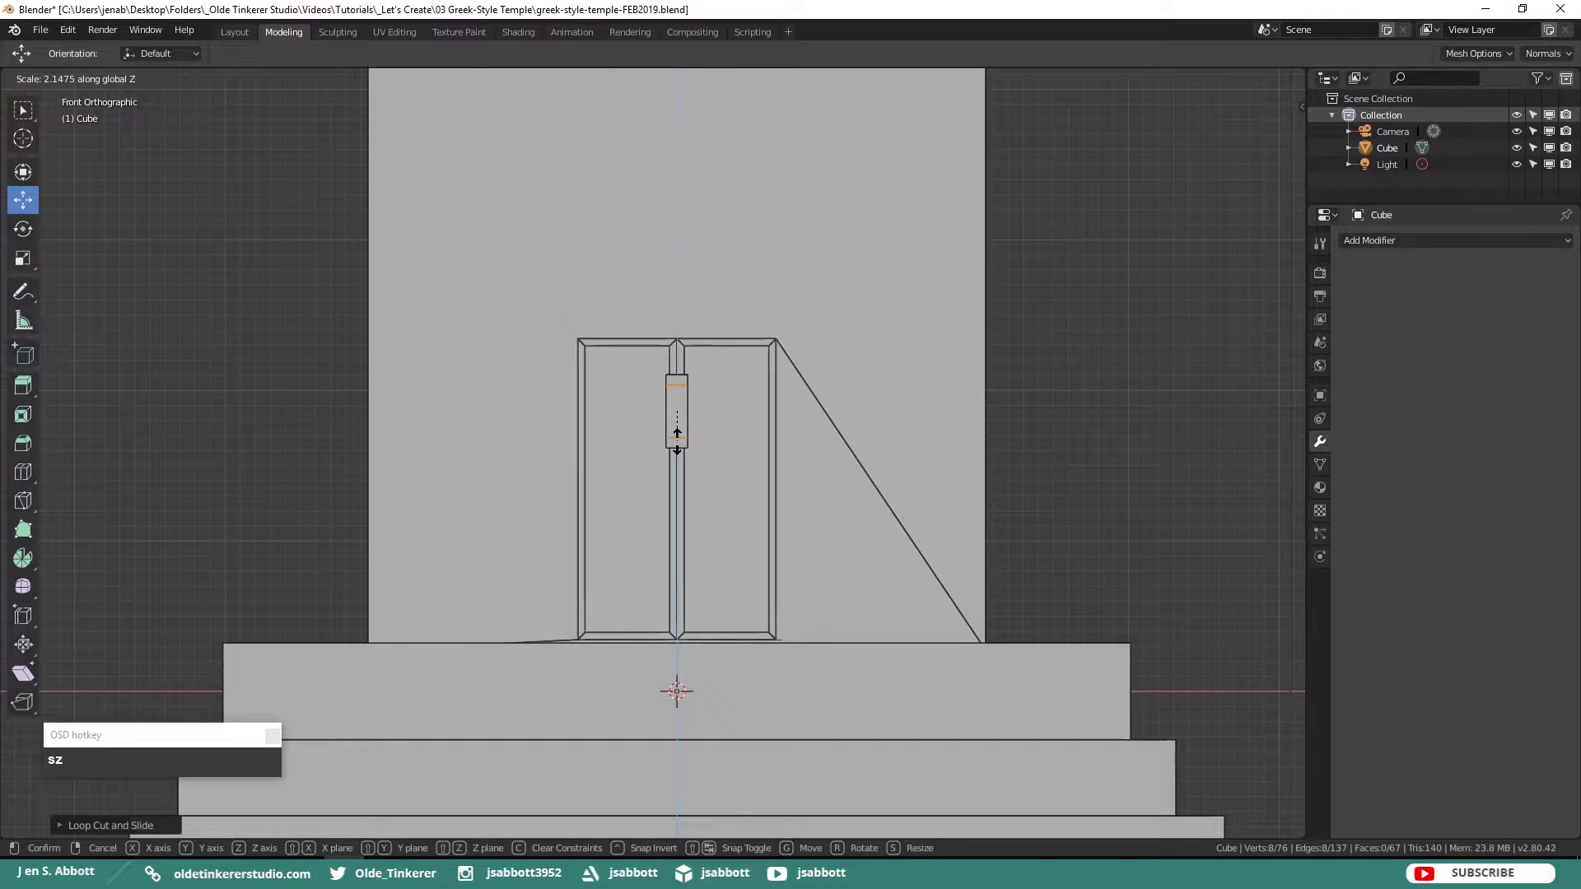
{"action": "left_click", "coordinate": [679, 437]}
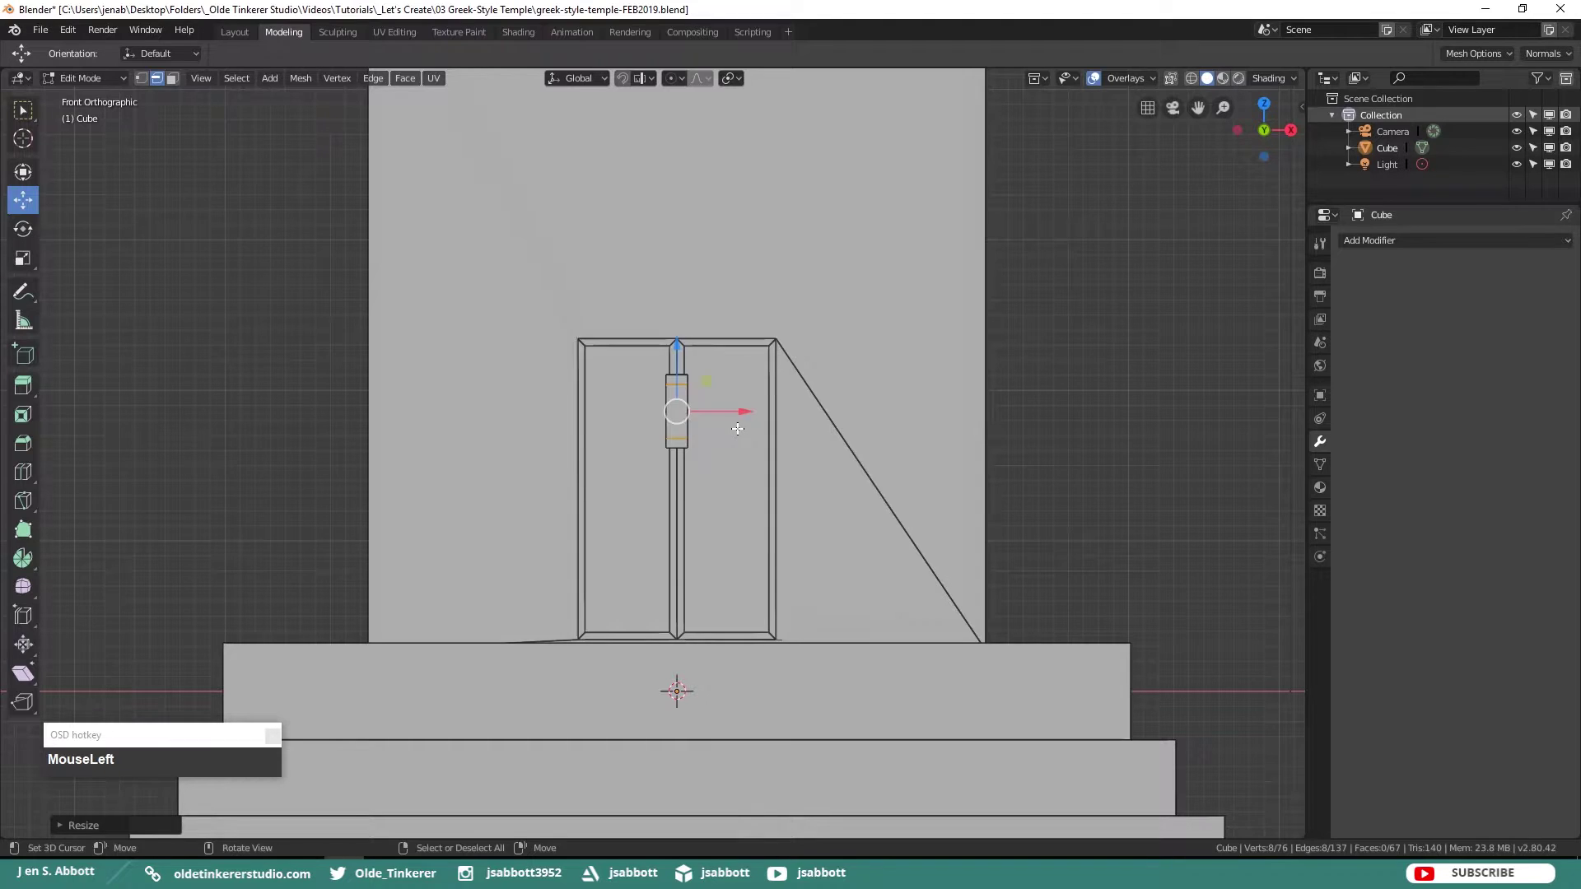
{"action": "left_click", "coordinate": [739, 423]}
{"action": "middle_click", "coordinate": [792, 364]}
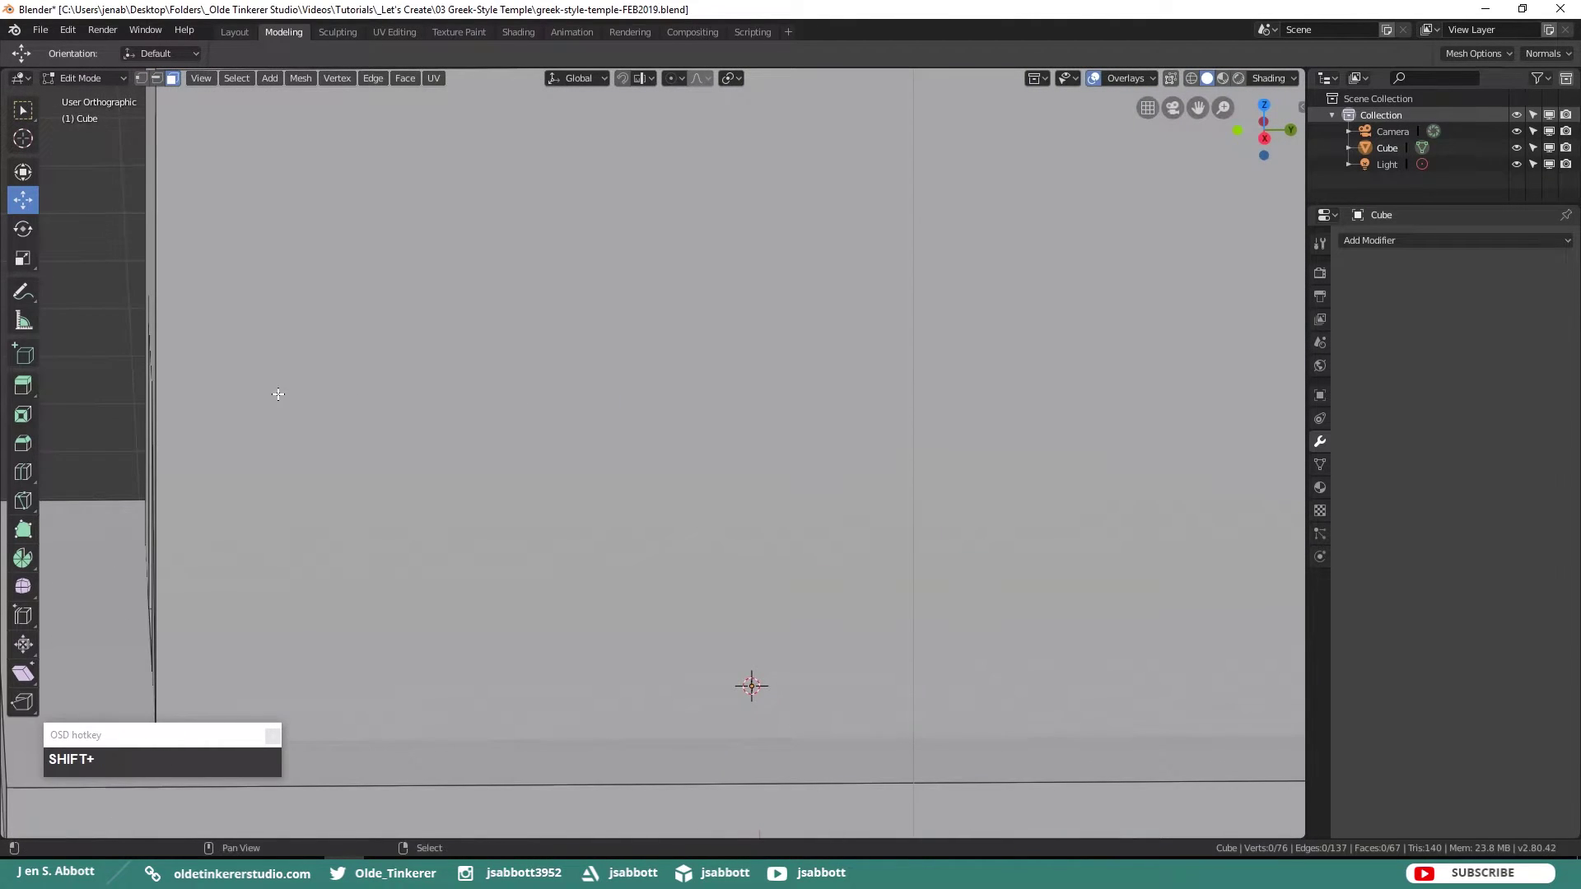
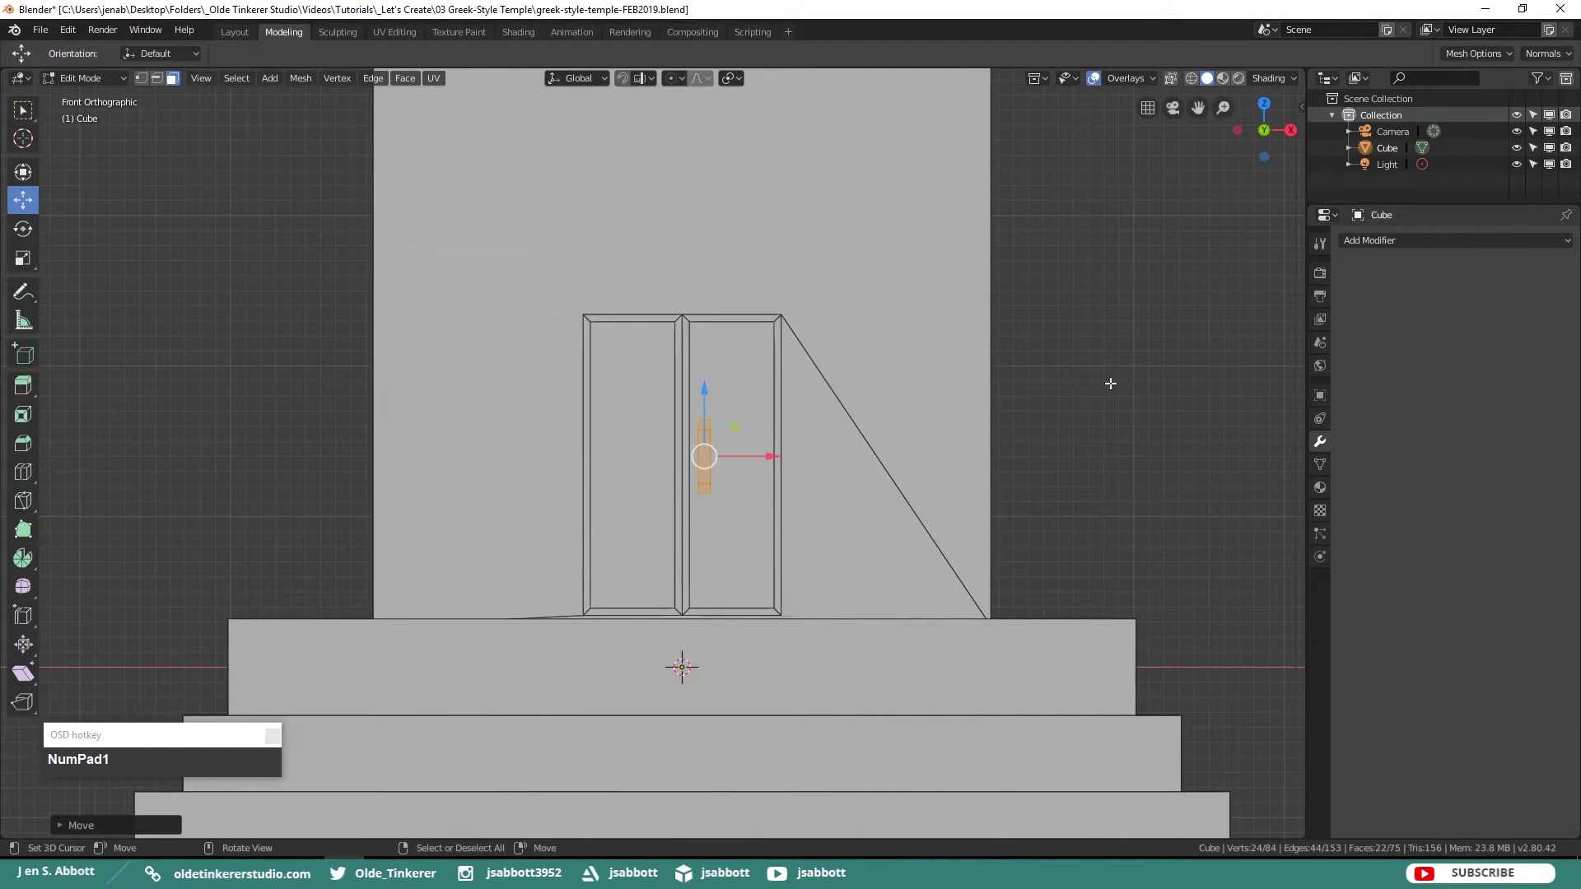
- Scale the bracket-shaped door handle down slightly to fit the door leaves
{"action": "key", "text": "s"}
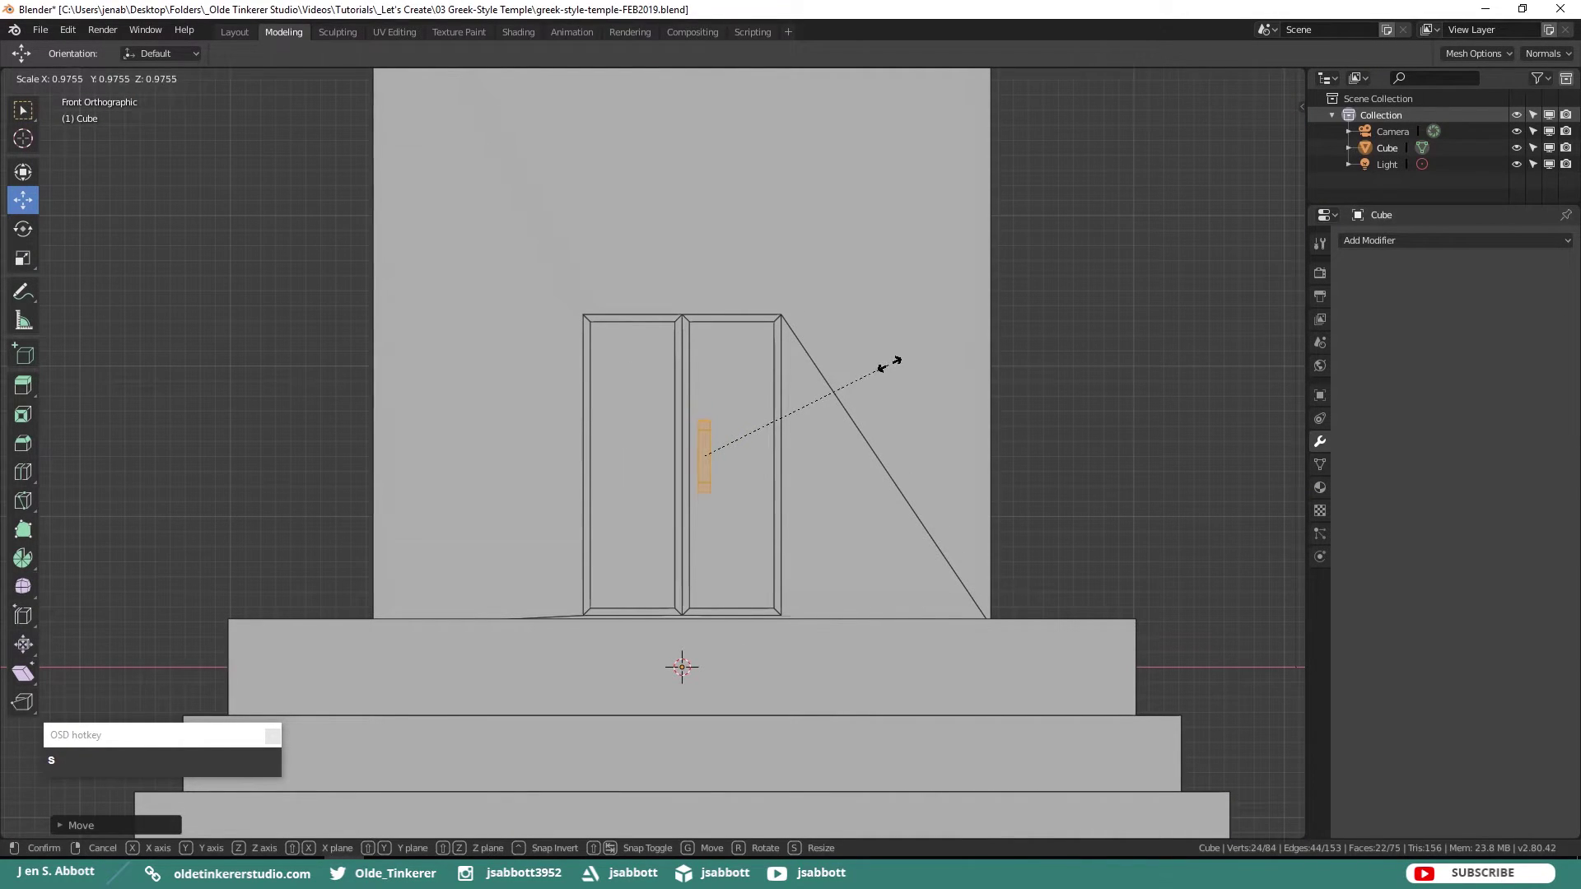
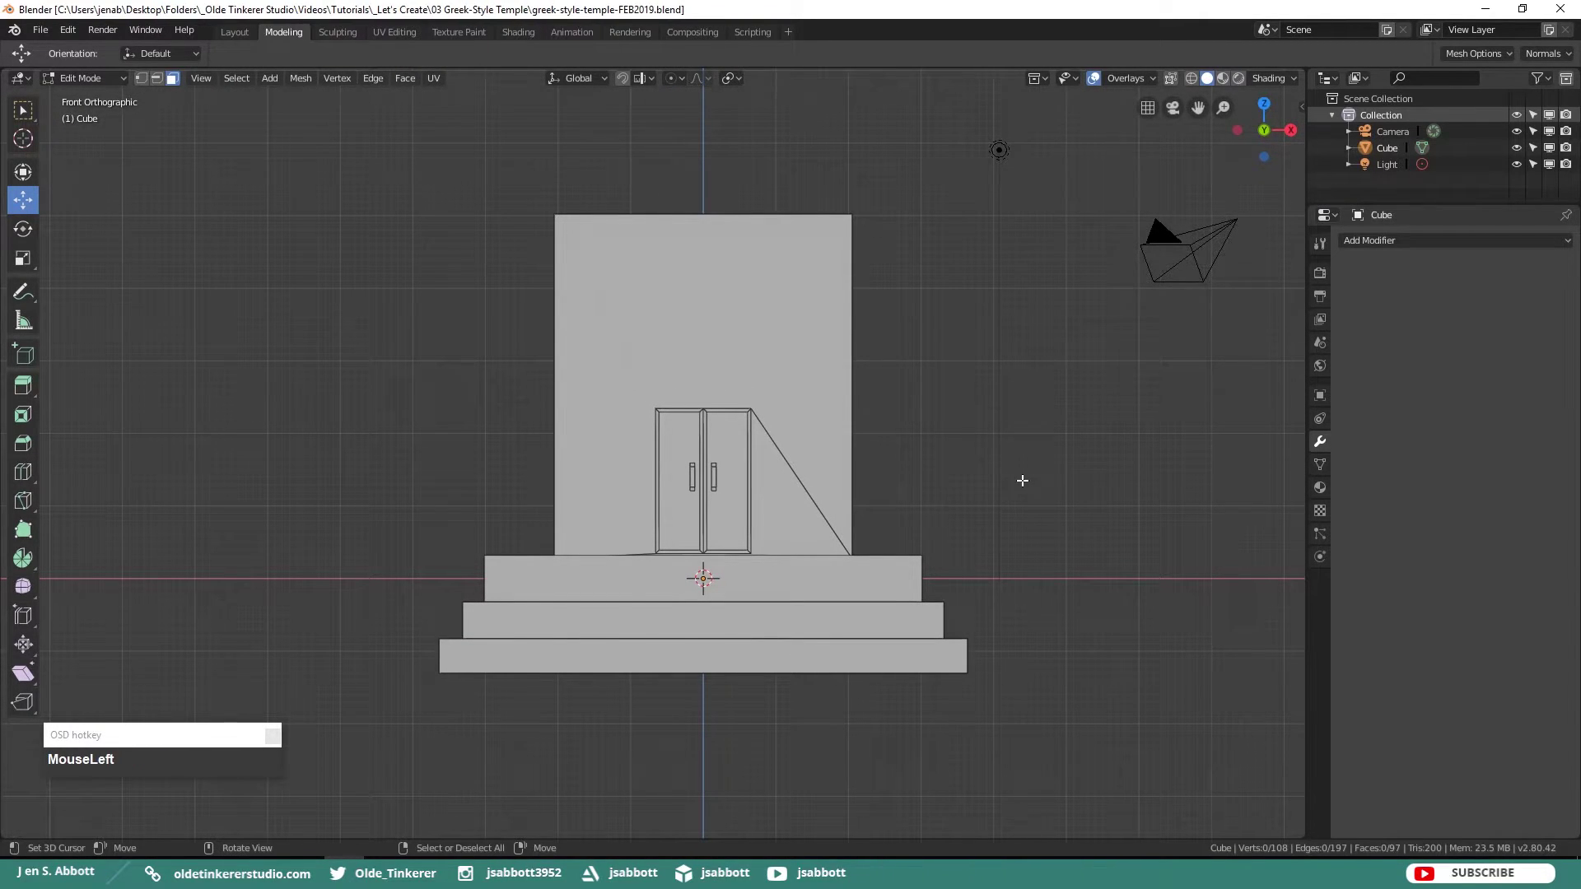
- Add a cylinder with 18 vertices and Triangle Fan cap fill beside the temple as a column
{"action": "key", "text": "shift+a"}
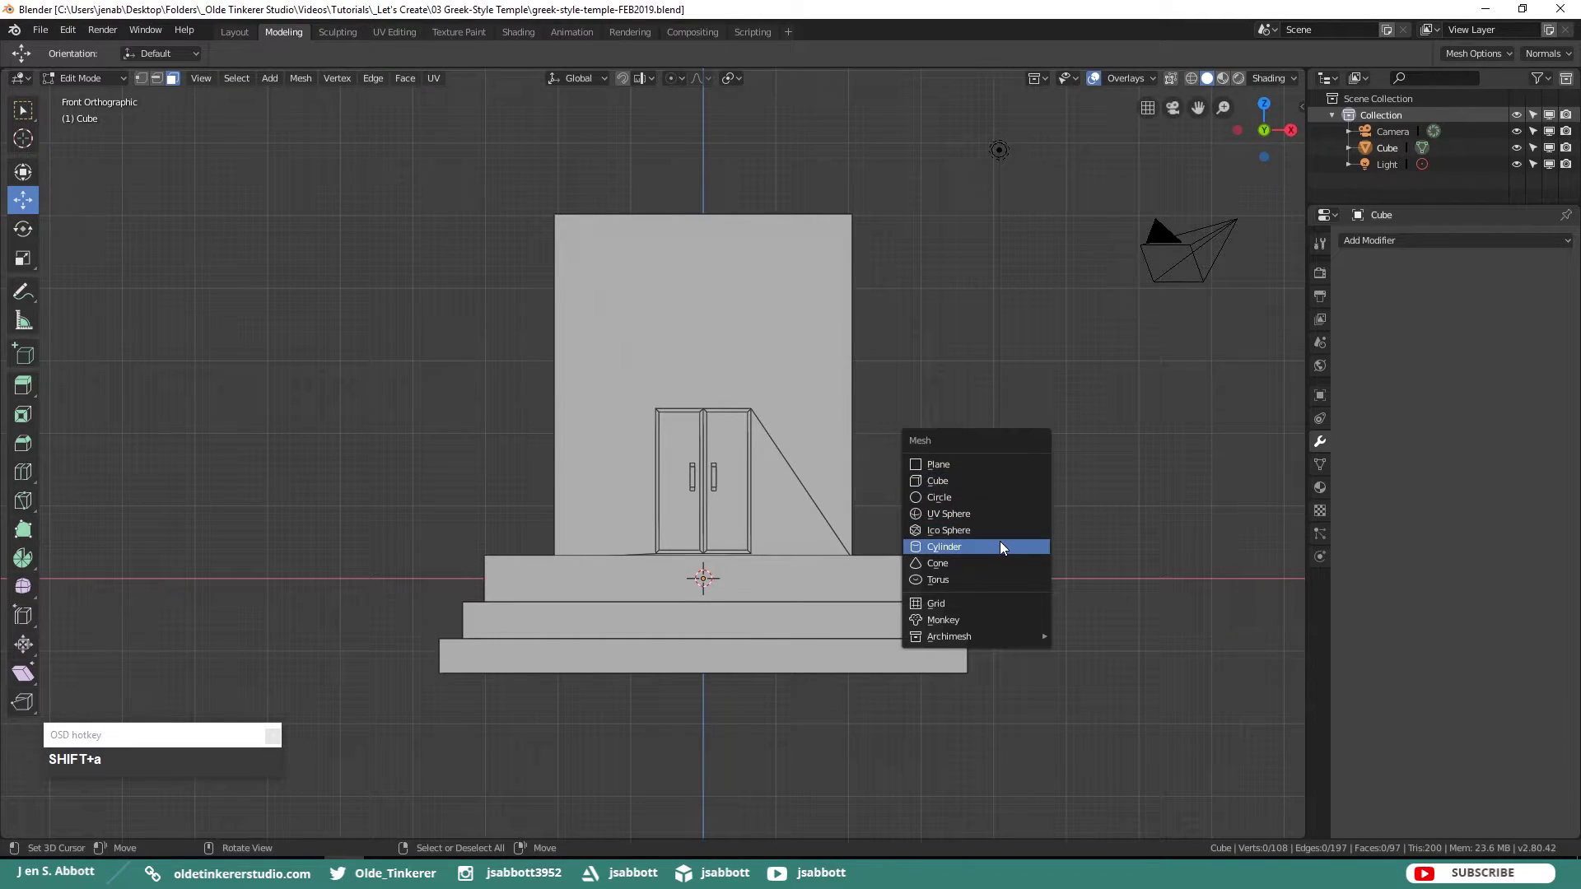
{"action": "left_click", "coordinate": [1007, 544]}
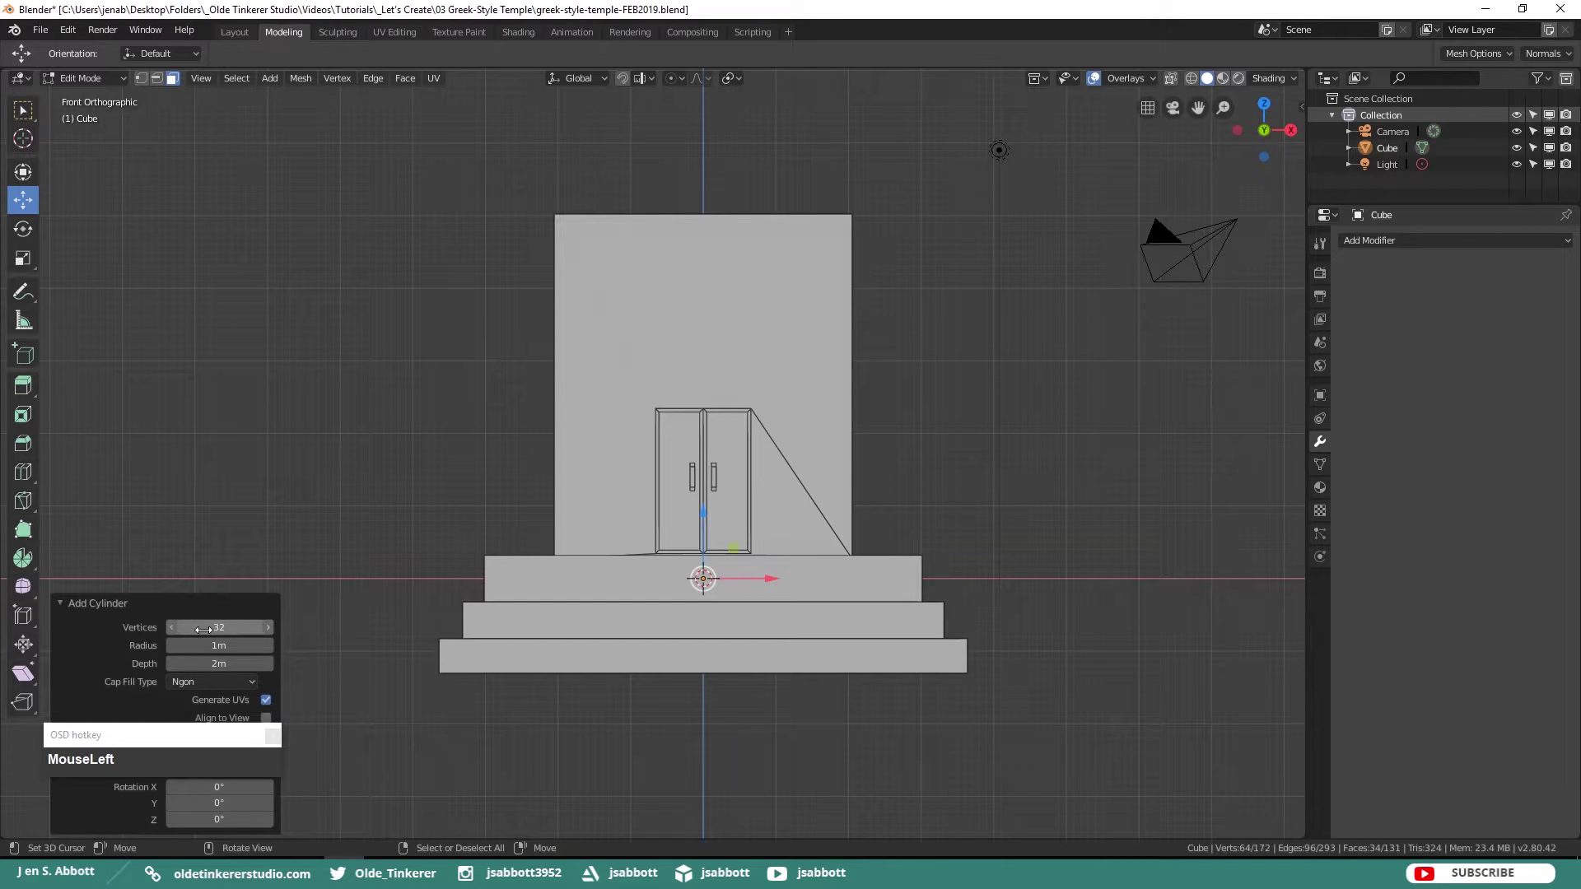
{"action": "key", "text": "KP_1"}
{"action": "key", "text": "KP_8"}
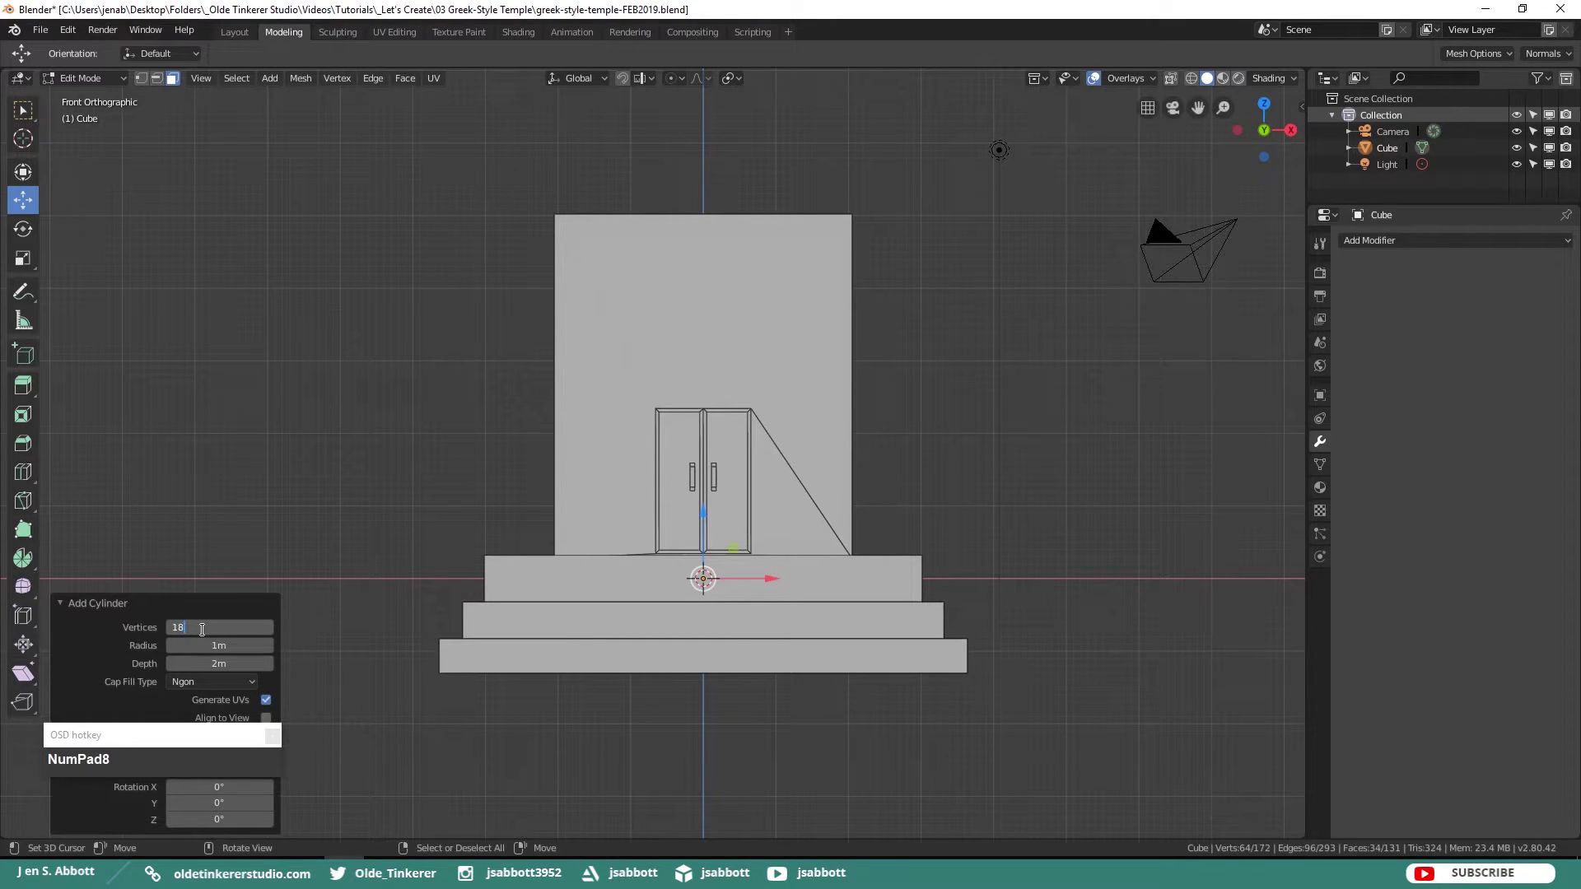
{"action": "left_click_drag", "start_coordinate": [199, 686], "coordinate": [204, 647]}
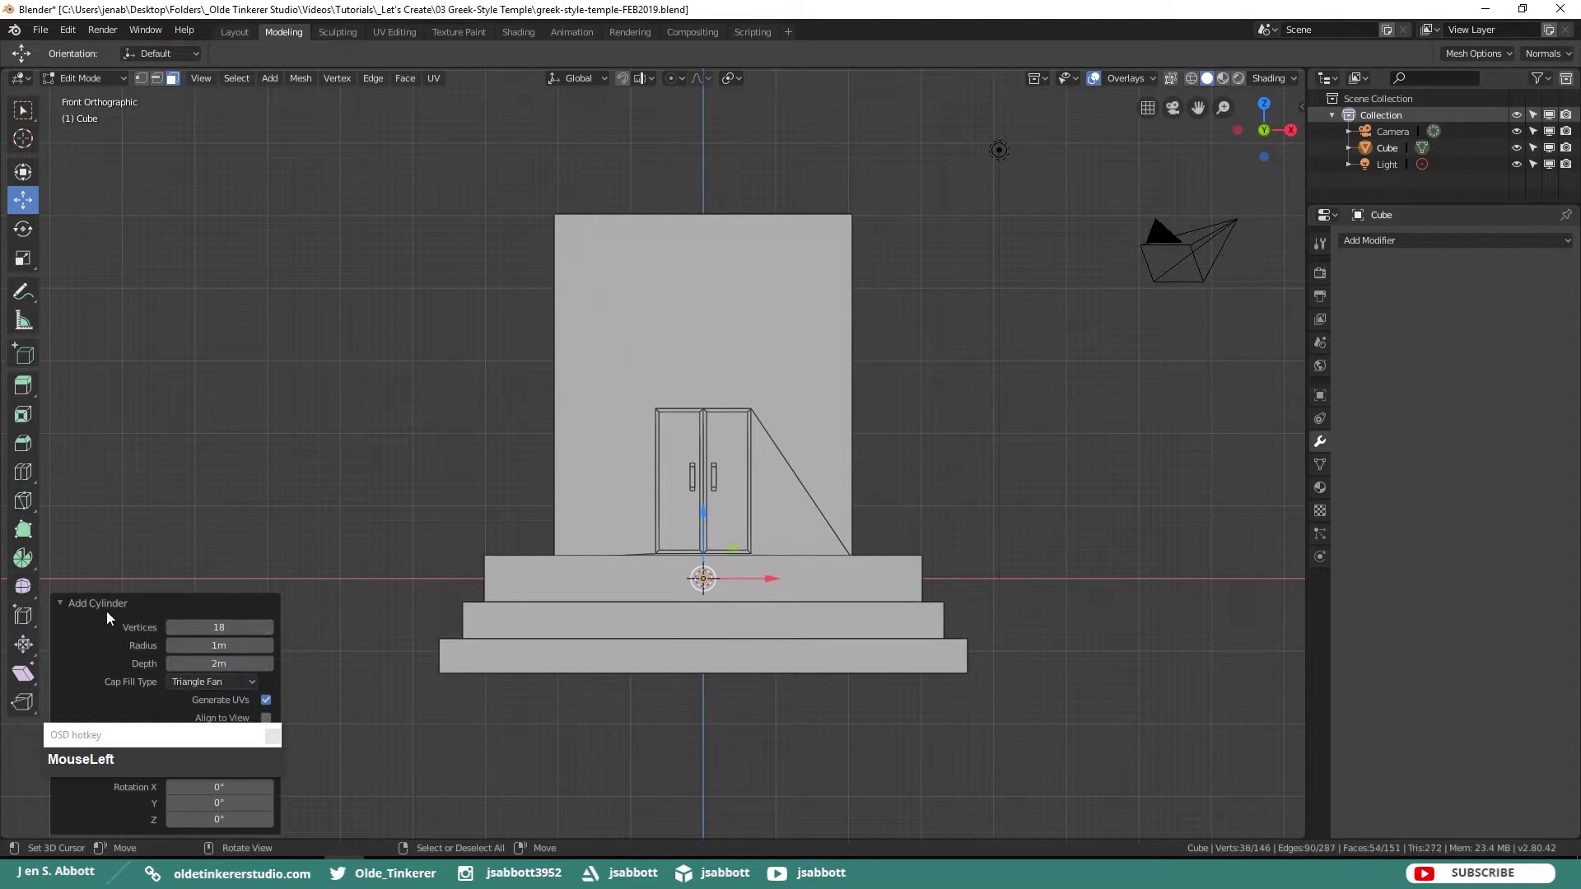
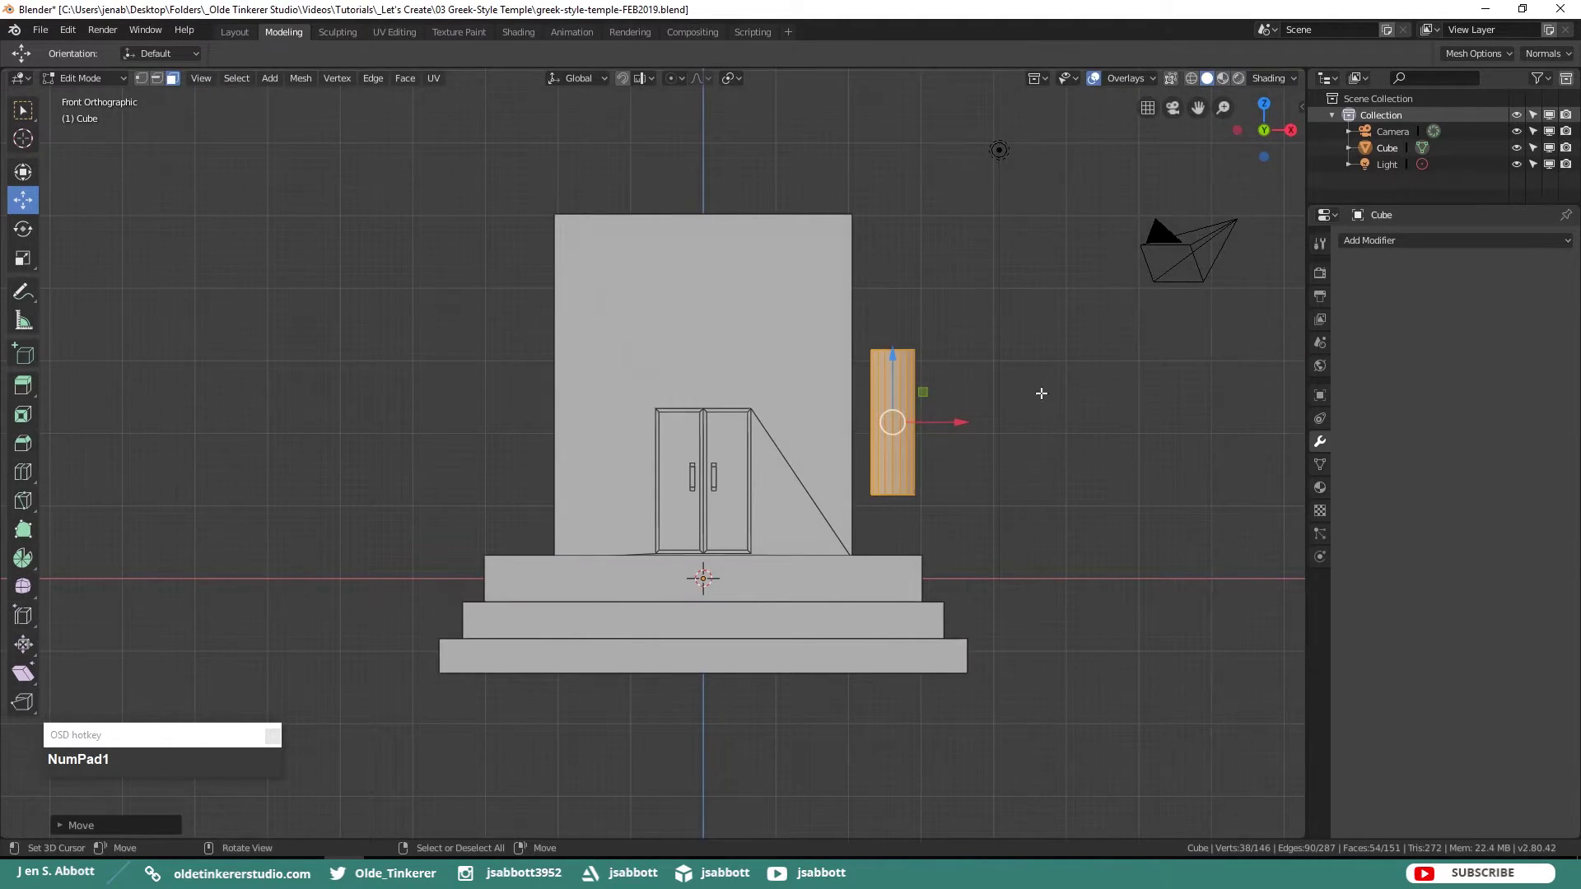
- Raise the column, extrude its top and bottom rings and scale them outward horizontally into capital and base
{"action": "scroll", "scroll_direction": "up", "scroll_amount": 3}
{"action": "left_click_drag", "start_coordinate": [942, 347], "coordinate": [944, 311]}
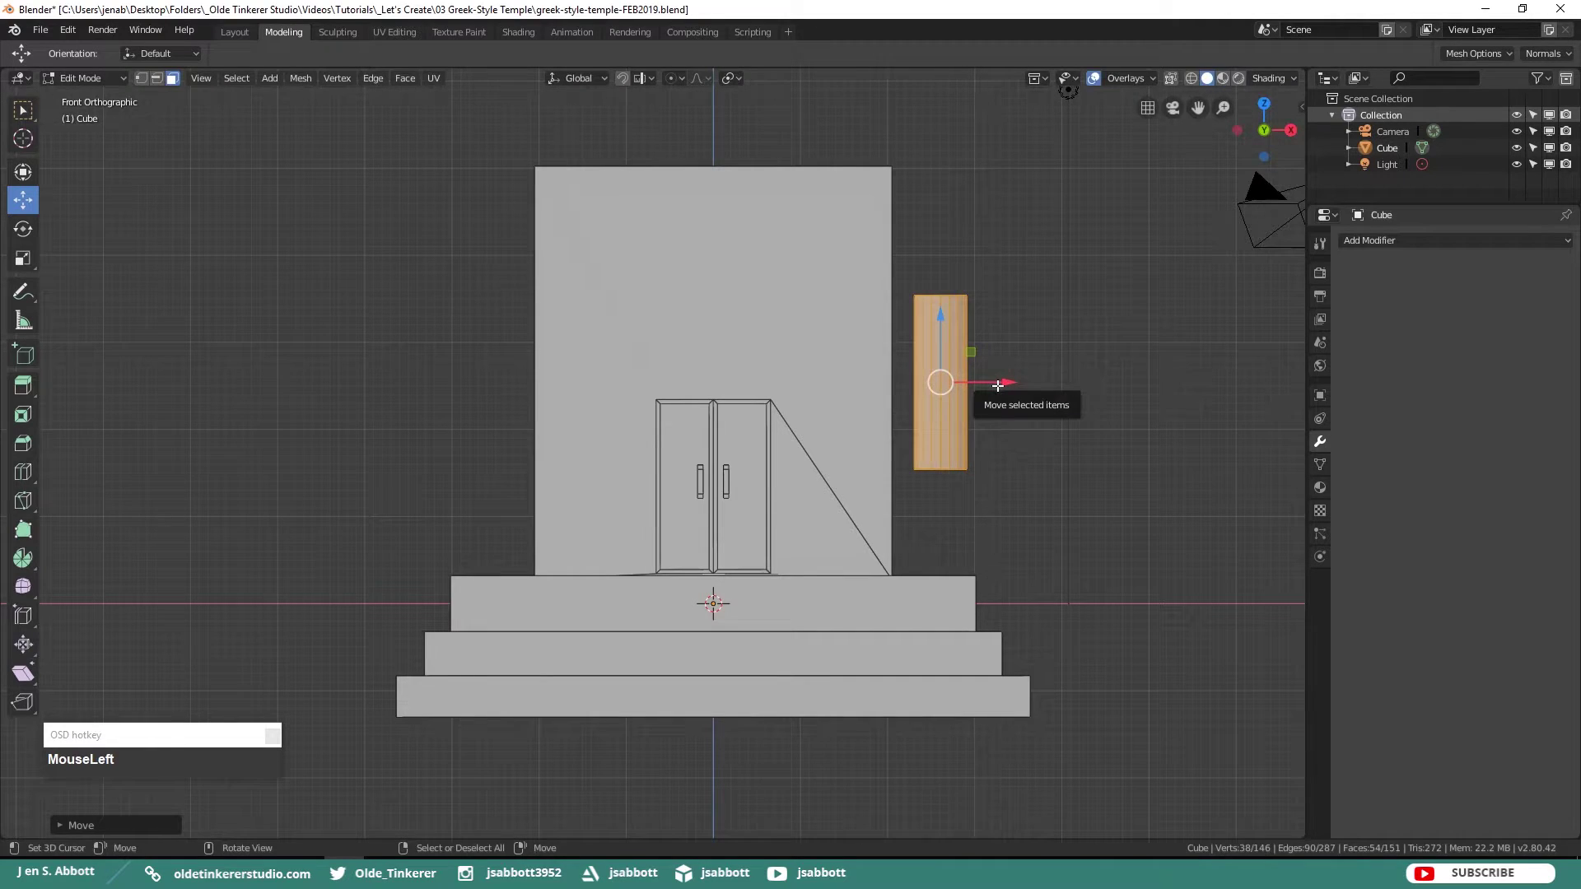
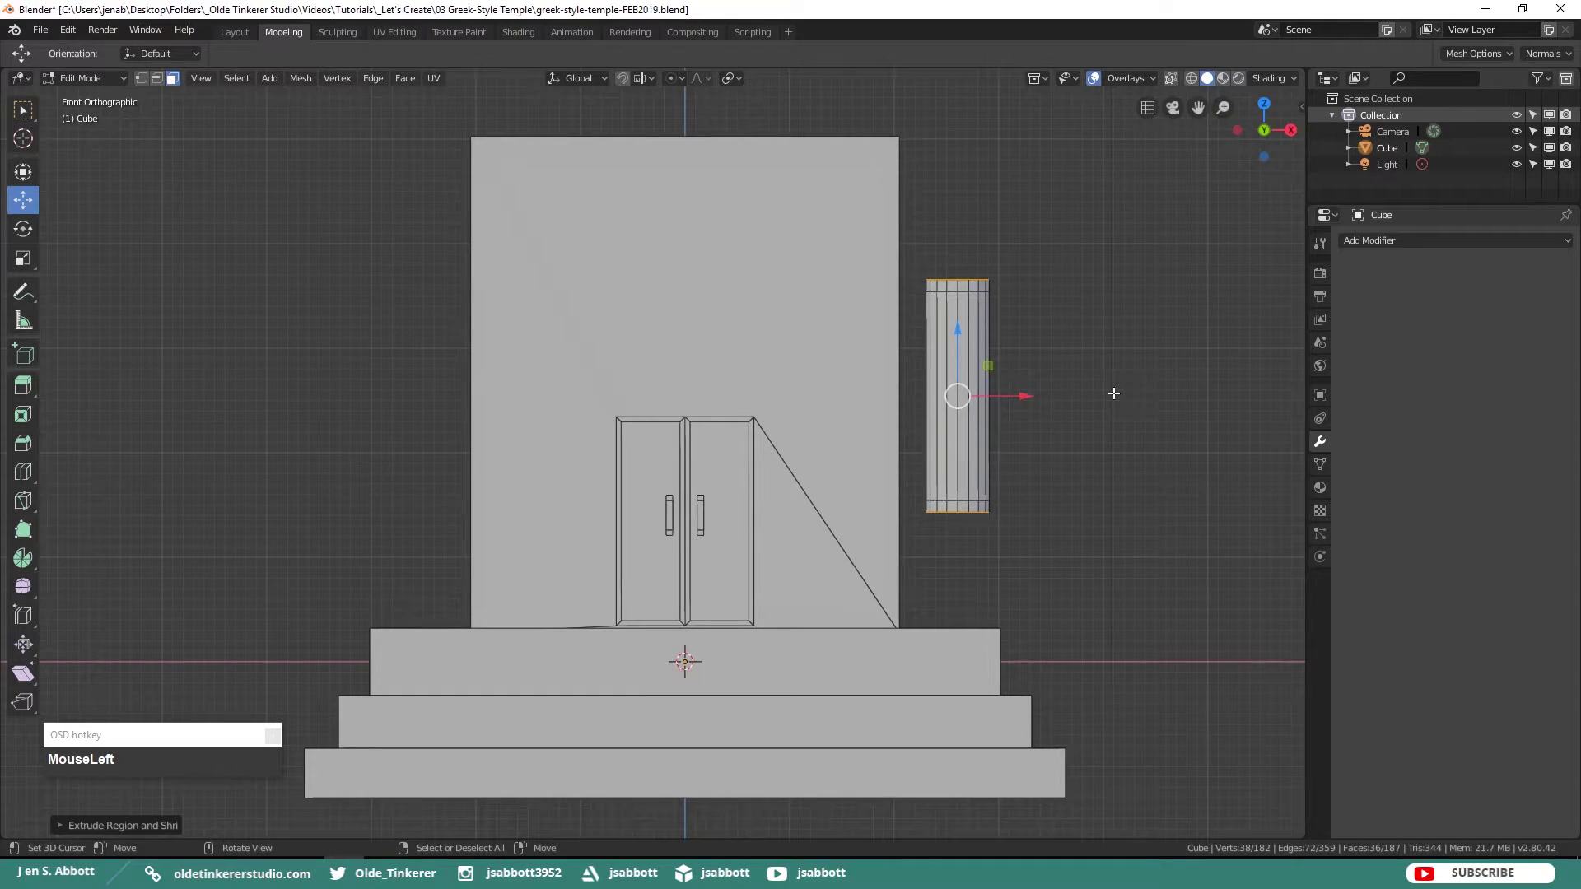
{"action": "key", "text": "e"}
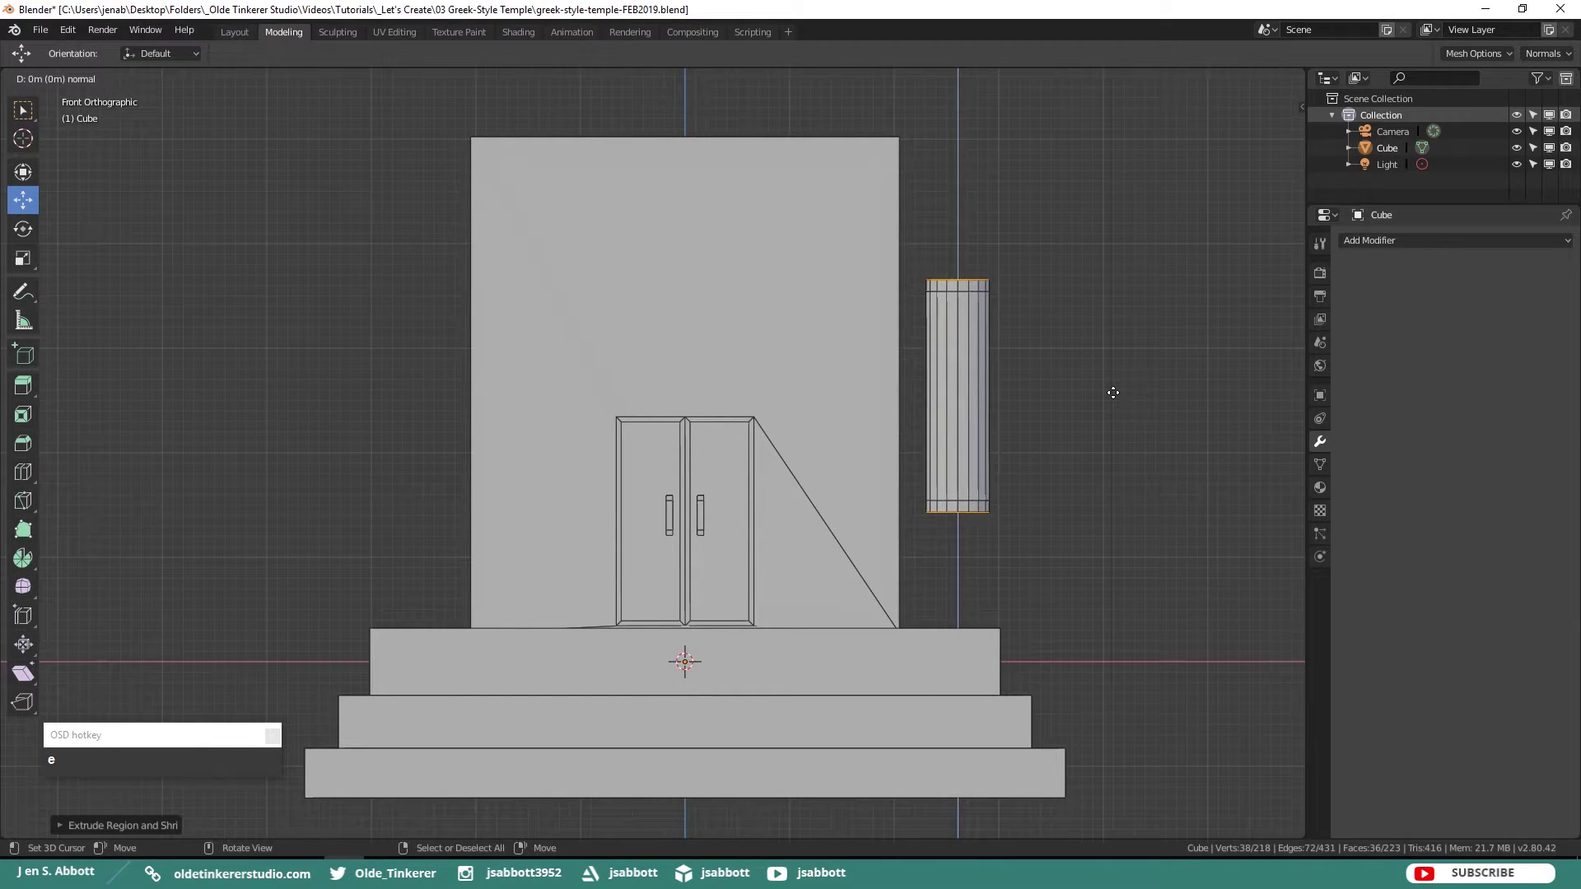
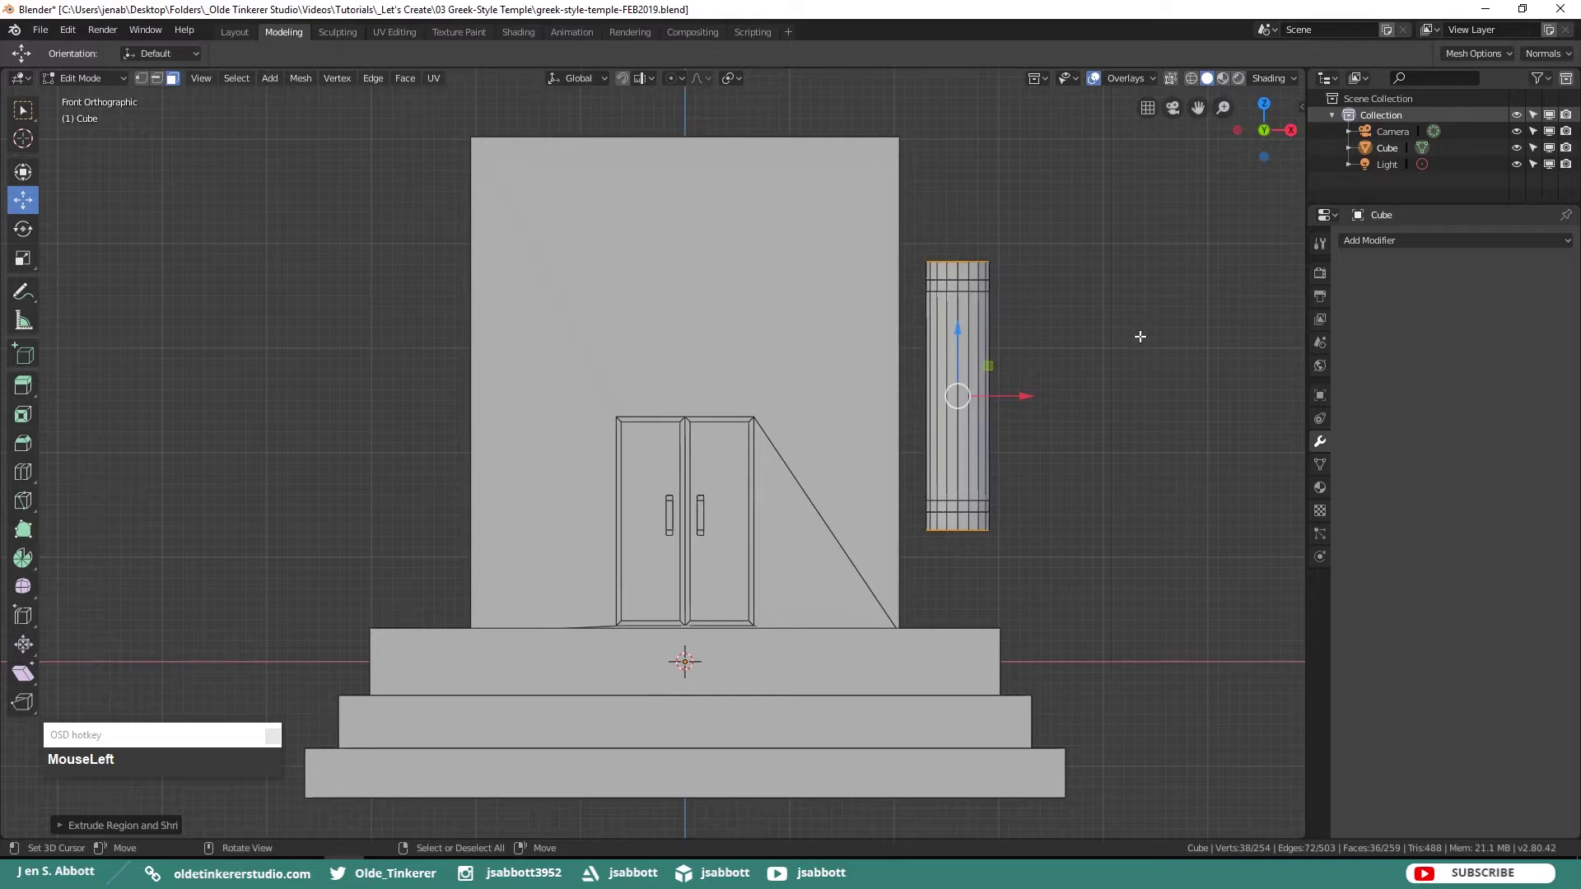
{"action": "key", "text": "s"}
{"action": "key", "text": "shift+z"}
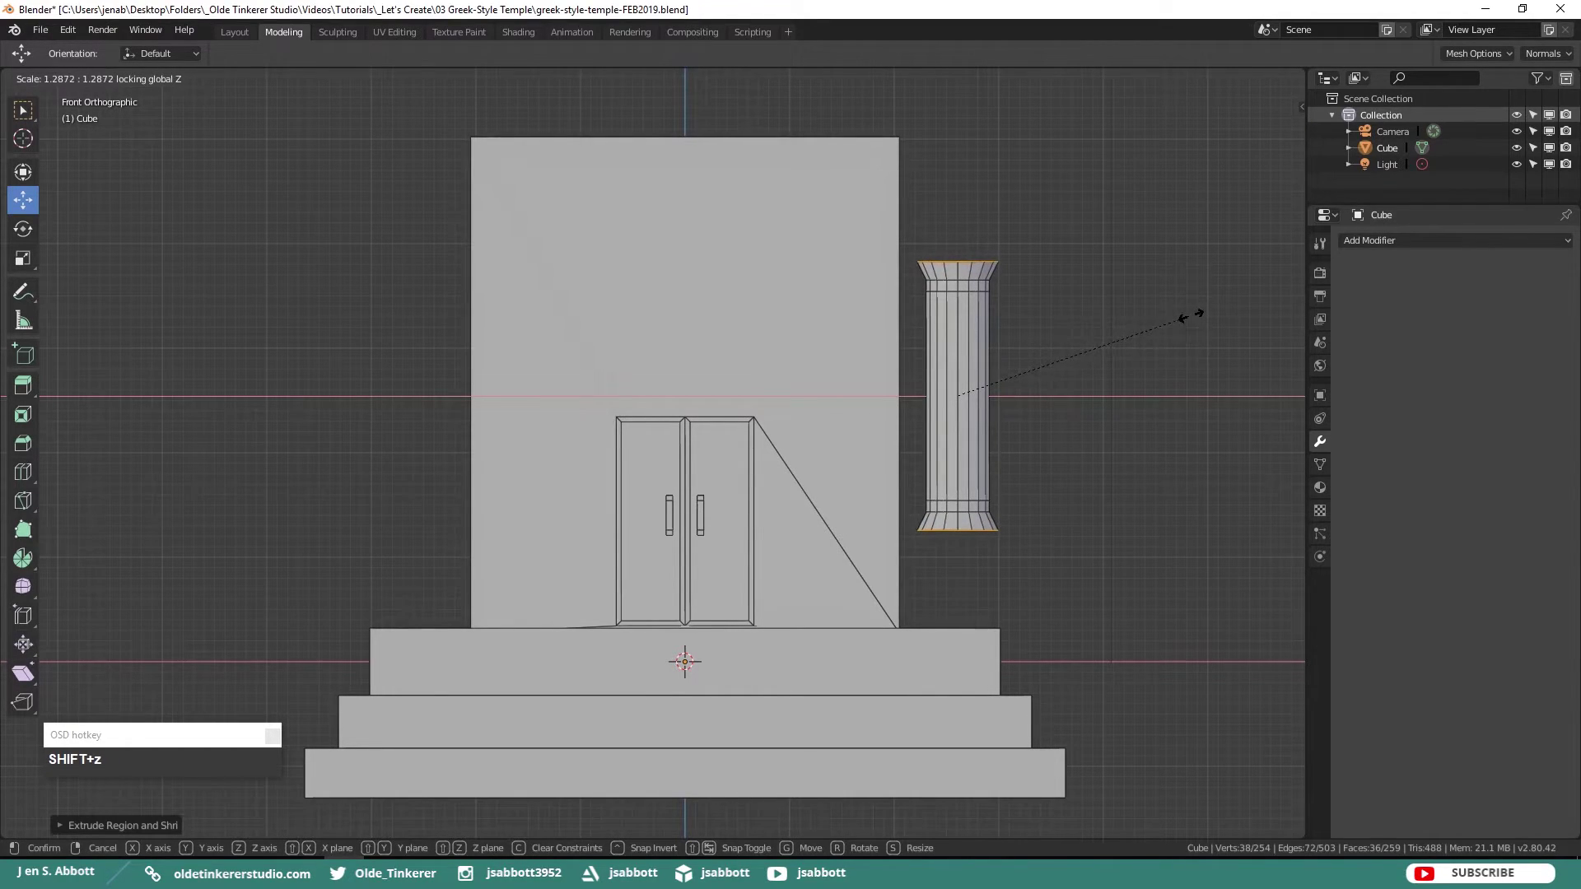
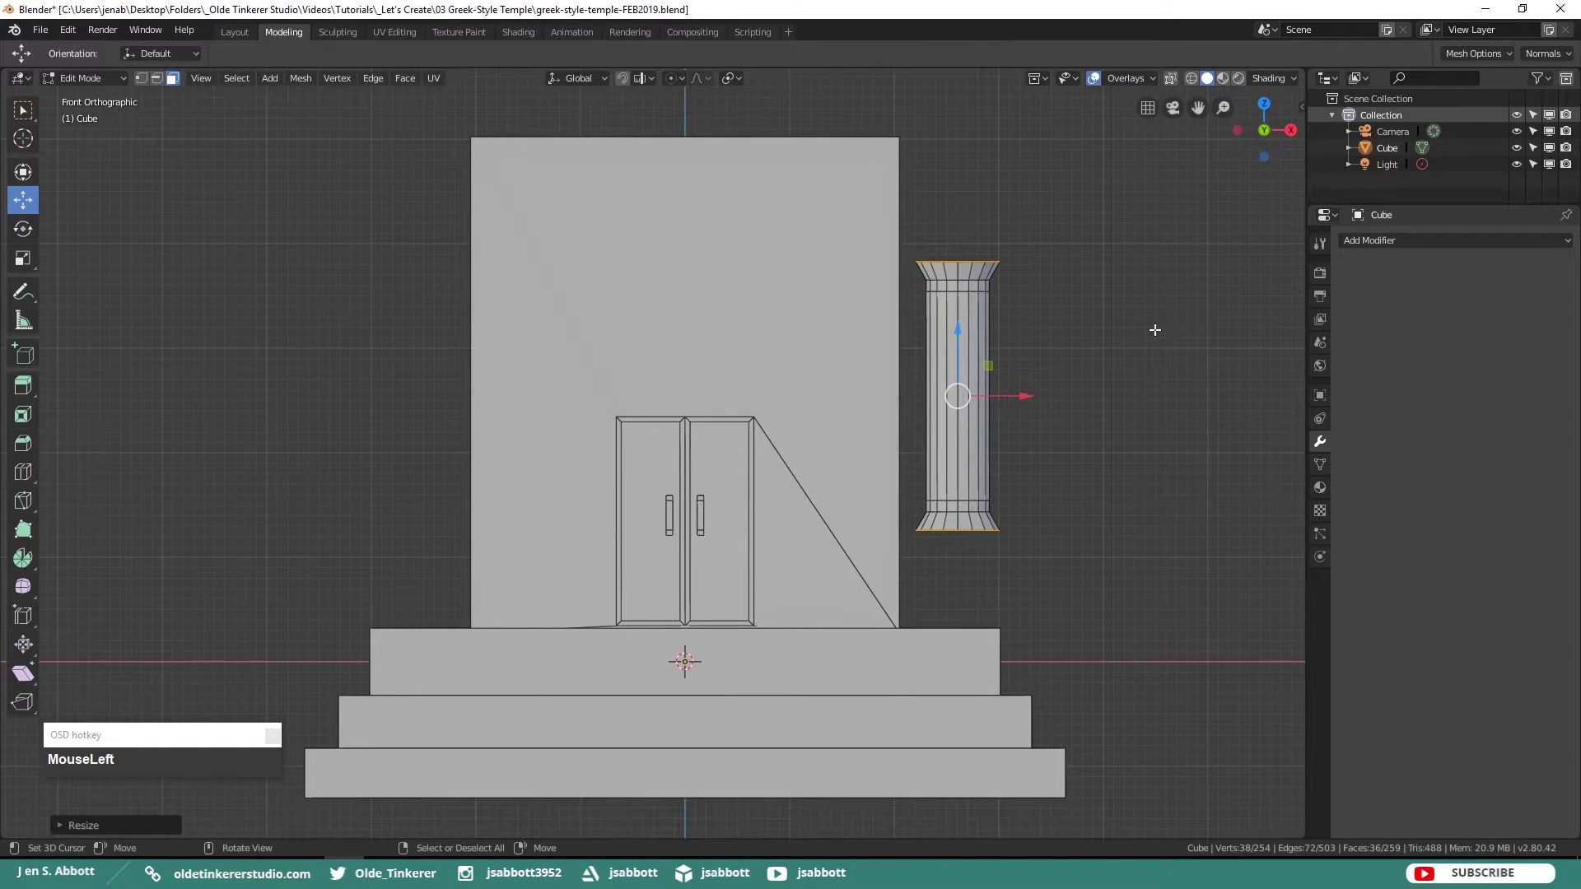
- Extrude another ring at the column ends, then select only the shaft's faces
{"action": "key", "text": "alt+e"}
{"action": "left_click", "coordinate": [1161, 340]}
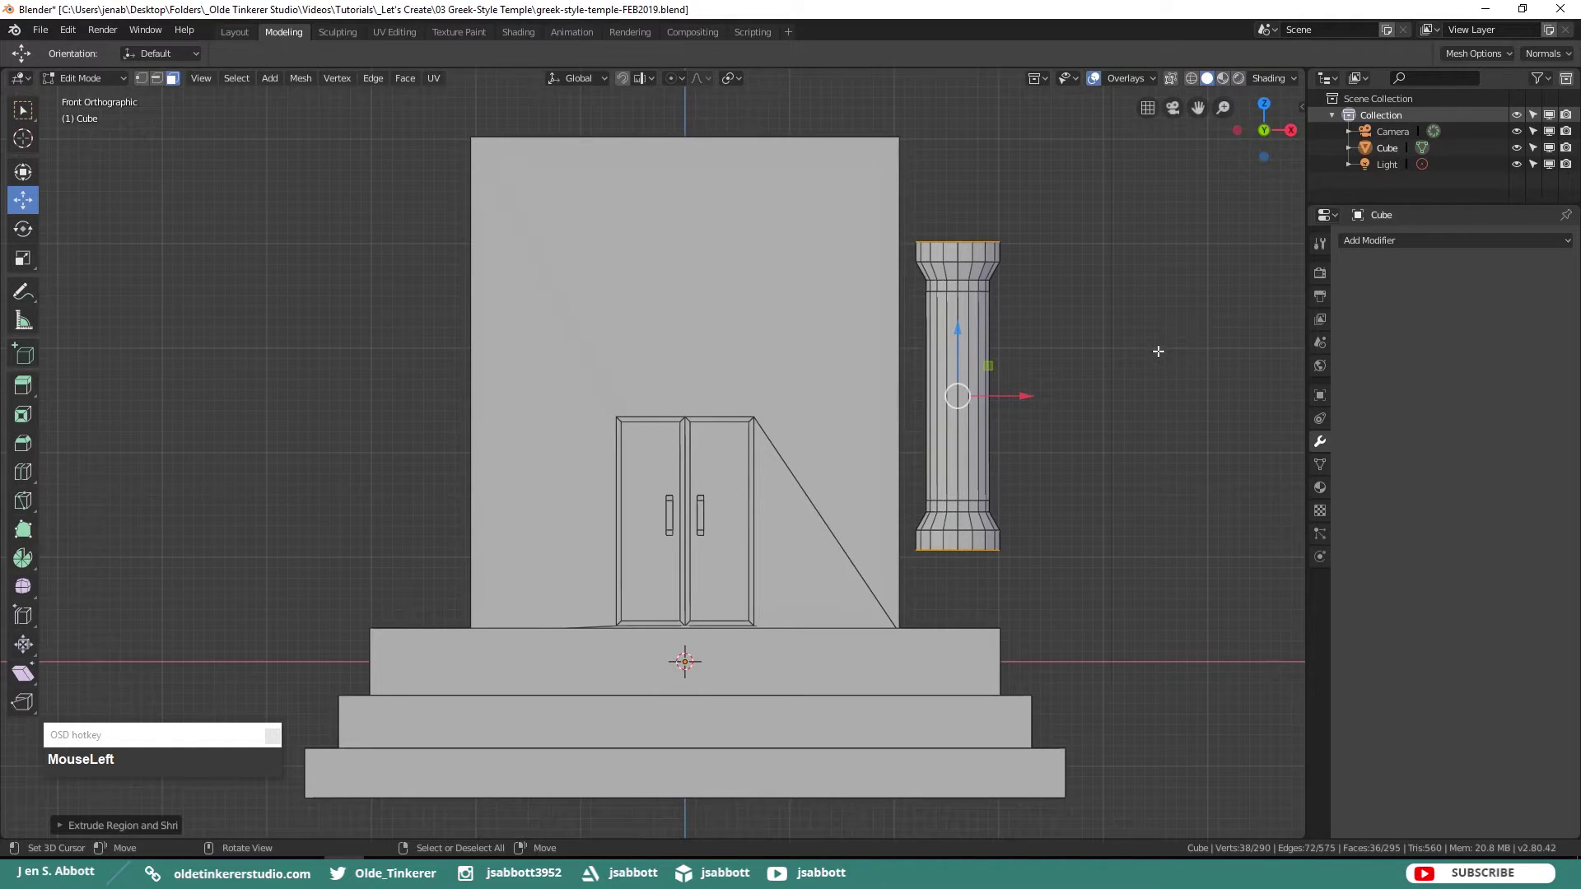
{"action": "key", "text": "alt+a"}
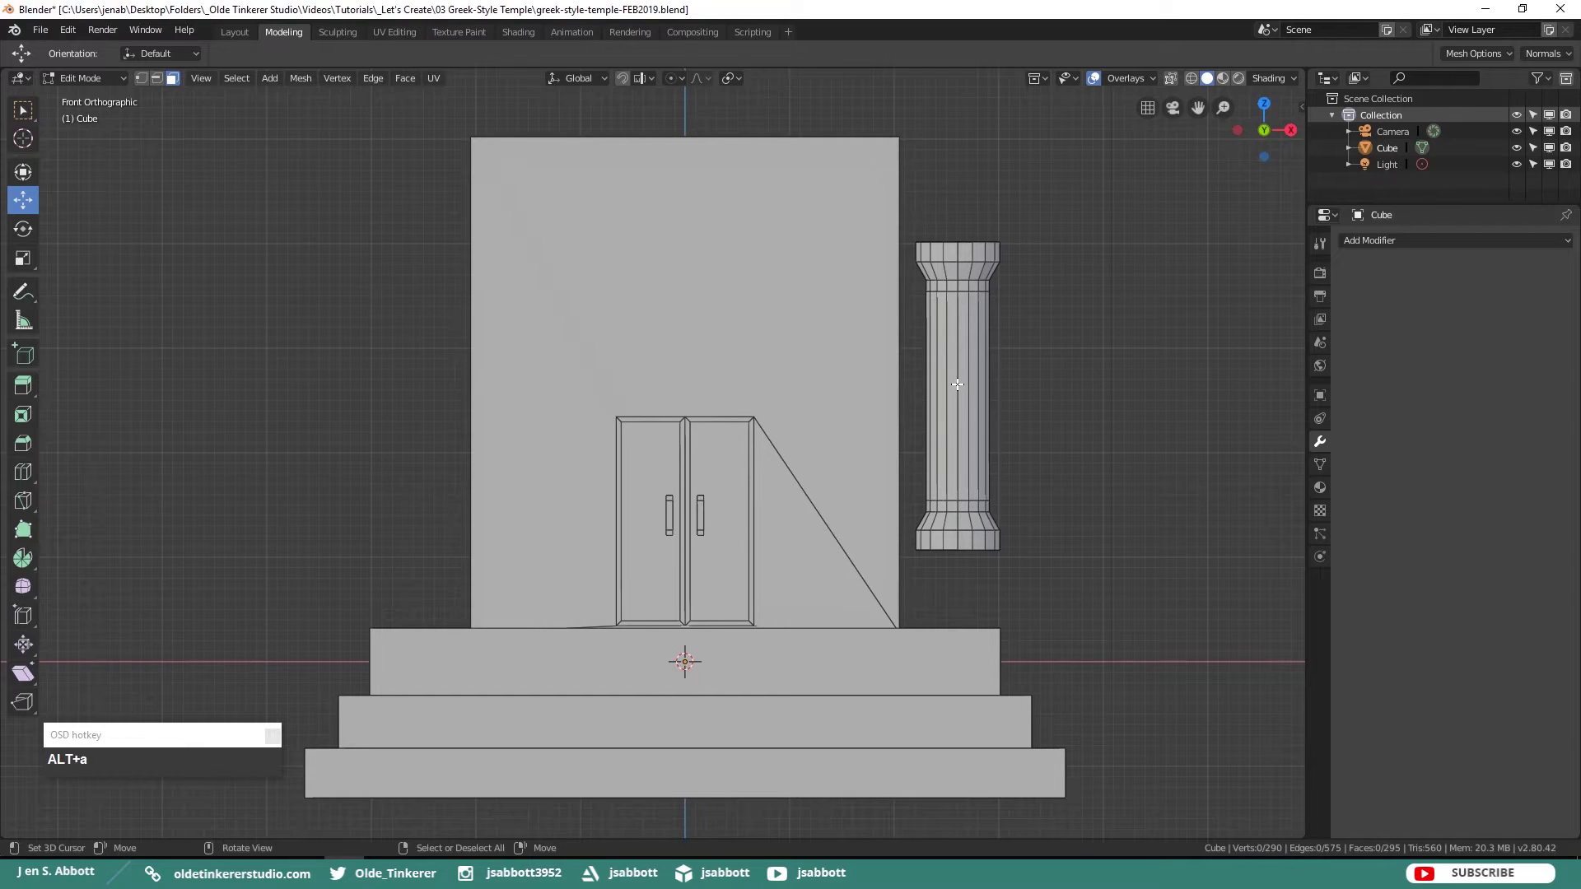
{"action": "right_click", "coordinate": [958, 379]}
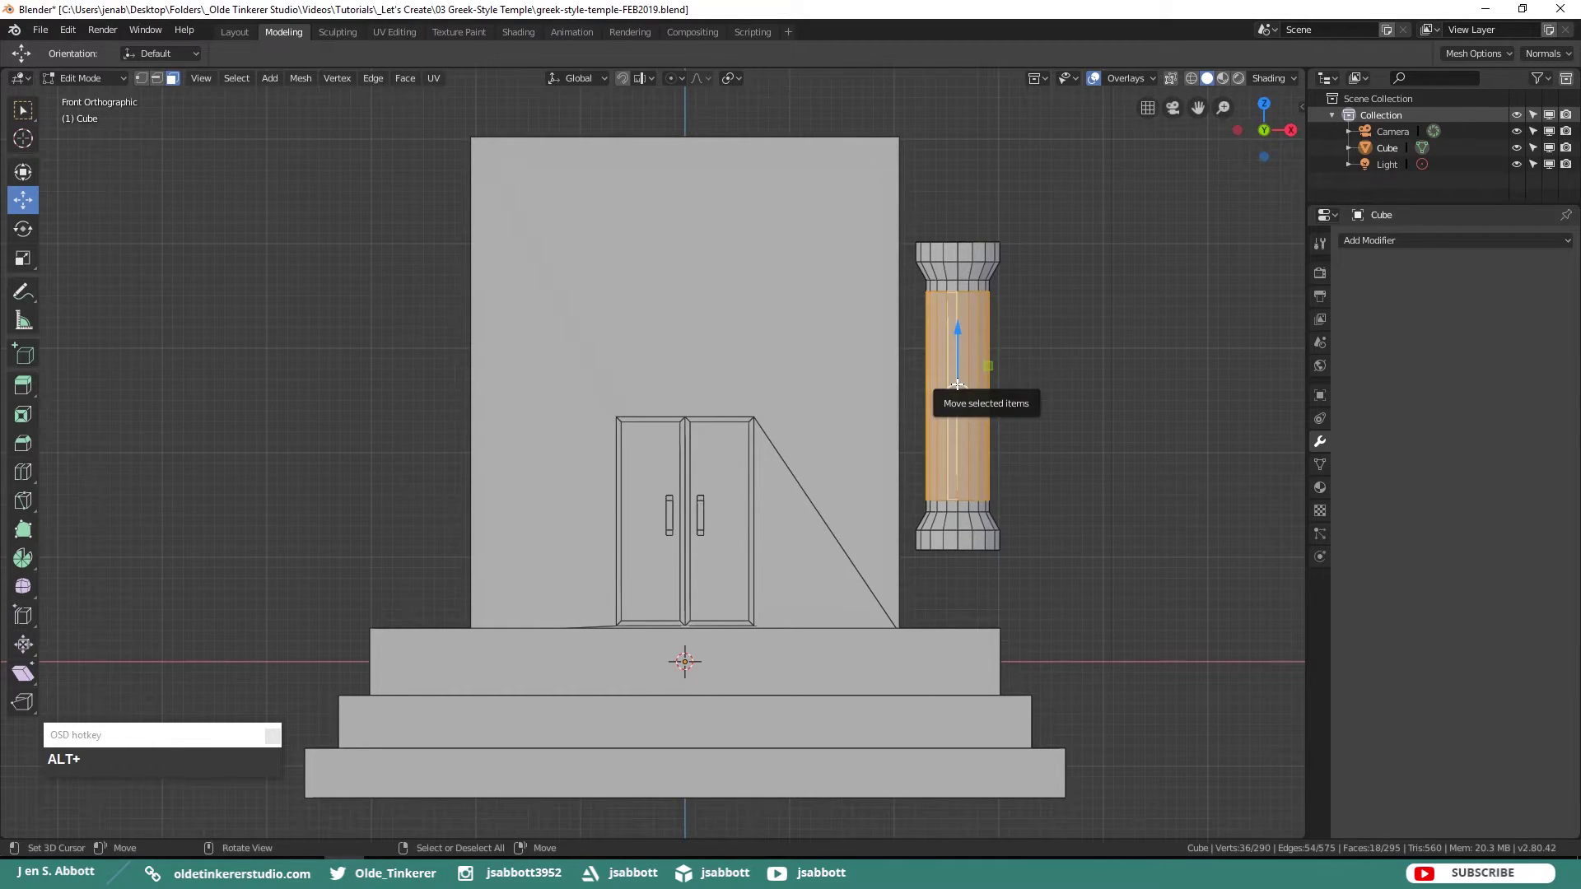
{"action": "scroll", "scroll_direction": "up", "scroll_amount": 3}
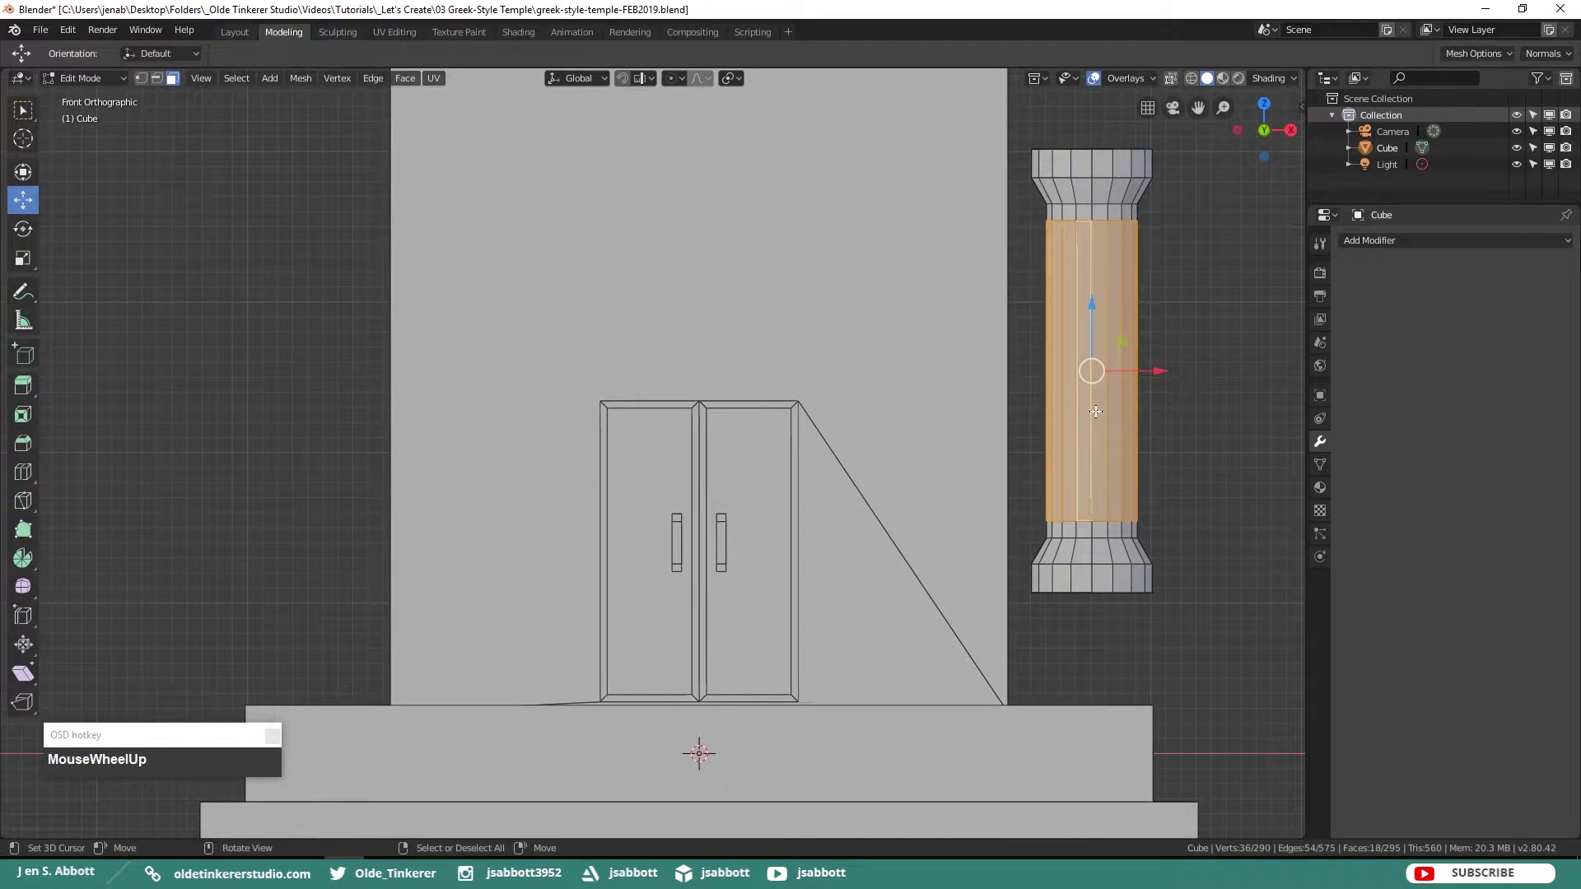
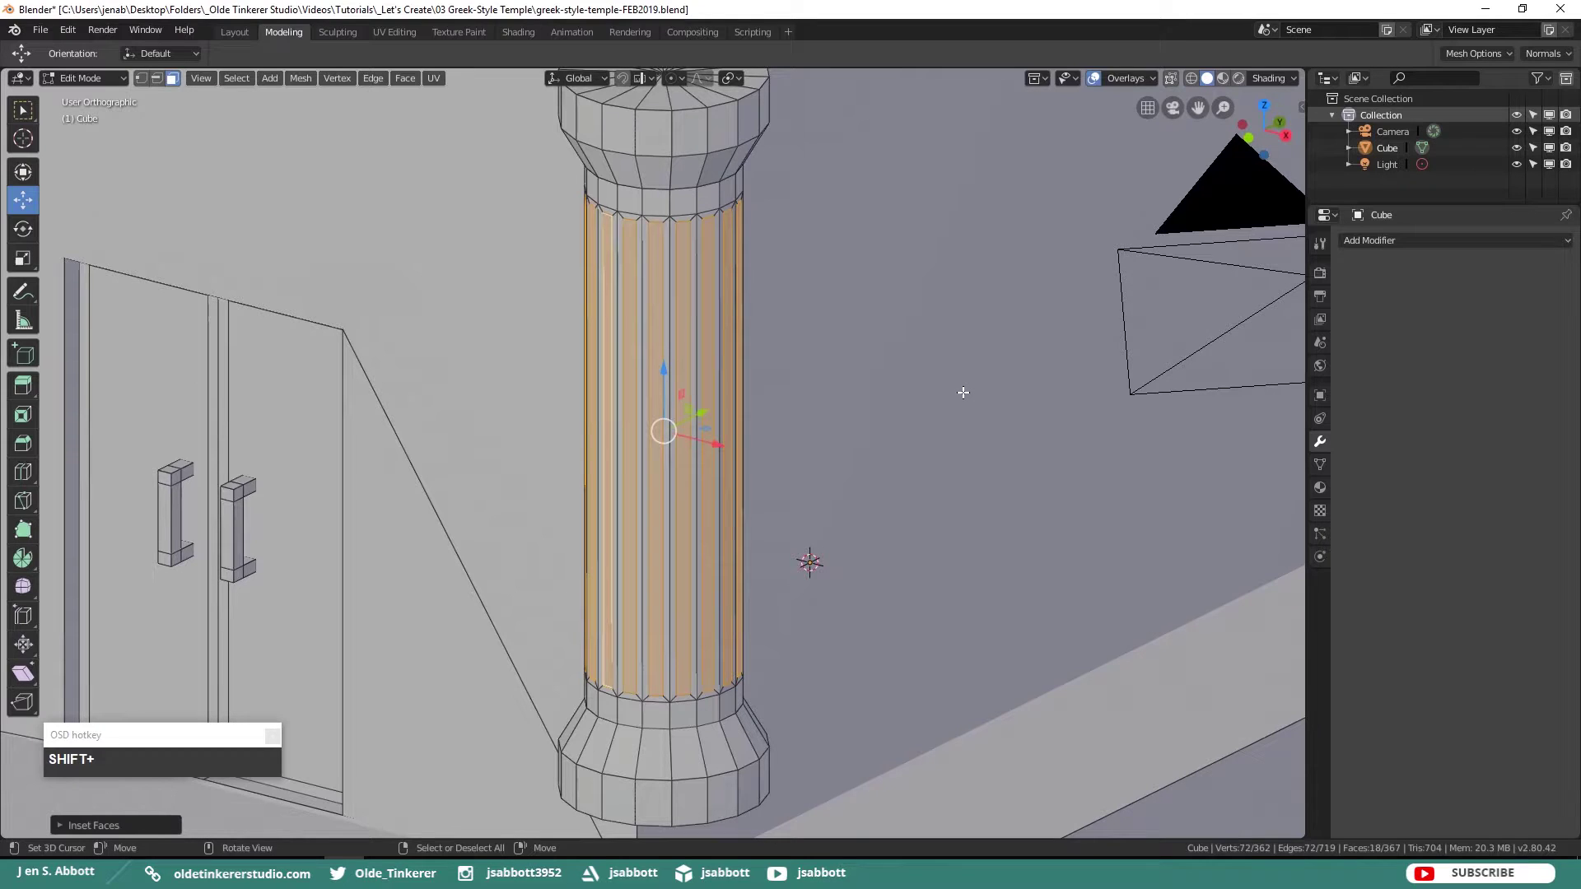
- Extrude the shaft faces inward to carve recessed flutes and view the column from the front
{"action": "key", "text": "alt+e"}
{"action": "left_click", "coordinate": [976, 396]}
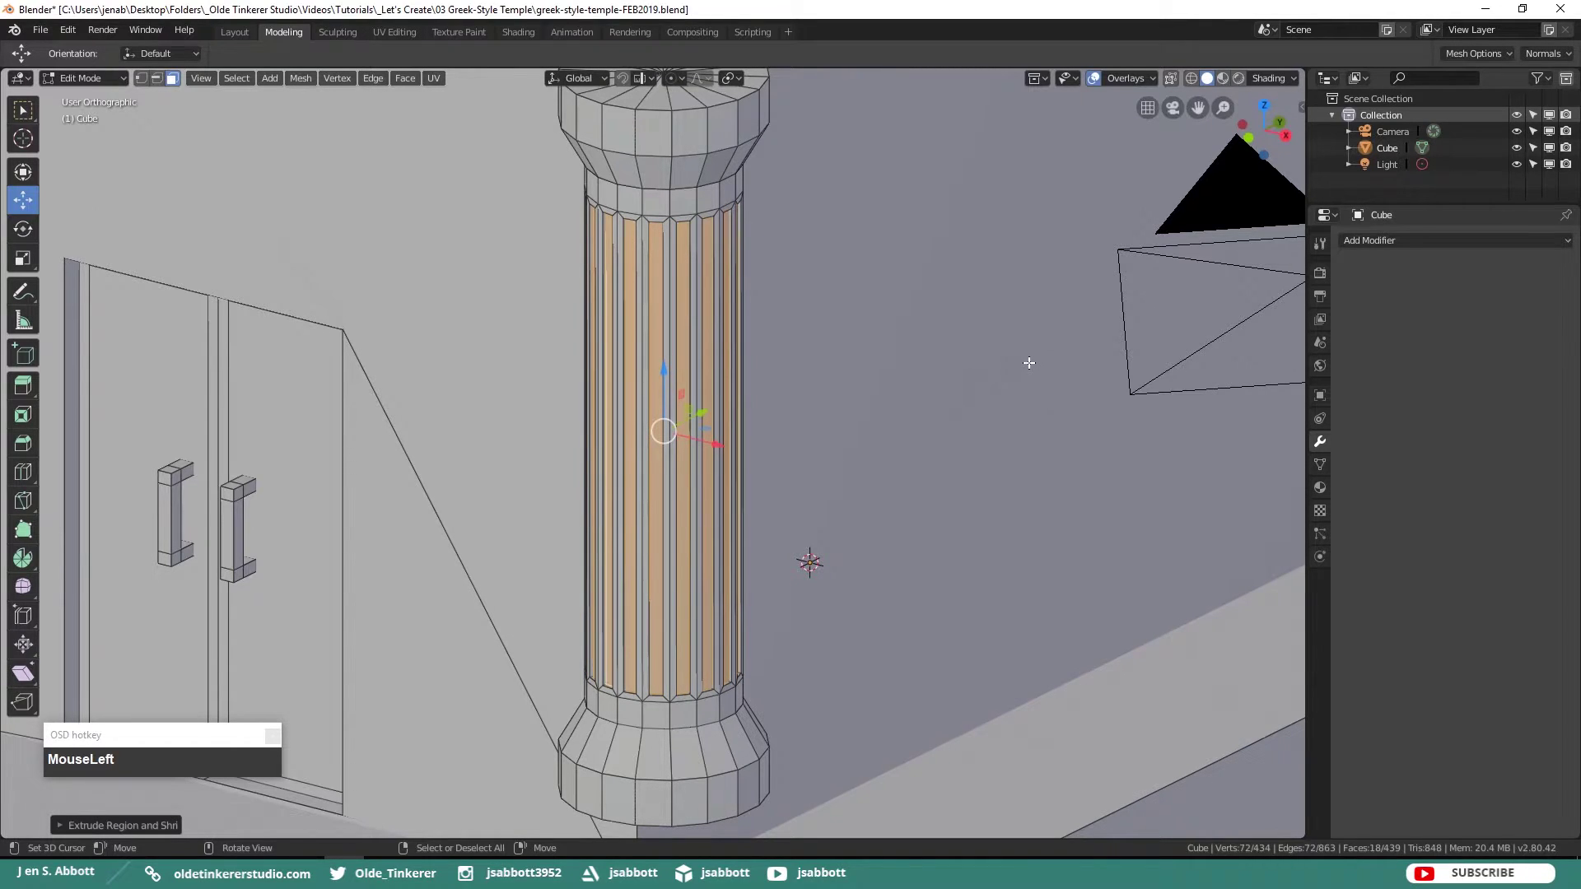
{"action": "key", "text": "KP_1"}
{"action": "scroll", "scroll_direction": "down", "scroll_amount": 3}
{"action": "scroll", "scroll_direction": "up", "scroll_amount": 3}
- Select the whole column and scale it along Z from the top step up to the top of the wall
{"action": "key", "text": "i"}
{"action": "scroll", "scroll_direction": "down", "scroll_amount": 3}
{"action": "left_click_drag", "start_coordinate": [736, 393], "coordinate": [708, 383]}
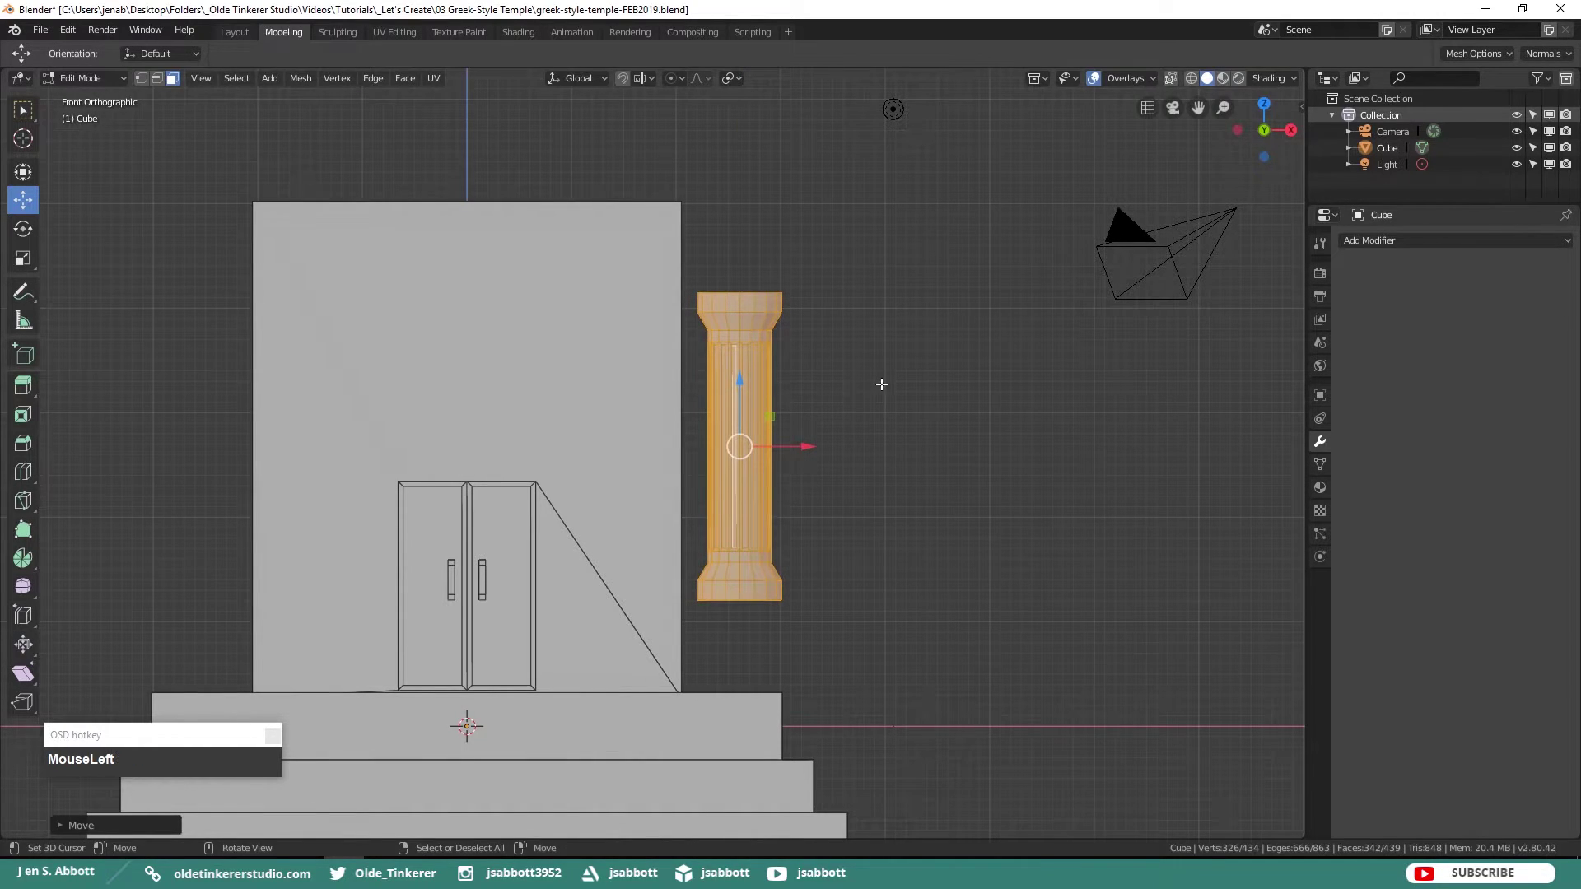
{"action": "key", "text": "s"}
{"action": "key", "text": "z"}
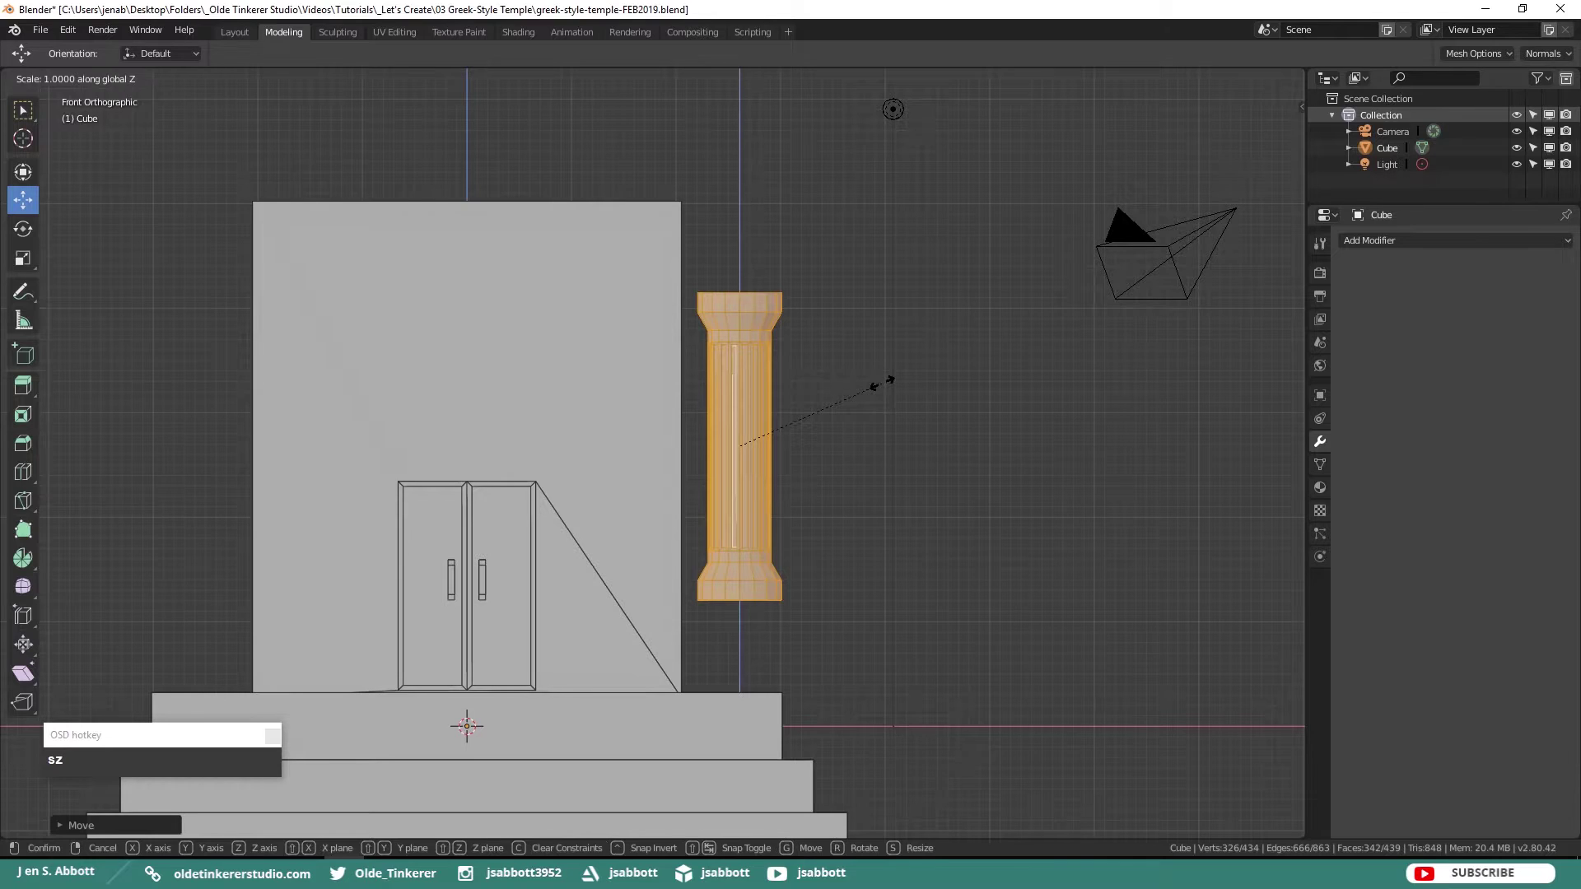
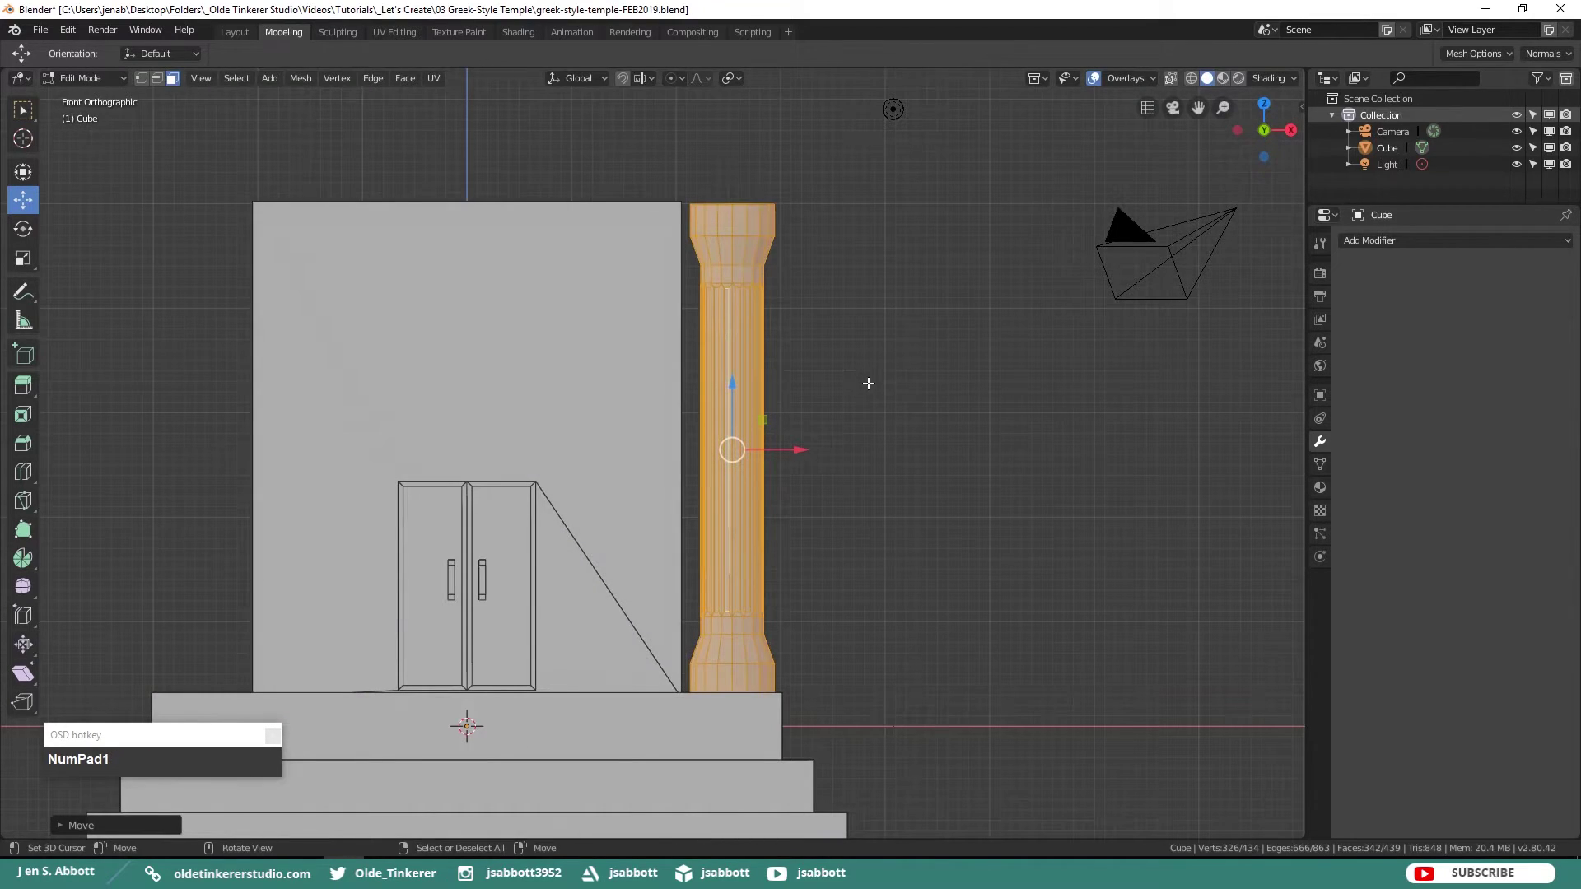
{"action": "scroll", "scroll_direction": "down", "scroll_amount": 3}
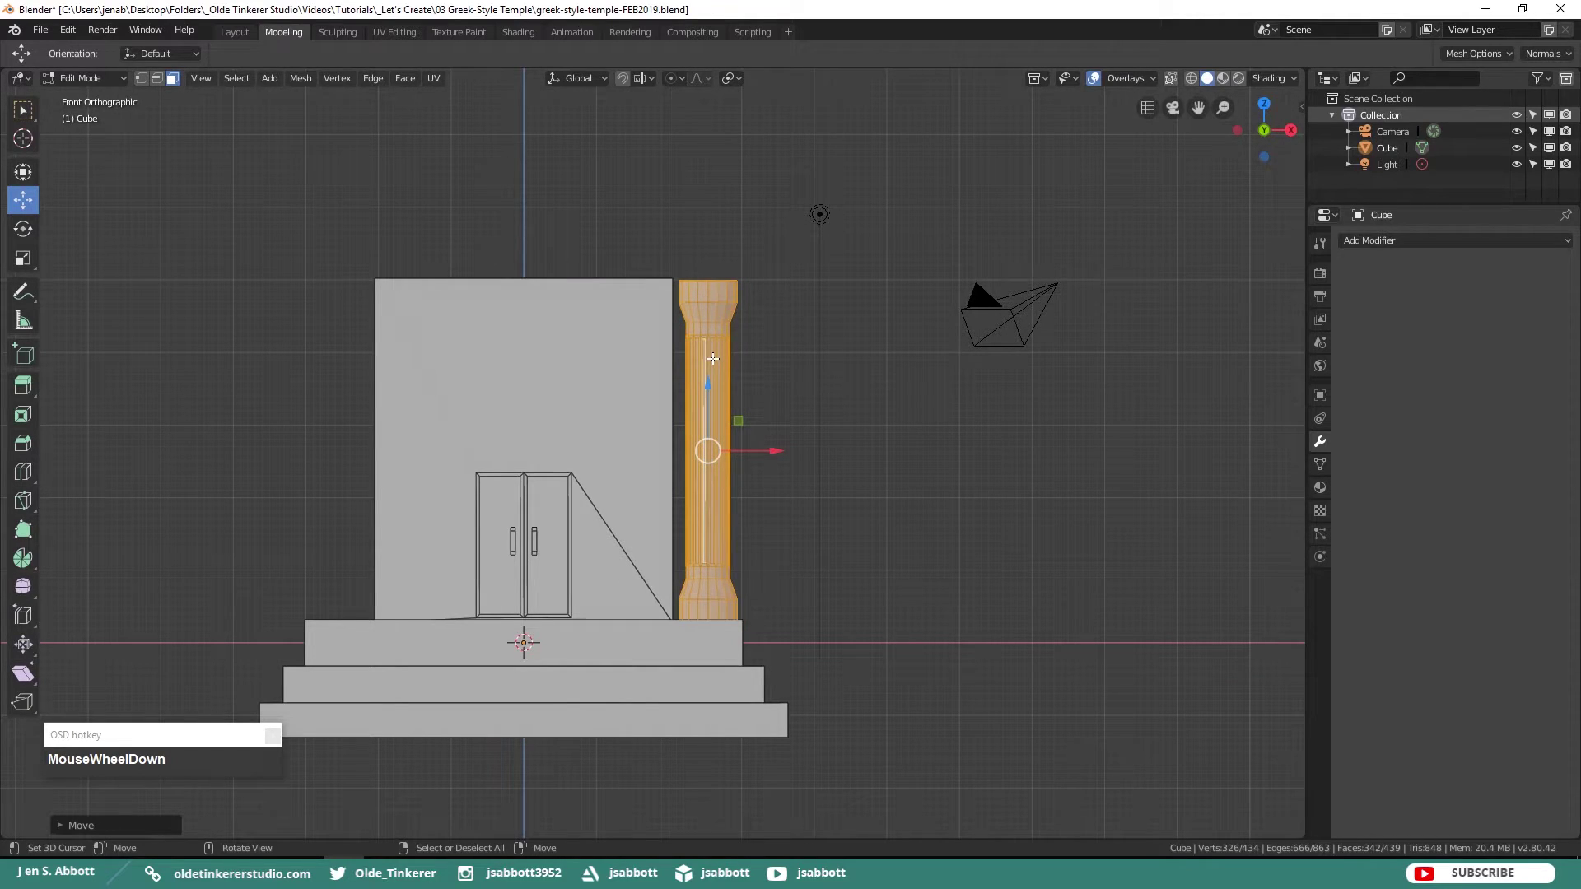
- Separate the column into its own object via P > Selection and select it in Object Mode from a top-down view
{"action": "key", "text": "p"}
{"action": "left_click", "coordinate": [718, 368]}
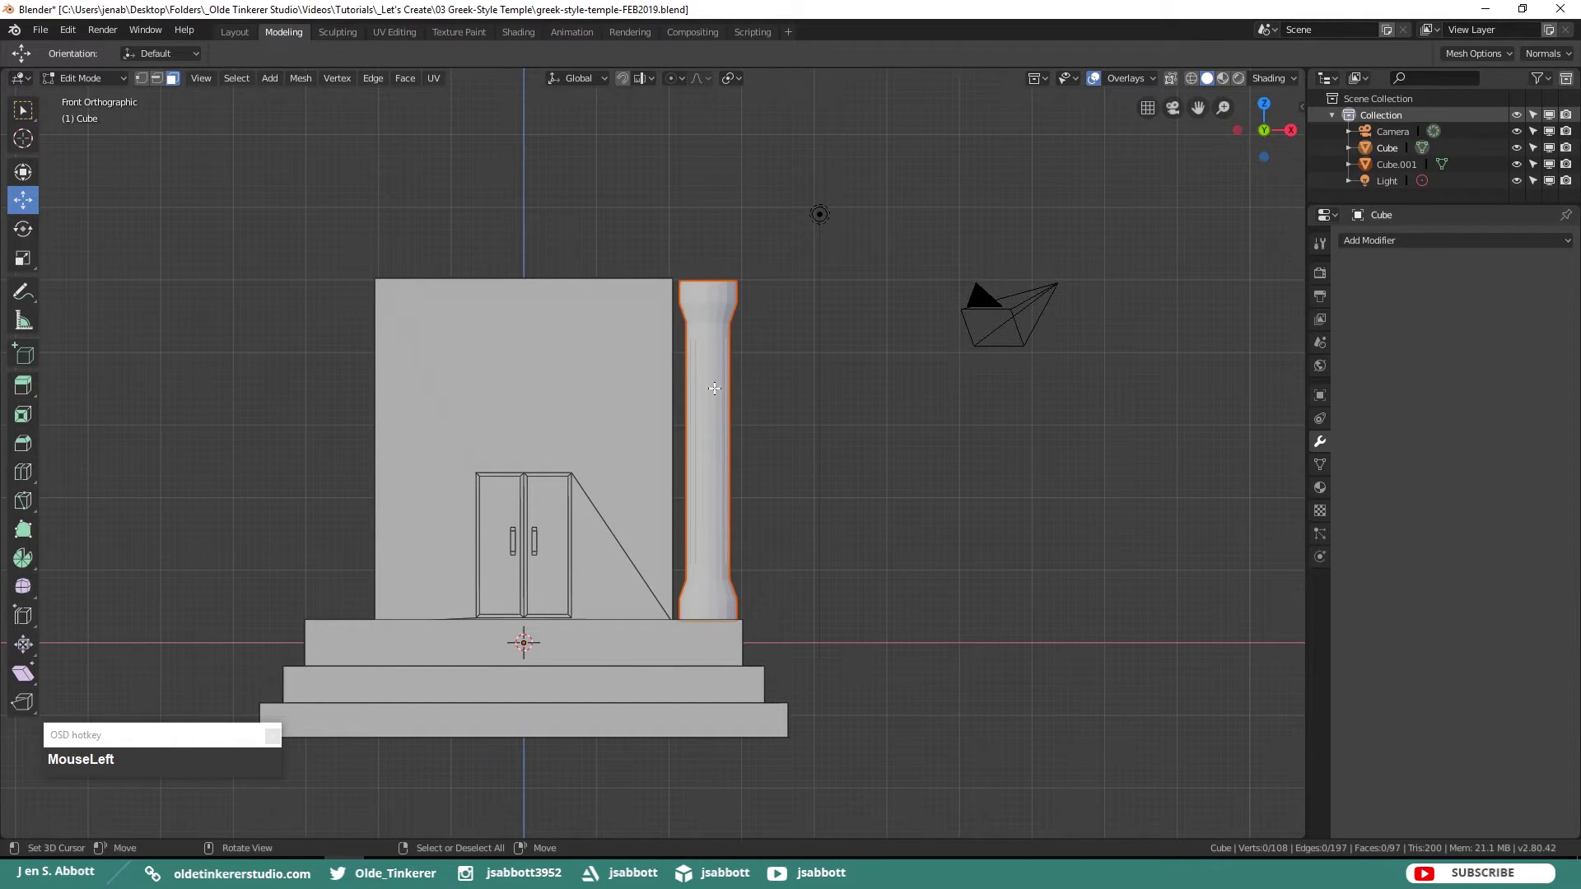
{"action": "key", "text": "Tab"}
{"action": "right_click", "coordinate": [779, 392]}
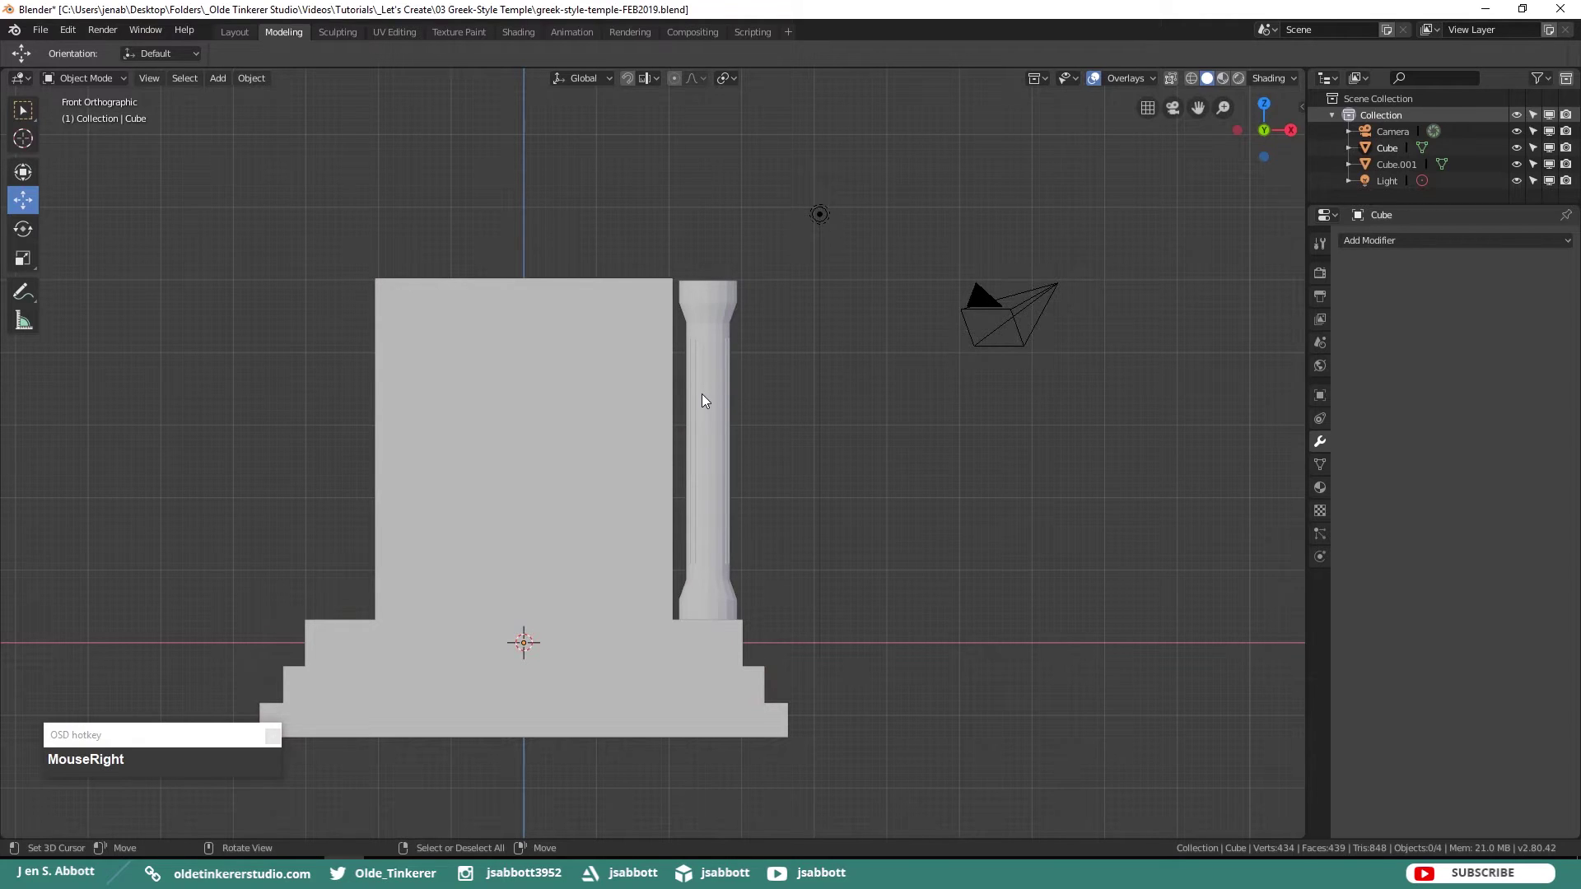
{"action": "key", "text": "KP_7"}
{"action": "left_click_drag", "start_coordinate": [819, 389], "coordinate": [769, 321]}
{"action": "left_click_drag", "start_coordinate": [770, 320], "coordinate": [820, 415]}
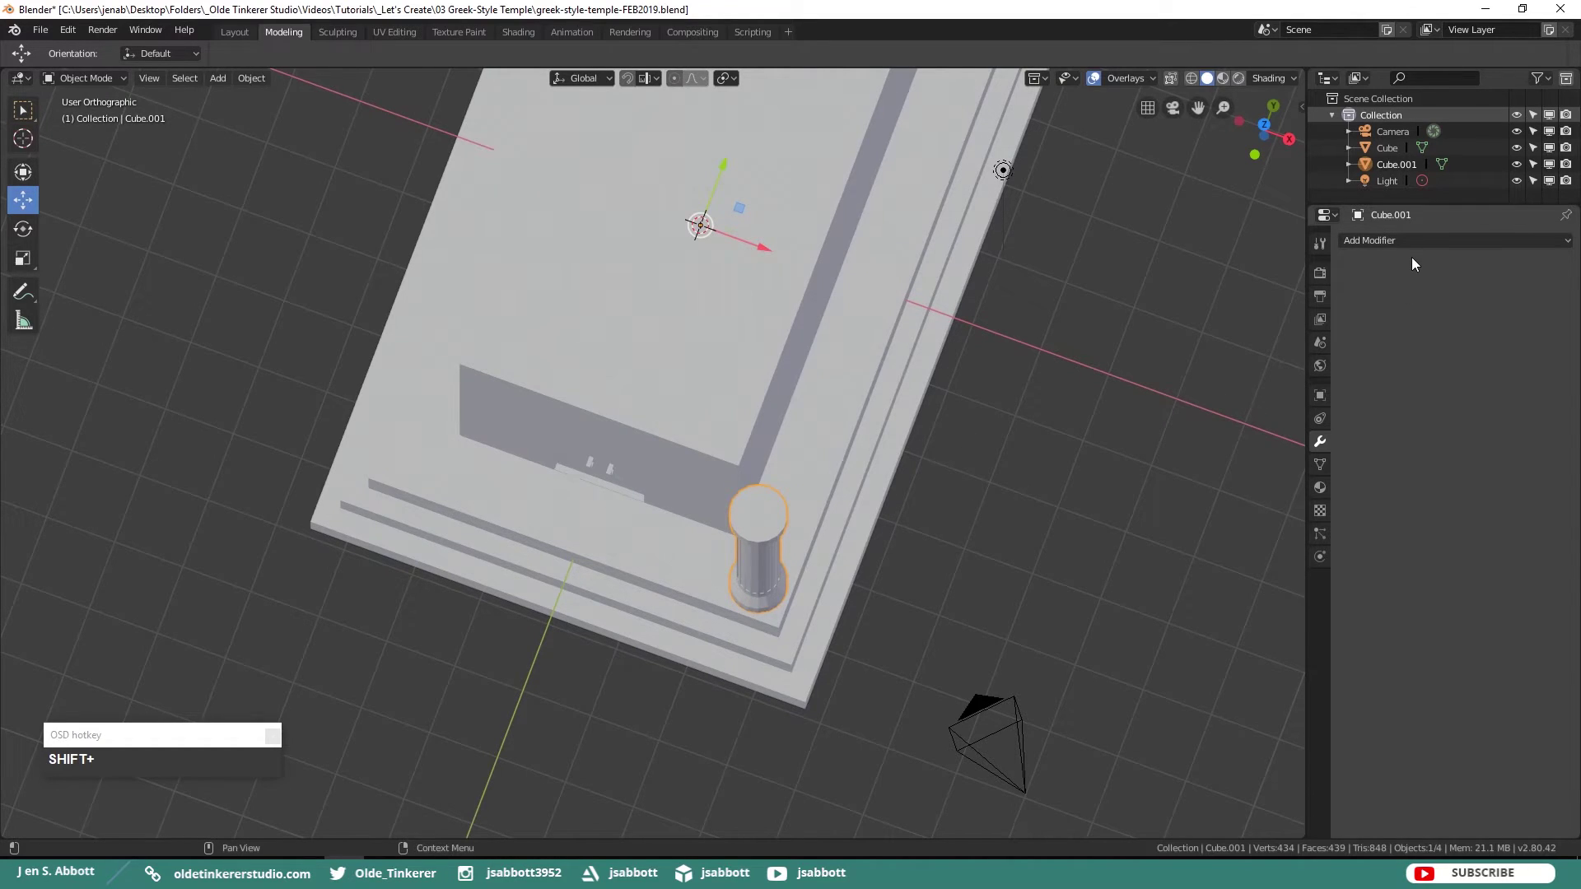
- Add an Array modifier with Relative Offset X about -2.1 and Count 4, then apply it for a front row of columns
{"action": "left_click", "coordinate": [1415, 241]}
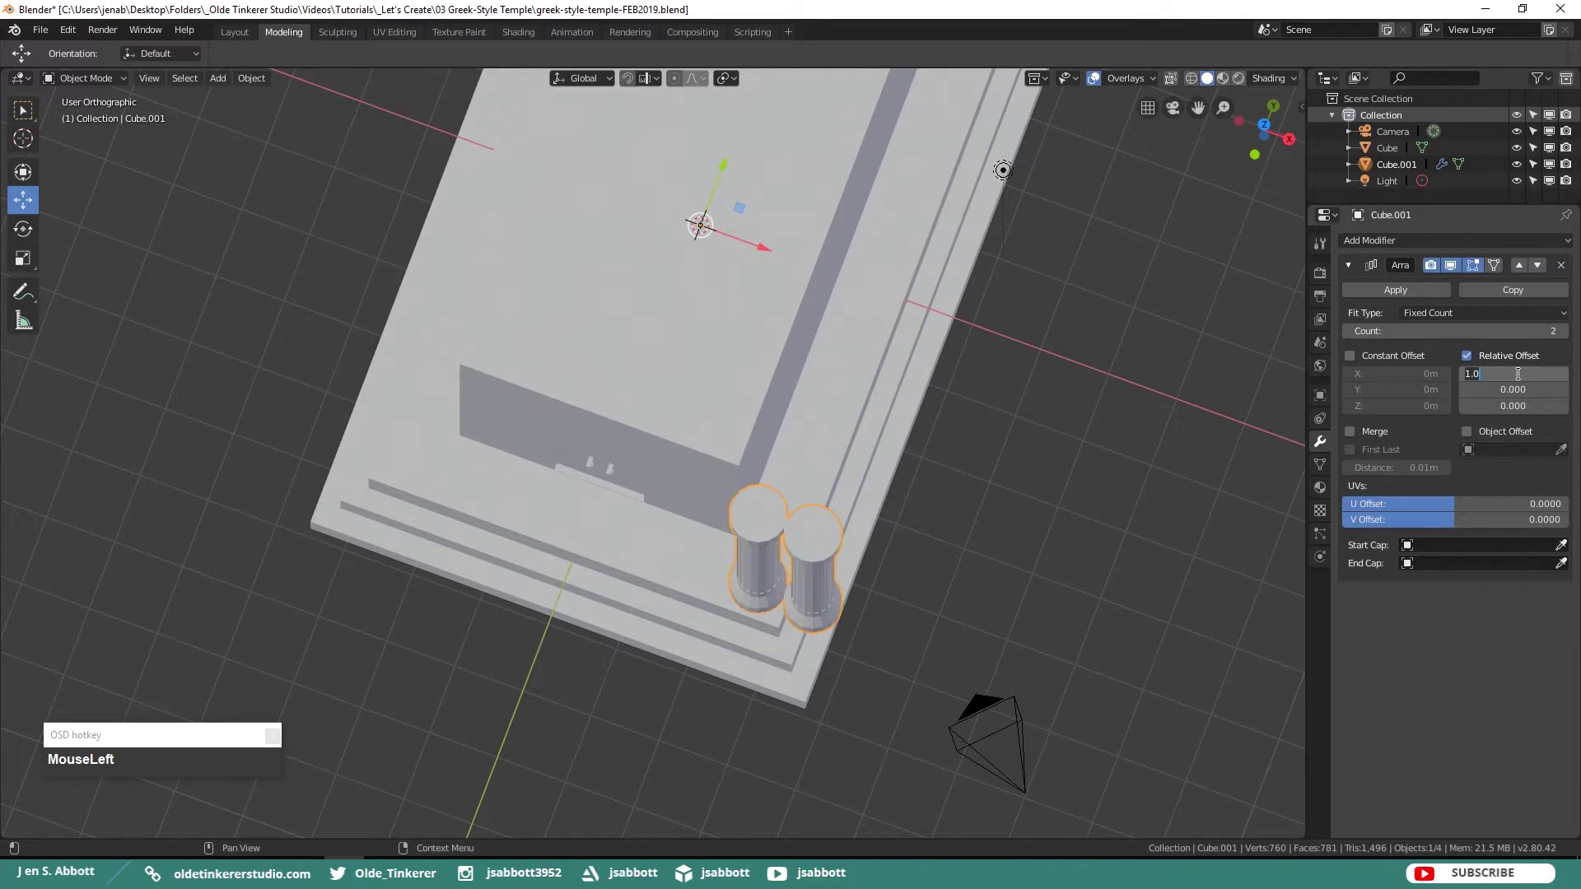
{"action": "key", "text": "KP_2"}
{"action": "key", "text": "KP_Decimal"}
{"action": "key", "text": "KP_2"}
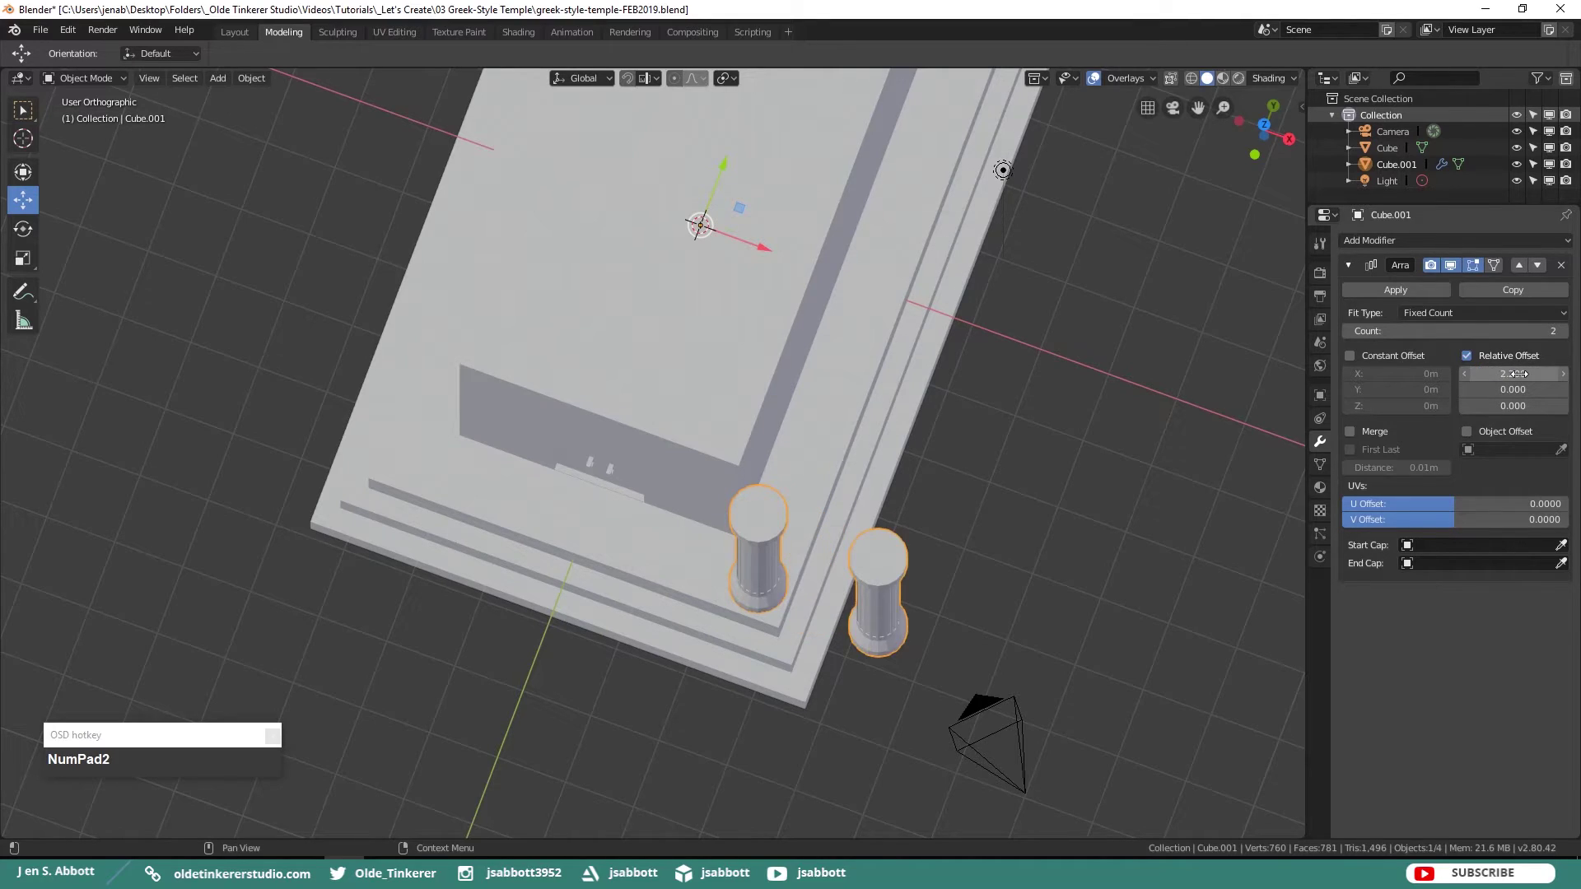
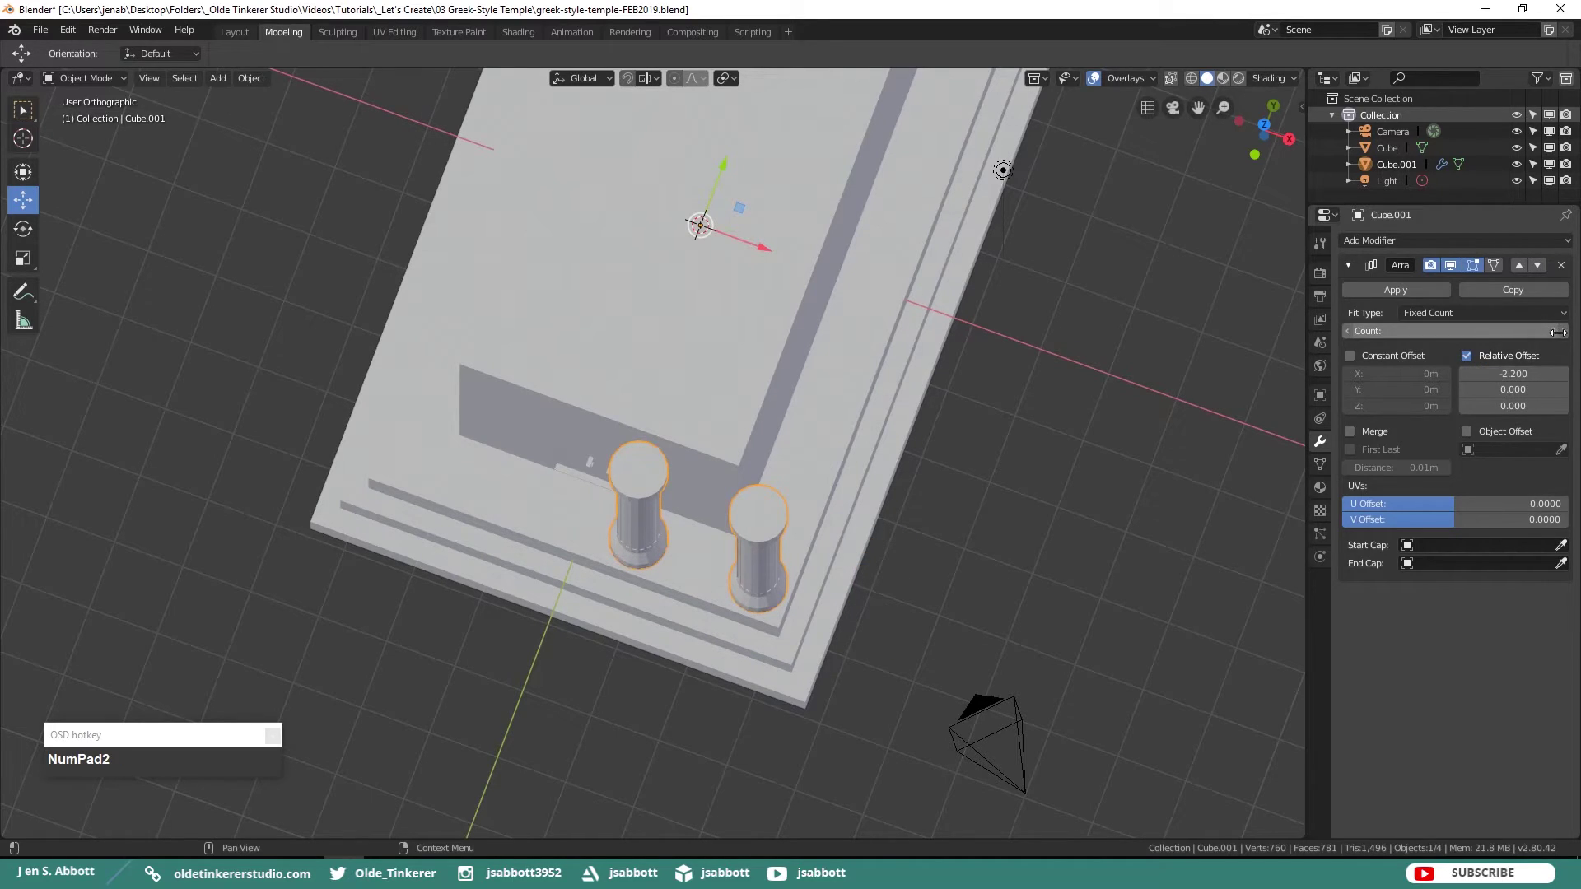
{"action": "left_click", "coordinate": [1571, 342]}
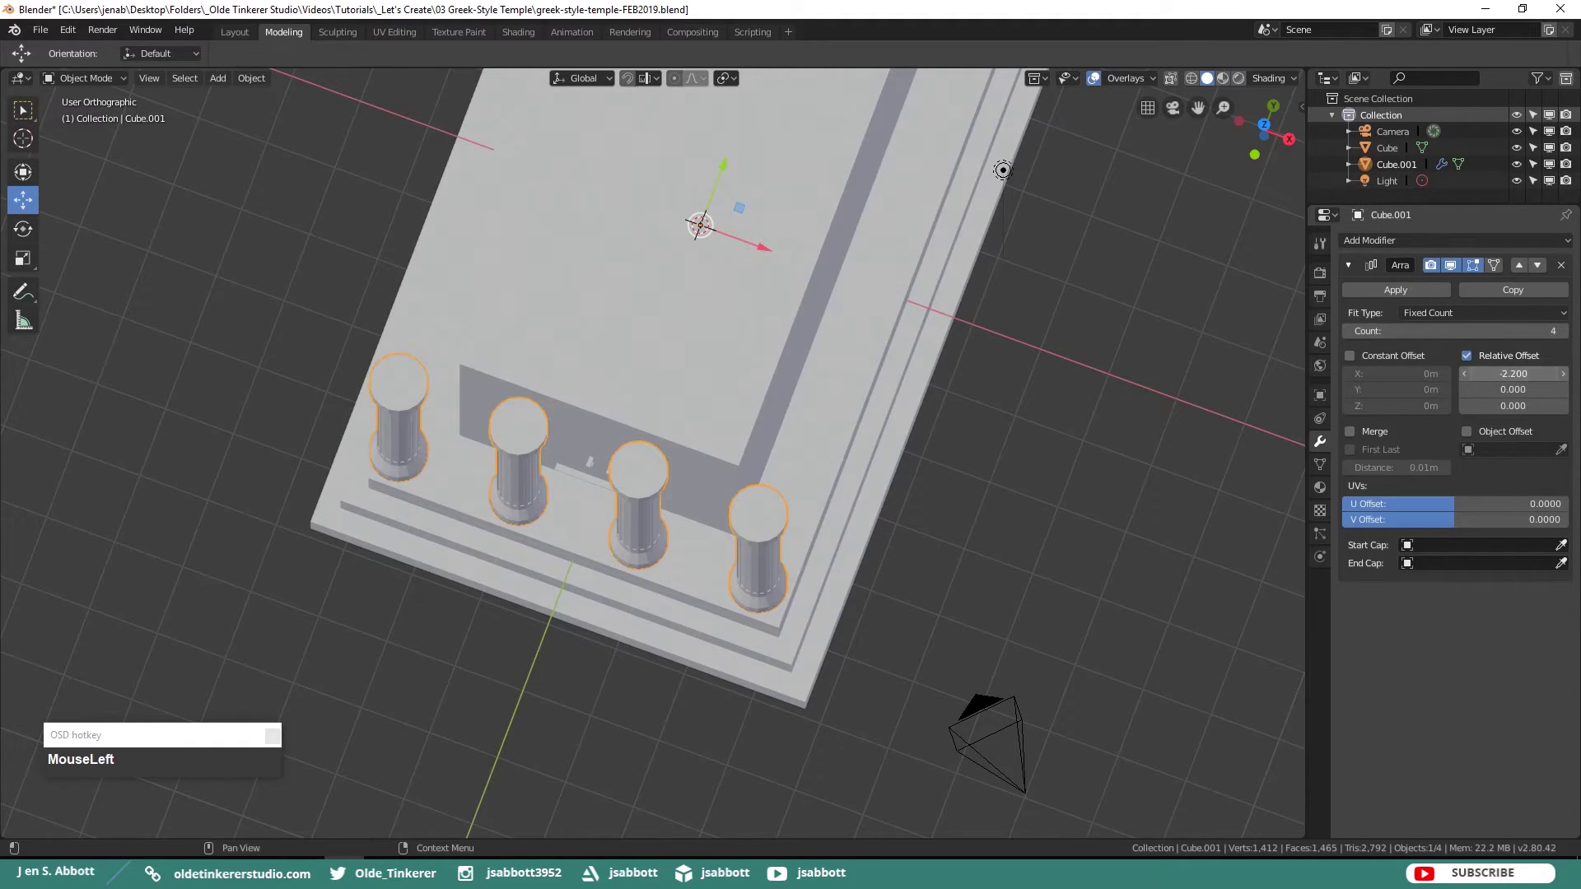
{"action": "key", "text": "KP_2"}
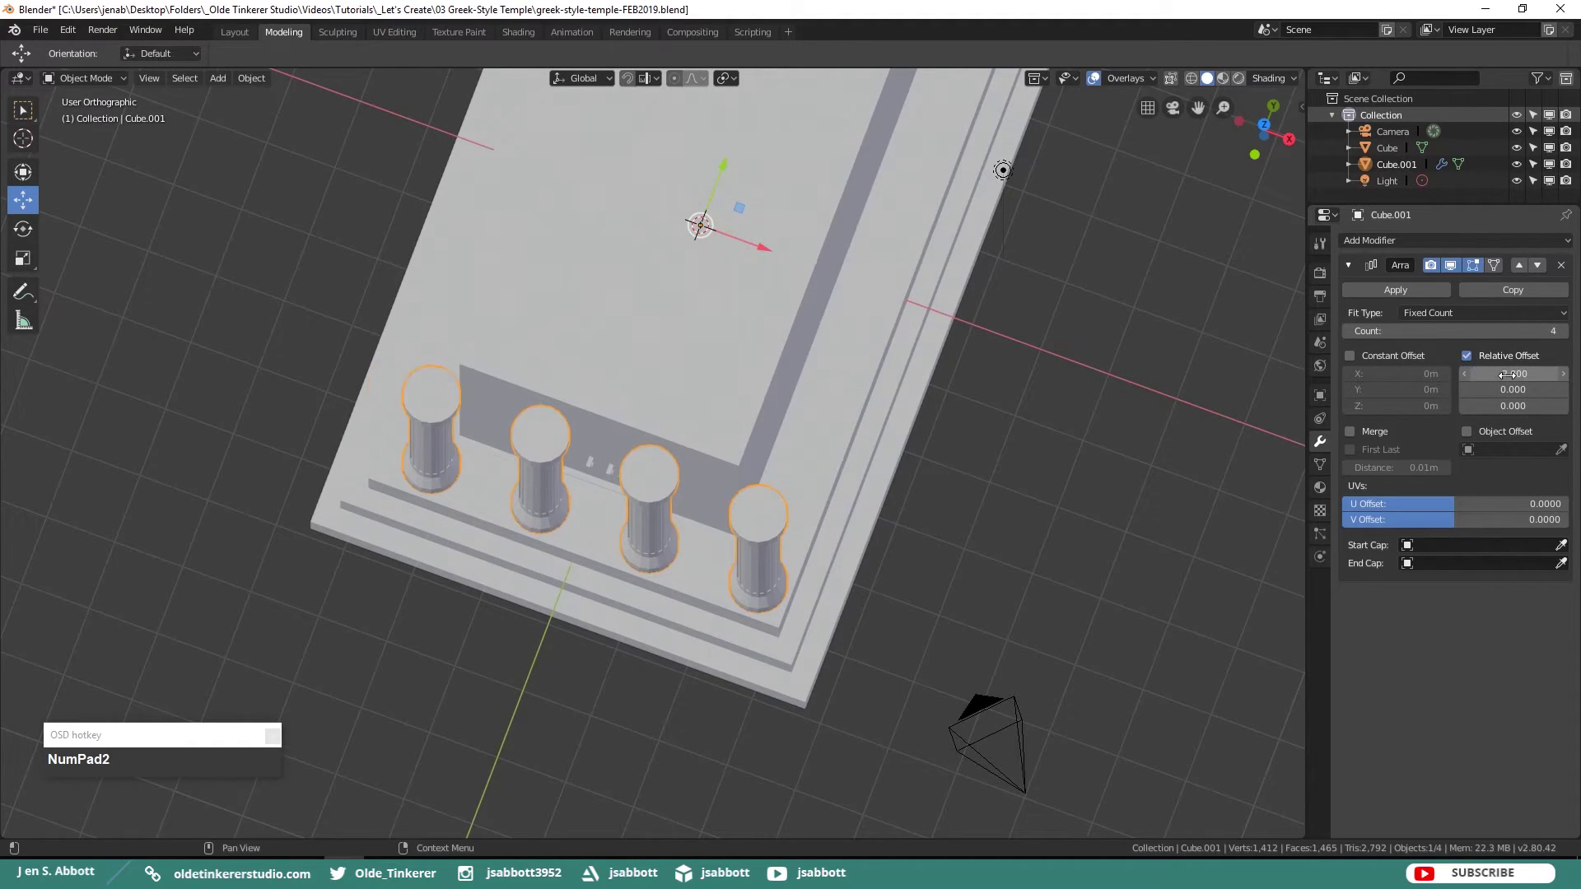
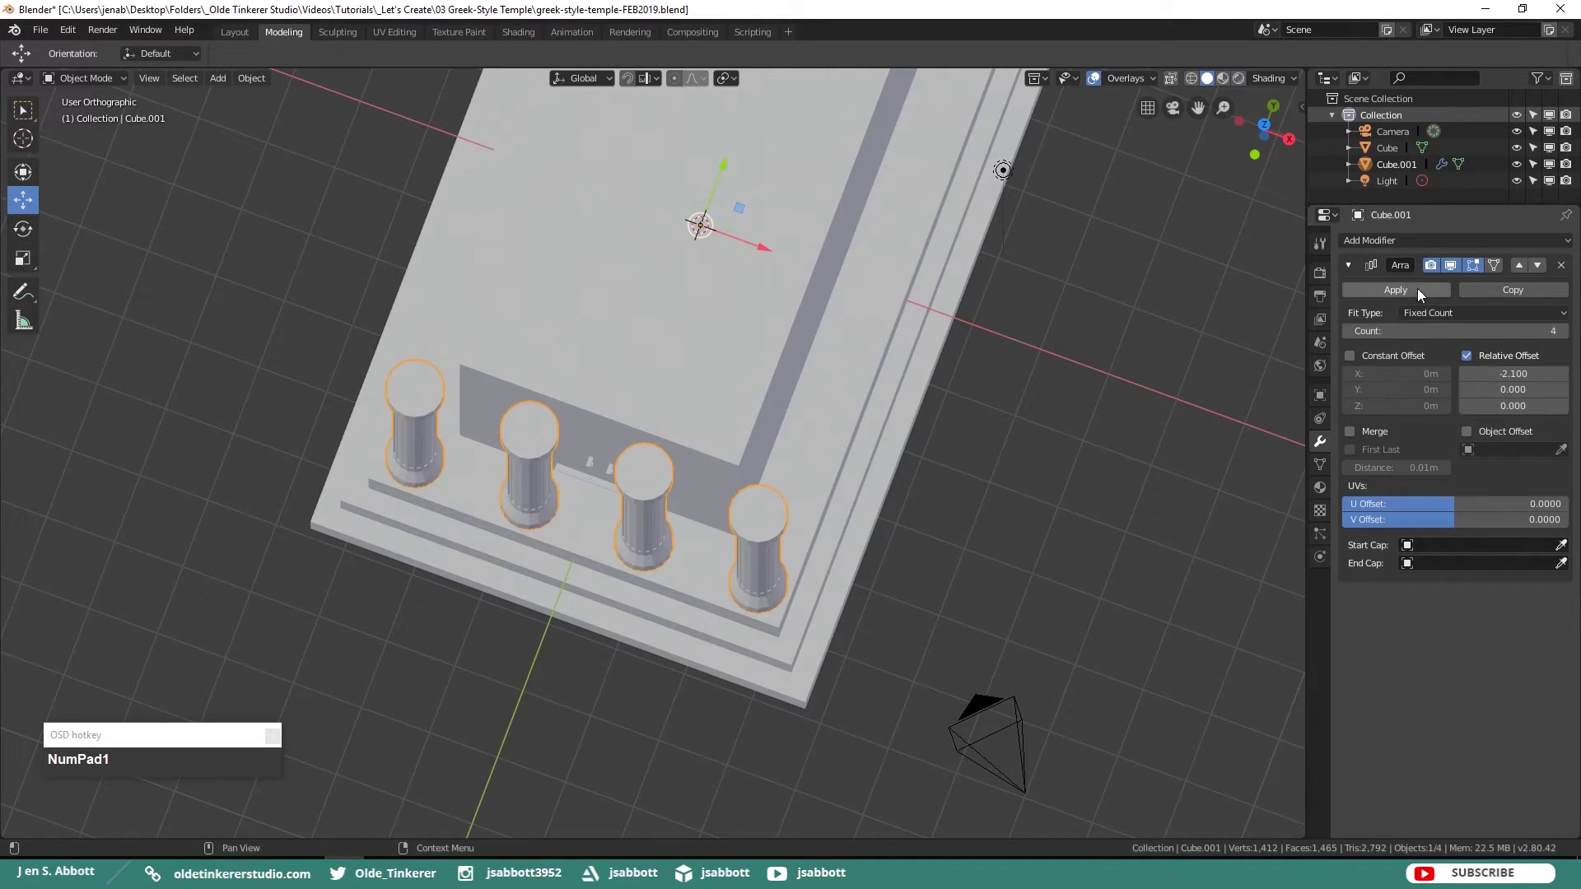
{"action": "left_click", "coordinate": [1394, 296]}
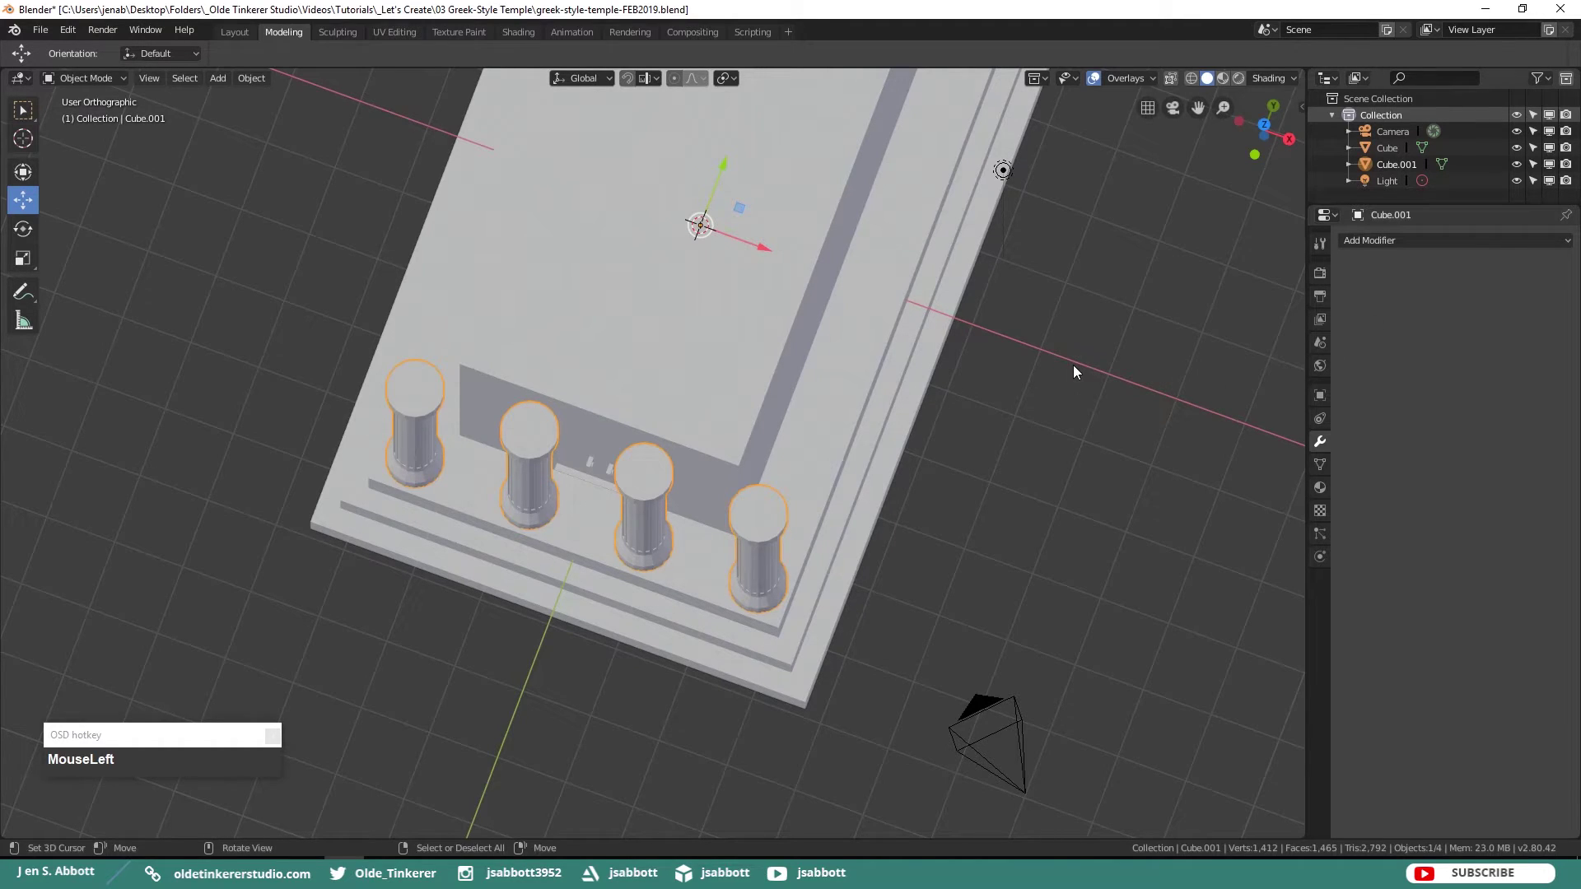
- Link-select the corner column in Edit Mode, separate it into its own object and select it as Cube.002
{"action": "key", "text": "Tab"}
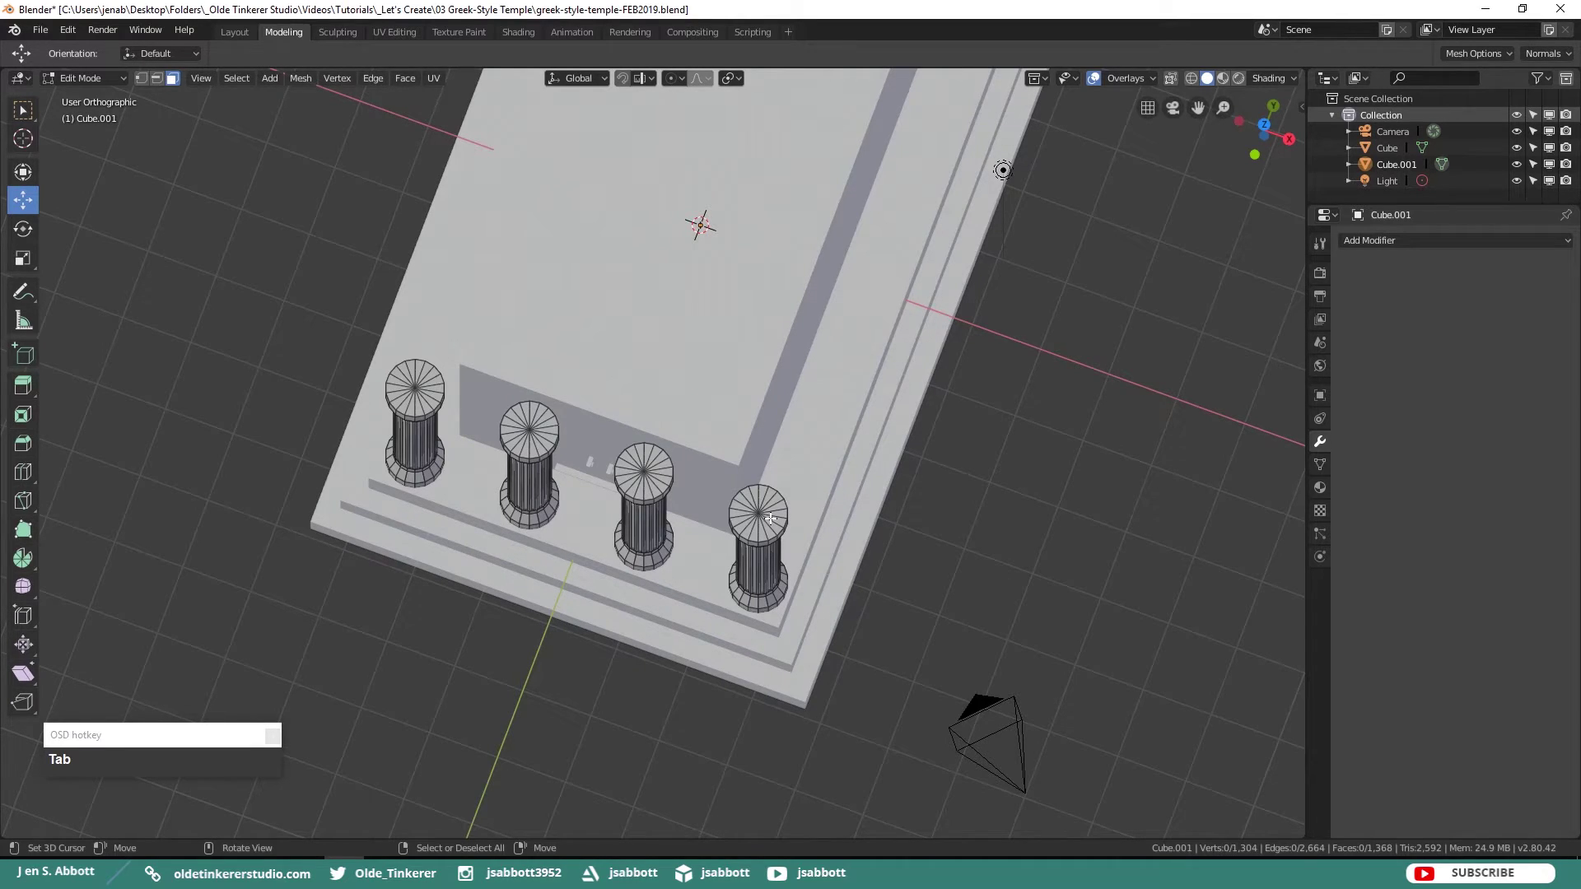
{"action": "key", "text": "l"}
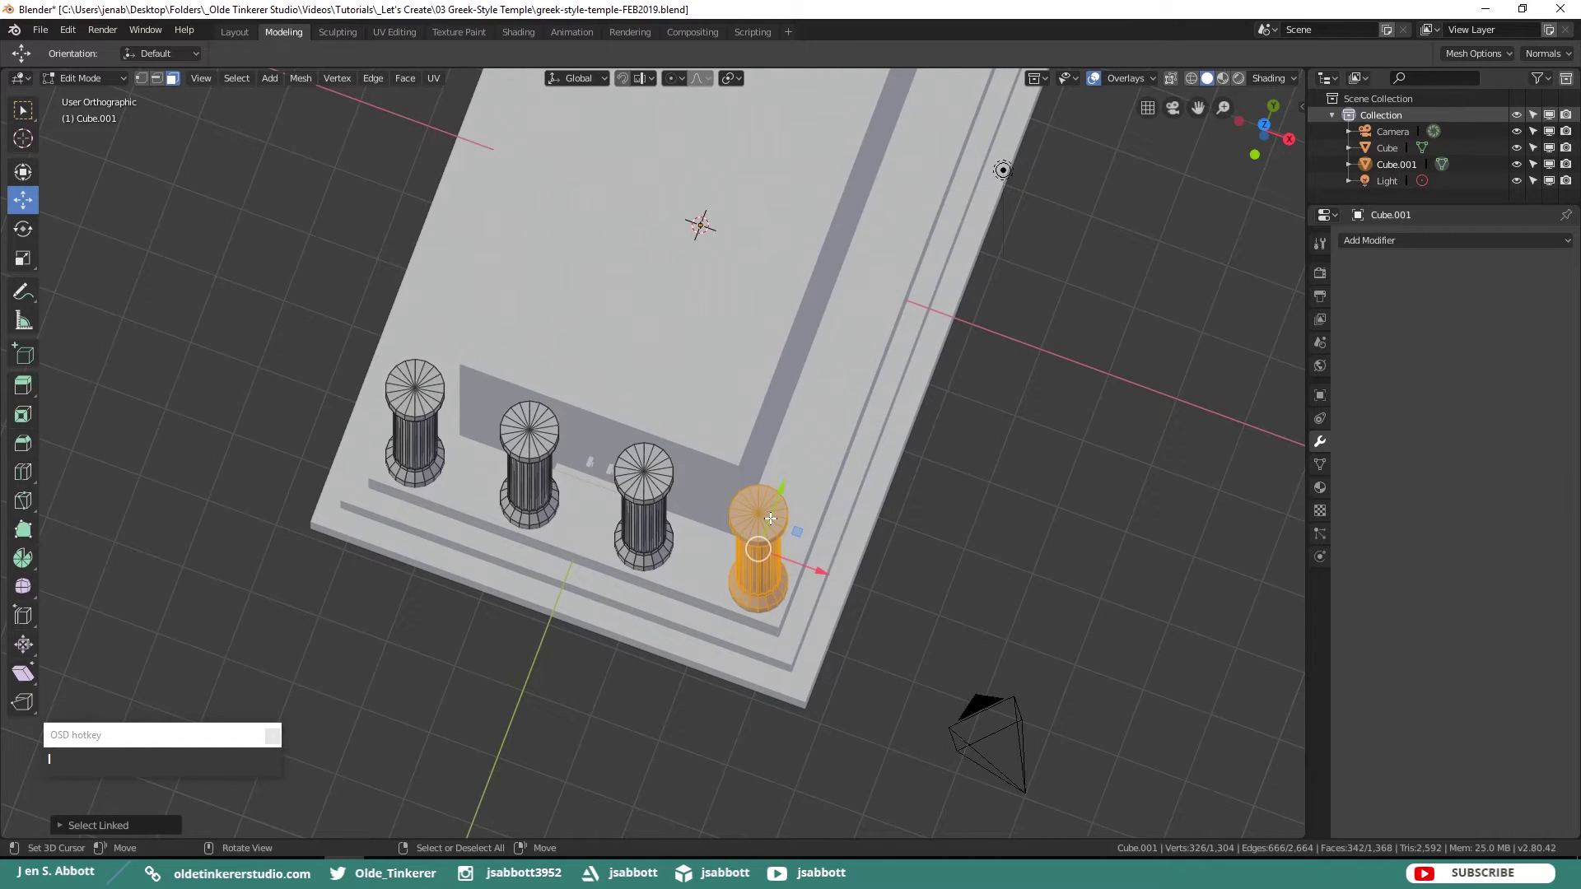
{"action": "key", "text": "p"}
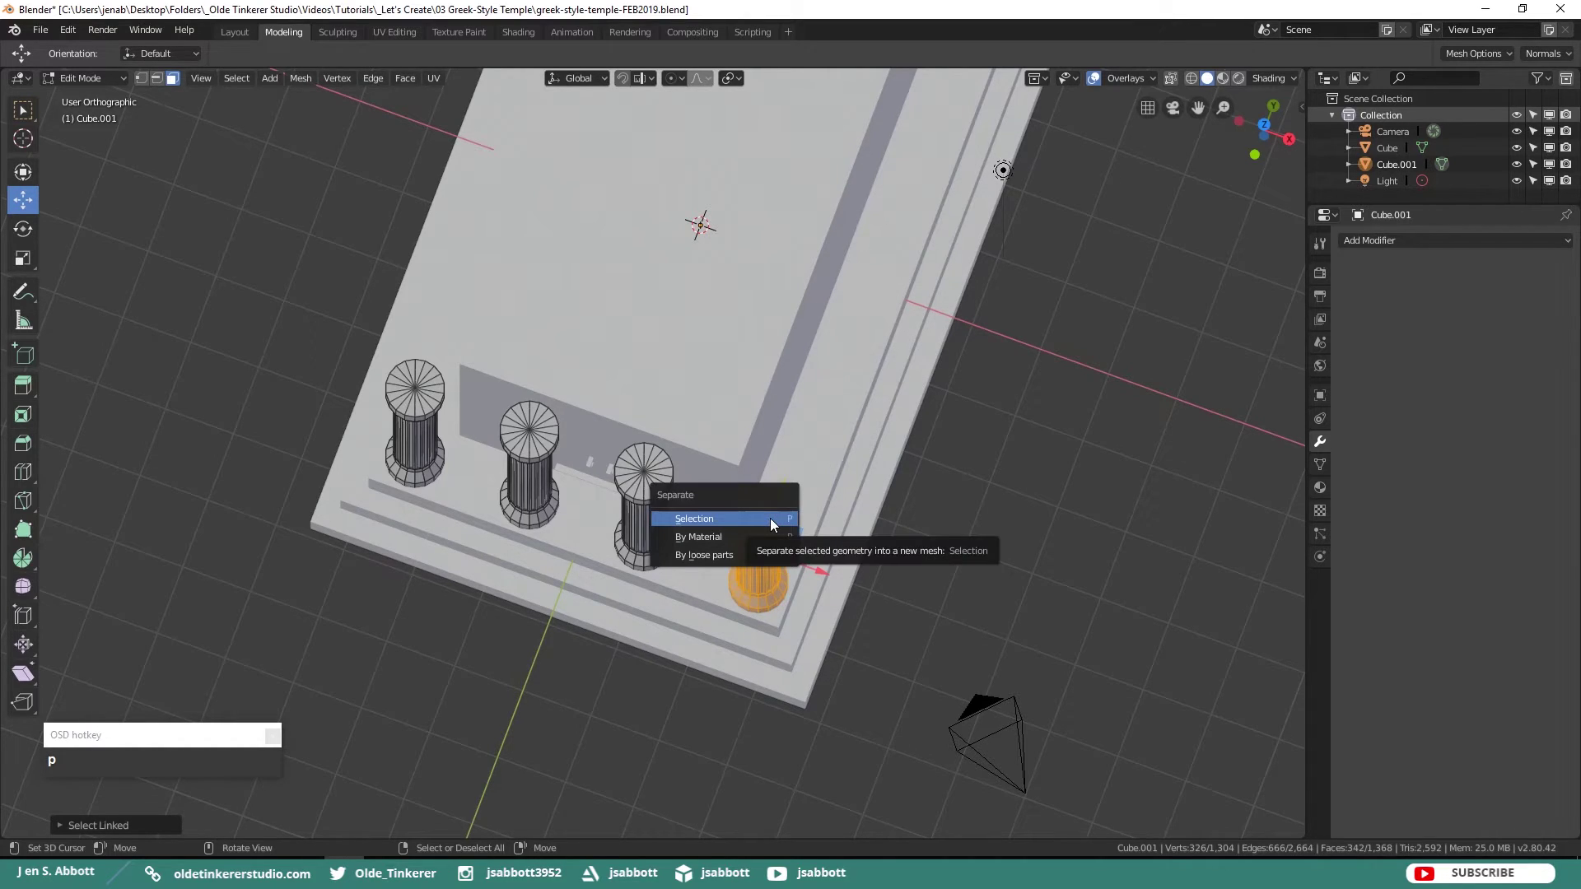
{"action": "left_click", "coordinate": [776, 528]}
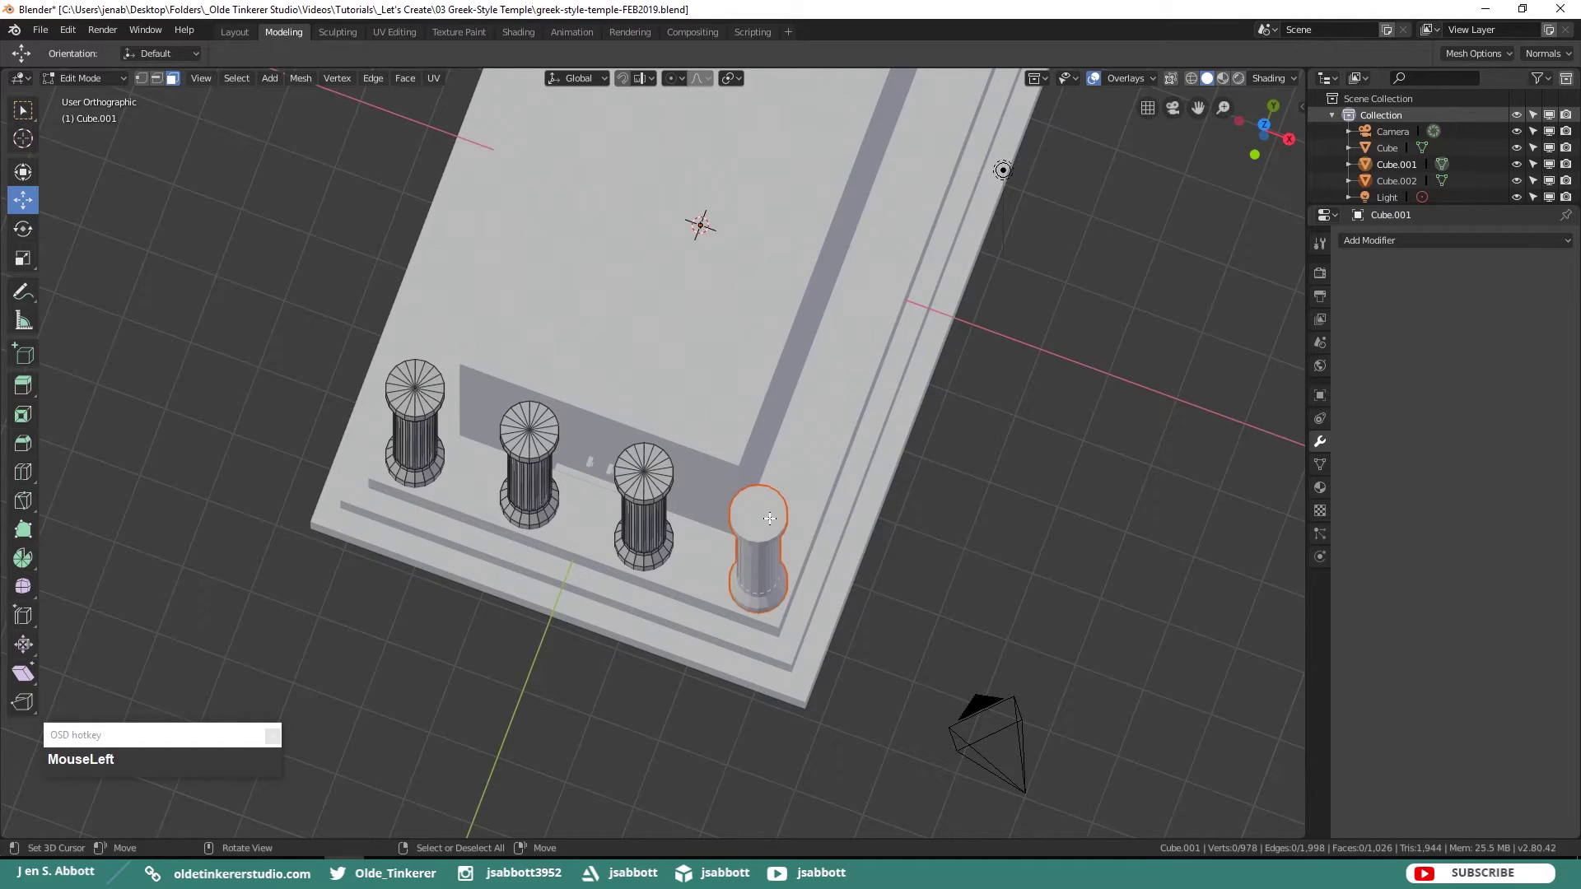
{"action": "key", "text": "Tab"}
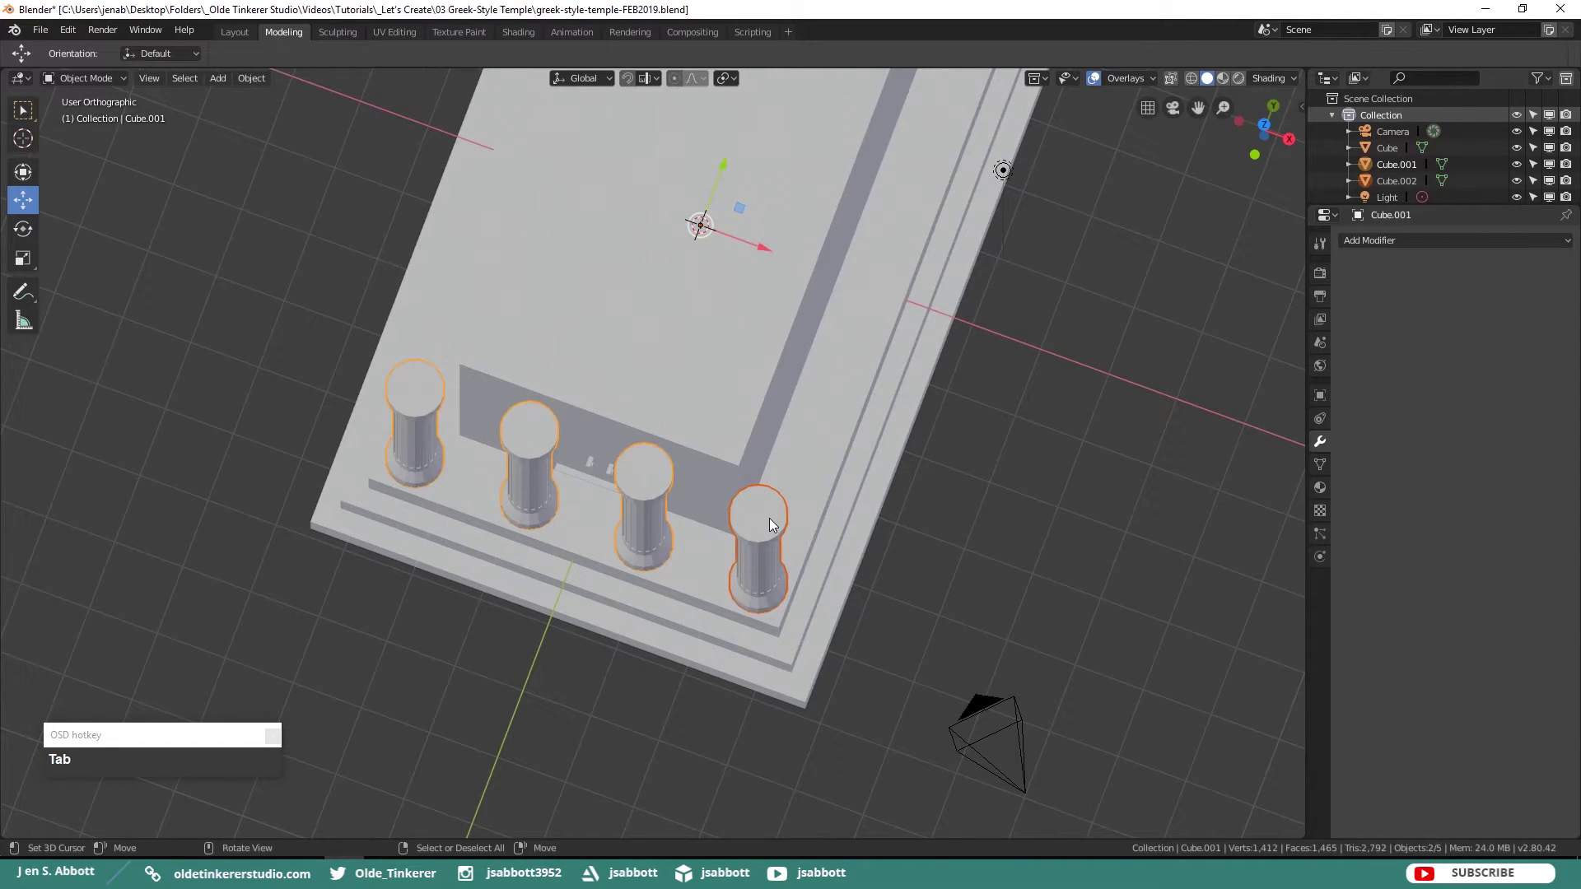
{"action": "right_click", "coordinate": [950, 524]}
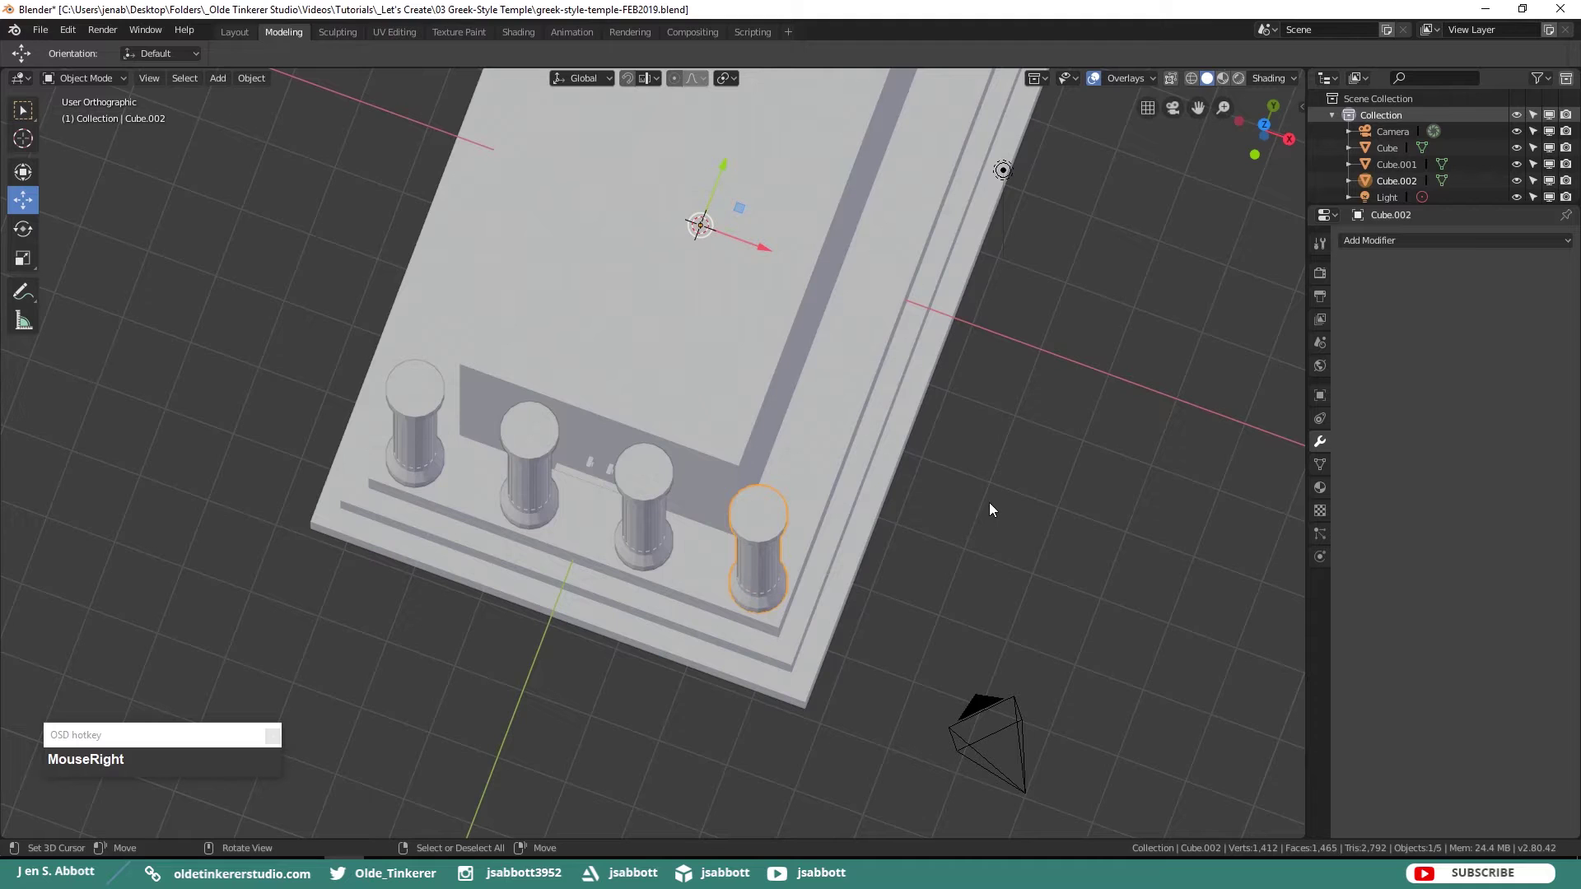
{"action": "left_click_drag", "start_coordinate": [1006, 383], "coordinate": [907, 564]}
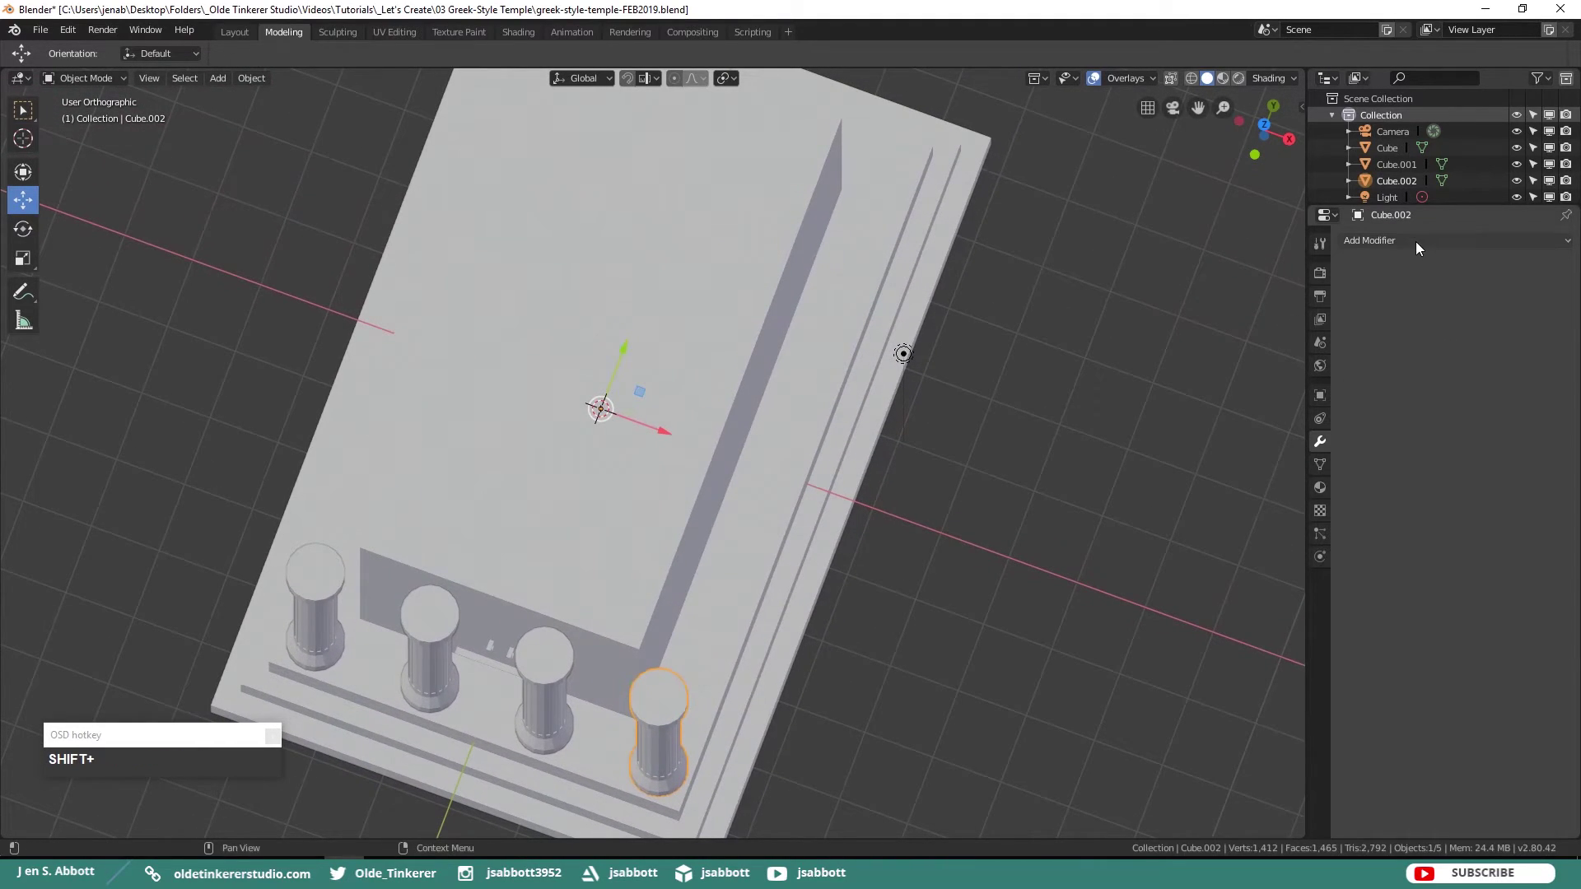
- Add an Array modifier to the corner column with Relative Offset X 0 and Y about 2.1
{"action": "left_click", "coordinate": [1423, 244]}
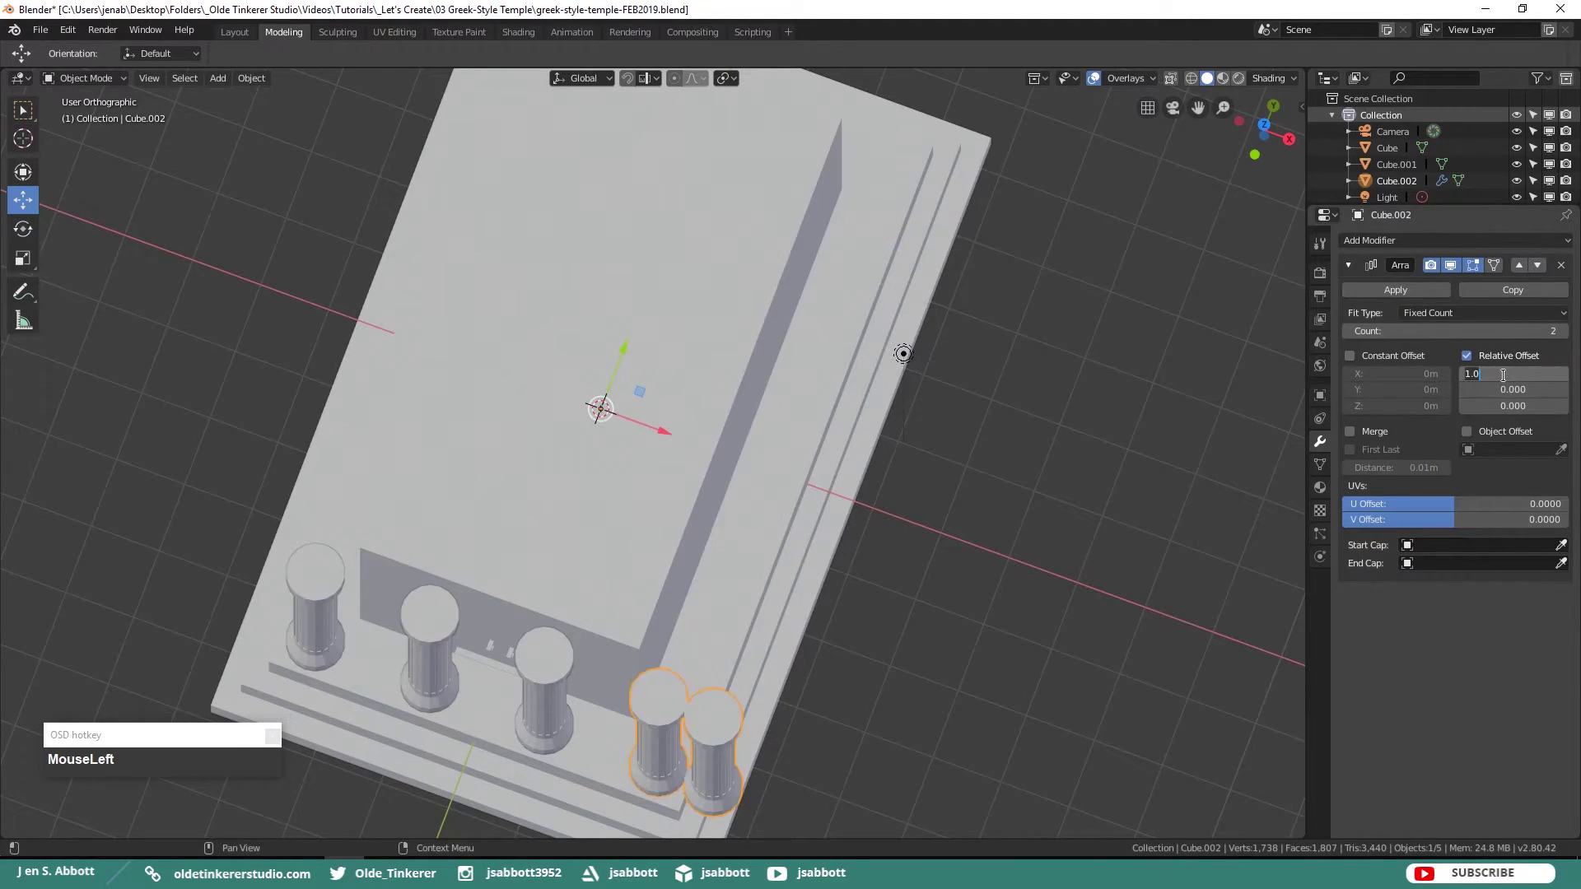
{"action": "key", "text": "KP_0"}
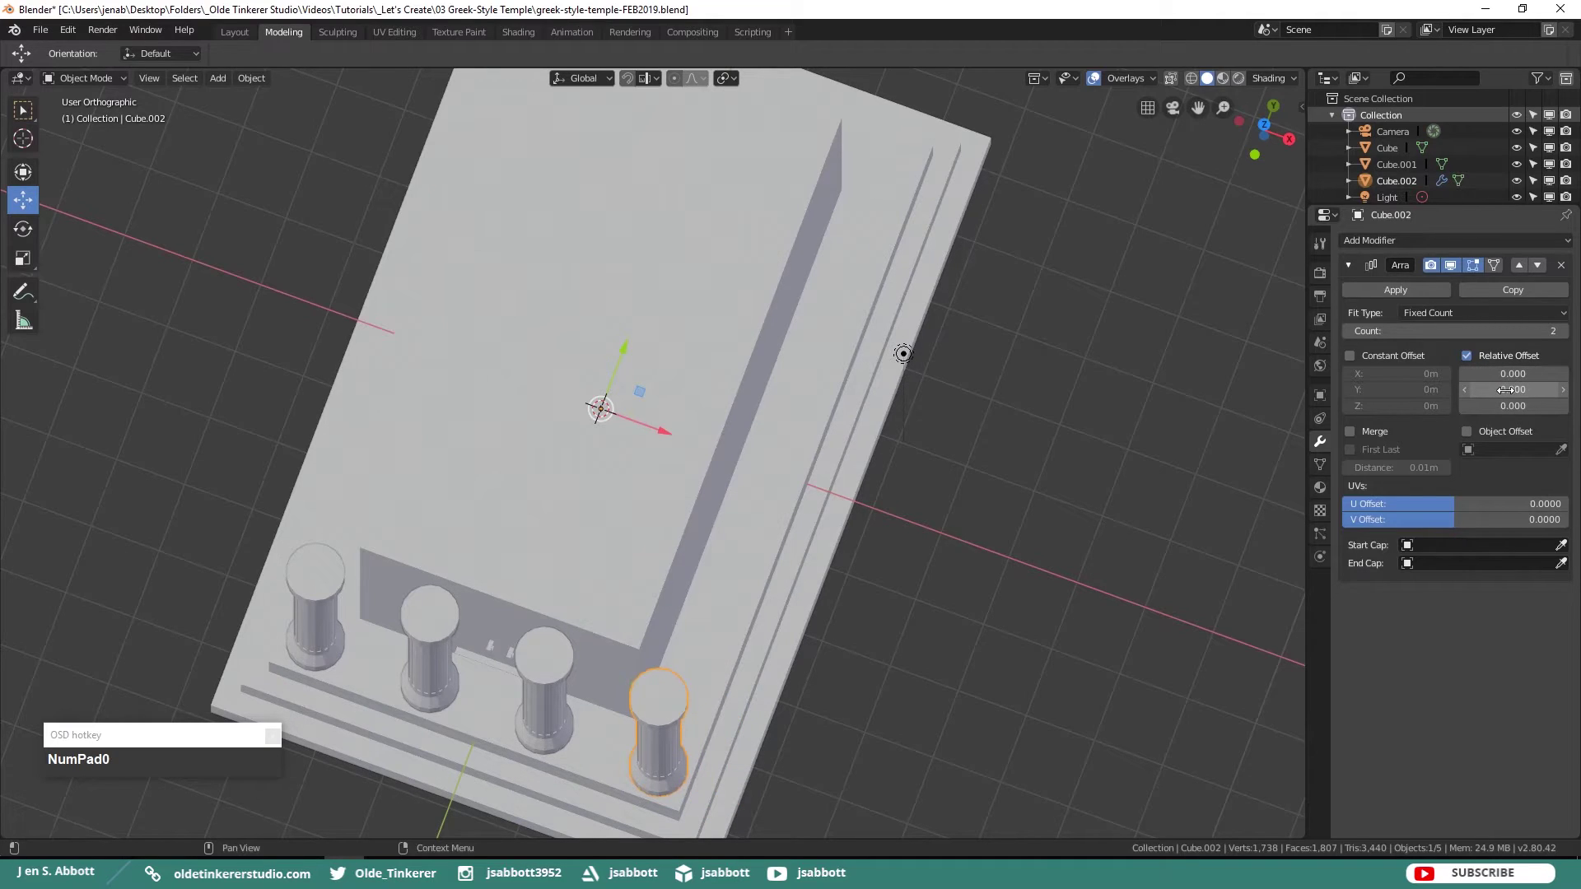
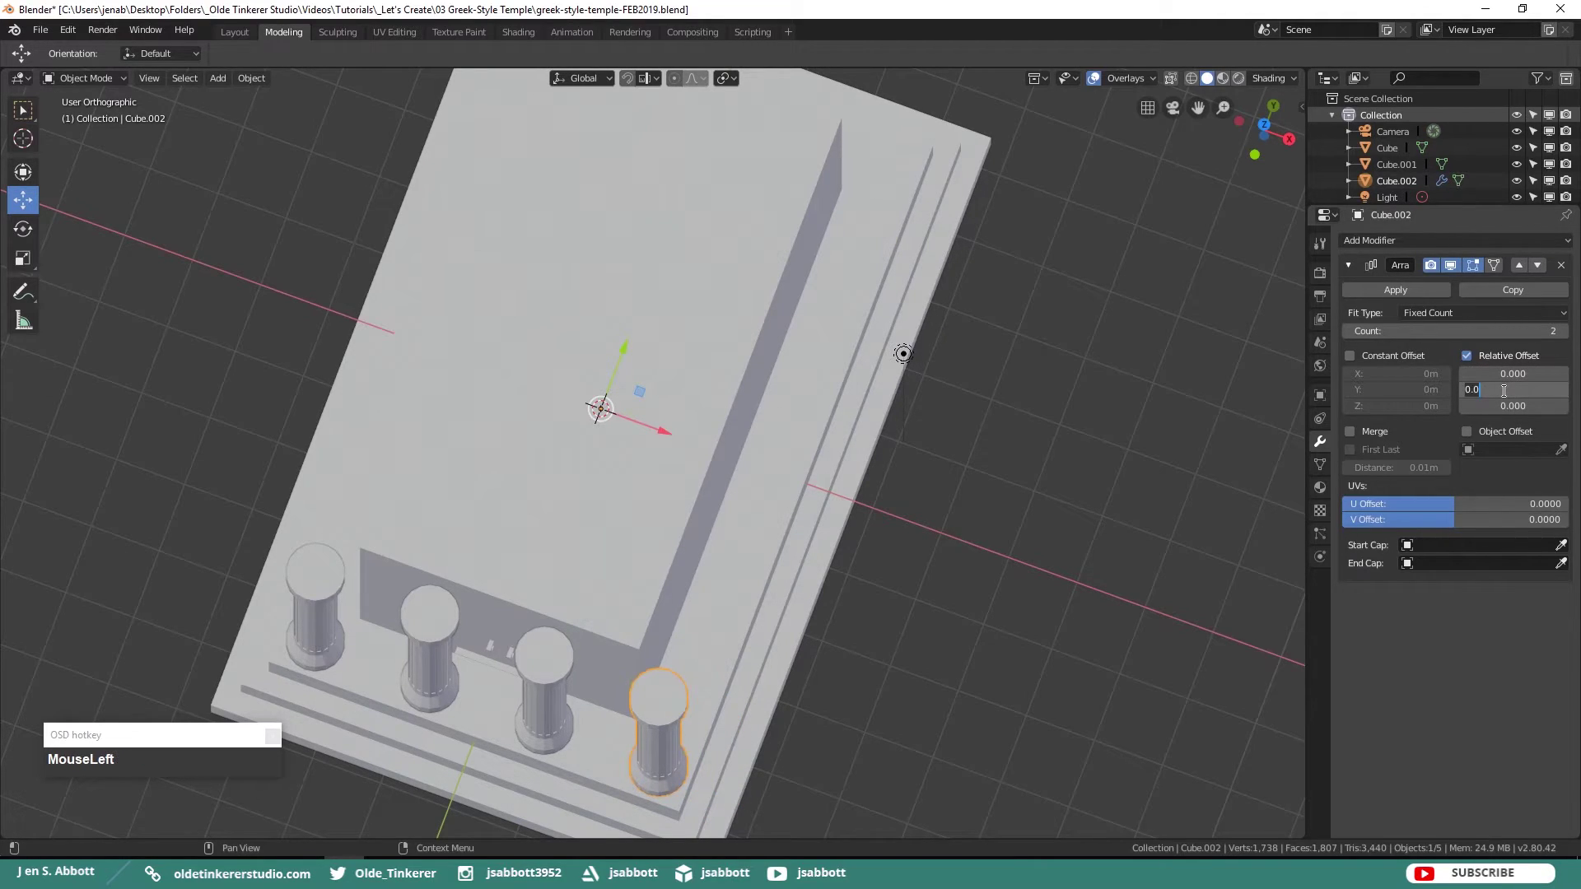
{"action": "key", "text": "KP_2"}
{"action": "key", "text": "KP_Decimal"}
{"action": "key", "text": "KP_1"}
{"action": "left_click_drag", "start_coordinate": [1042, 503], "coordinate": [1558, 365]}
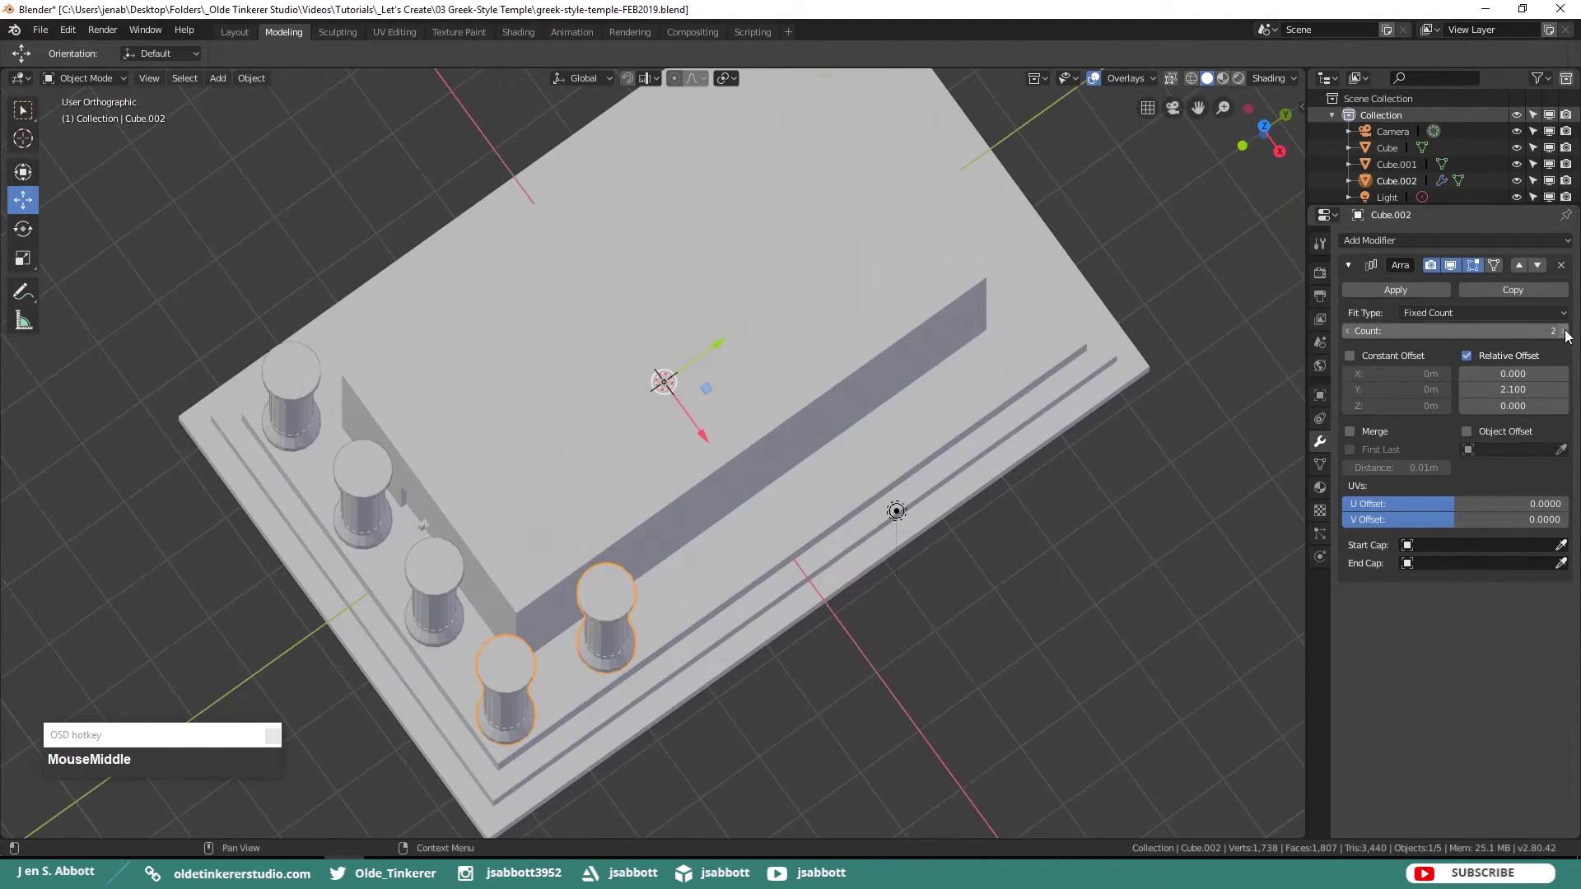
- Set Count to 6, fine-tune the Y spacing to 2.2 and apply the array as a side row of columns
{"action": "left_click", "coordinate": [1569, 333]}
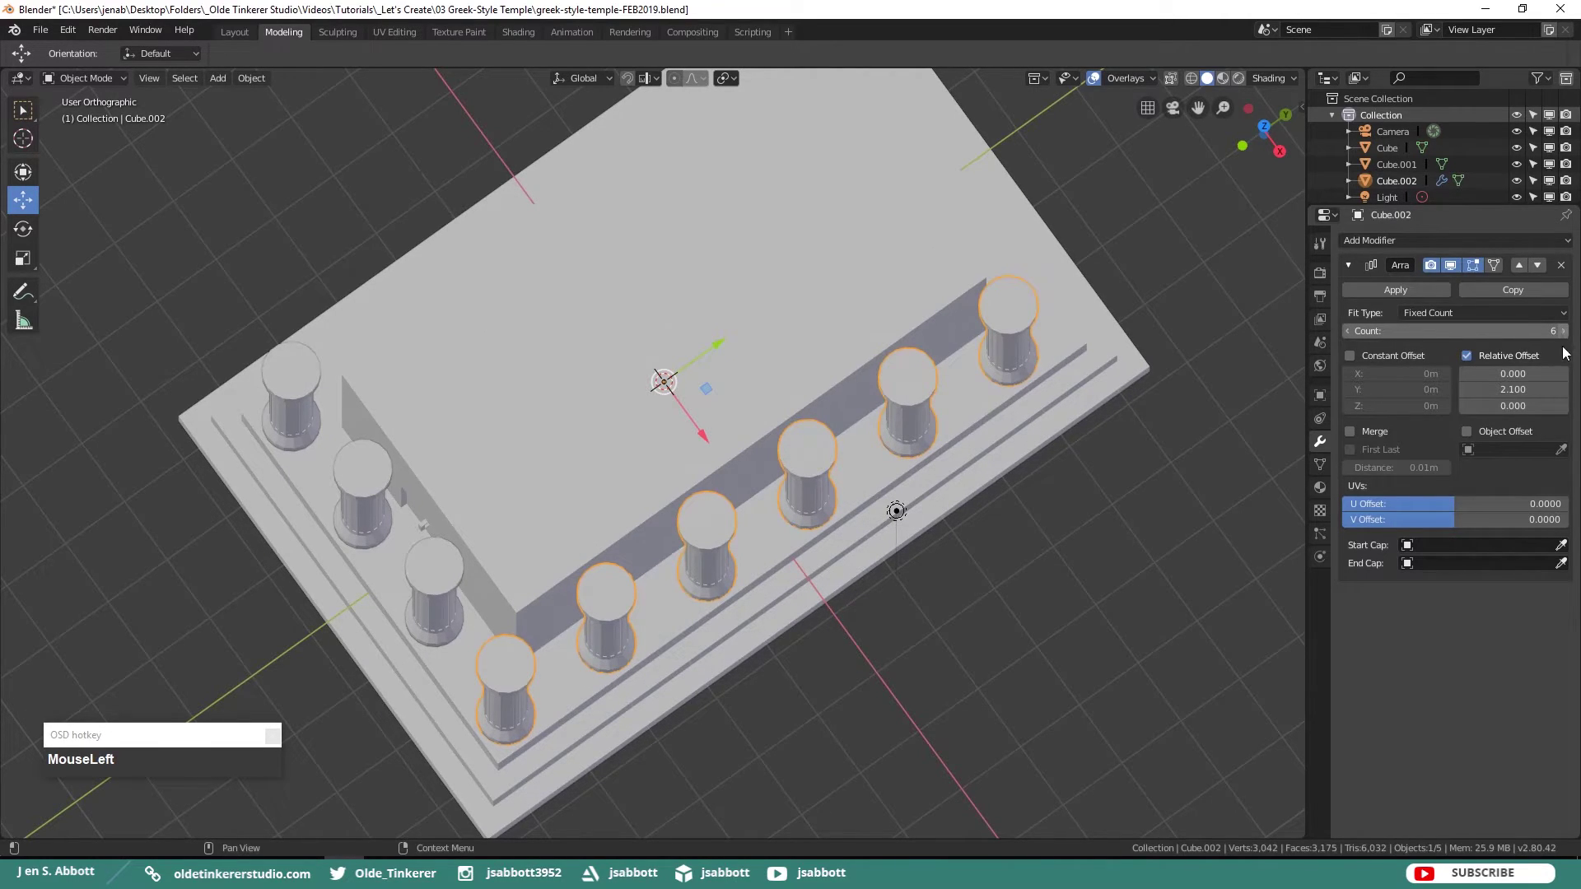
{"action": "key", "text": "KP_2"}
{"action": "key", "text": "KP_Decimal"}
{"action": "key", "text": "KP_2"}
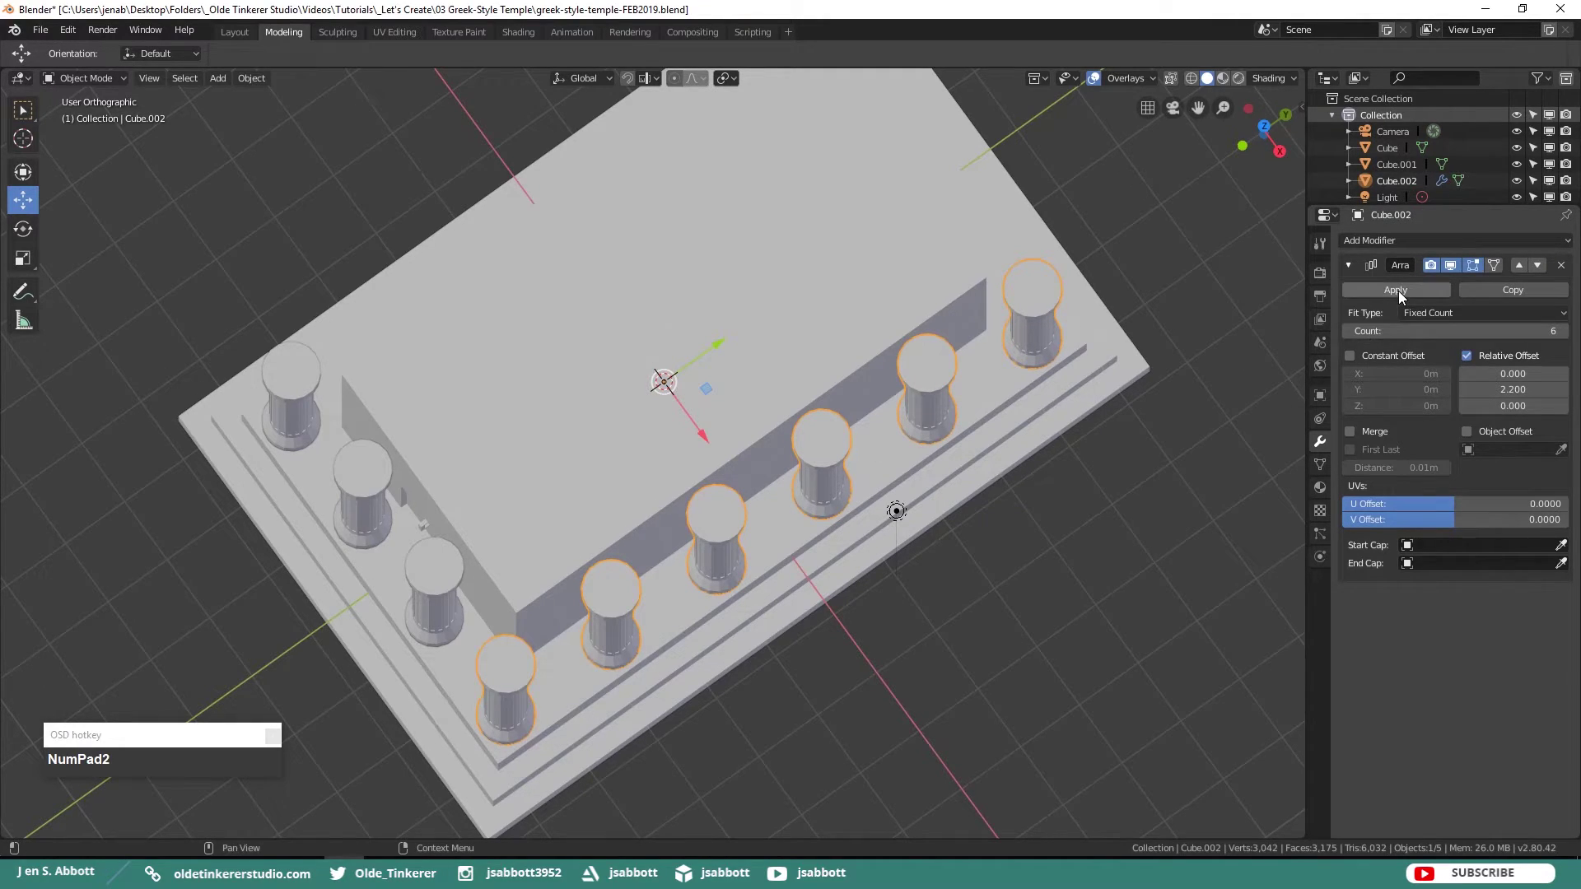
{"action": "left_click", "coordinate": [1406, 293]}
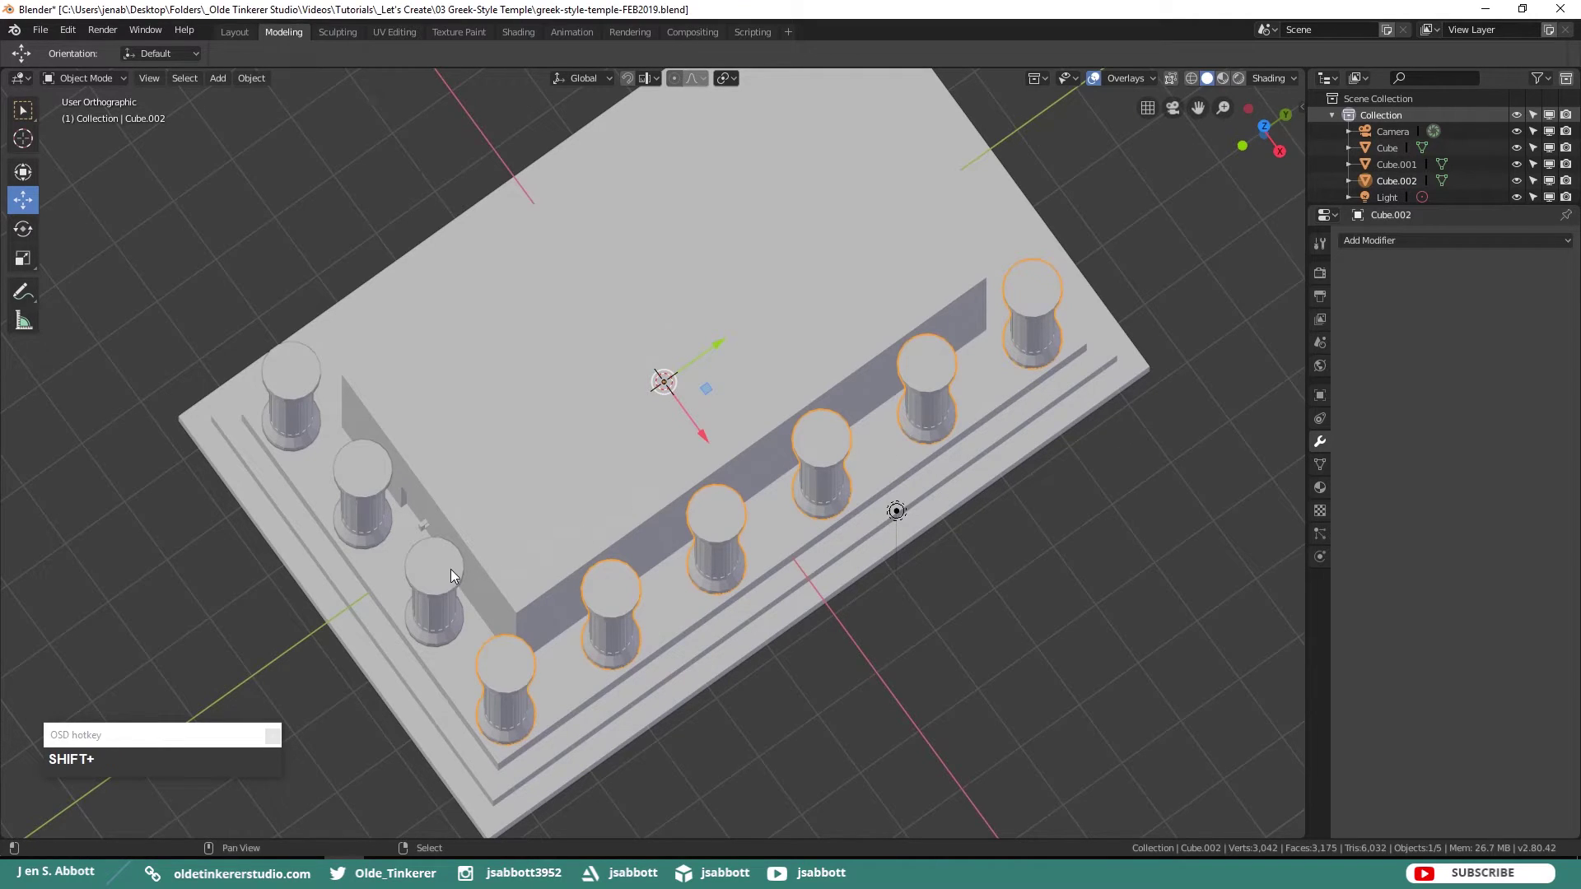
- Select the column objects and the temple and join them into one object with Ctrl+J
{"action": "right_click", "coordinate": [453, 572]}
{"action": "right_click", "coordinate": [492, 501]}
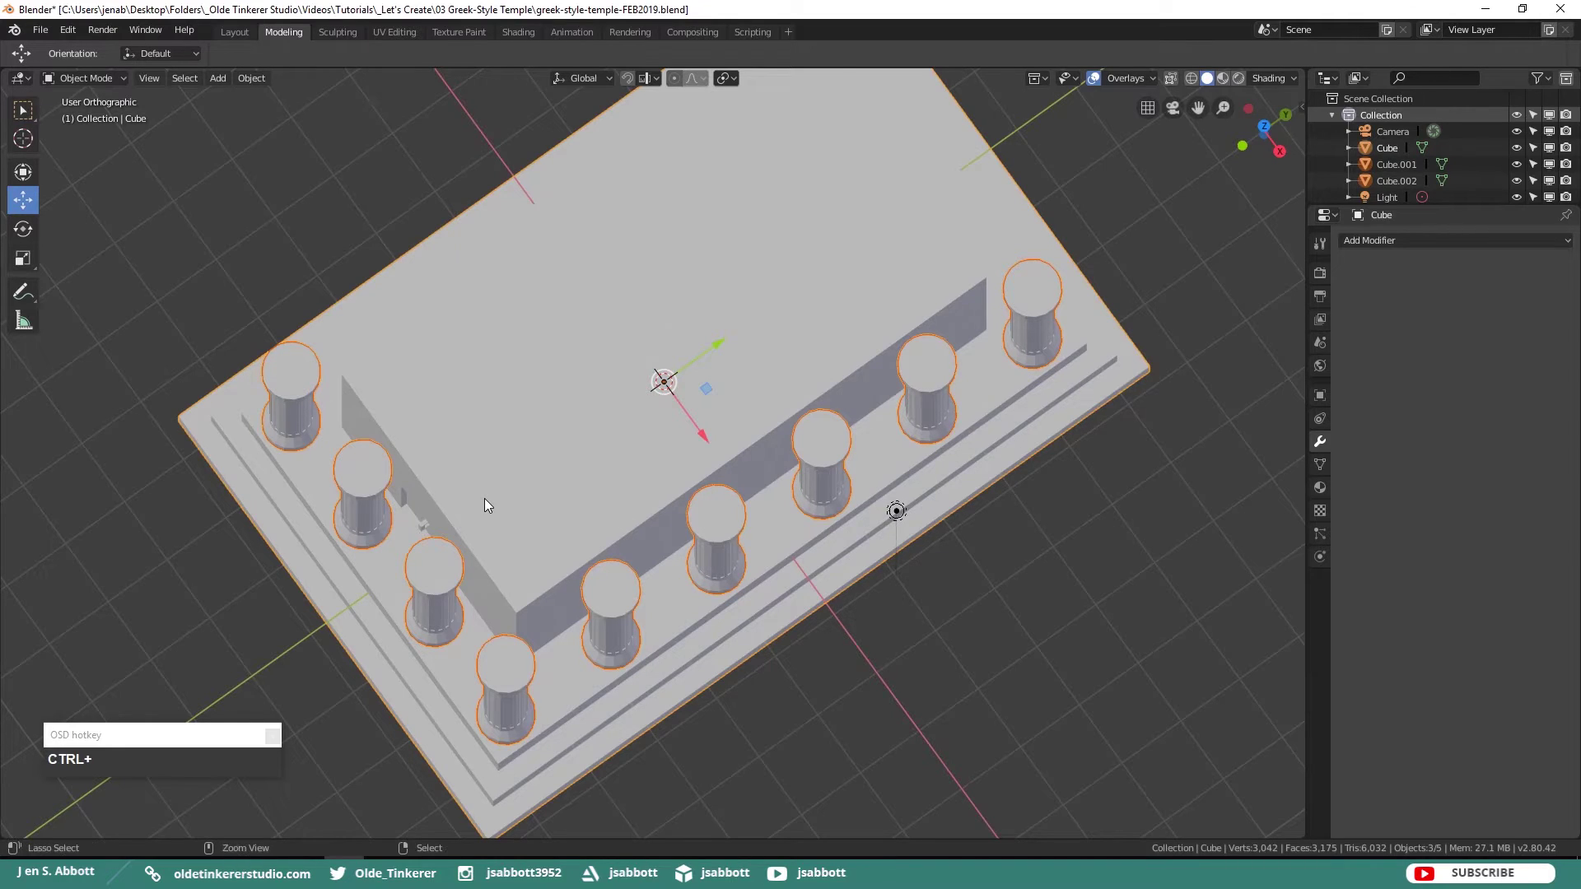
{"action": "key", "text": "ctrl+j"}
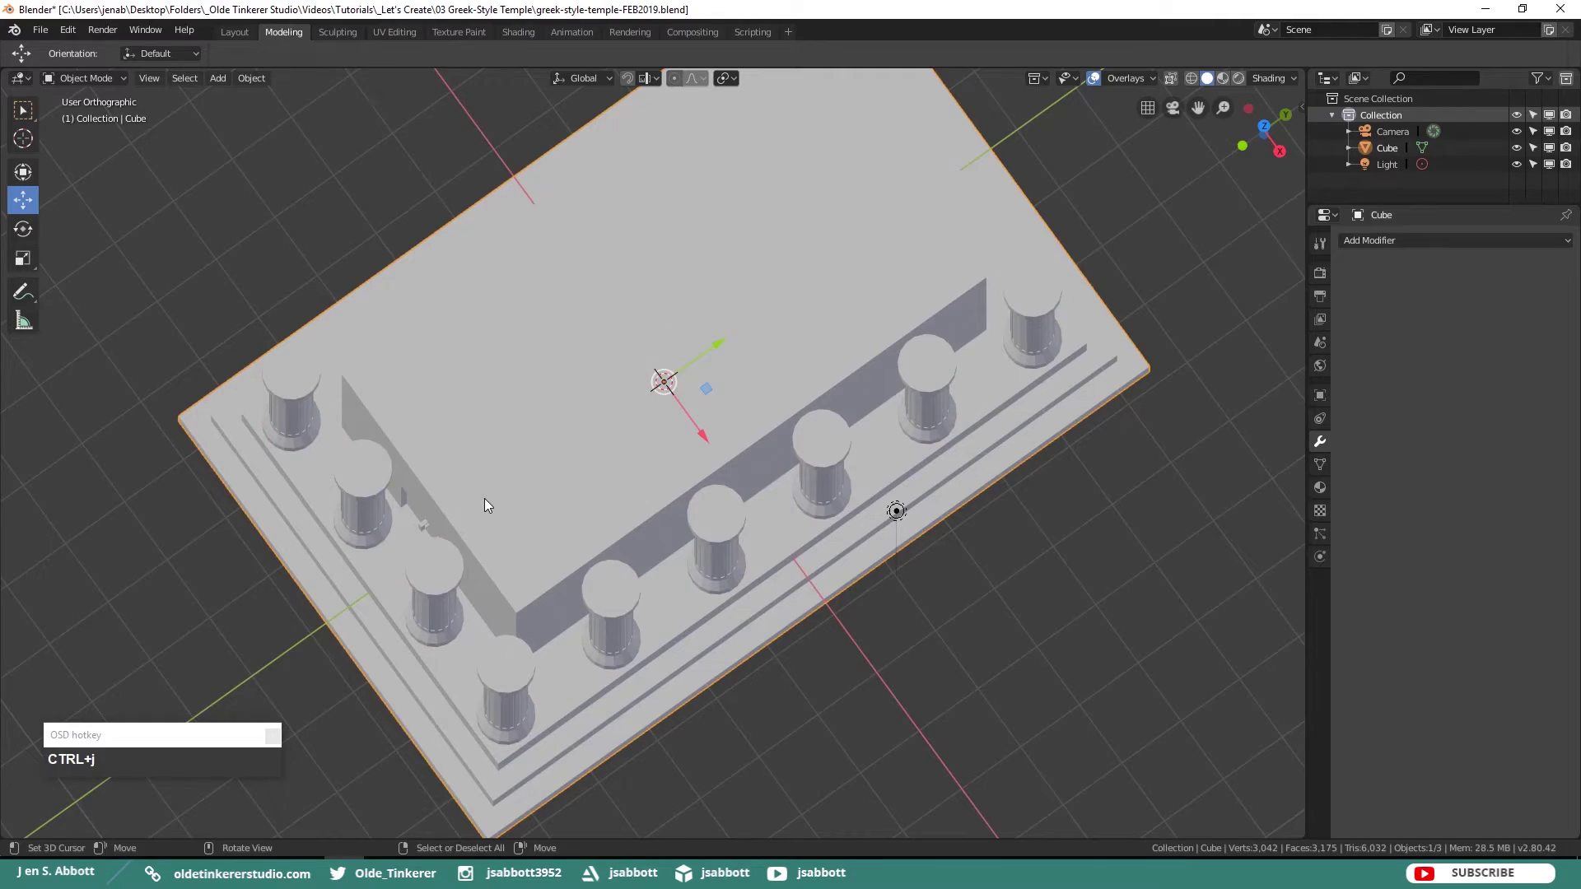
- In Edit Mode from top view, link-select the front columns, duplicate them and move the copy to the back row
{"action": "key", "text": "Tab"}
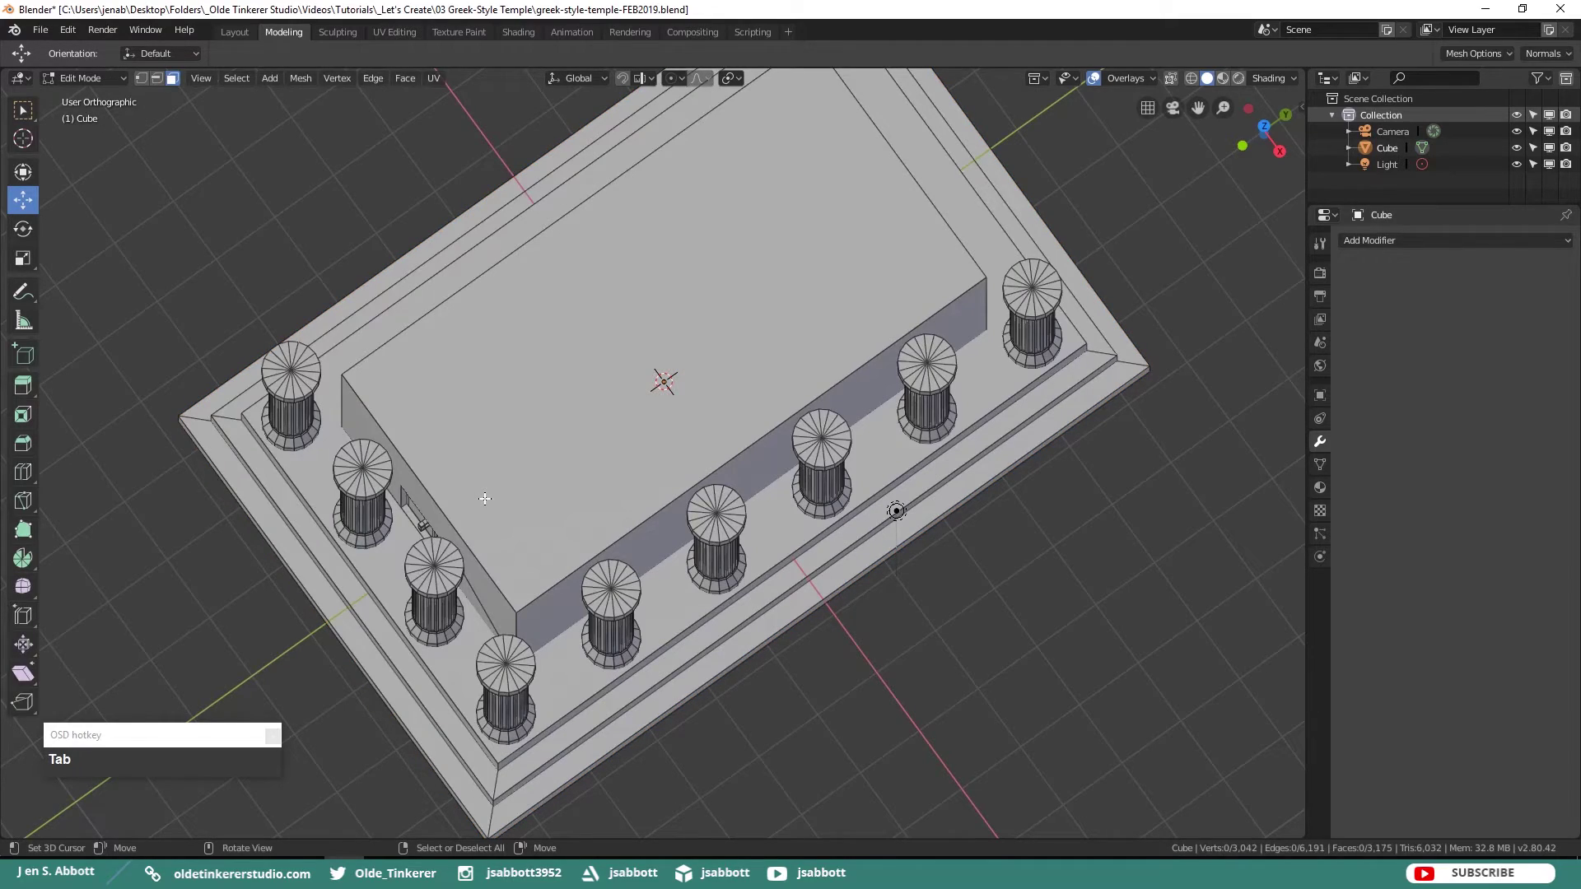
{"action": "left_click_drag", "start_coordinate": [375, 435], "coordinate": [497, 466]}
{"action": "key", "text": "KP_7"}
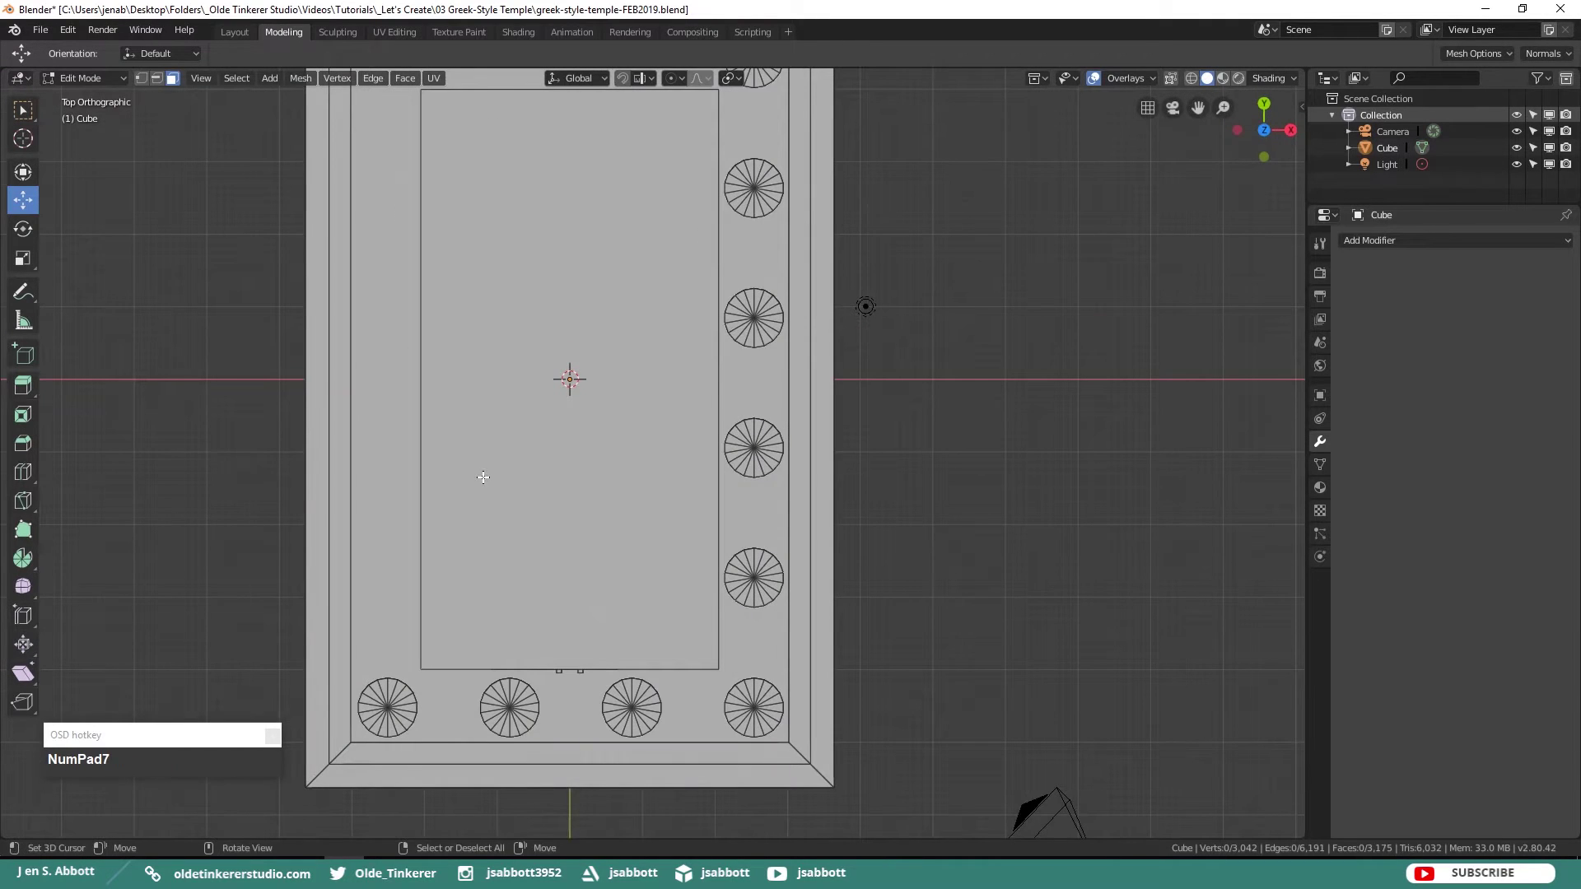
{"action": "scroll", "scroll_direction": "down", "scroll_amount": 3}
{"action": "middle_click", "coordinate": [533, 384]}
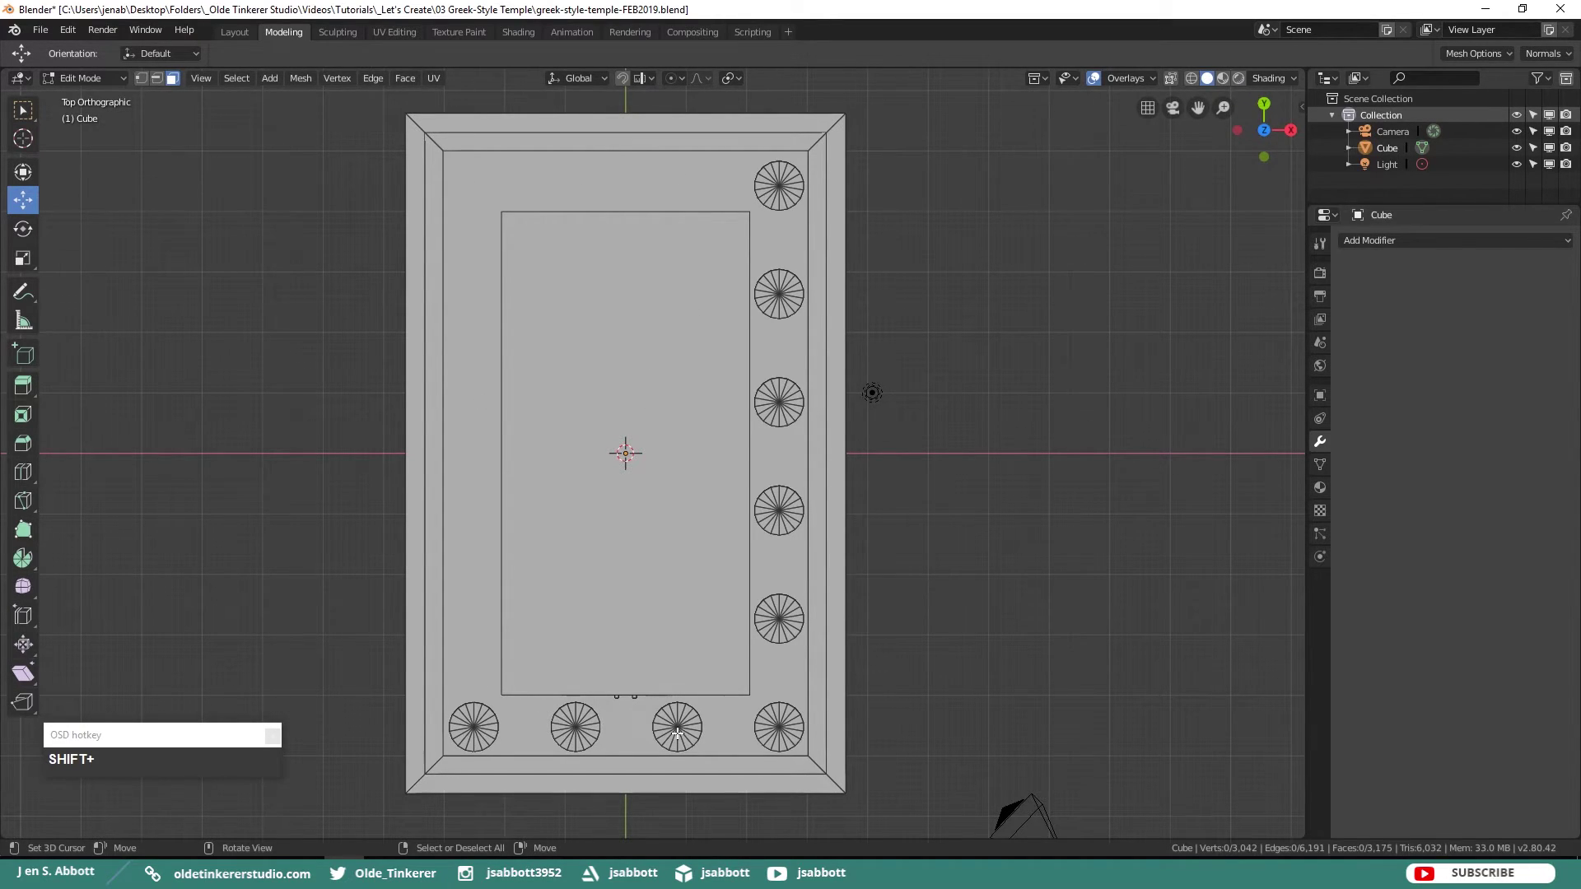
{"action": "type", "text": "lll"}
{"action": "key", "text": "shift+d"}
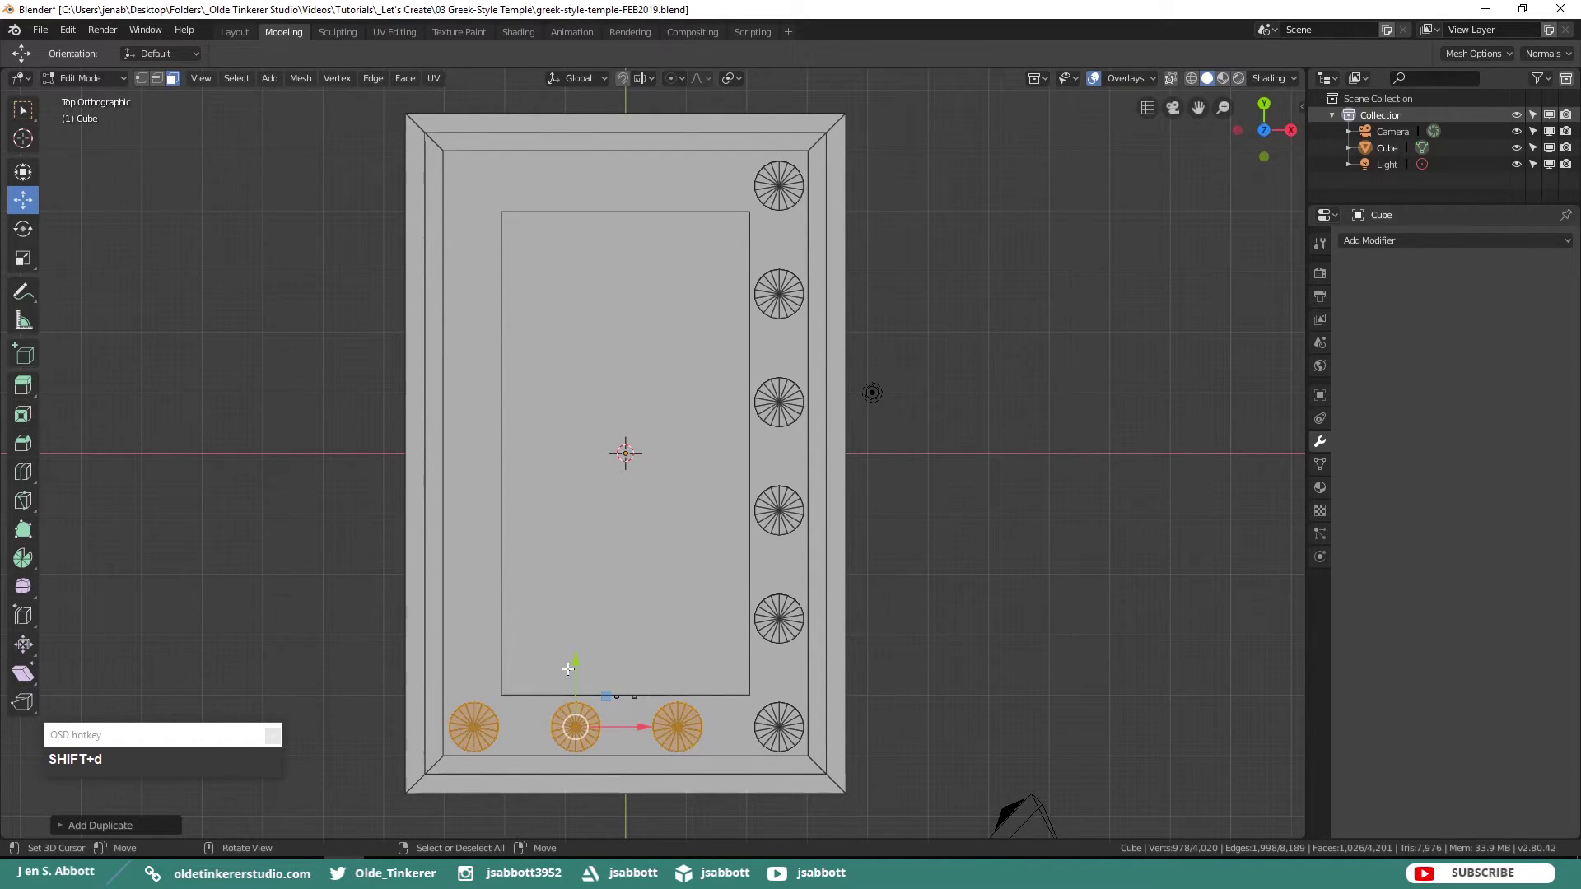
{"action": "left_click_drag", "start_coordinate": [576, 662], "coordinate": [769, 212]}
- Duplicate the side row of columns onto the other side to complete the colonnade, then save the file
{"action": "key", "text": "alt+a"}
{"action": "key", "text": "alt+l"}
{"action": "left_click_drag", "start_coordinate": [781, 119], "coordinate": [813, 195]}
{"action": "key", "text": "alt+a"}
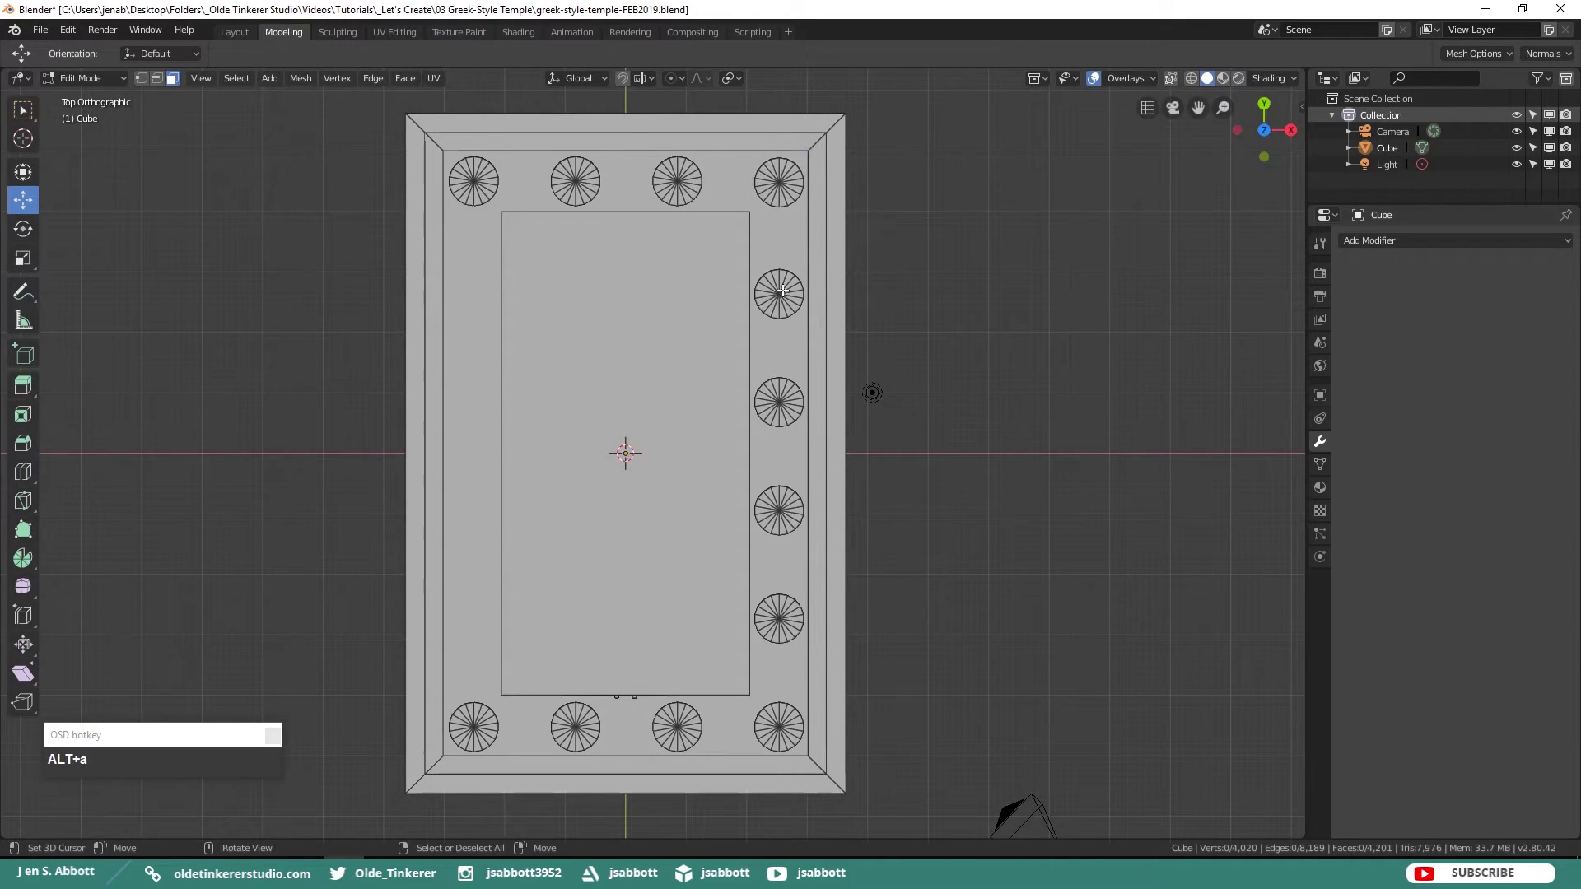
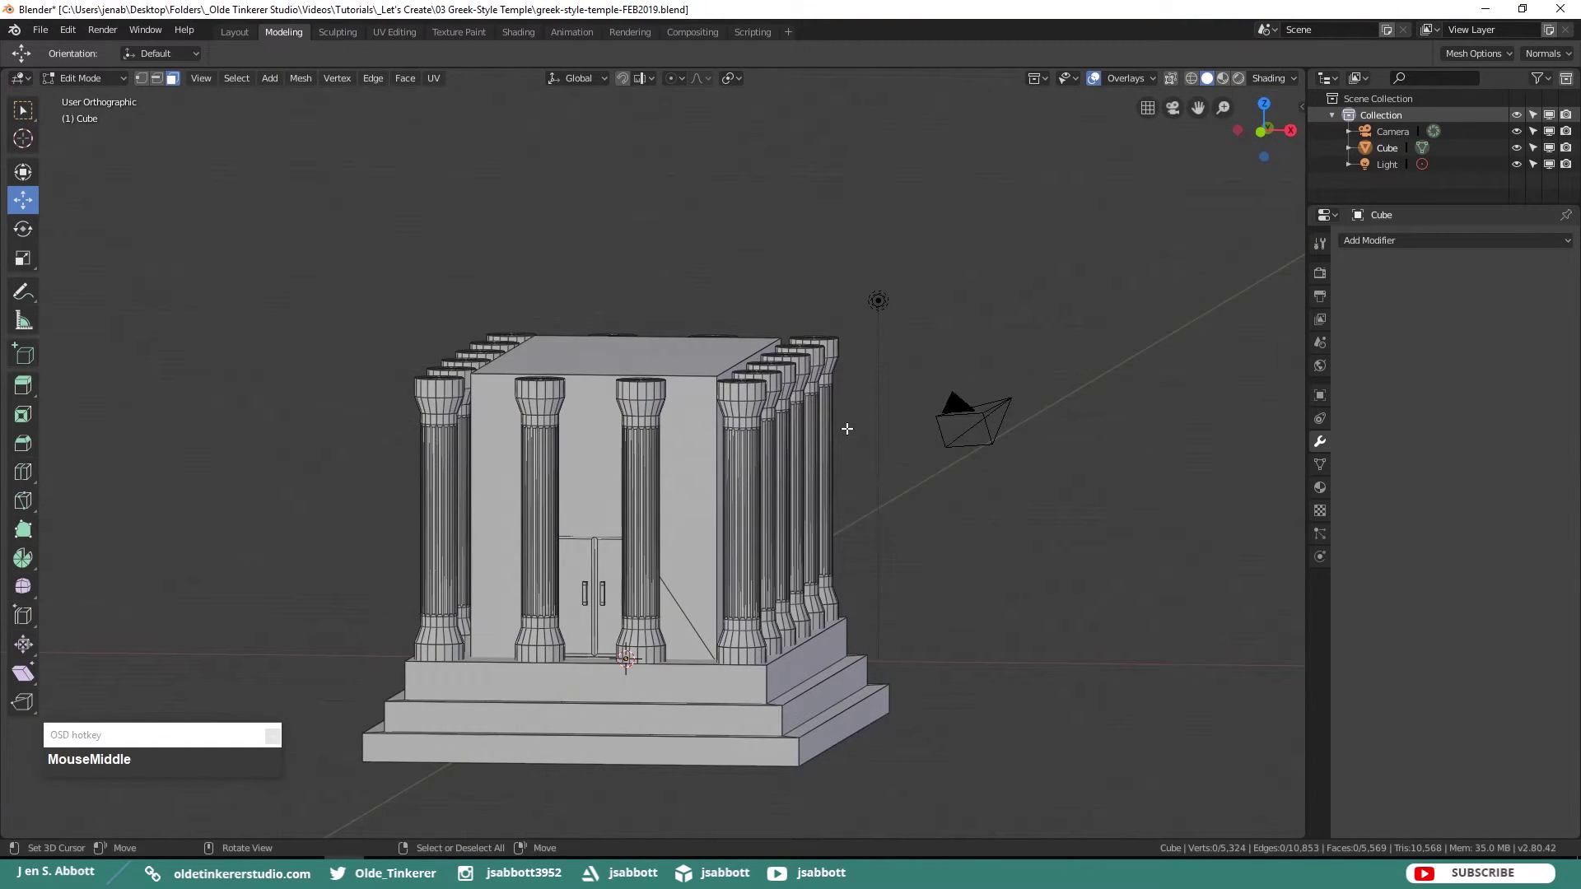
{"action": "key", "text": "ctrl+s"}
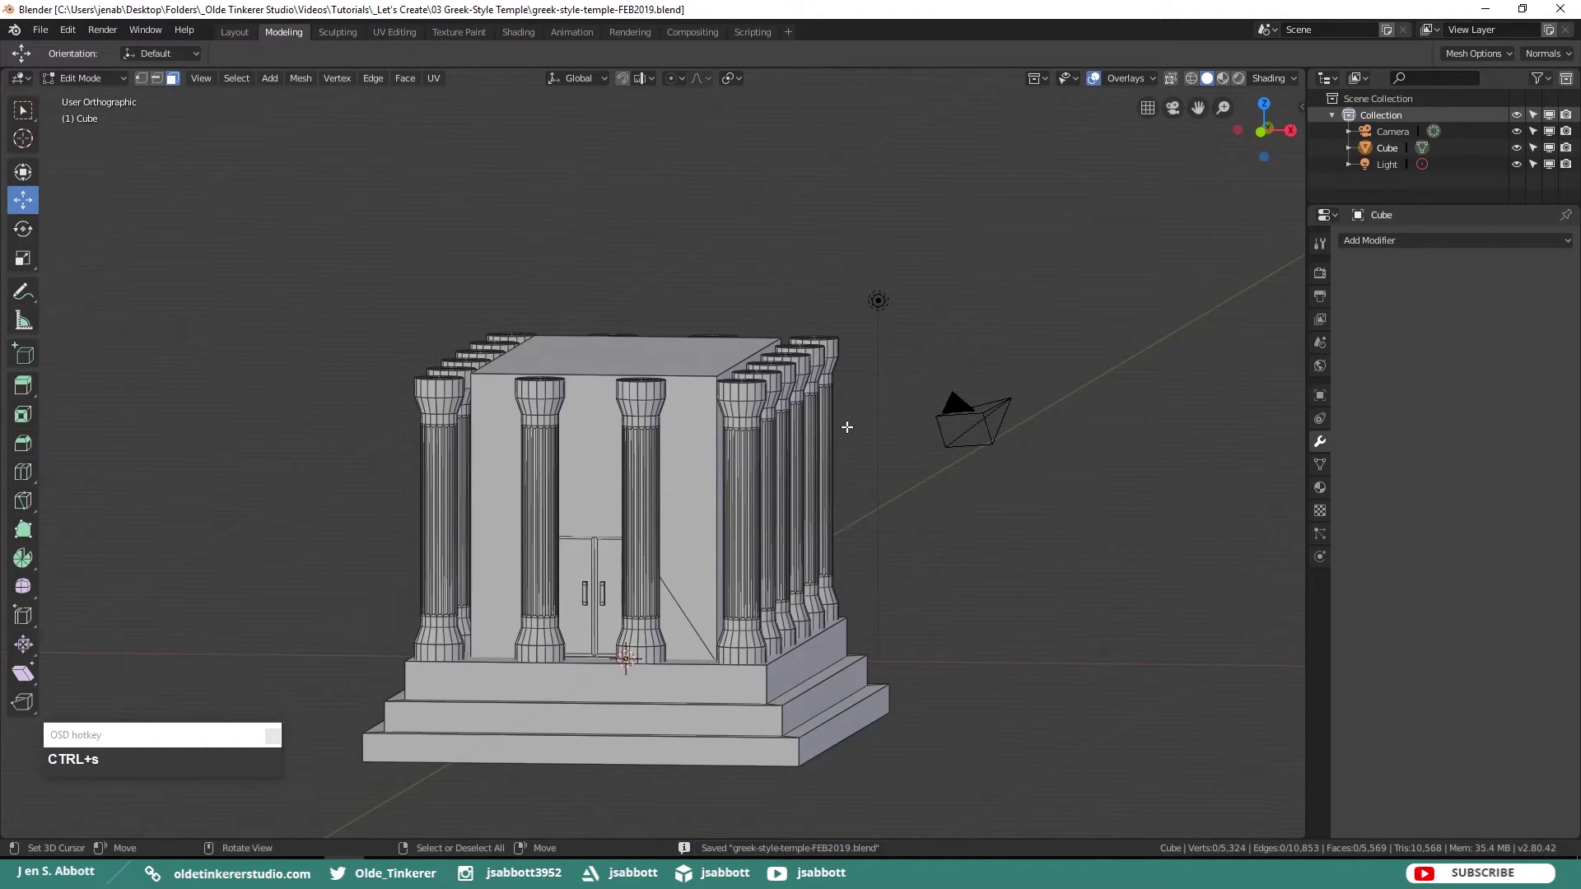
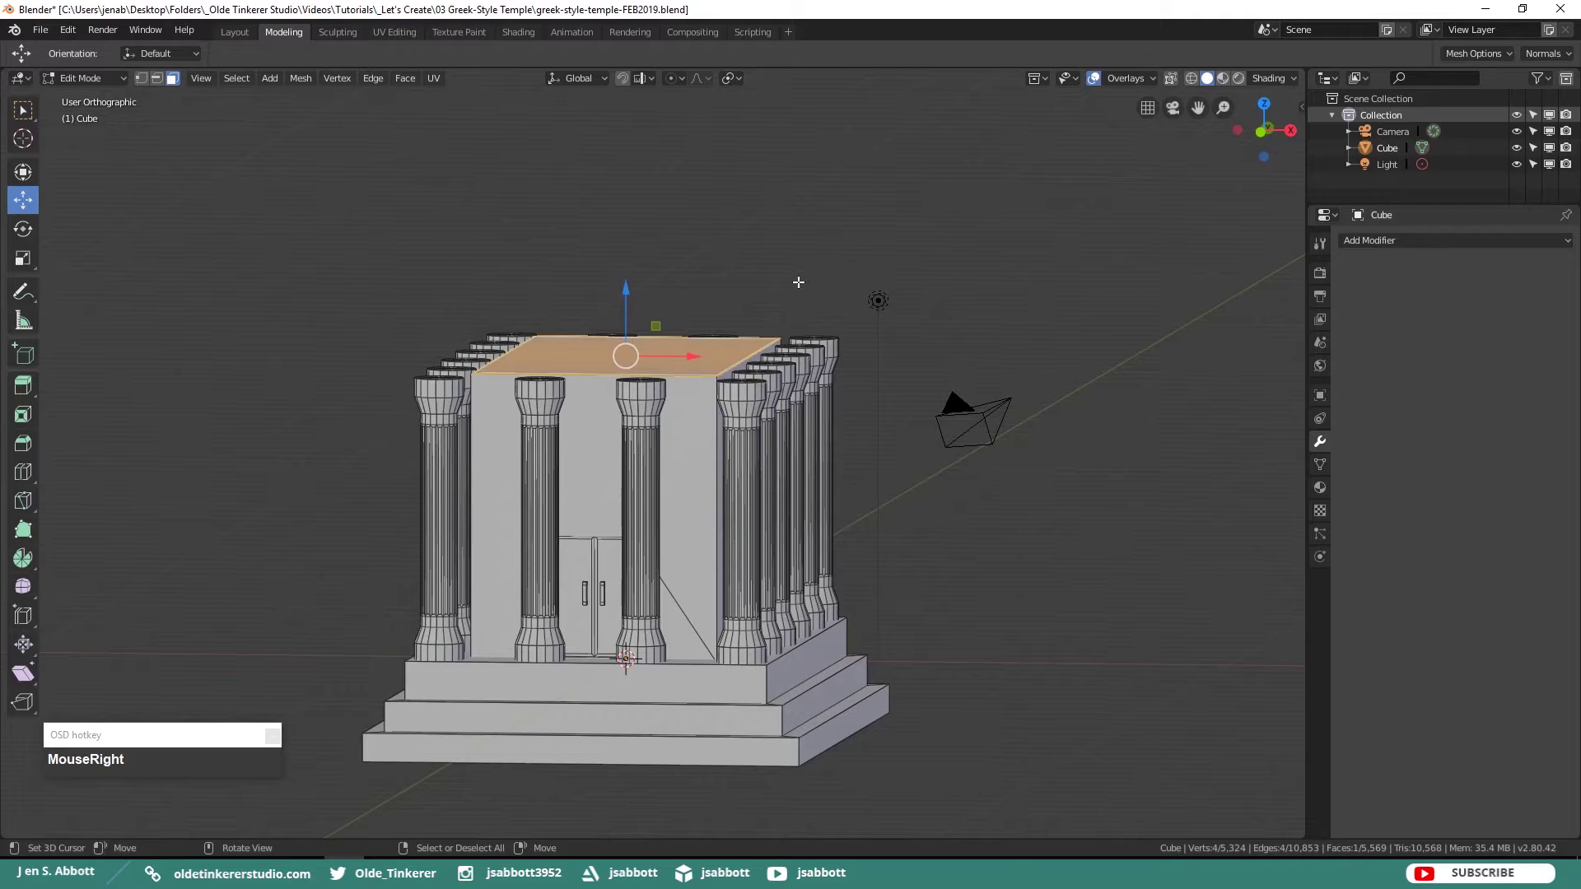
- Extrude the cella's top face and begin scaling it along X from top view into a roof slab
{"action": "key", "text": "e"}
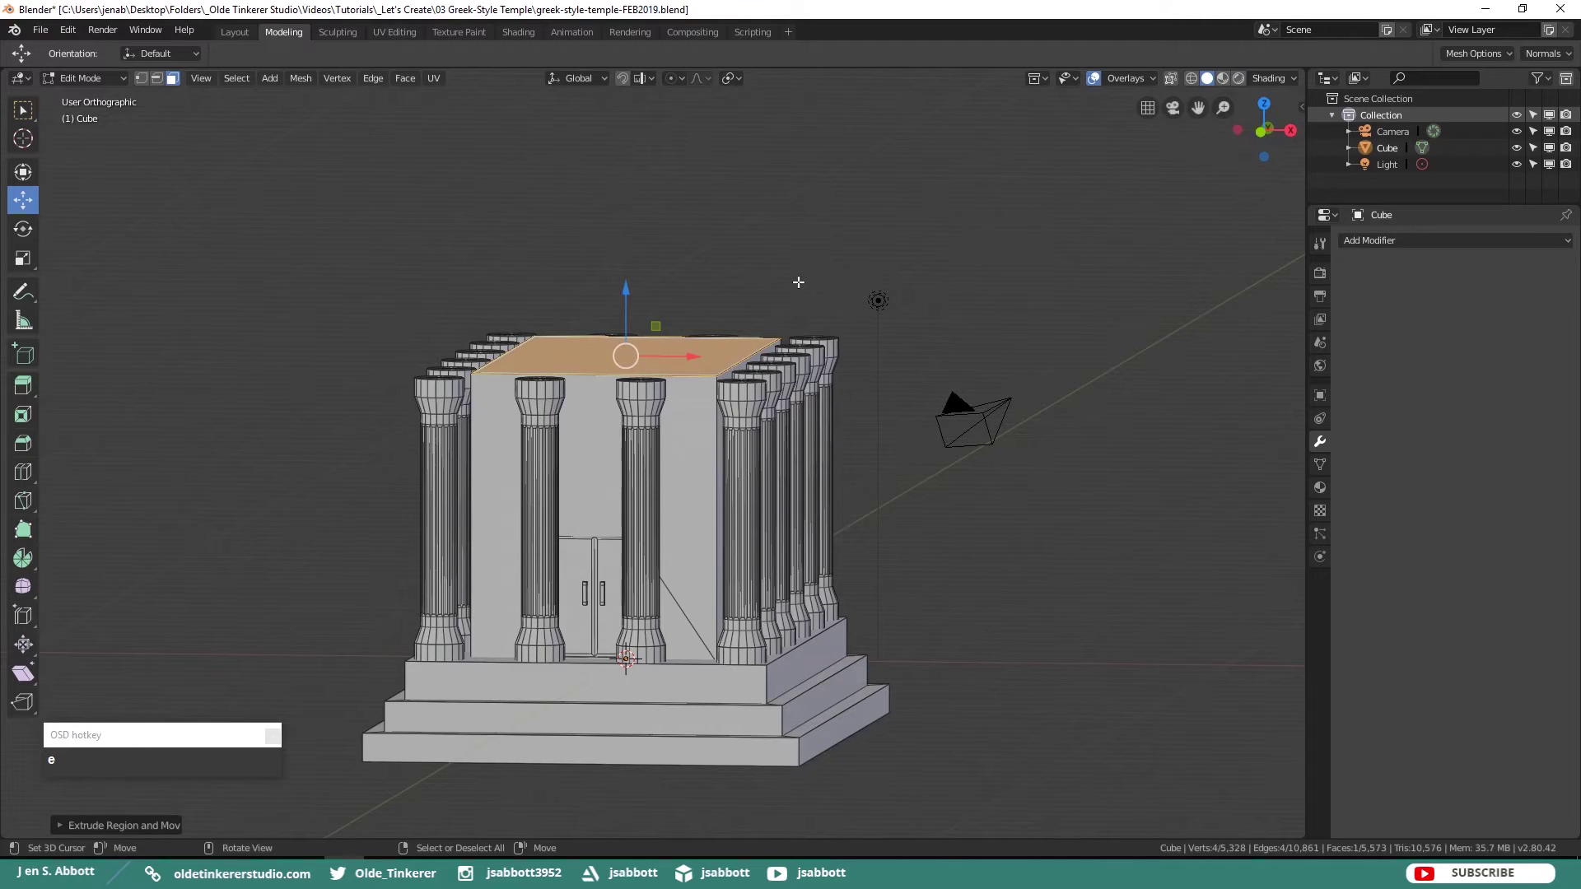
{"action": "key", "text": "KP_7"}
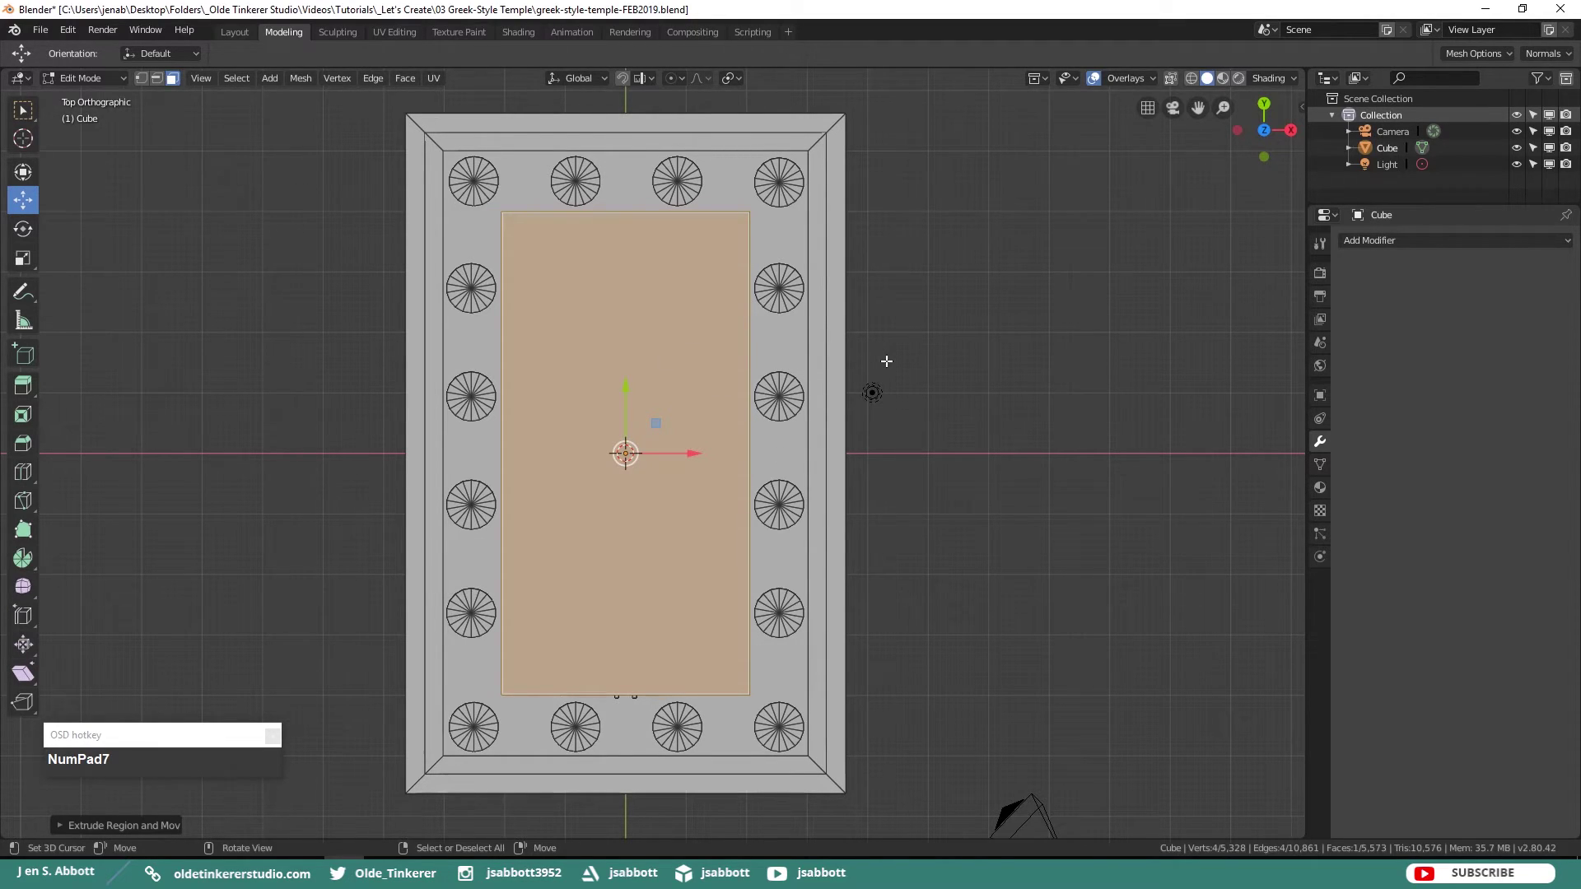
{"action": "key", "text": "s"}
{"action": "key", "text": "x"}
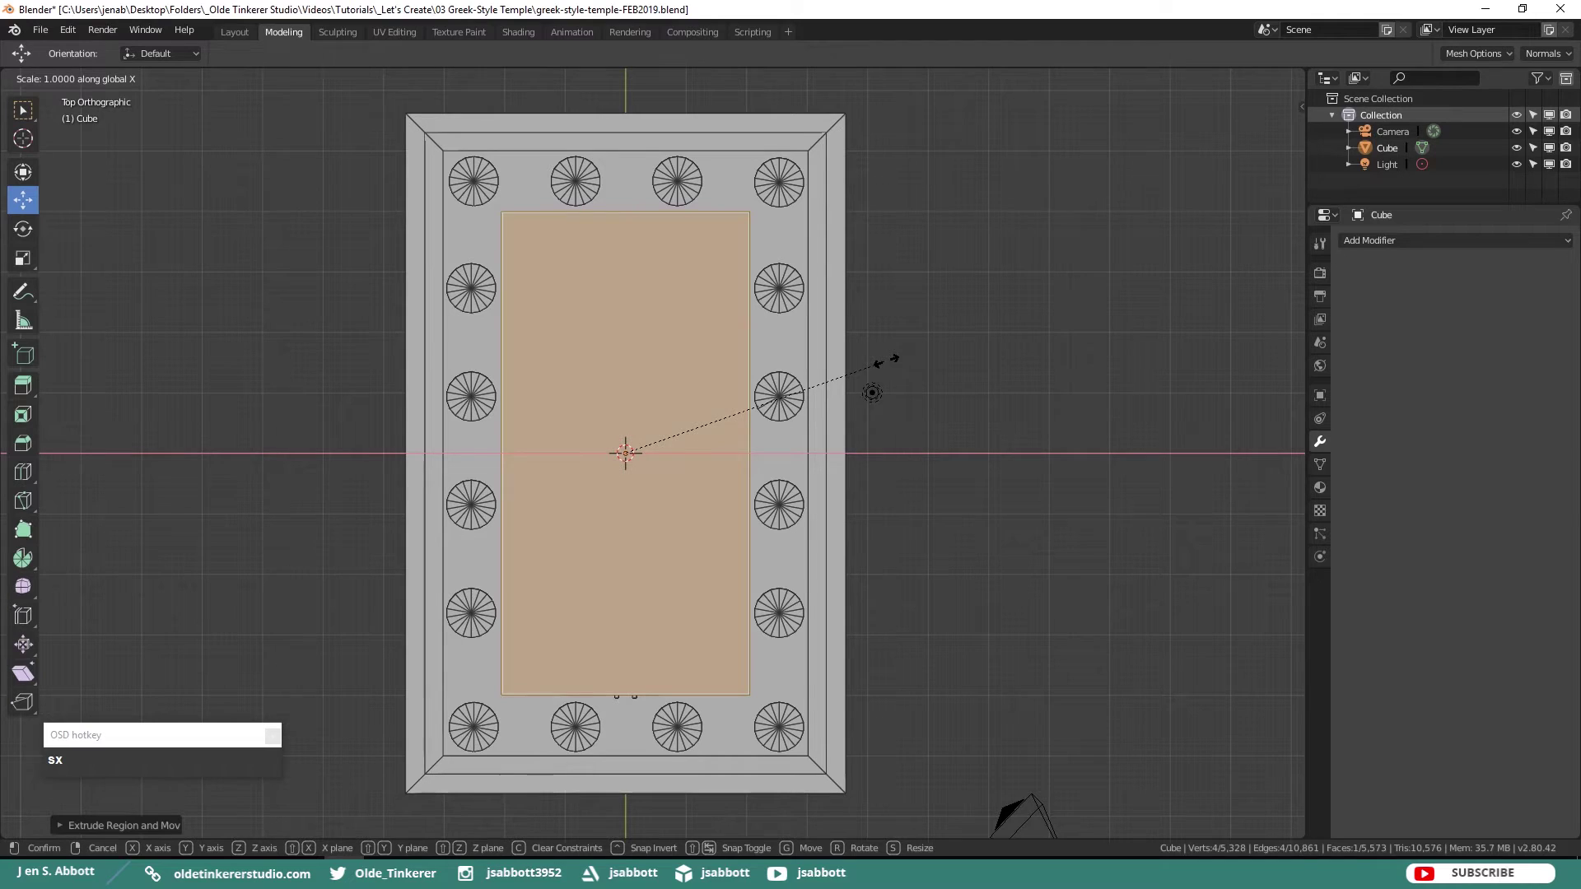
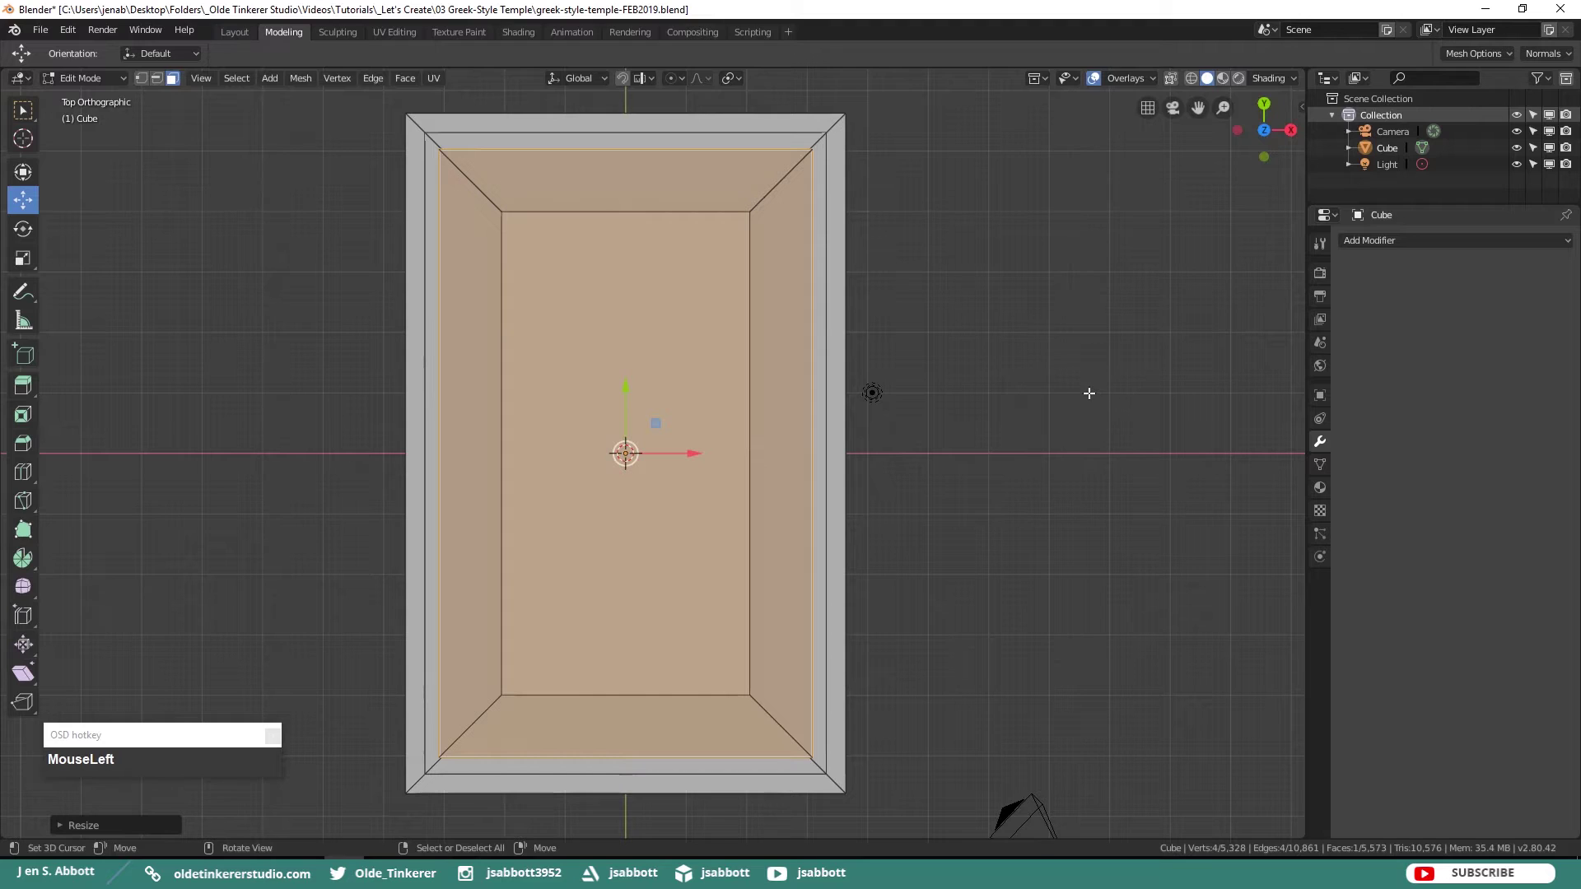
- Extrude the slab upward for thickness and add a centre loop cut lengthwise across its top
{"action": "key", "text": "KP_1"}
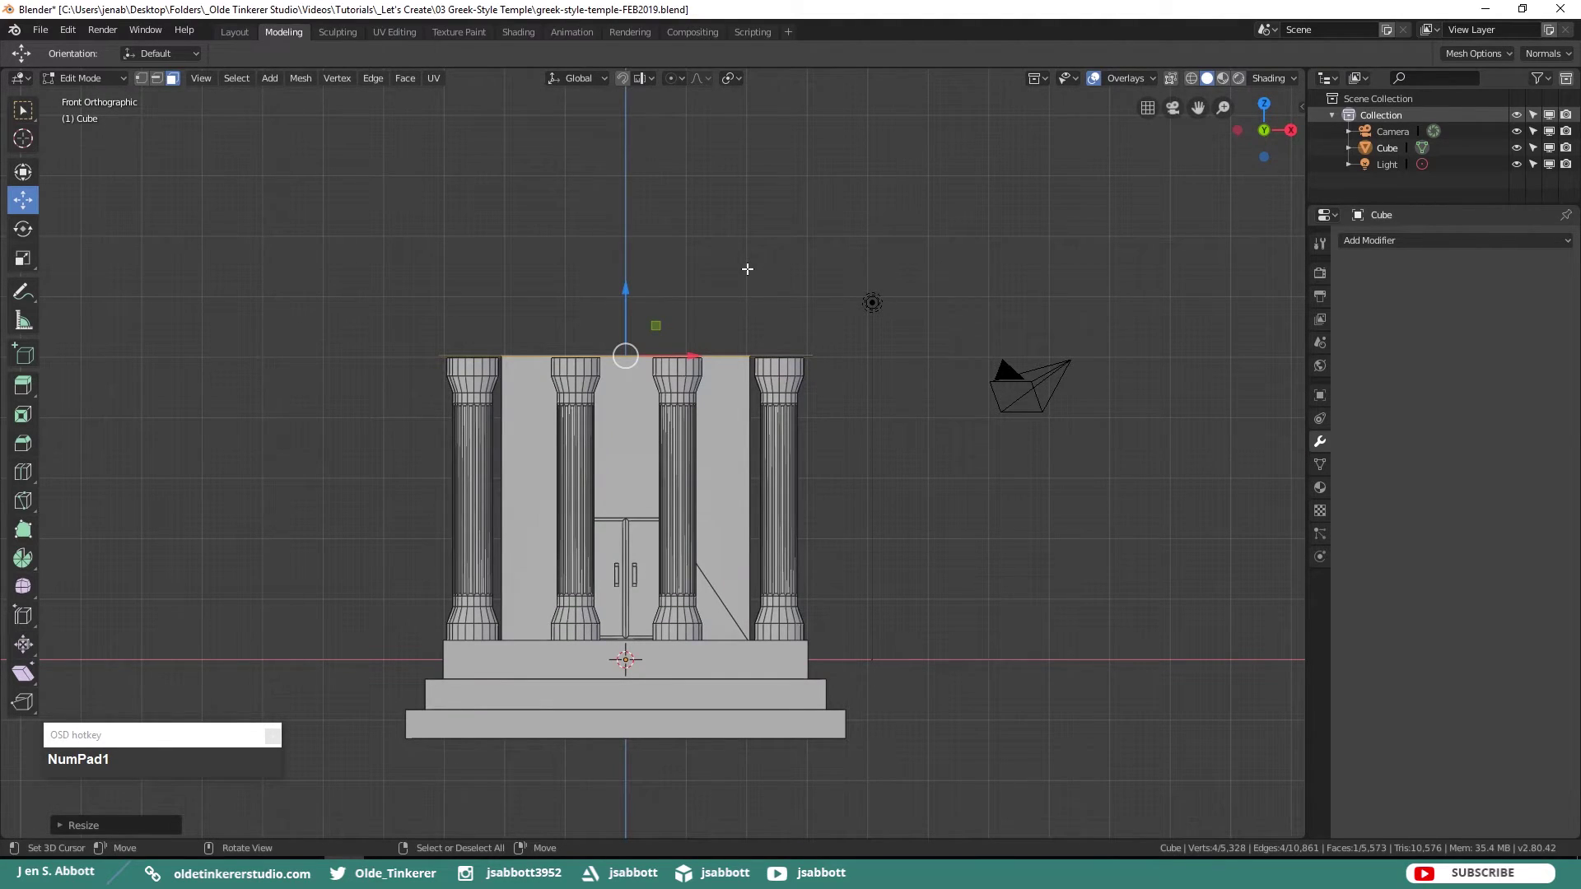
{"action": "key", "text": "e"}
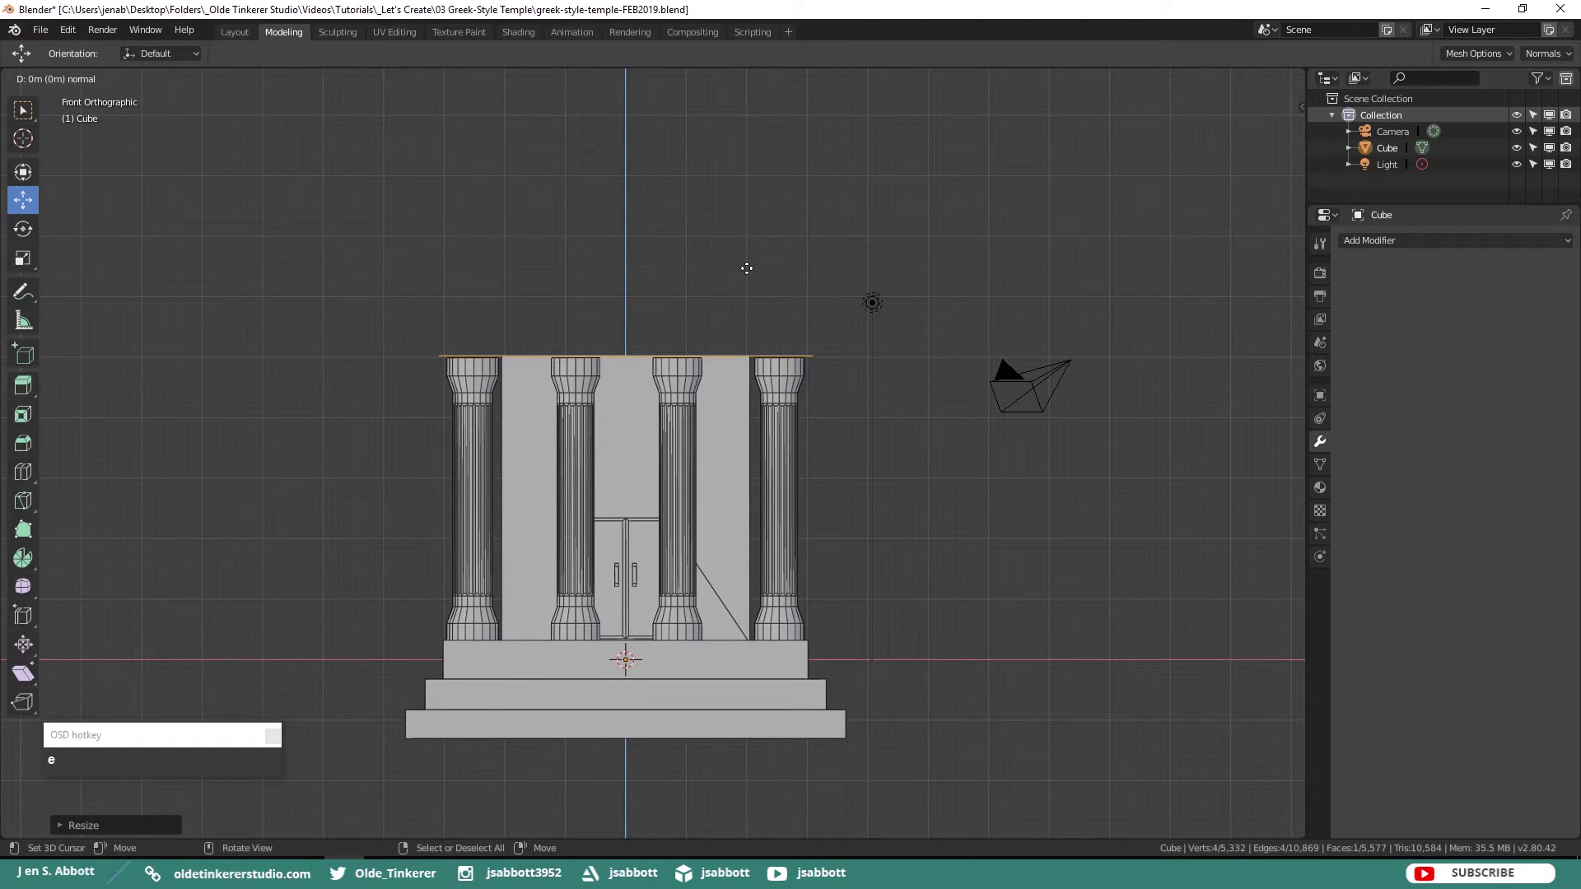
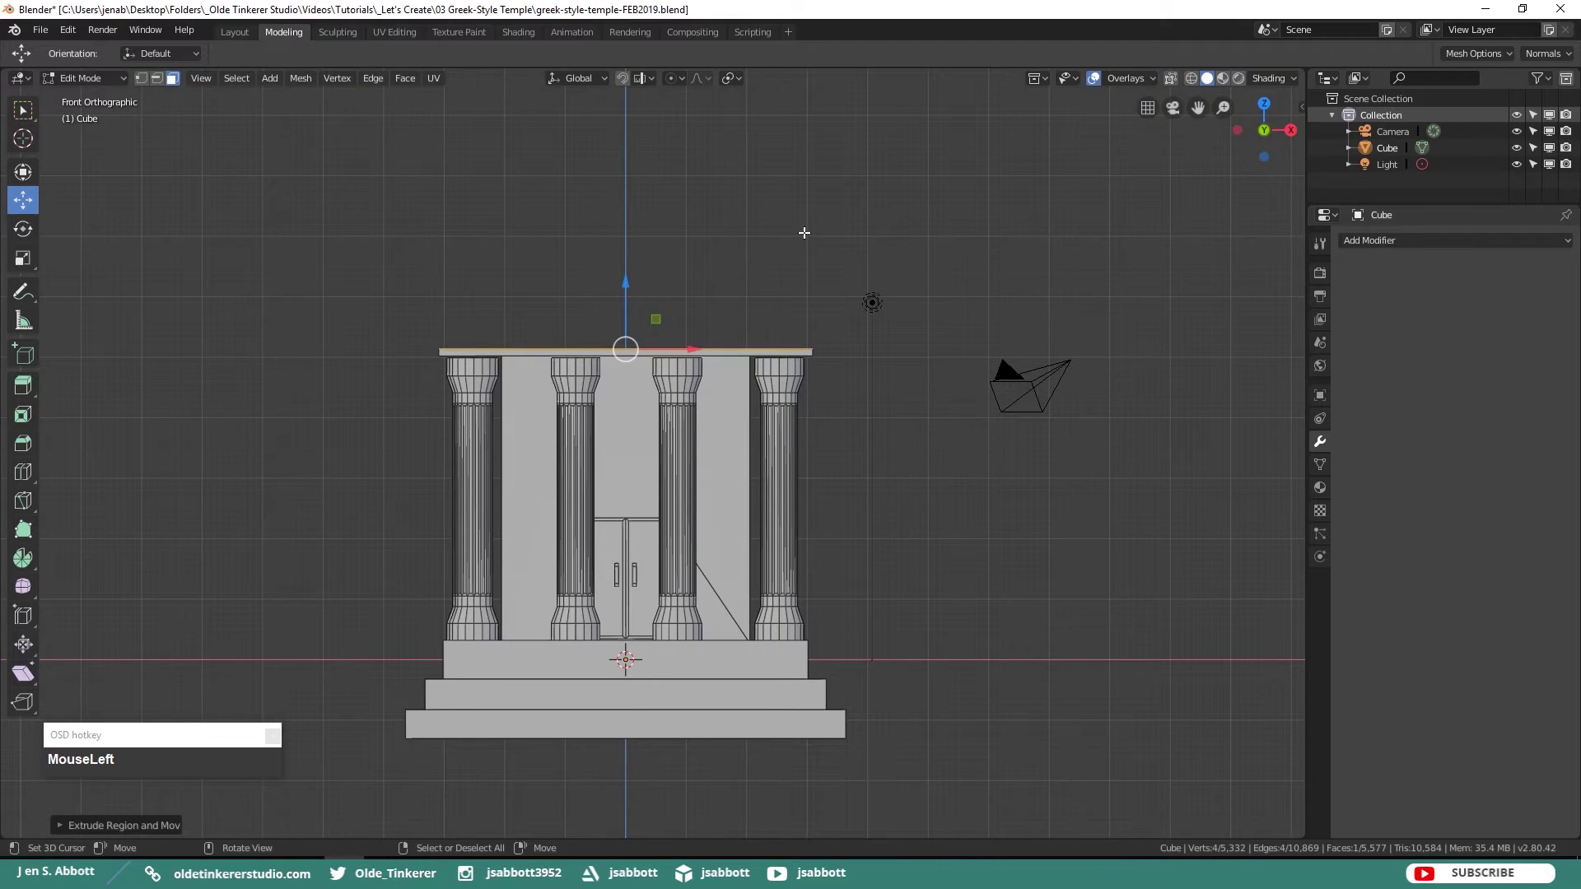
{"action": "key", "text": "KP_7"}
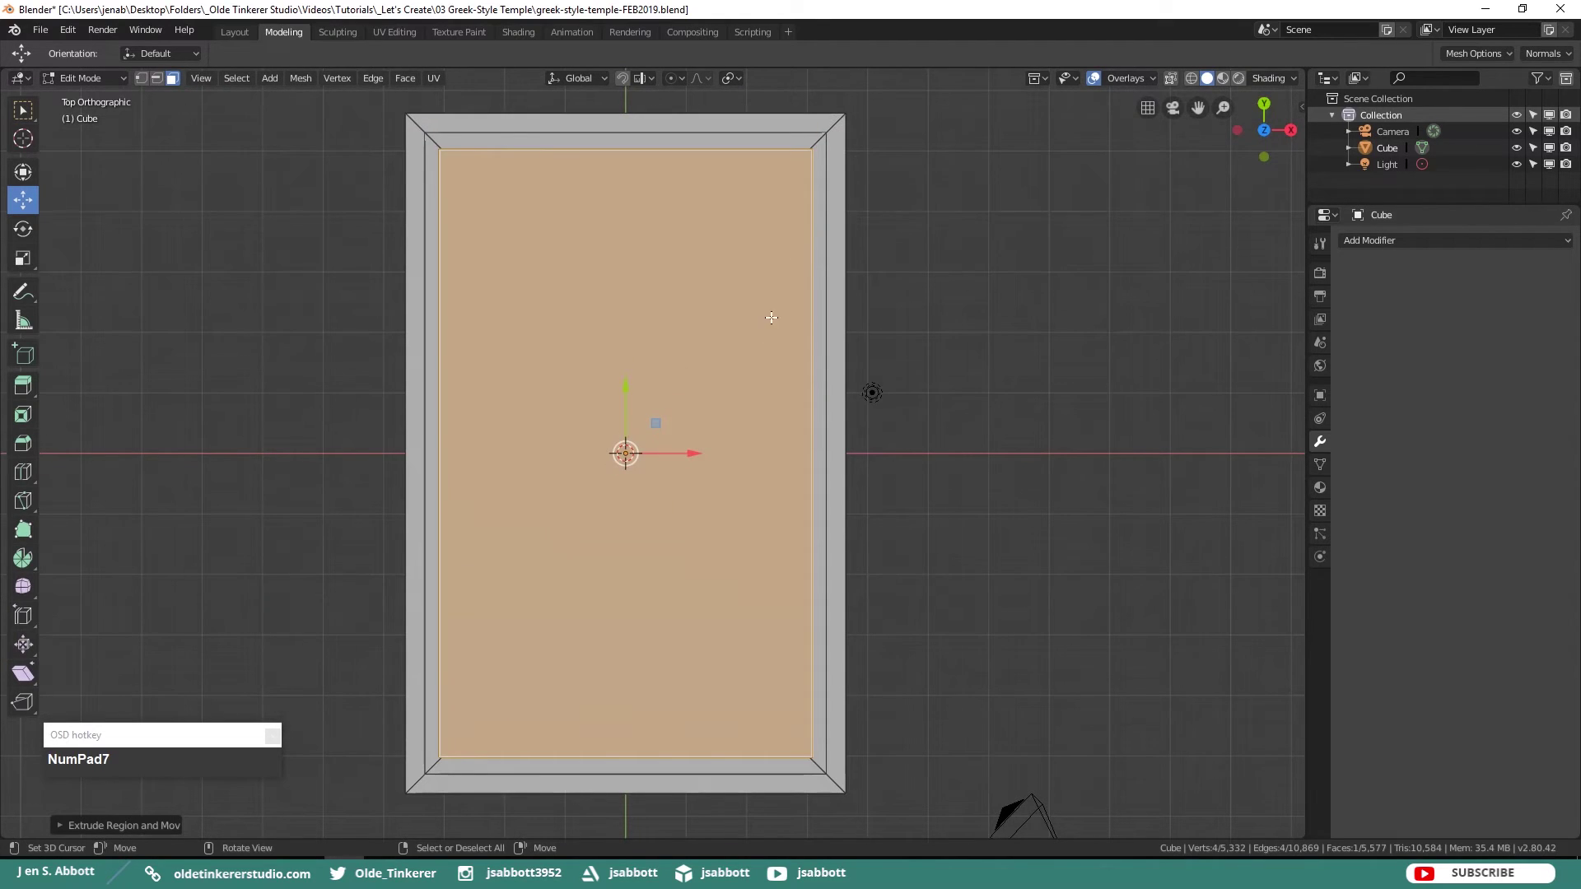
{"action": "key", "text": "alt+a"}
{"action": "key", "text": "ctrl+r"}
{"action": "left_click", "coordinate": [630, 748]}
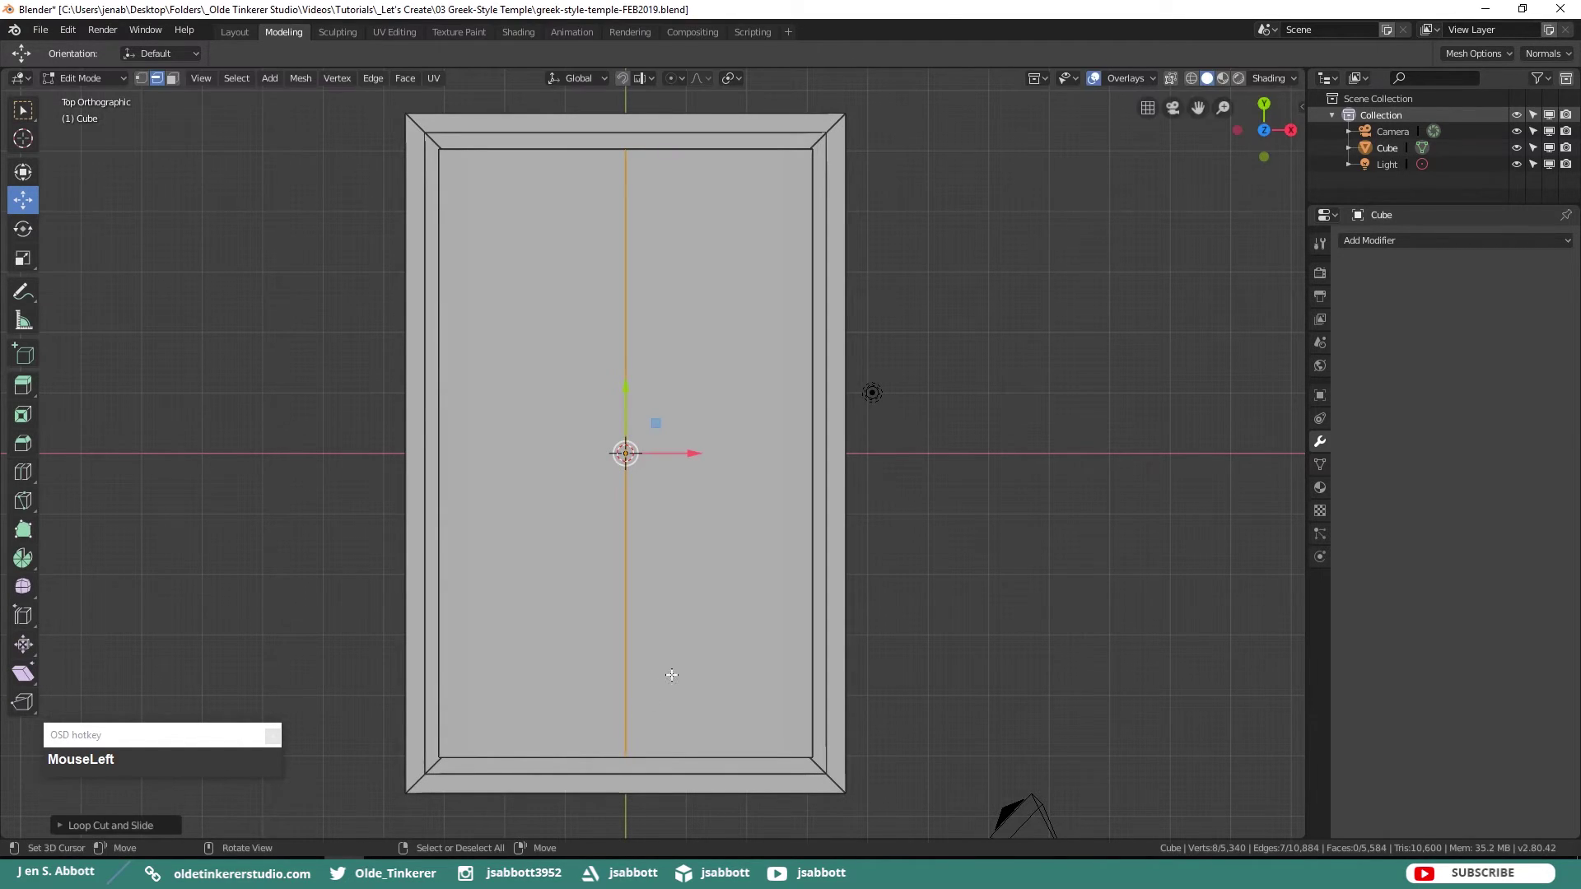
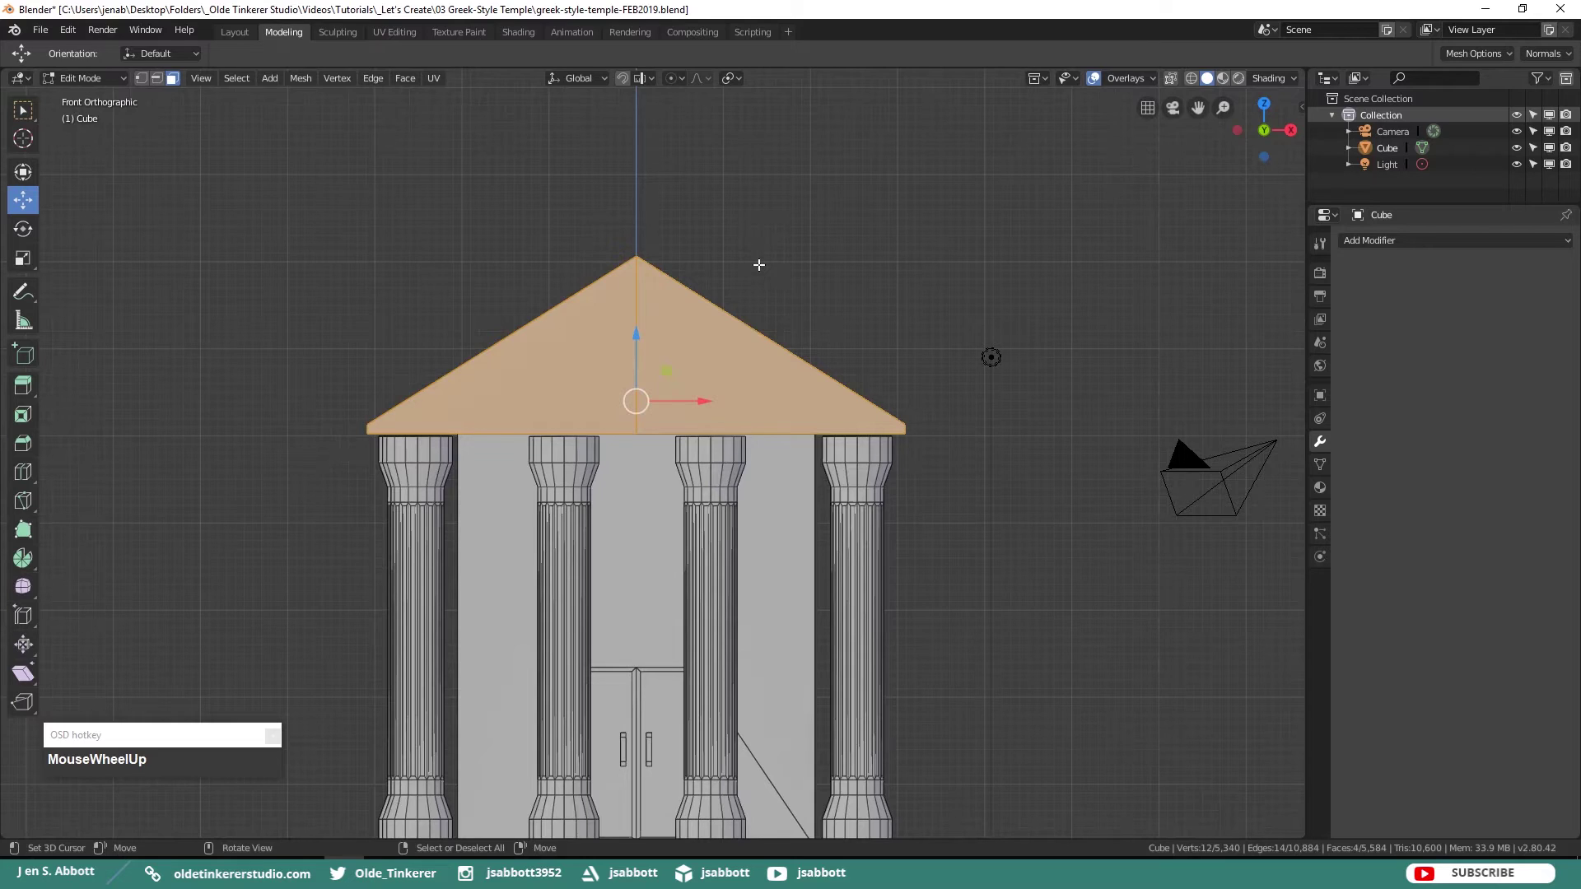
- Inset the front pediment face for a raised border, then orbit to review the whole temple
{"action": "key", "text": "i"}
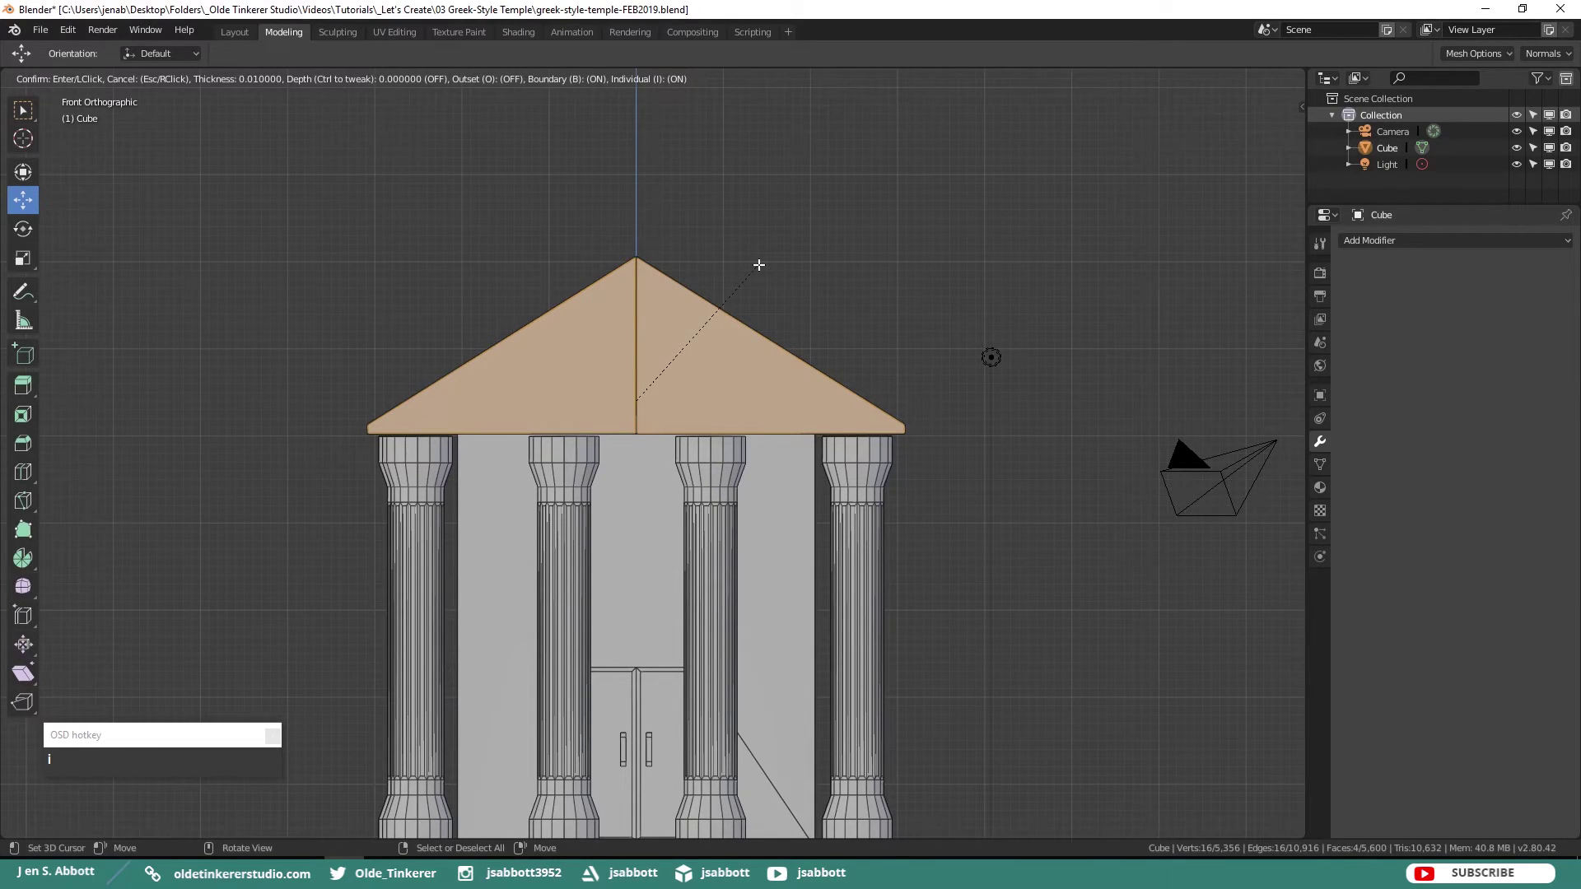
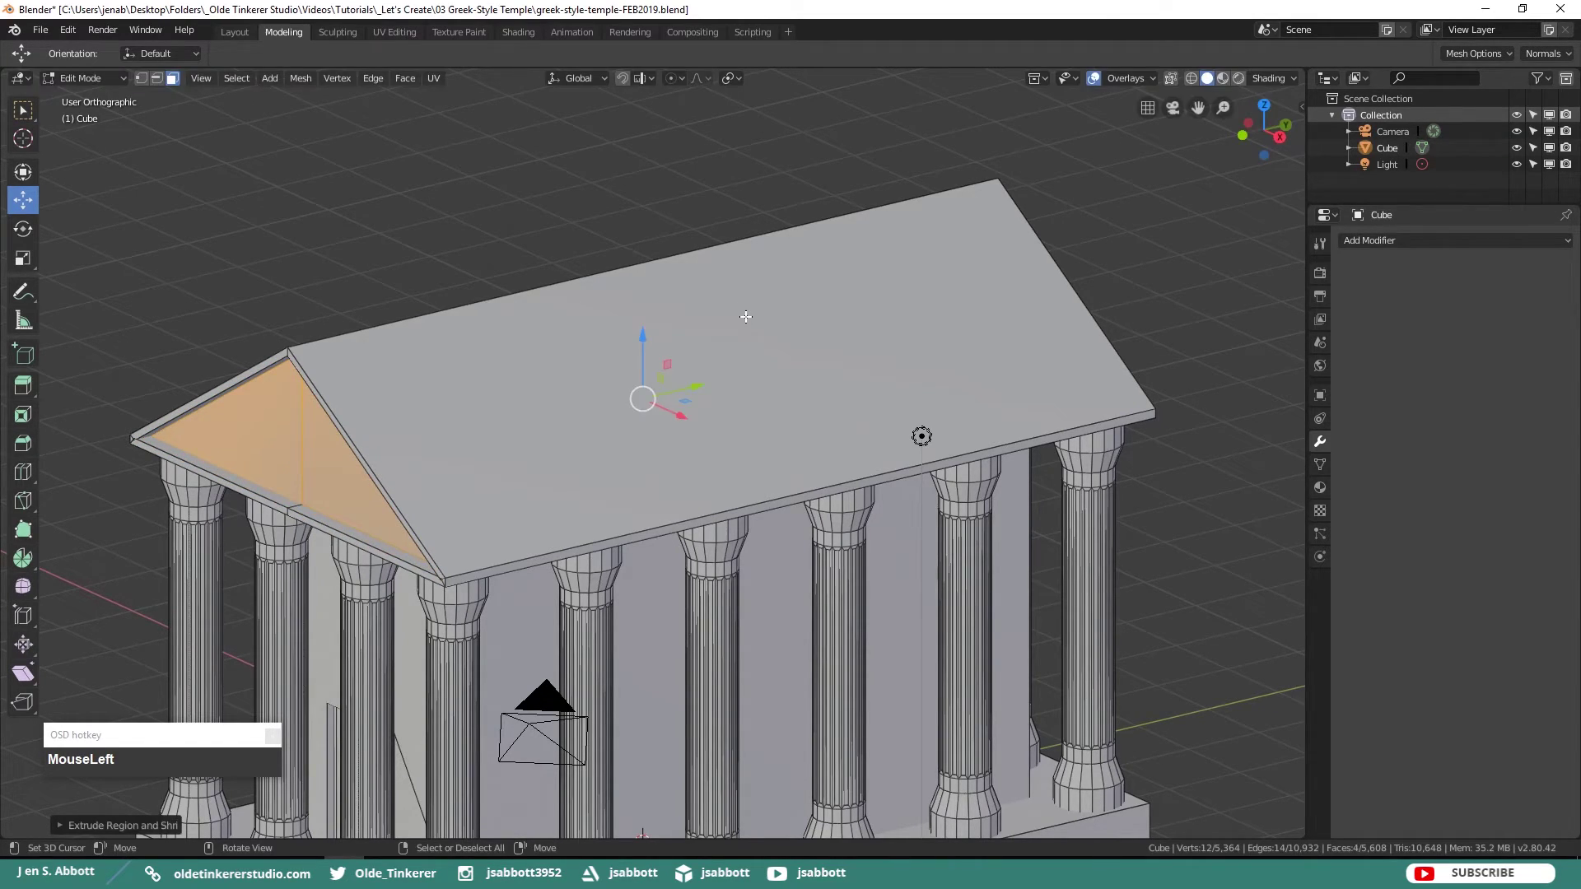
{"action": "key", "text": "alt+a"}
{"action": "scroll", "scroll_direction": "down", "scroll_amount": 3}
{"action": "middle_click", "coordinate": [697, 417]}
{"action": "left_click_drag", "start_coordinate": [674, 362], "coordinate": [750, 339]}
- In the UV Editing workspace, select all faces and unwrap them with Smart UV Project
{"action": "scroll", "scroll_direction": "down", "scroll_amount": 3}
{"action": "left_click", "coordinate": [400, 37]}
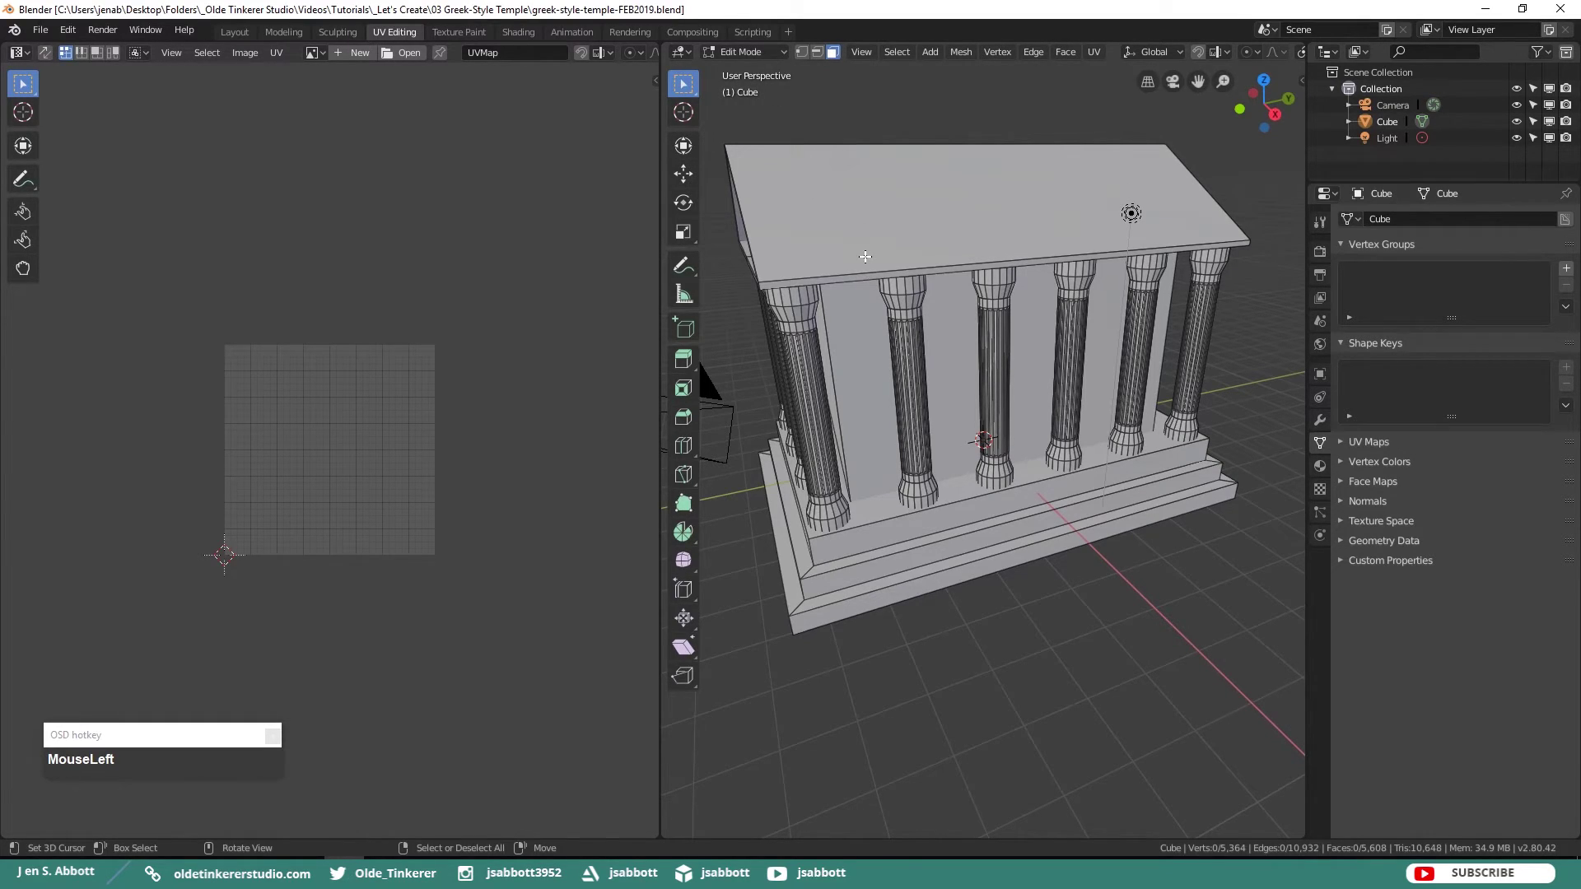
{"action": "key", "text": "a"}
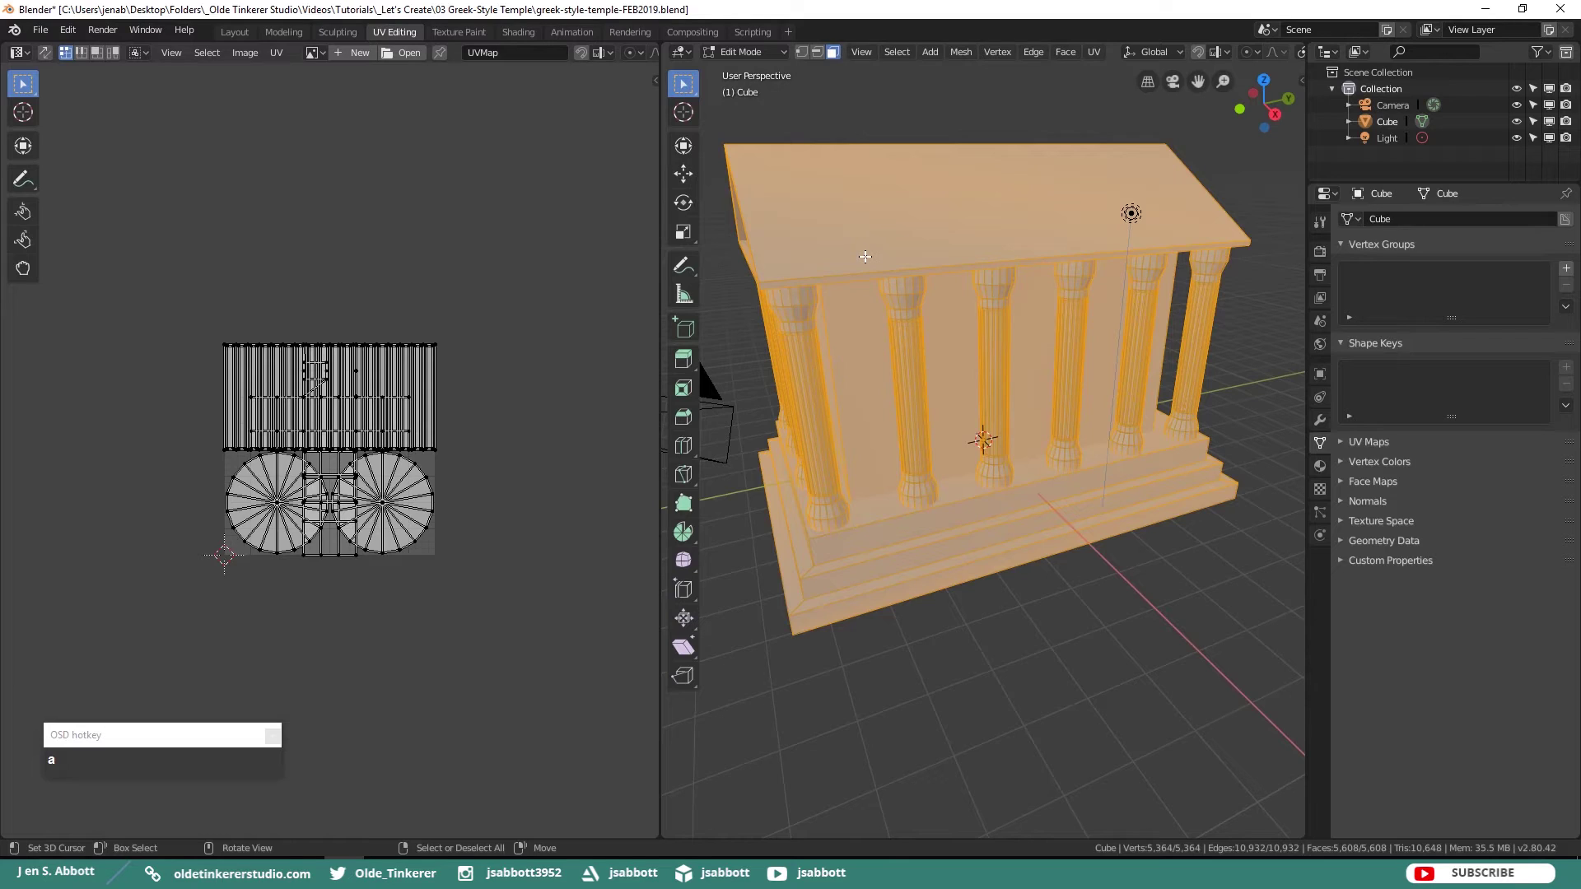
{"action": "key", "text": "u"}
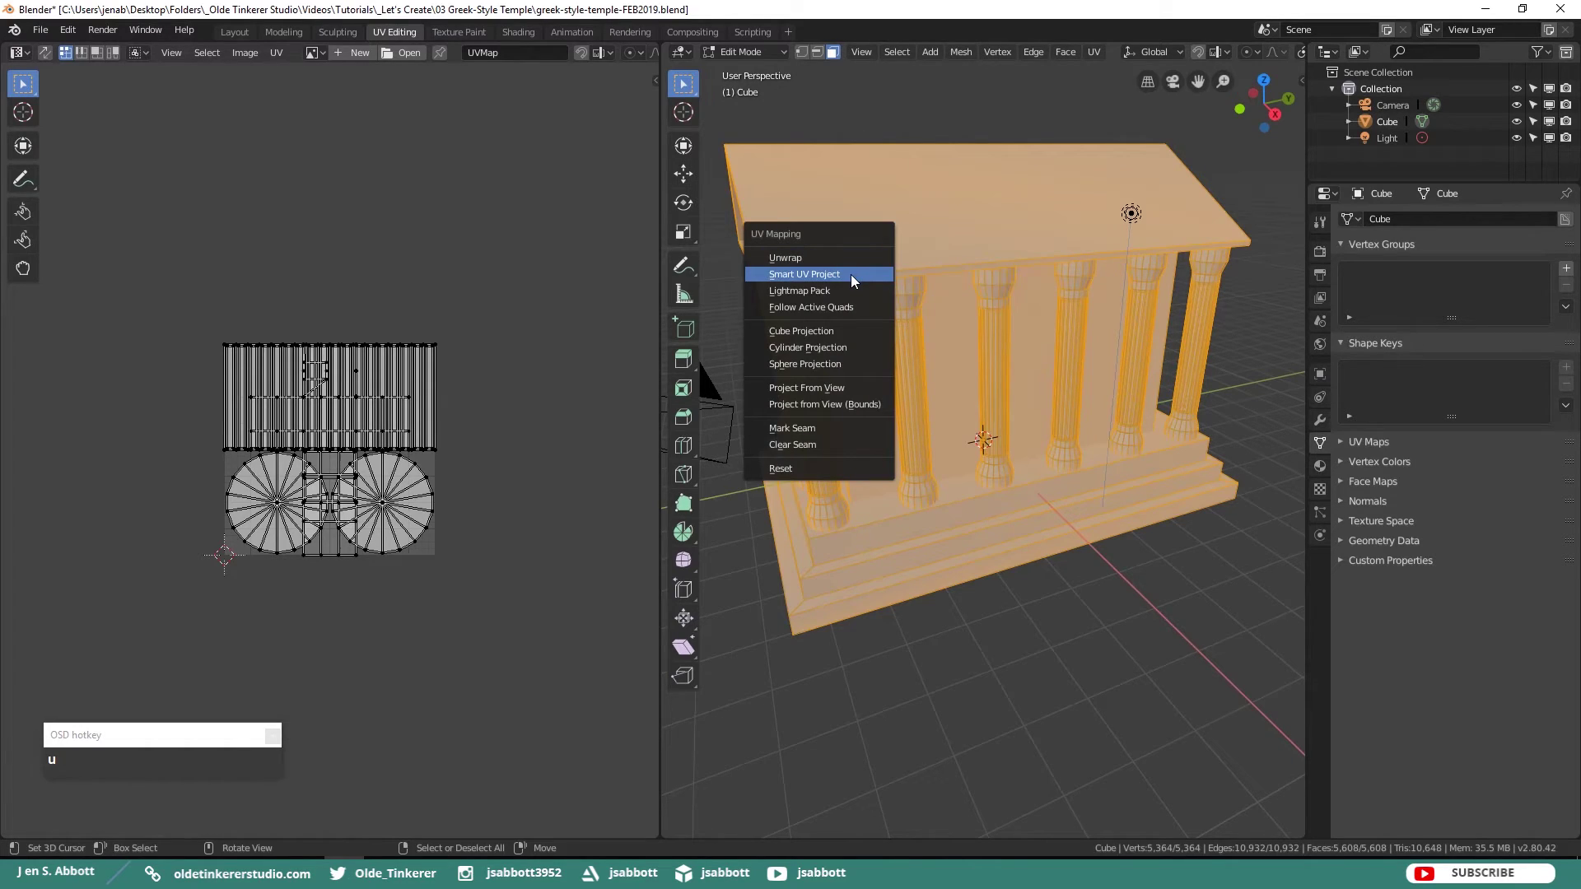
{"action": "left_click", "coordinate": [856, 284]}
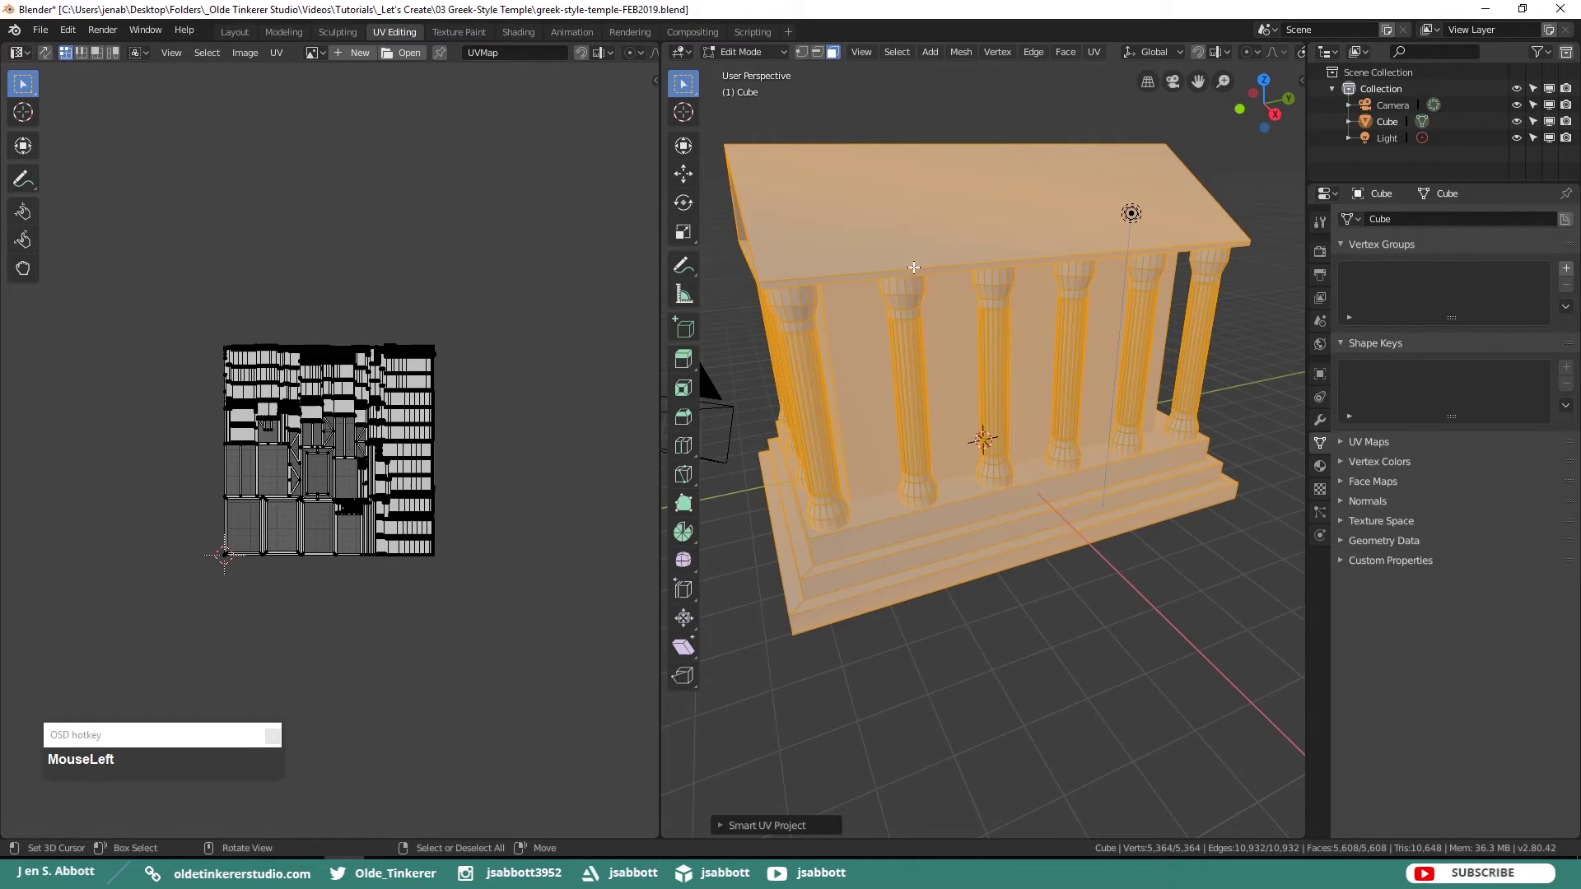
- Show Material Properties, move to the Shading workspace and open the temple texture PNG
{"action": "key", "text": "Tab"}
{"action": "left_click", "coordinate": [1328, 473]}
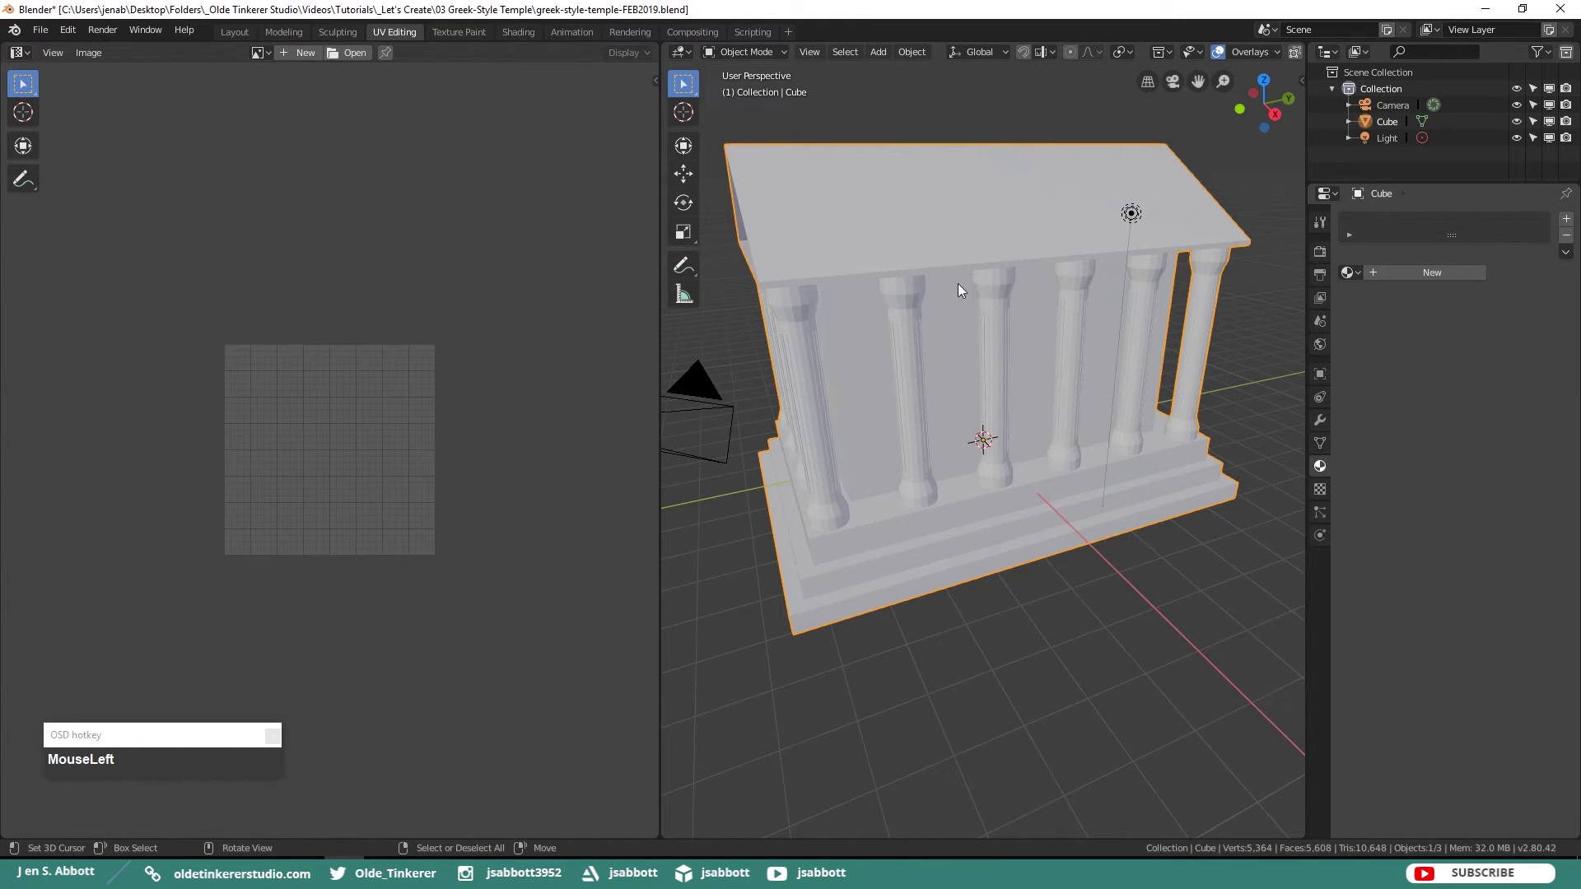
{"action": "key", "text": "Tab"}
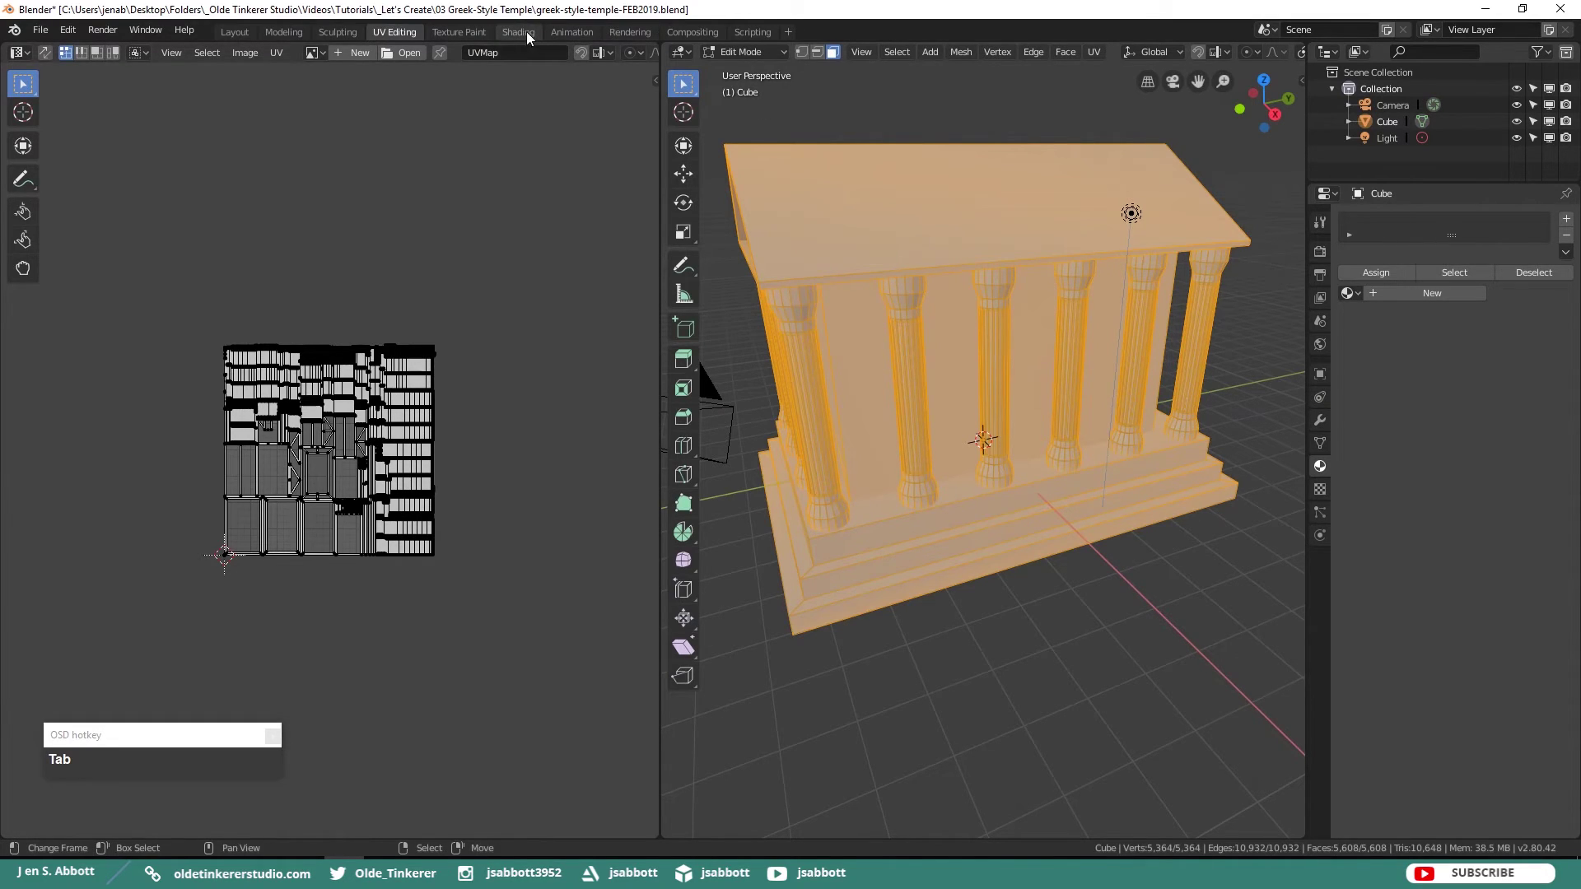
{"action": "left_click", "coordinate": [532, 32]}
{"action": "scroll", "scroll_direction": "down", "scroll_amount": 3}
{"action": "key", "text": "Tab"}
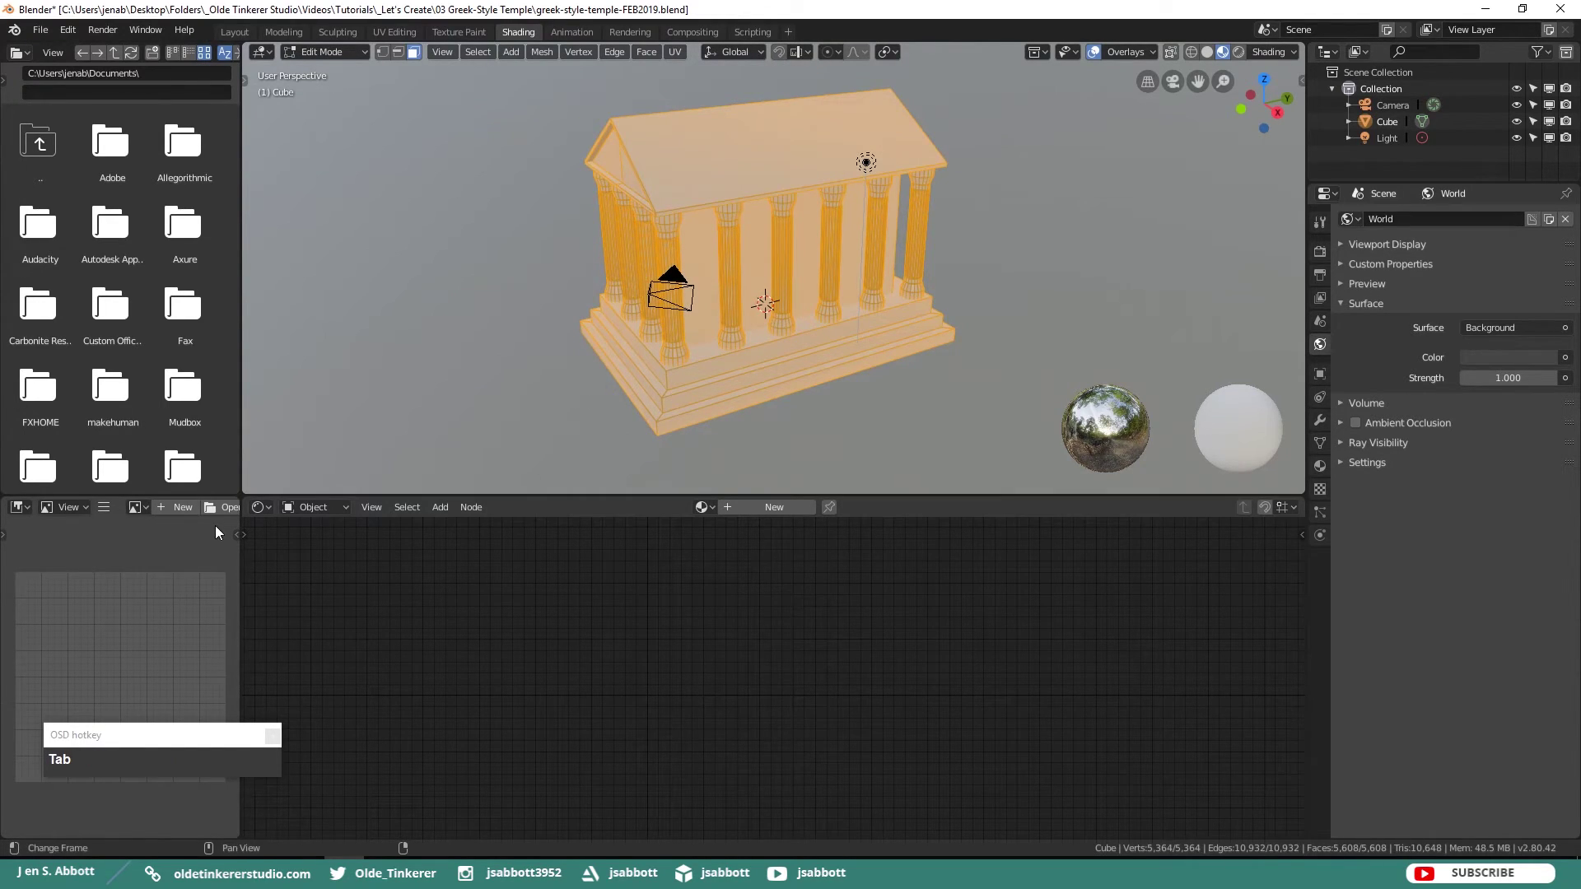
{"action": "left_click", "coordinate": [236, 508]}
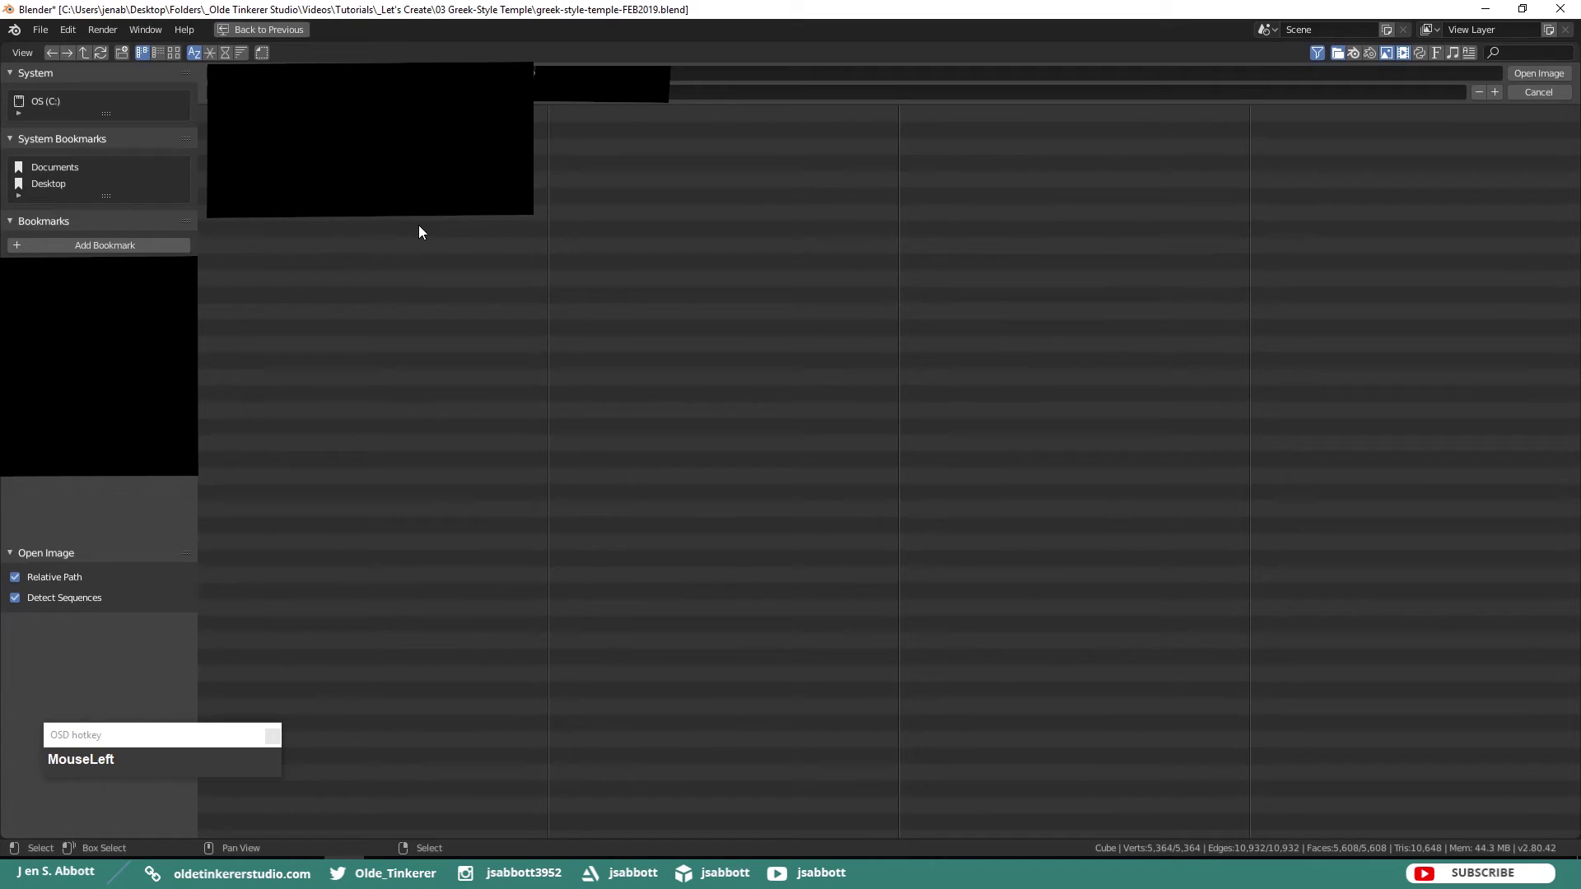
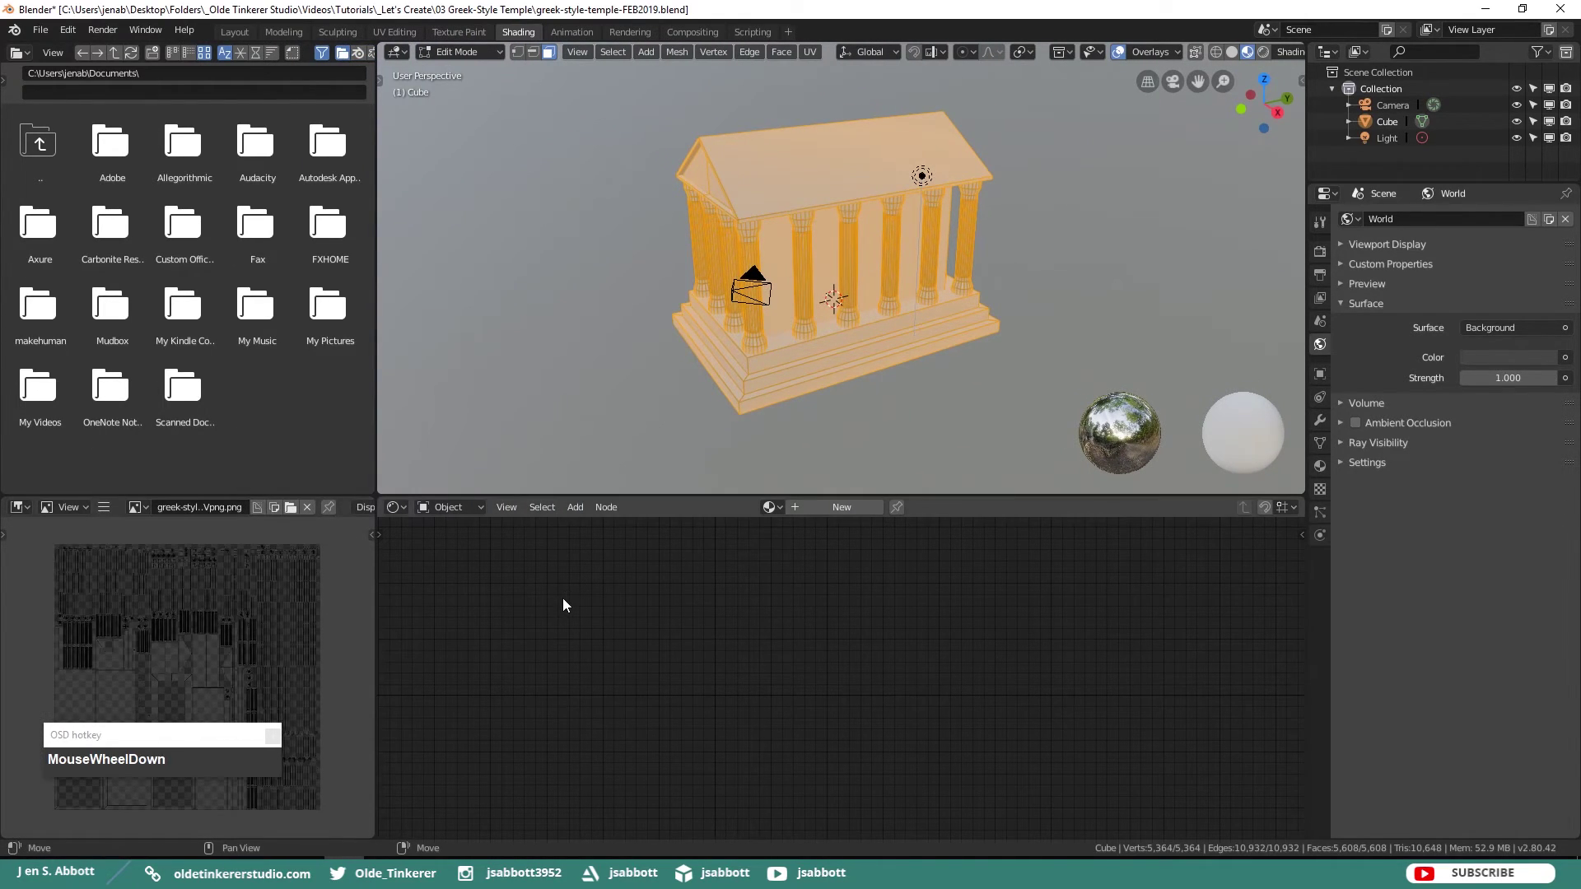
- Create a new 'stone' material with tan base colour hex BBA784
{"action": "left_click", "coordinate": [1326, 474]}
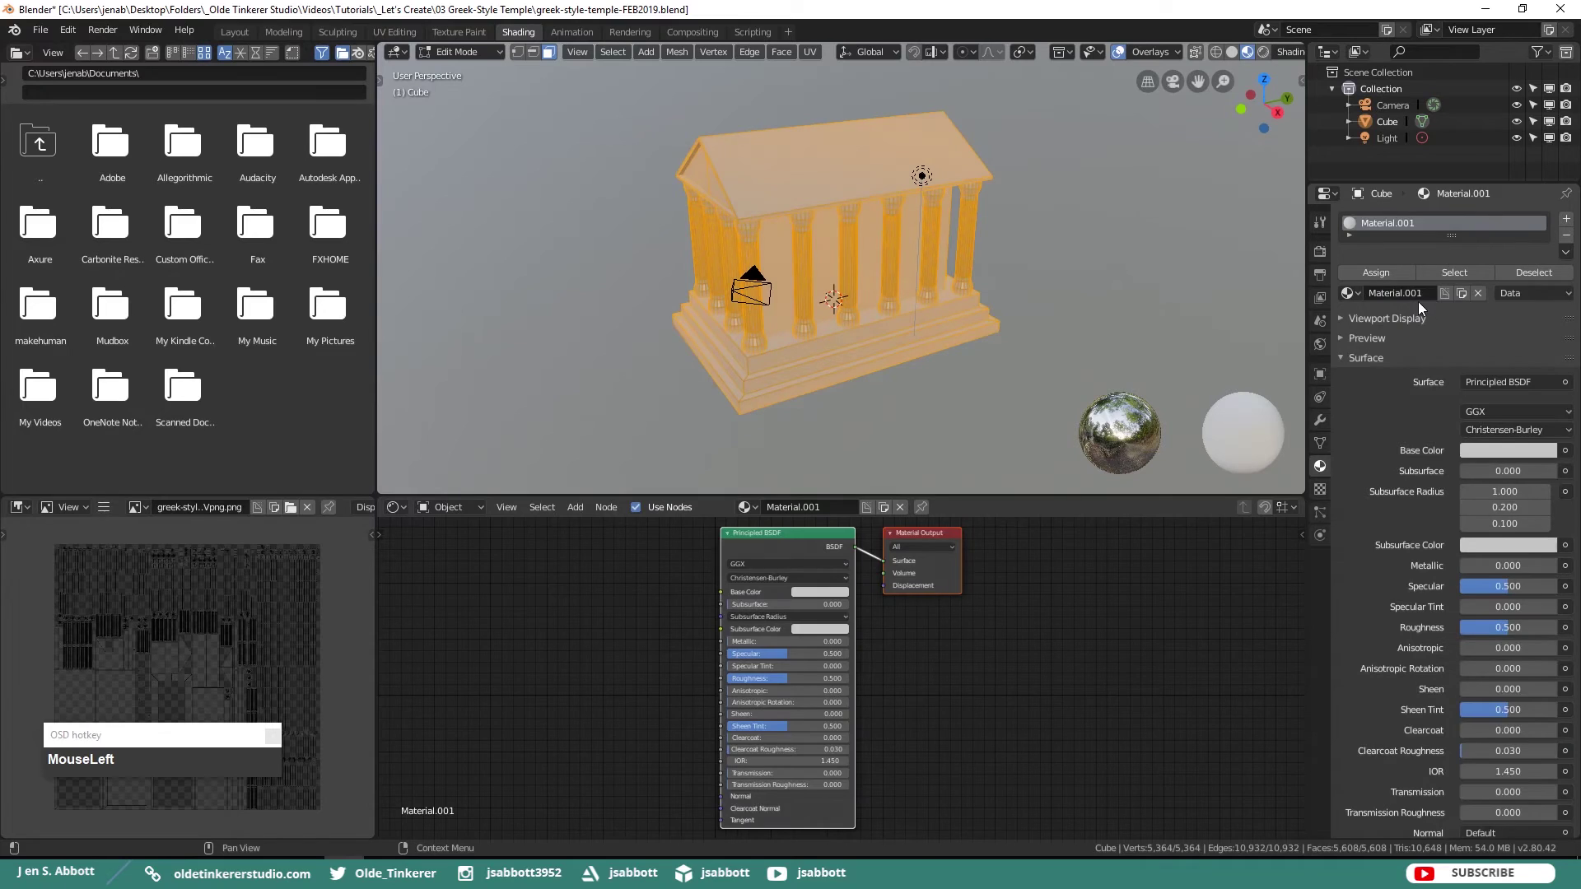
{"action": "type", "text": "stoe"}
{"action": "key", "text": "Return"}
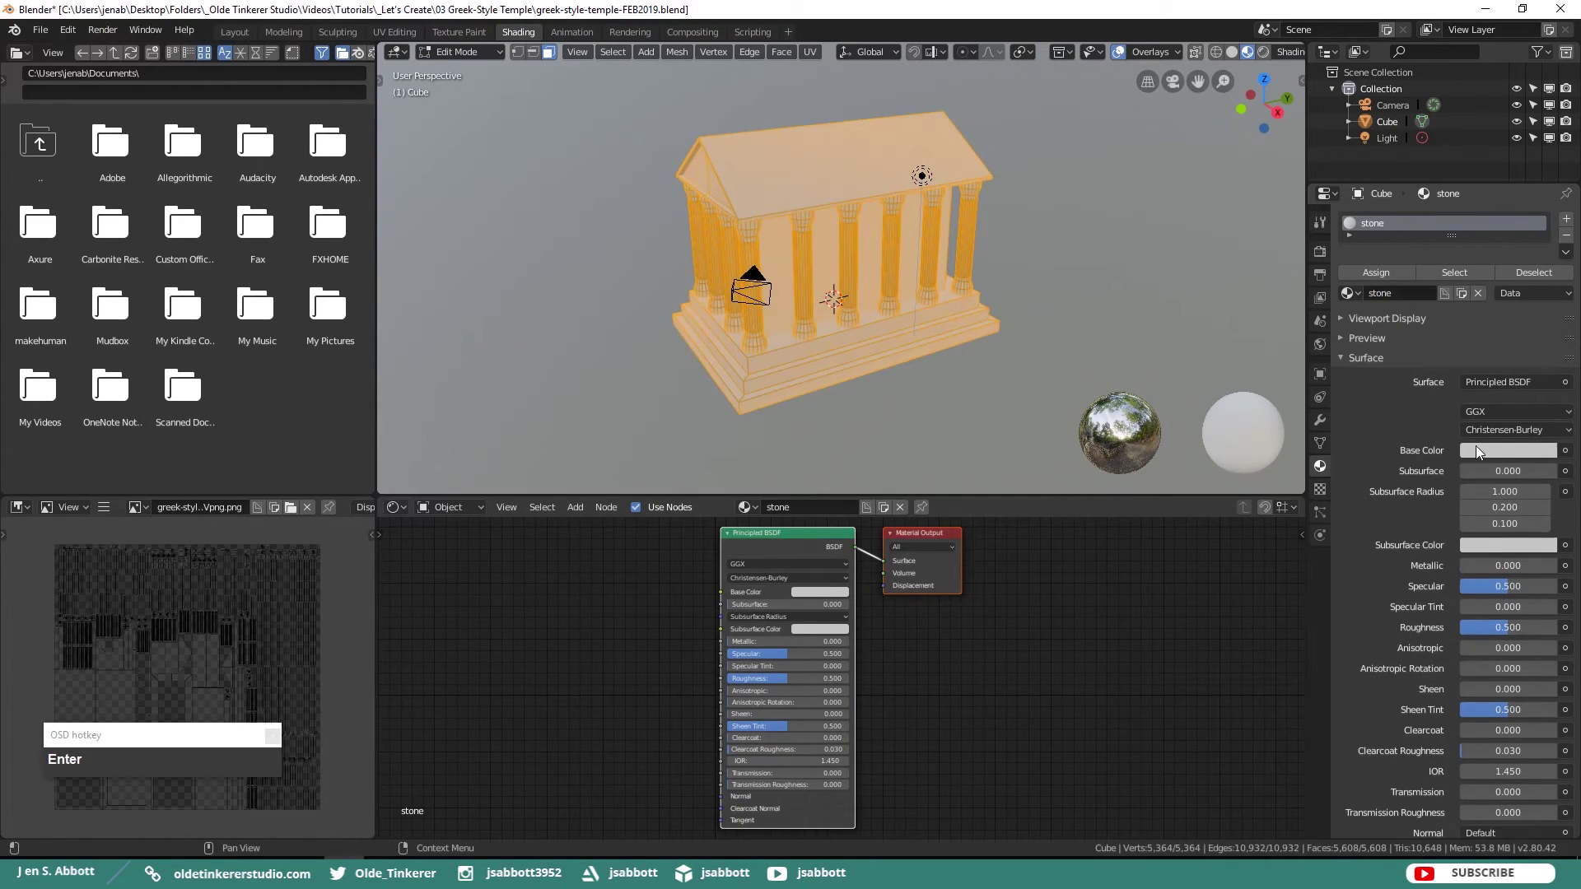
{"action": "left_click", "coordinate": [1496, 453]}
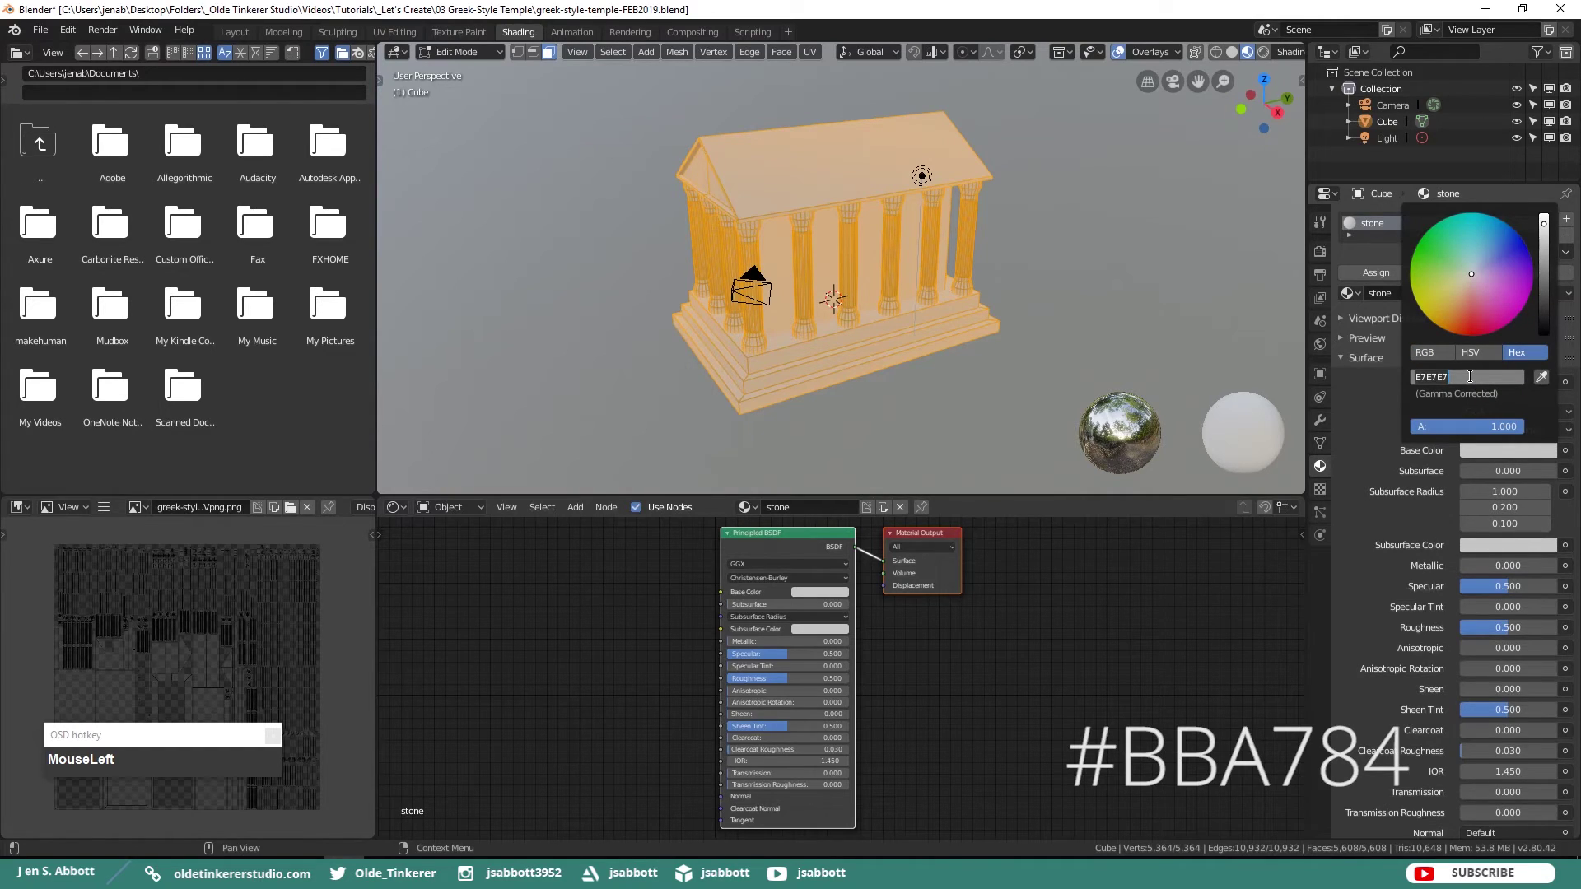
{"action": "key", "text": "b"}
{"action": "type", "text": "bb"}
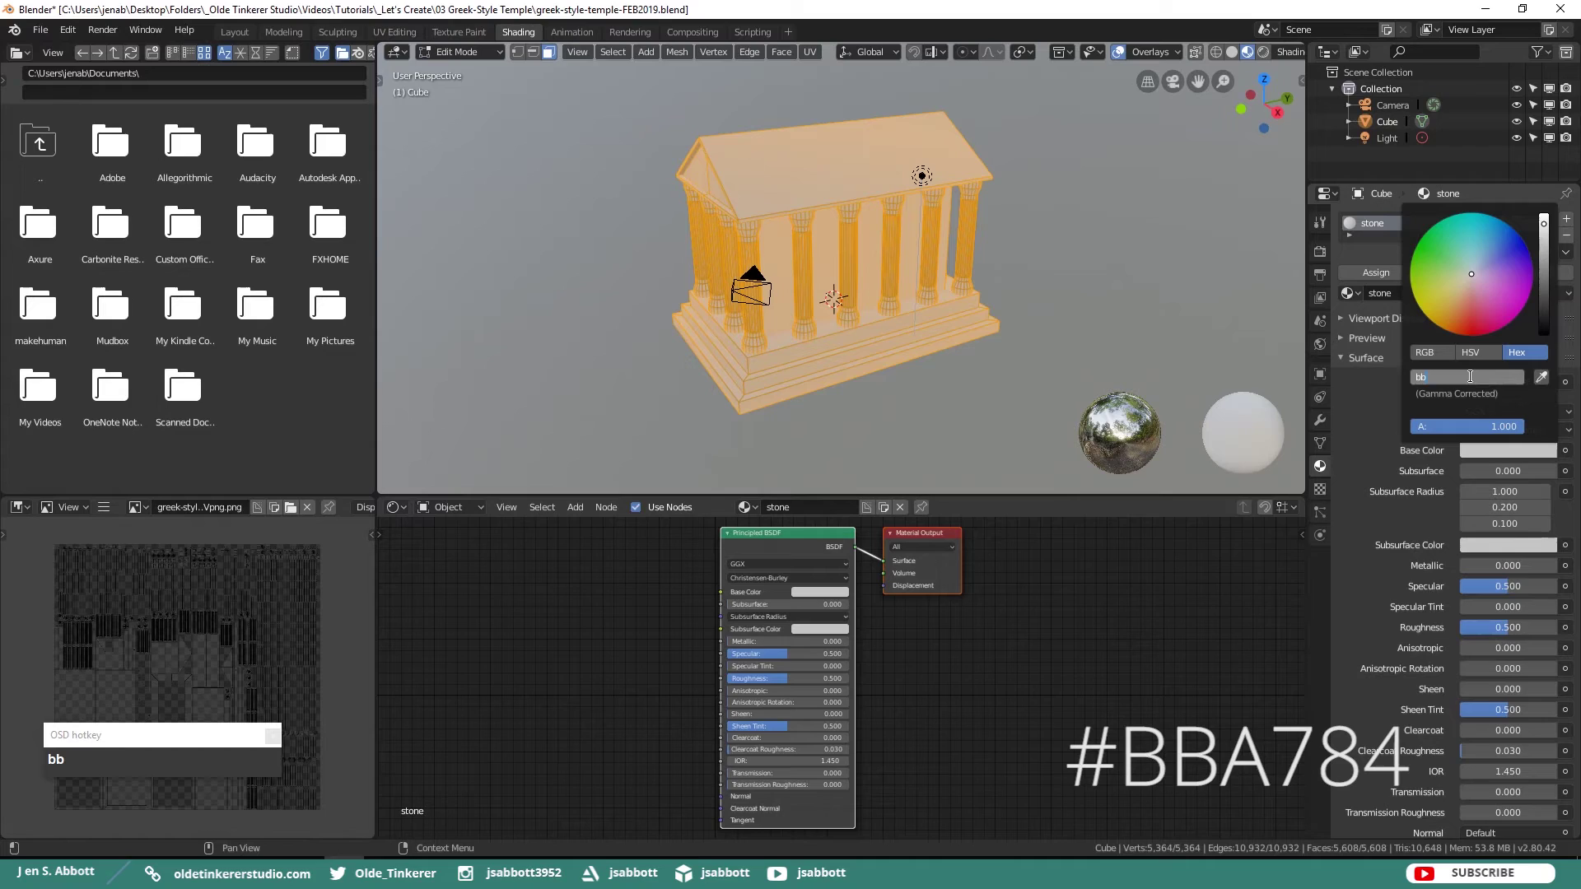
{"action": "type", "text": "a"}
{"action": "key", "text": "KP_7"}
{"action": "key", "text": "KP_8"}
{"action": "key", "text": "KP_4"}
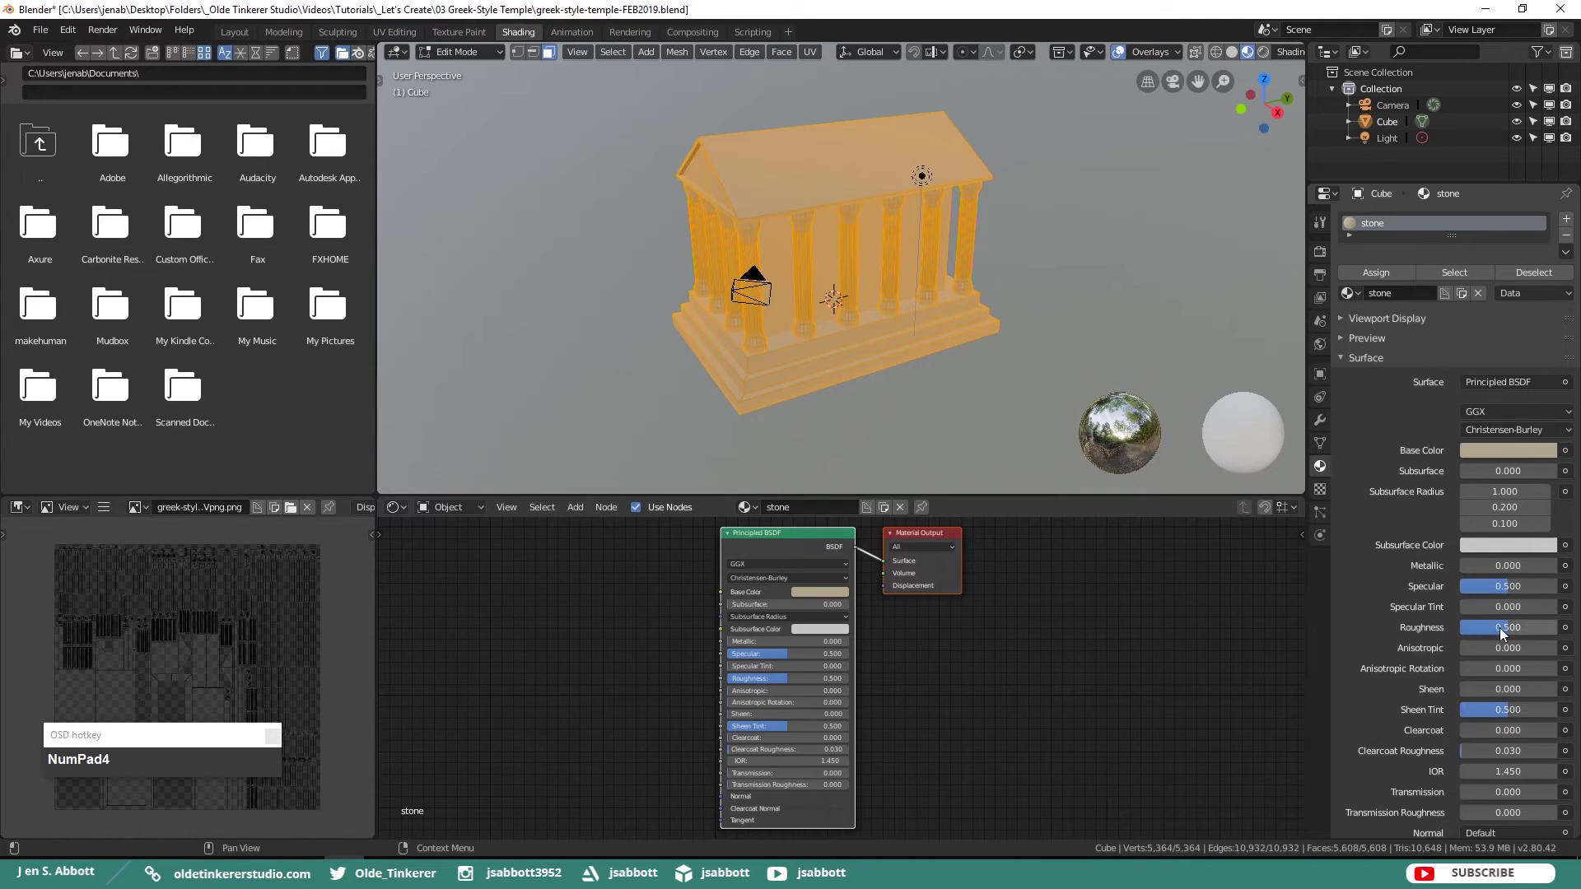
- Set stone's roughness 1, specular 0.2, sheen tint 0.2, and assign it to the temple
{"action": "left_click", "coordinate": [1511, 630]}
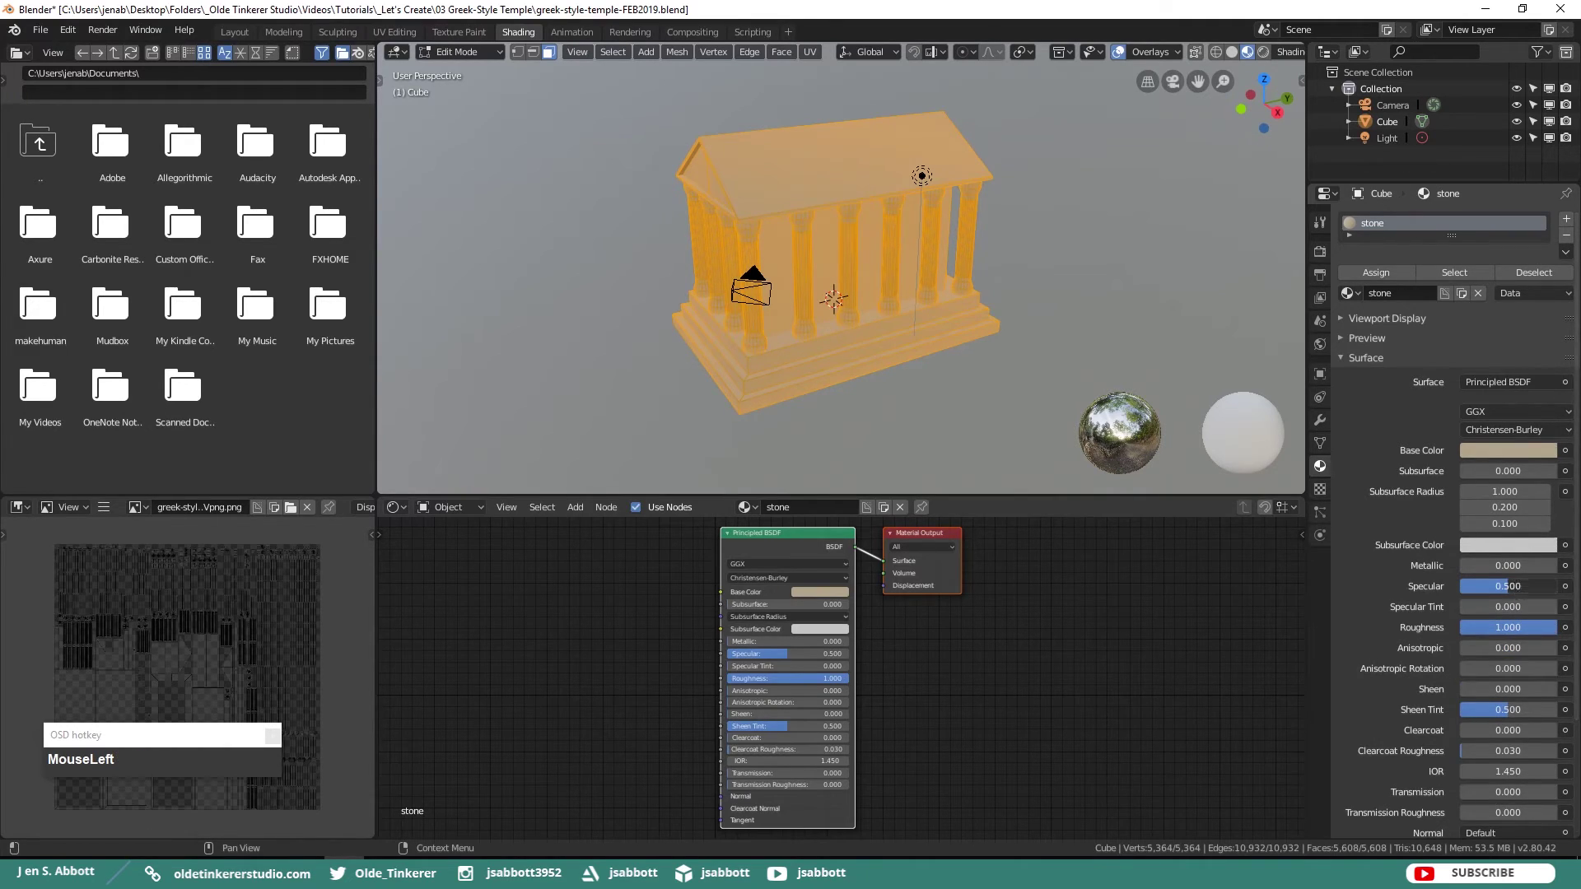
{"action": "key", "text": "KP_Decimal"}
{"action": "key", "text": "KP_2"}
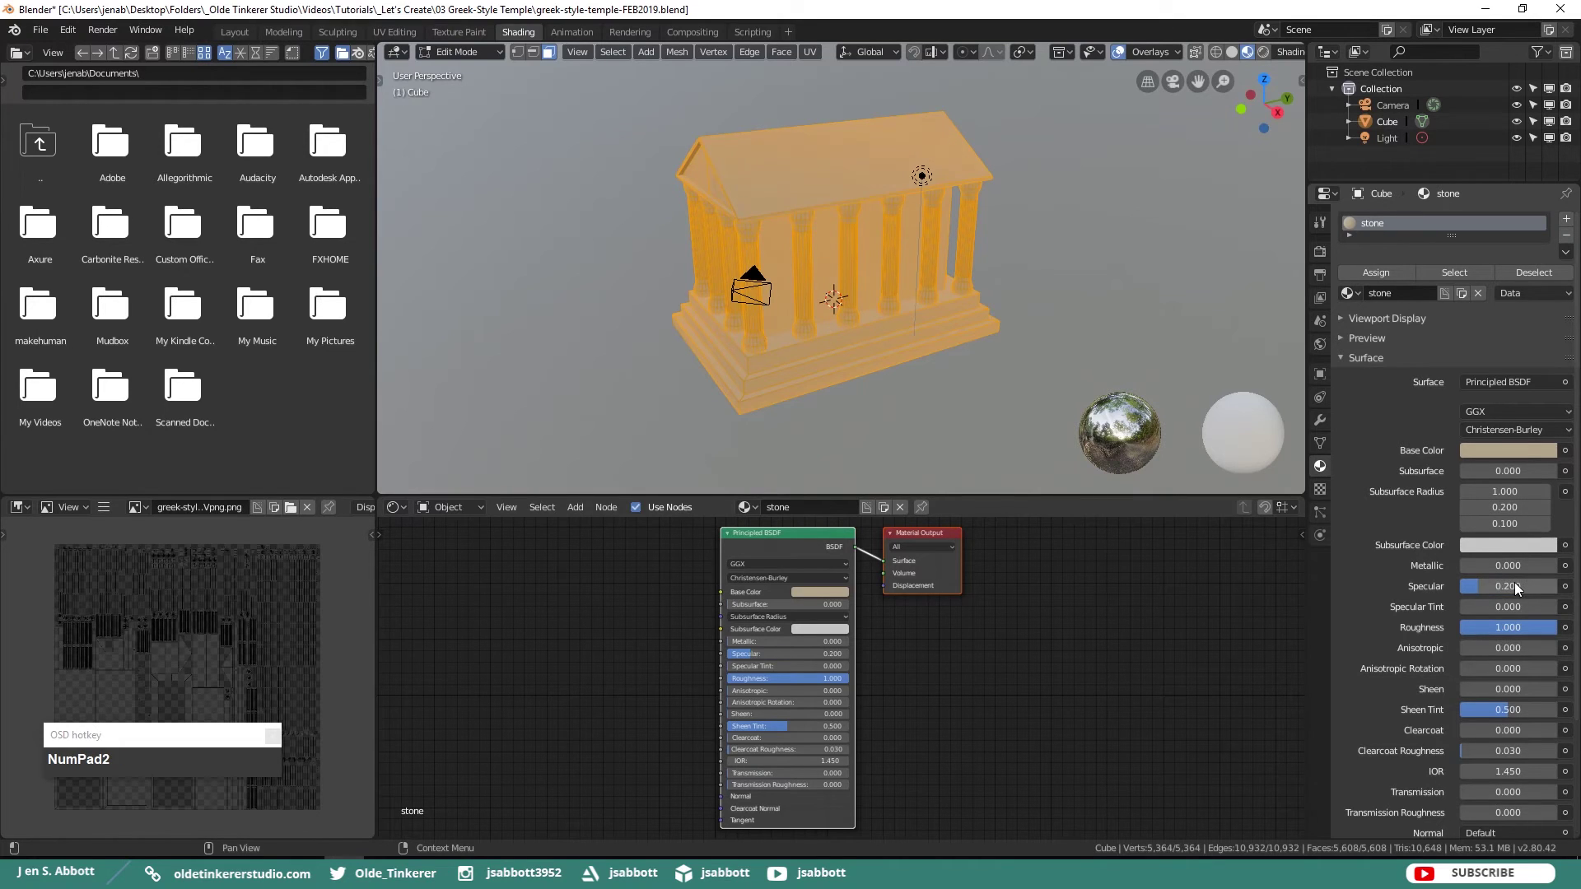
{"action": "left_click", "coordinate": [1514, 718]}
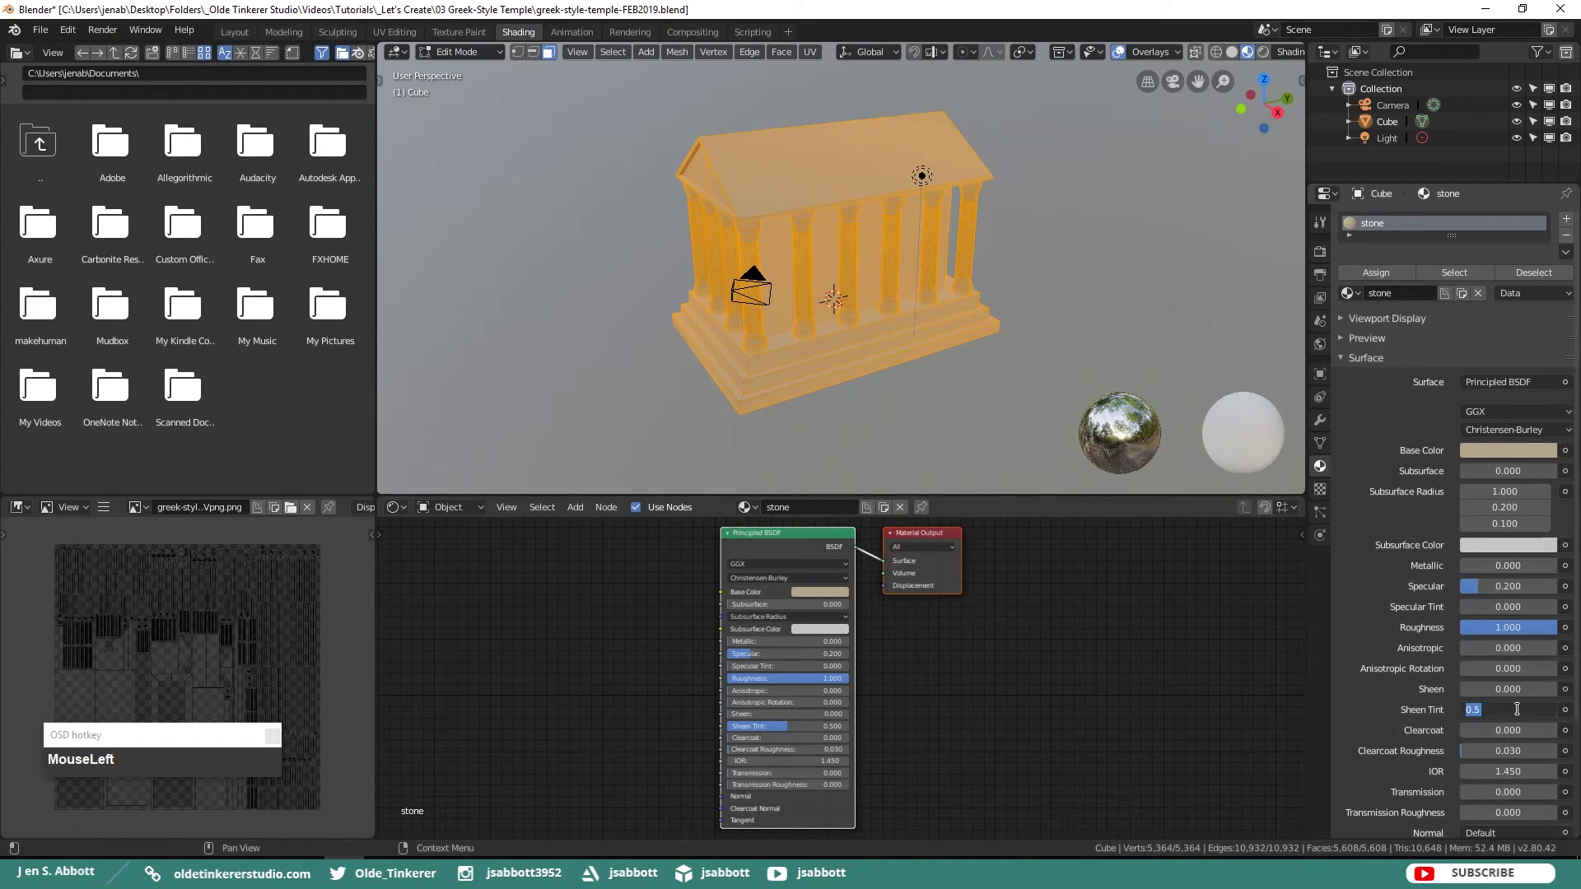
{"action": "key", "text": "KP_Decimal"}
{"action": "key", "text": "KP_2"}
{"action": "key", "text": "KP_2"}
{"action": "left_click", "coordinate": [1476, 434]}
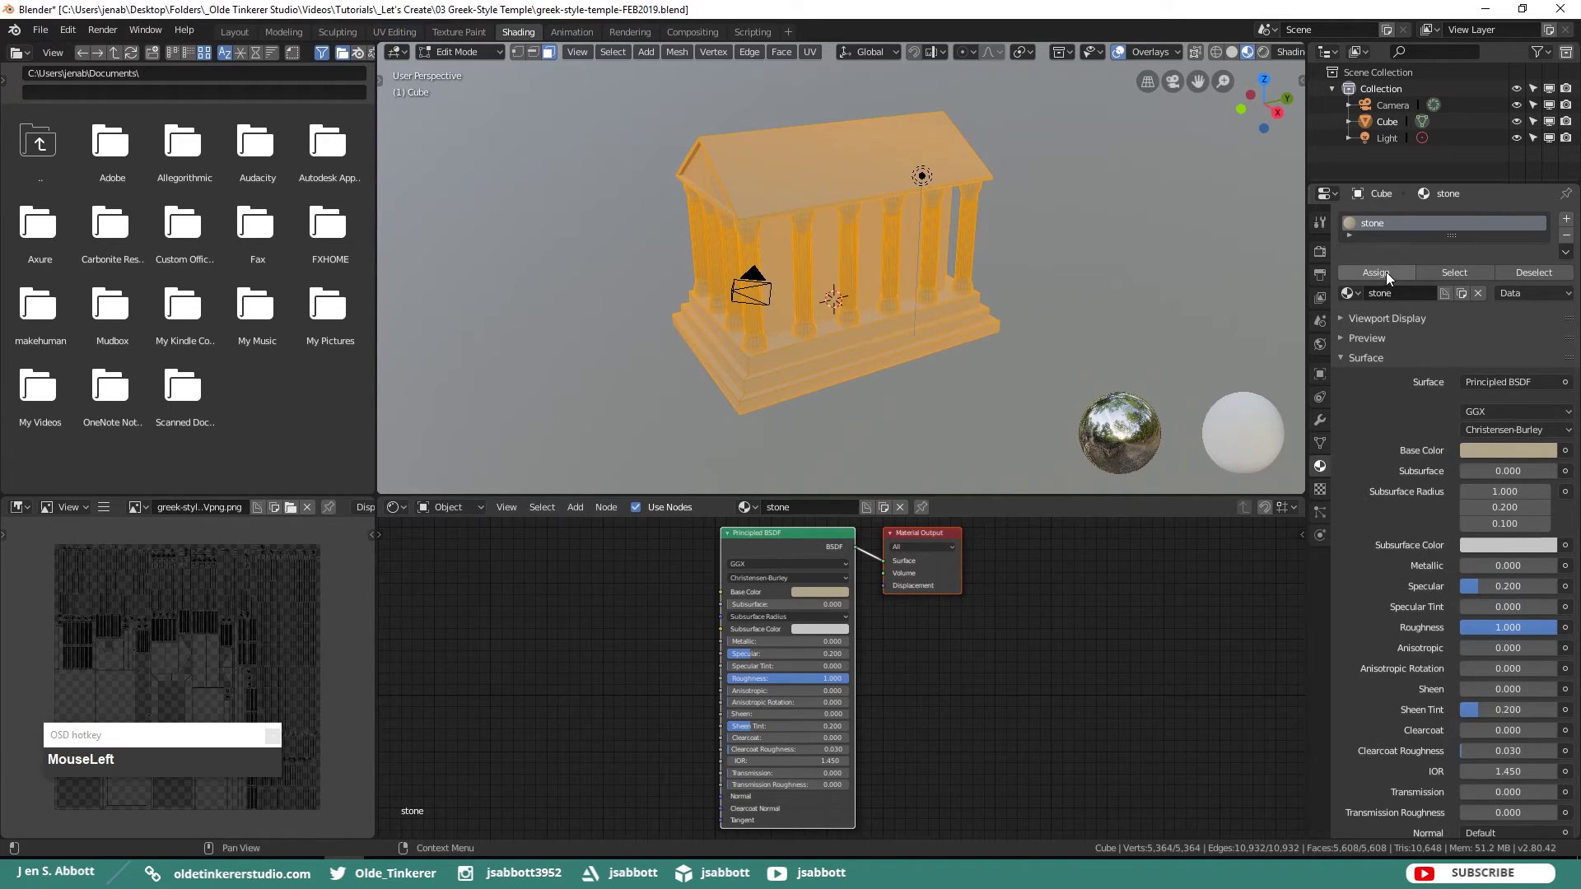
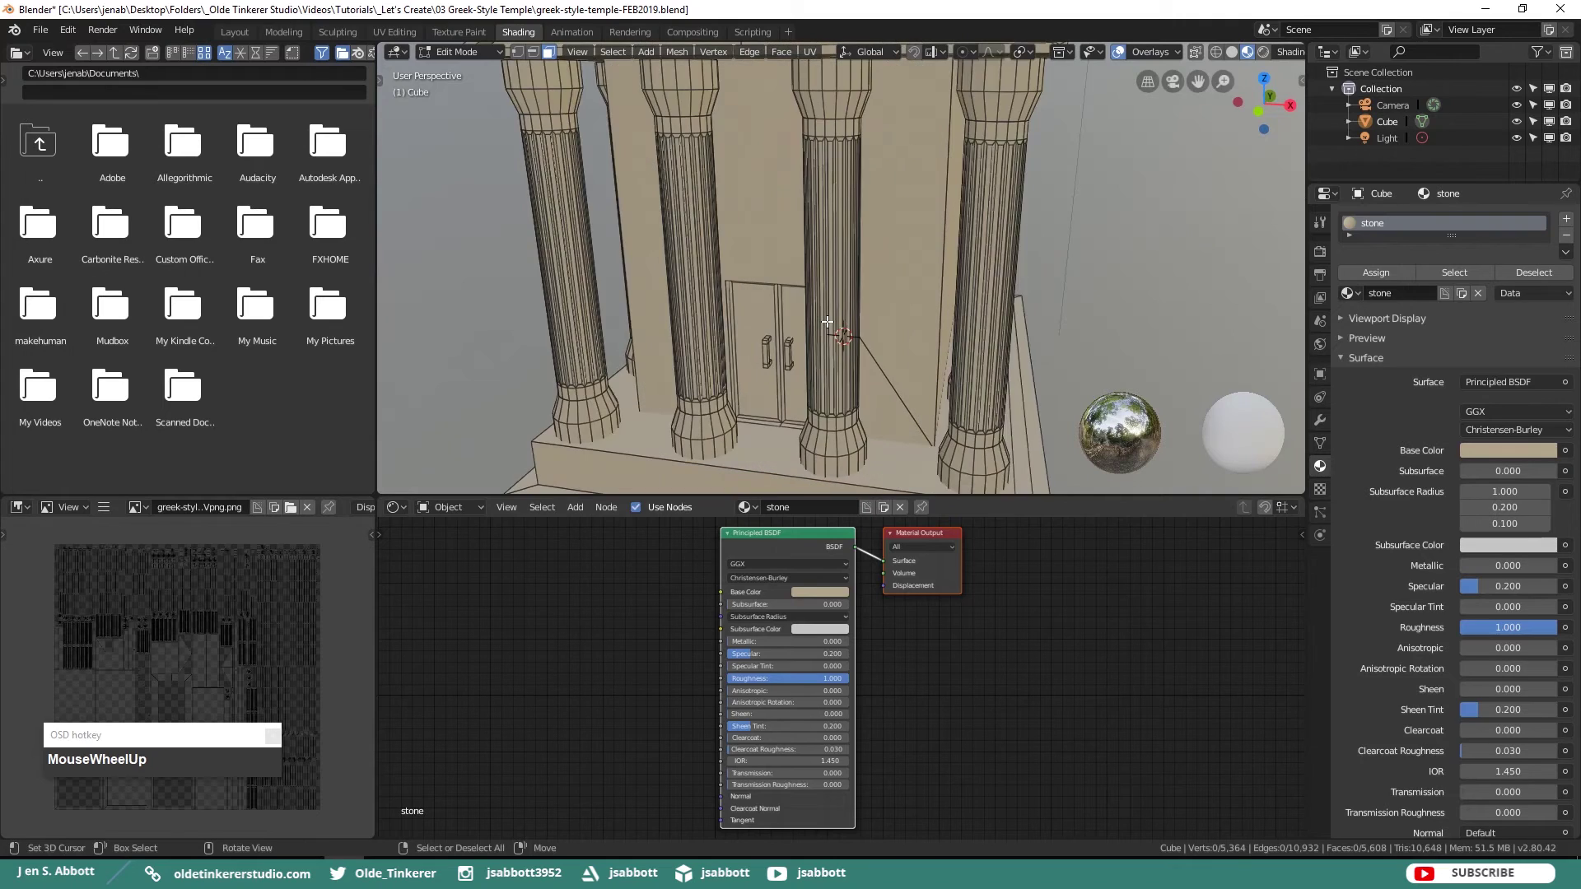
- Add a second 'wood' material slot with specular 0.2 and lowered roughness
{"action": "left_click", "coordinate": [1572, 227]}
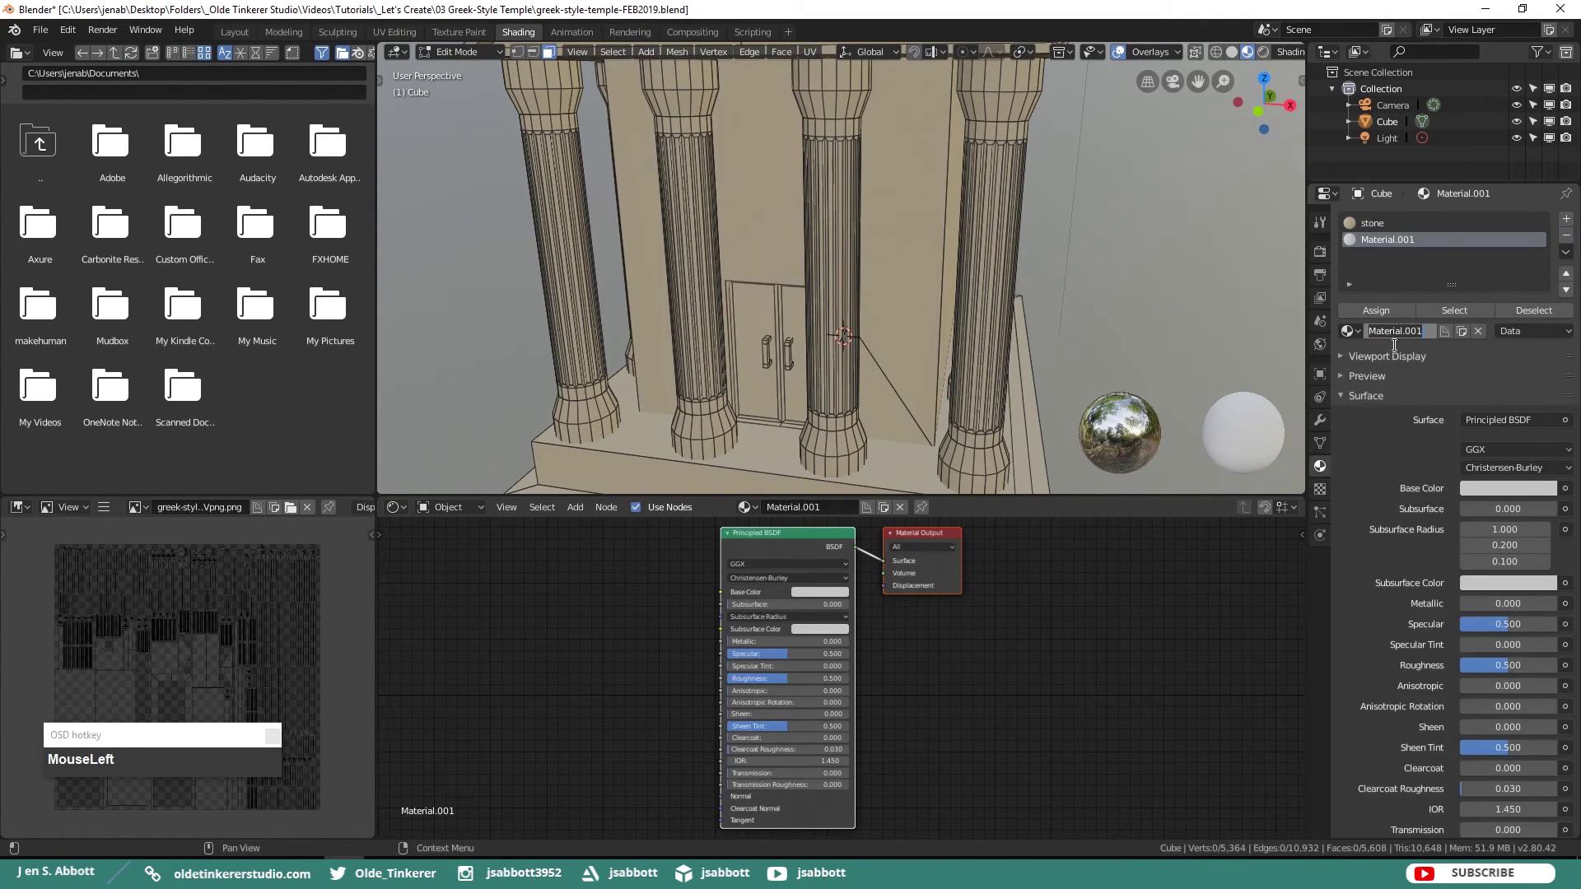
{"action": "type", "text": "wood"}
{"action": "key", "text": "Return"}
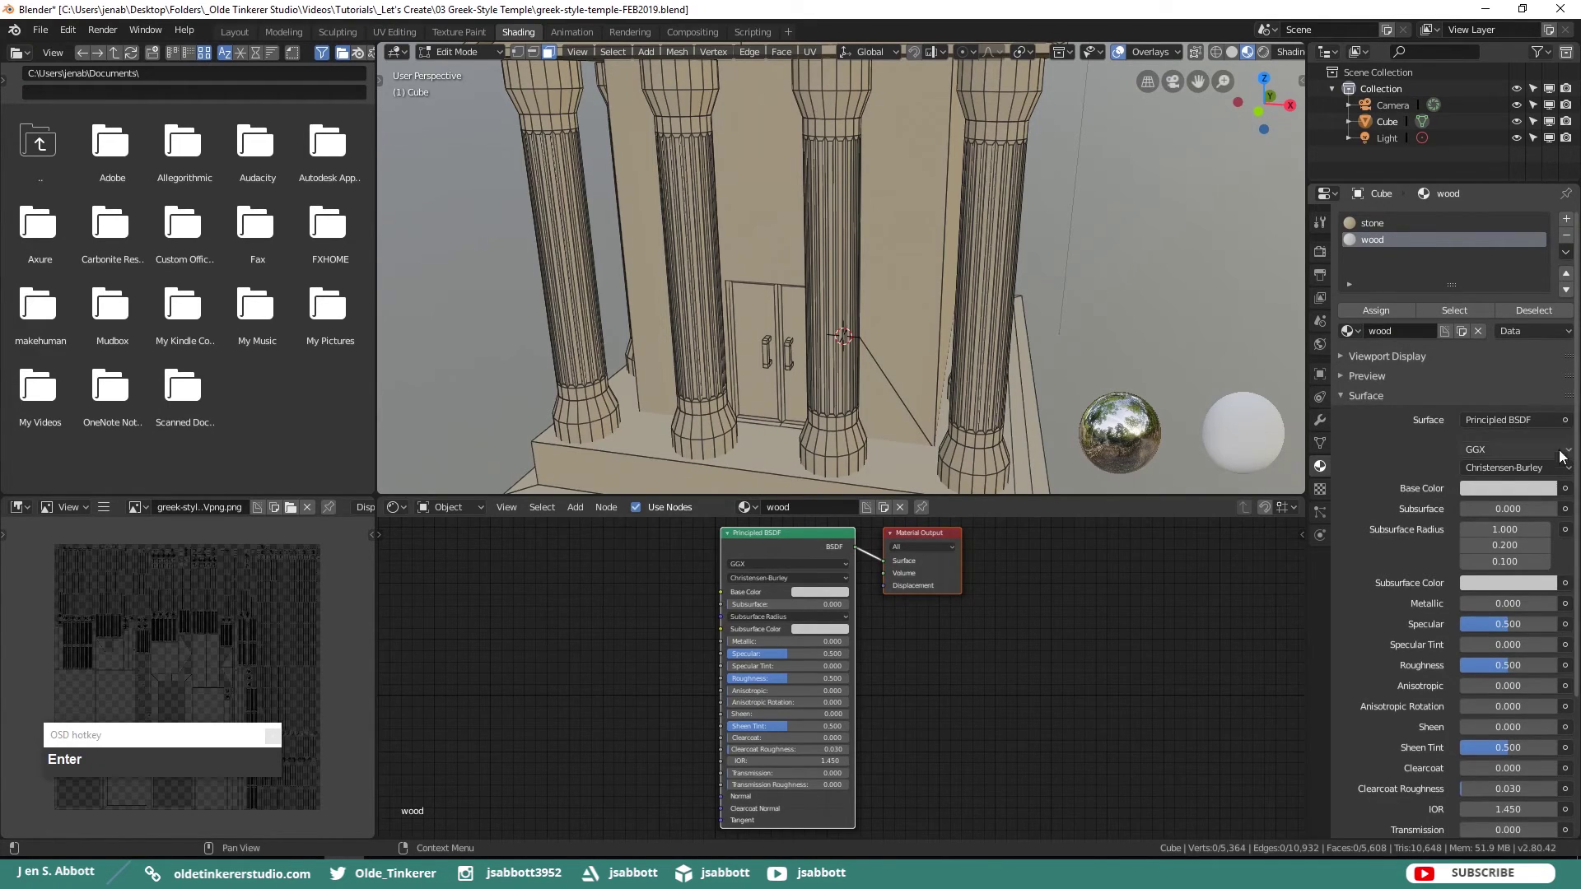
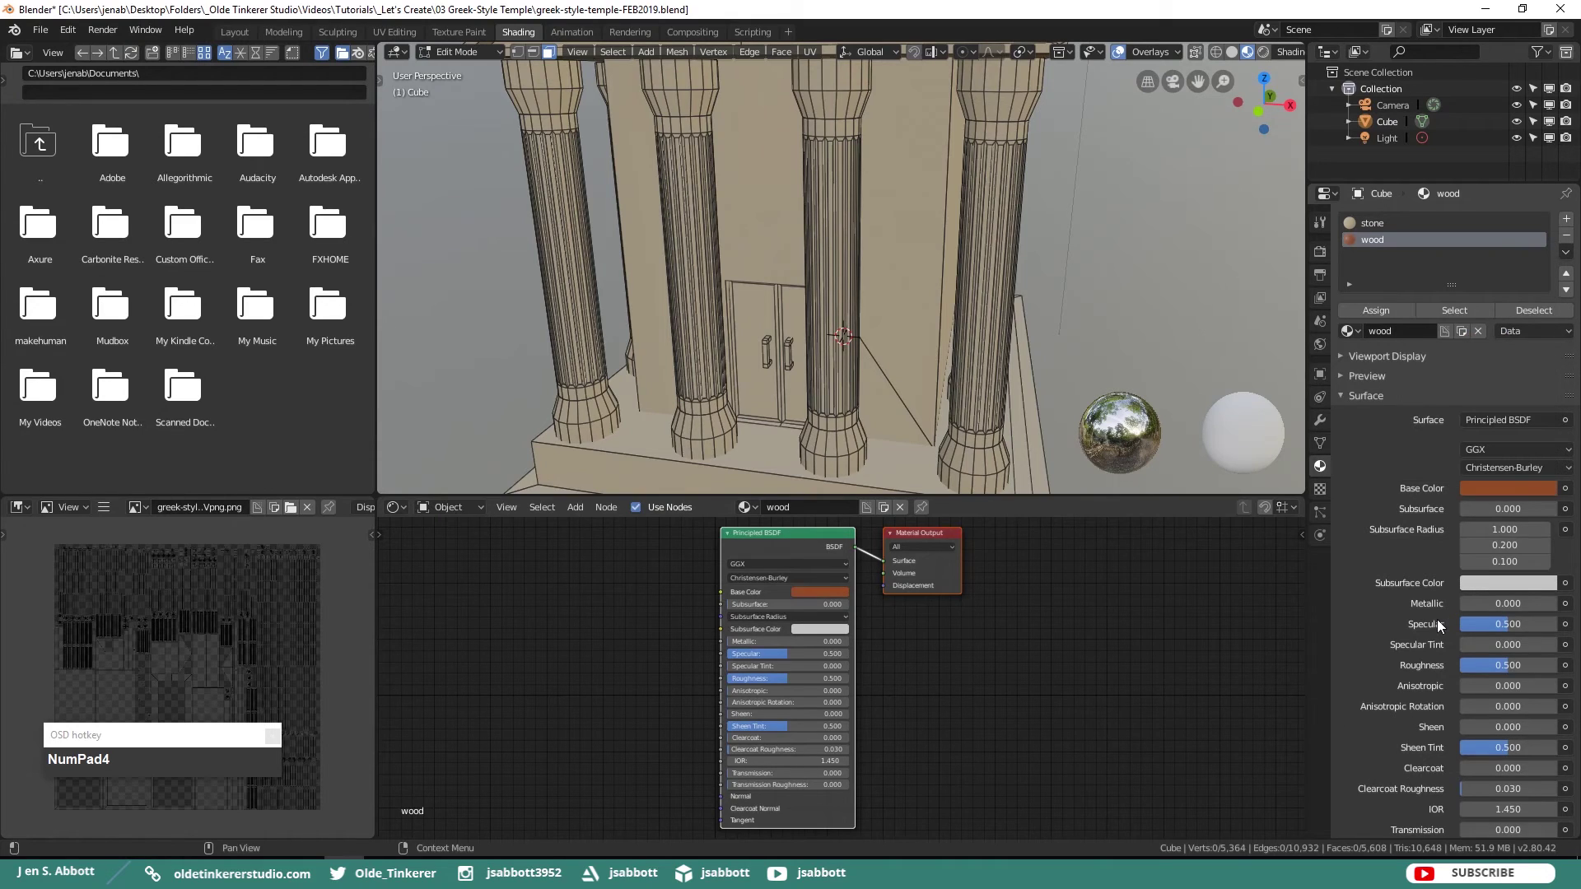
{"action": "left_click", "coordinate": [1513, 670]}
{"action": "key", "text": "KP_Decimal"}
{"action": "key", "text": "KP_2"}
{"action": "left_click", "coordinate": [1492, 757]}
{"action": "key", "text": "KP_Decimal"}
{"action": "key", "text": "KP_2"}
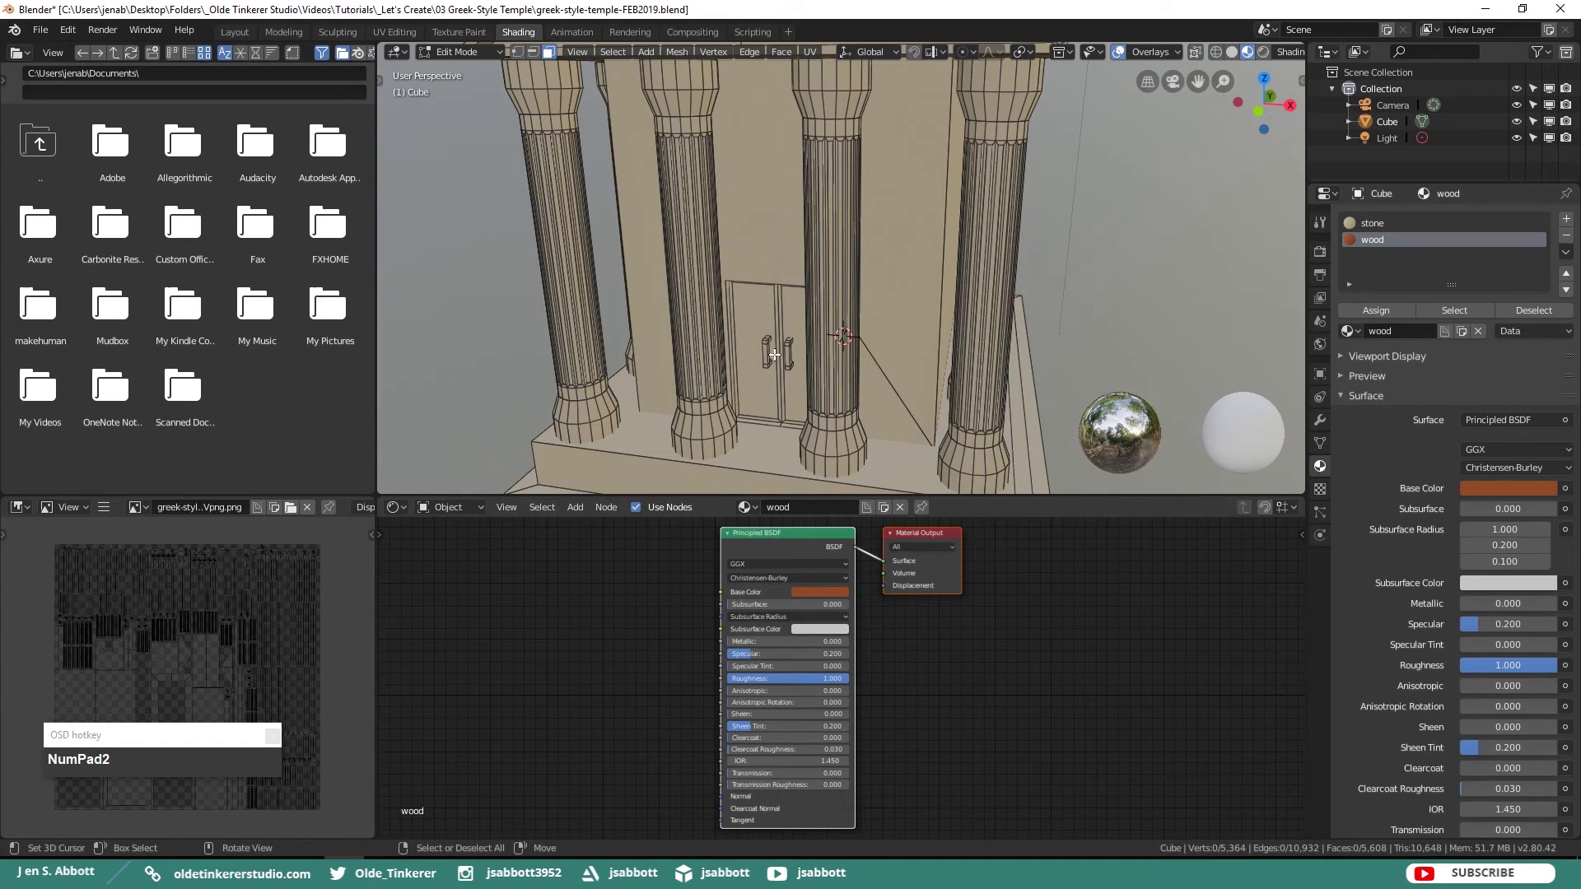
- Select the door panels and their connected pieces in the viewport
{"action": "scroll", "scroll_direction": "up", "scroll_amount": 3}
{"action": "type", "text": "iii"}
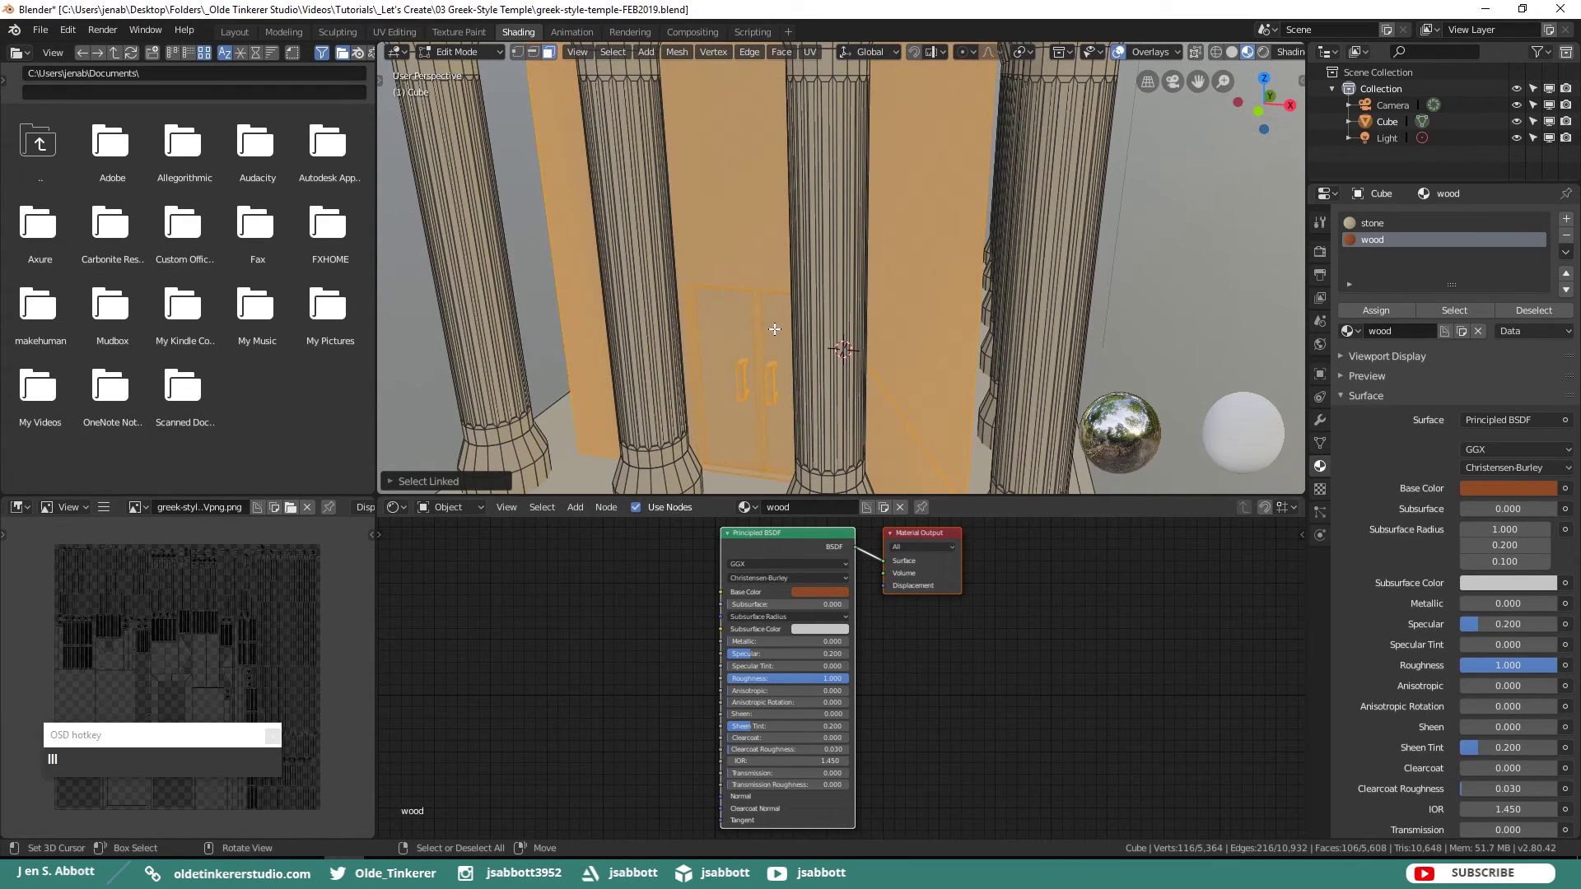
{"action": "key", "text": "ctrl+z"}
{"action": "right_click", "coordinate": [775, 327]}
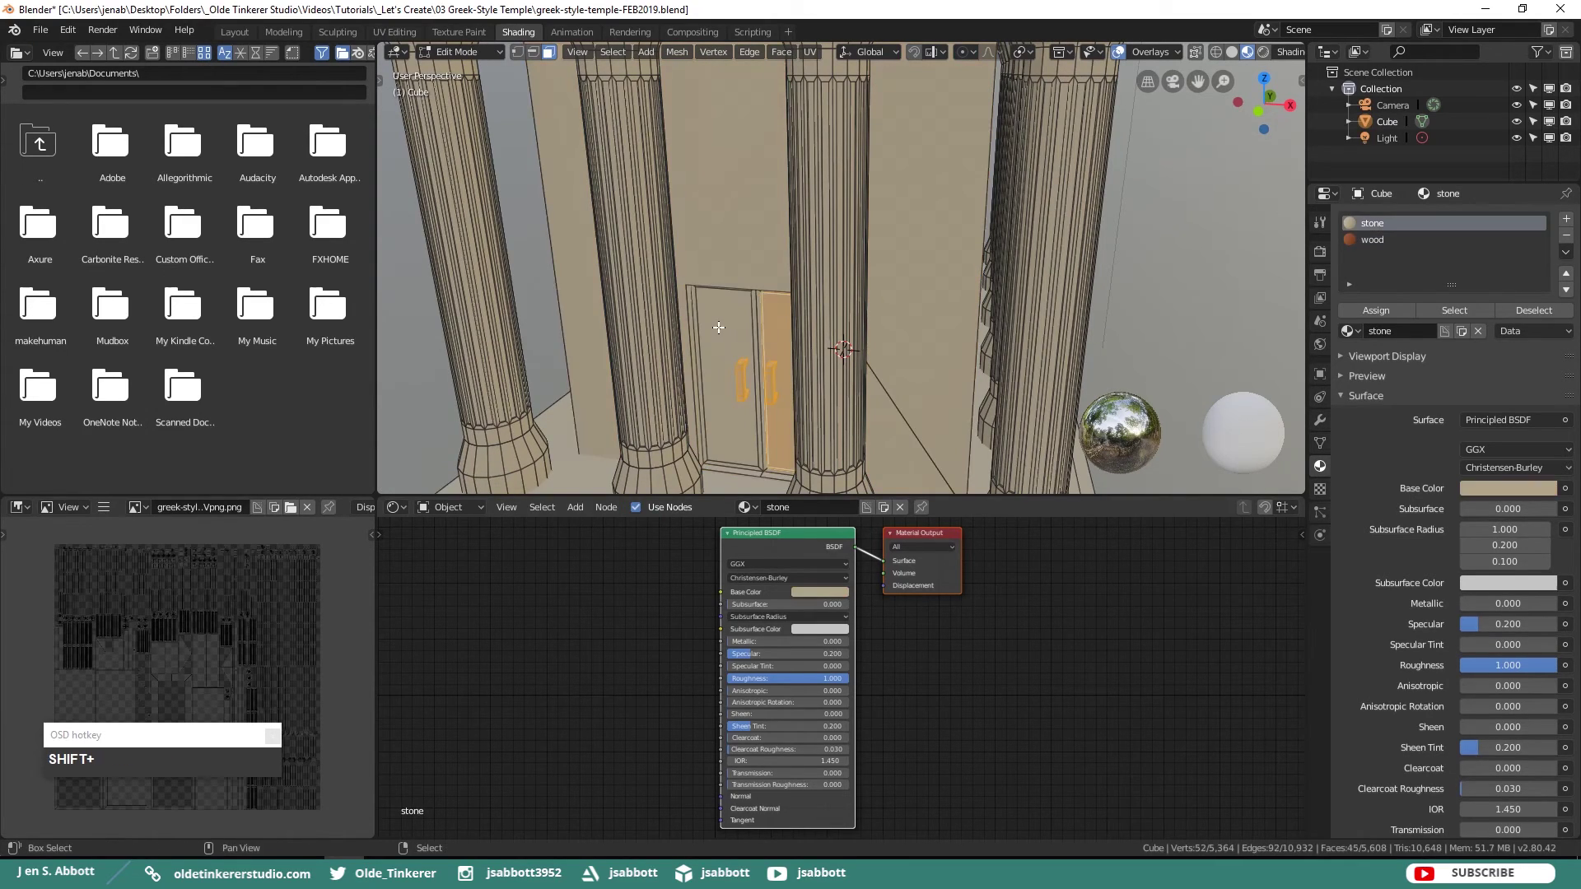
{"action": "right_click", "coordinate": [718, 322]}
{"action": "middle_click", "coordinate": [759, 330]}
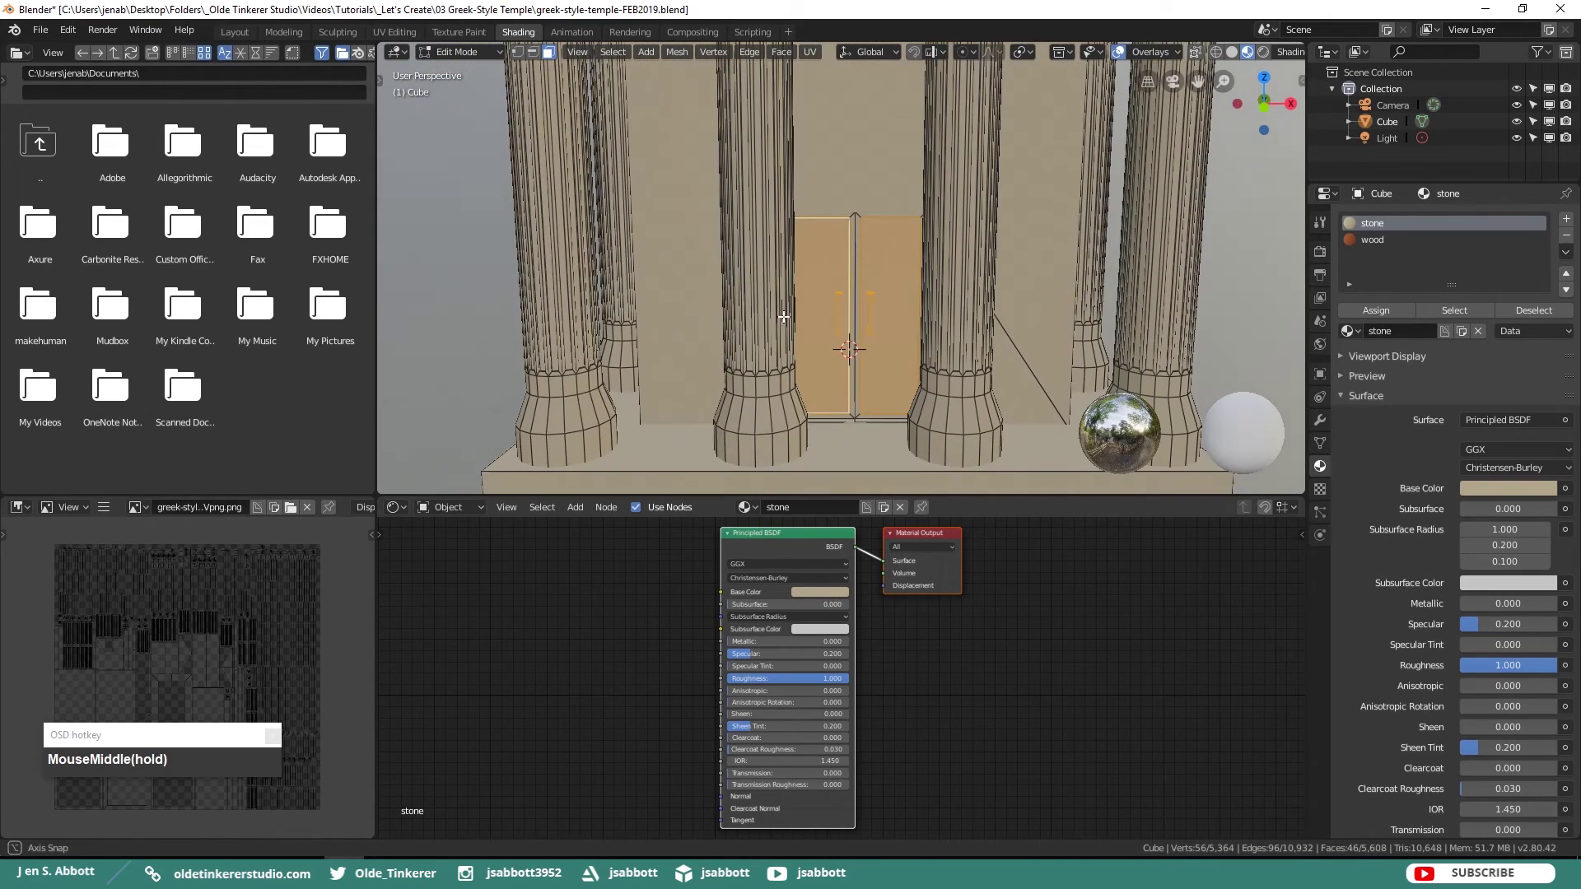
{"action": "scroll", "scroll_direction": "up", "scroll_amount": 3}
{"action": "right_click", "coordinate": [873, 275]}
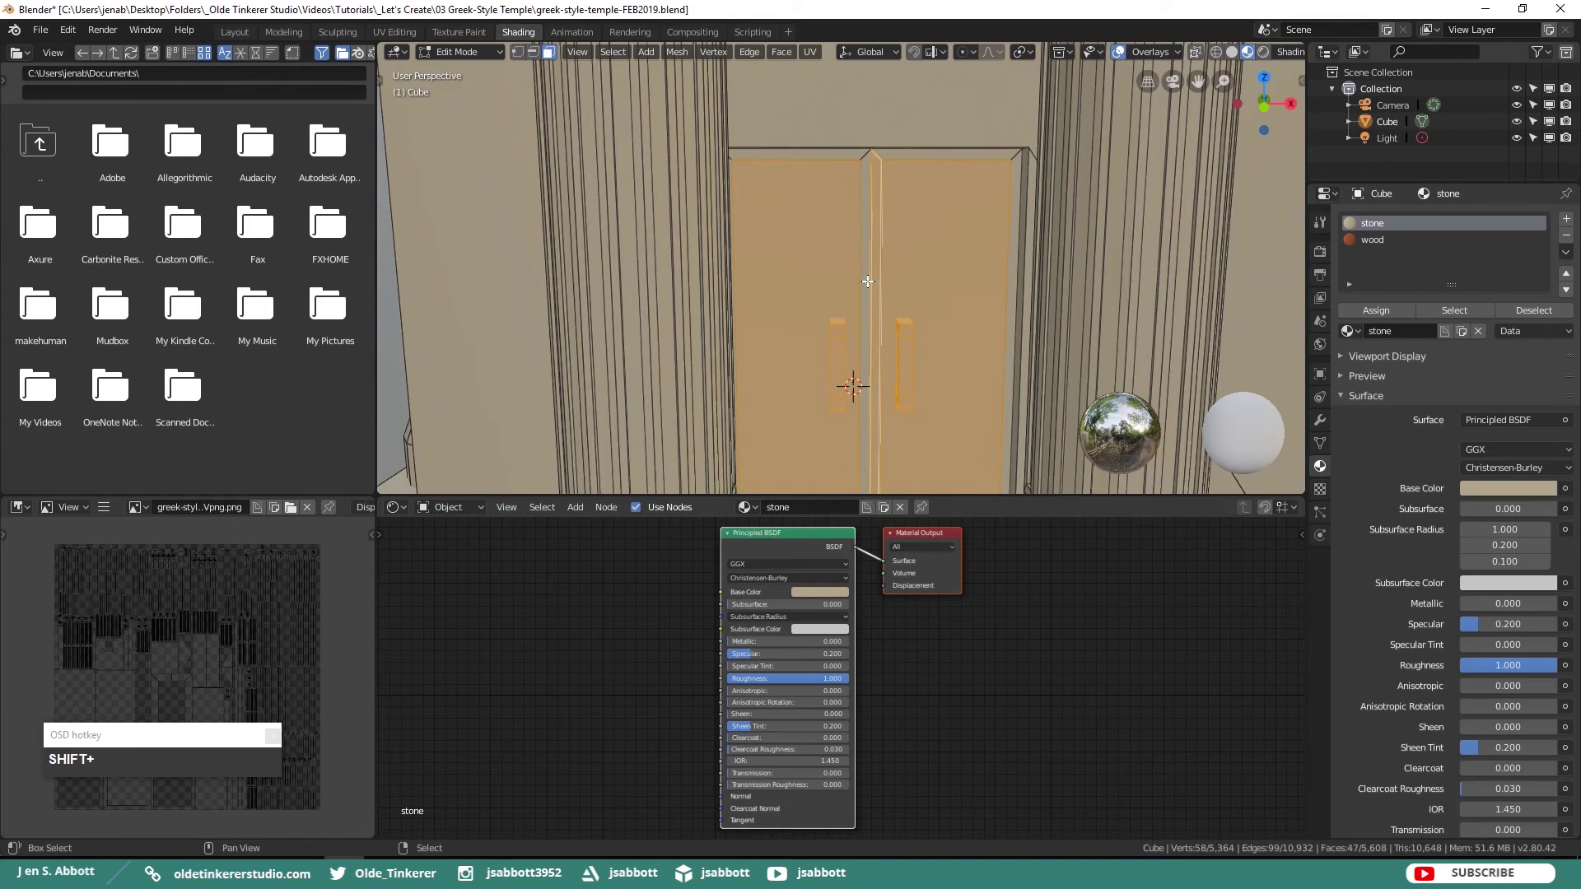
{"action": "right_click", "coordinate": [867, 276]}
{"action": "right_click", "coordinate": [910, 152]}
{"action": "right_click", "coordinate": [831, 151]}
{"action": "right_click", "coordinate": [1021, 209]}
- Add the door handles and remaining pieces to the selection, assign wood, then deselect
{"action": "scroll", "scroll_direction": "up", "scroll_amount": 3}
{"action": "middle_click", "coordinate": [843, 332]}
{"action": "right_click", "coordinate": [945, 297]}
{"action": "right_click", "coordinate": [890, 299]}
{"action": "middle_click", "coordinate": [878, 226]}
{"action": "scroll", "scroll_direction": "down", "scroll_amount": 3}
{"action": "right_click", "coordinate": [591, 216]}
{"action": "scroll", "scroll_direction": "up", "scroll_amount": 3}
{"action": "scroll", "scroll_direction": "down", "scroll_amount": 3}
{"action": "left_click", "coordinate": [1369, 244]}
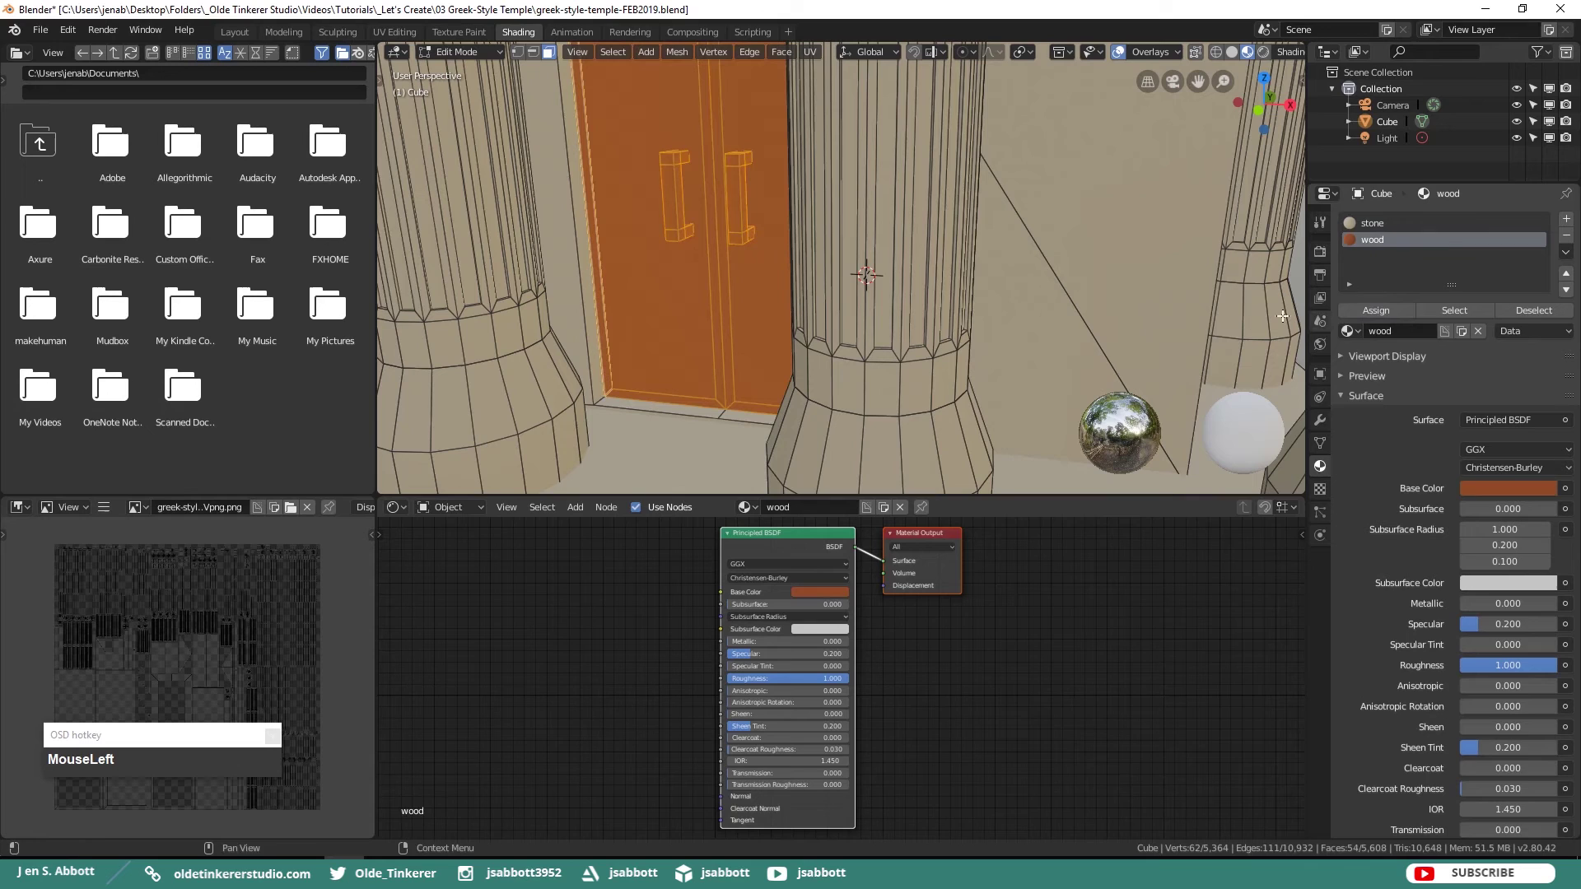
{"action": "key", "text": "alt+a"}
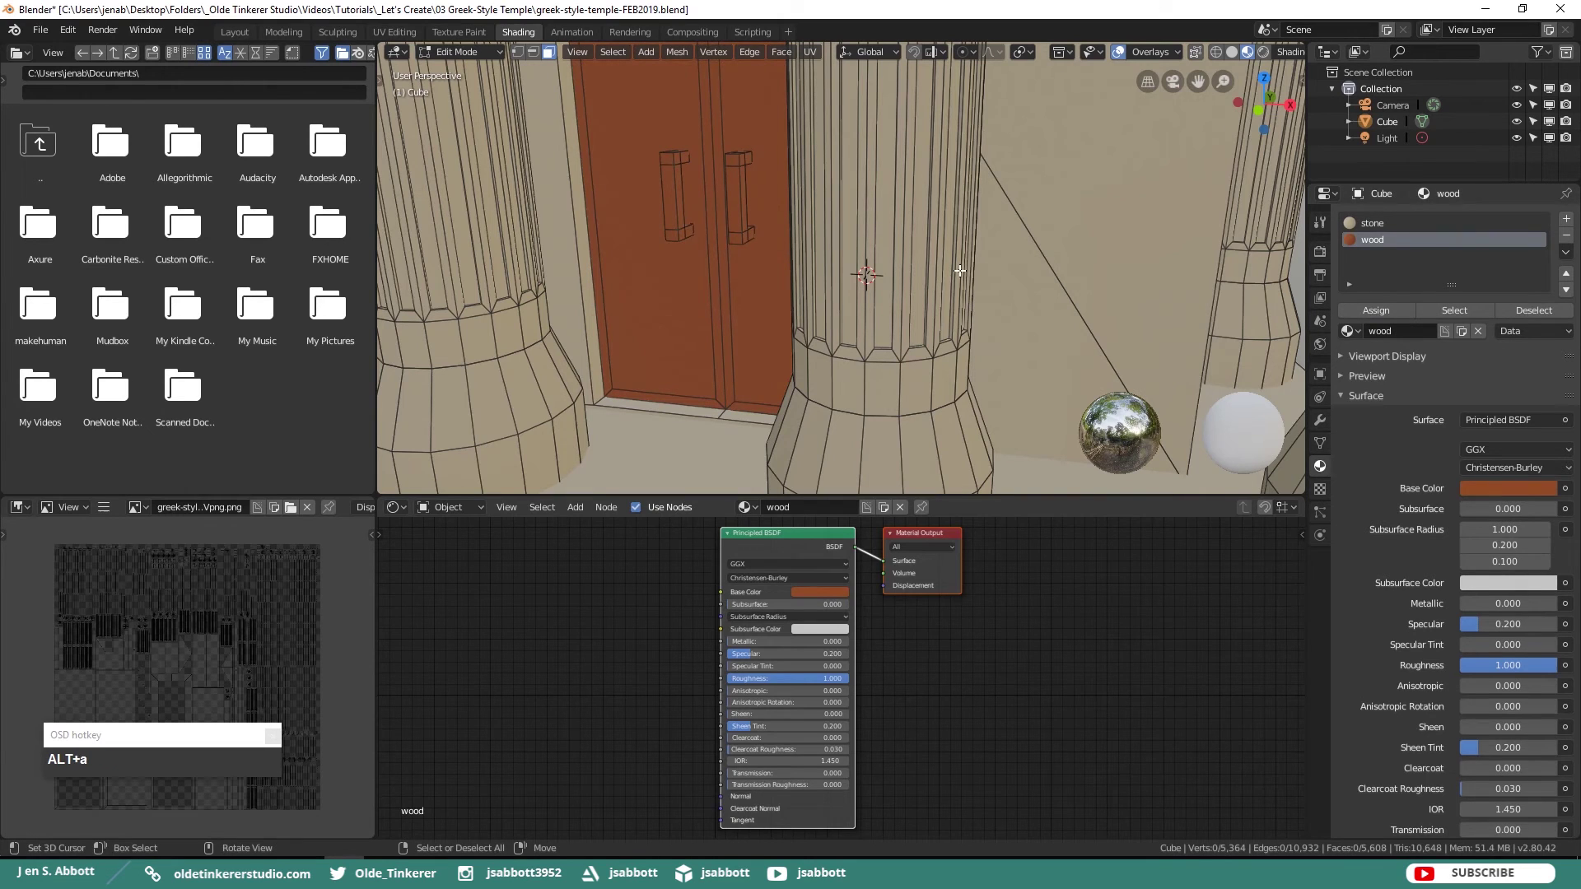
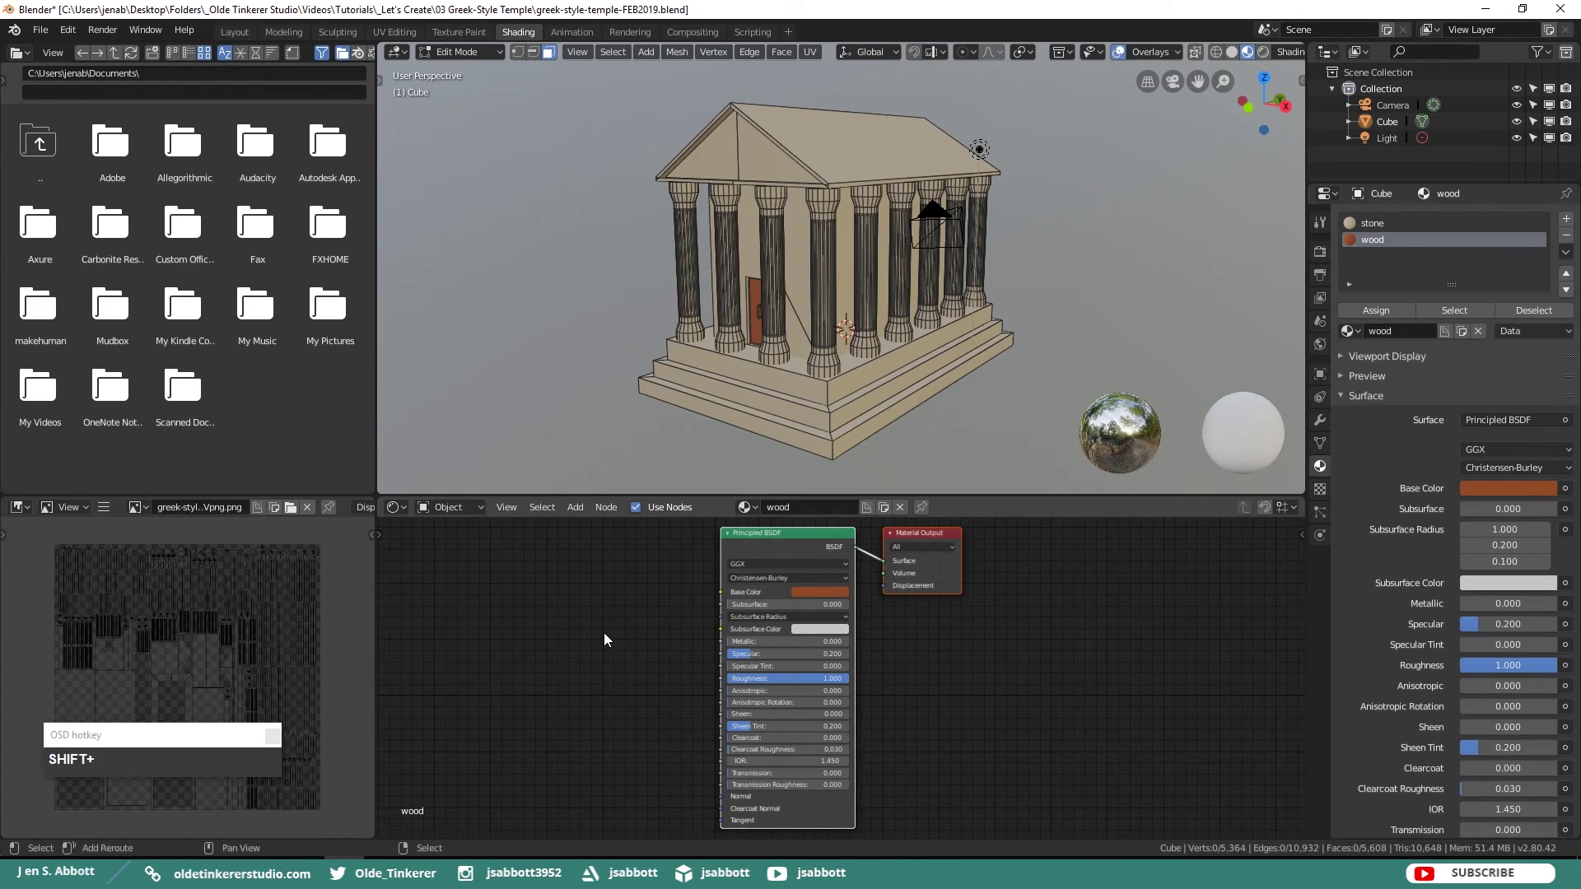
- Add an Image Texture node to wood, then copy and paste it into the stone material
{"action": "key", "text": "shift+a"}
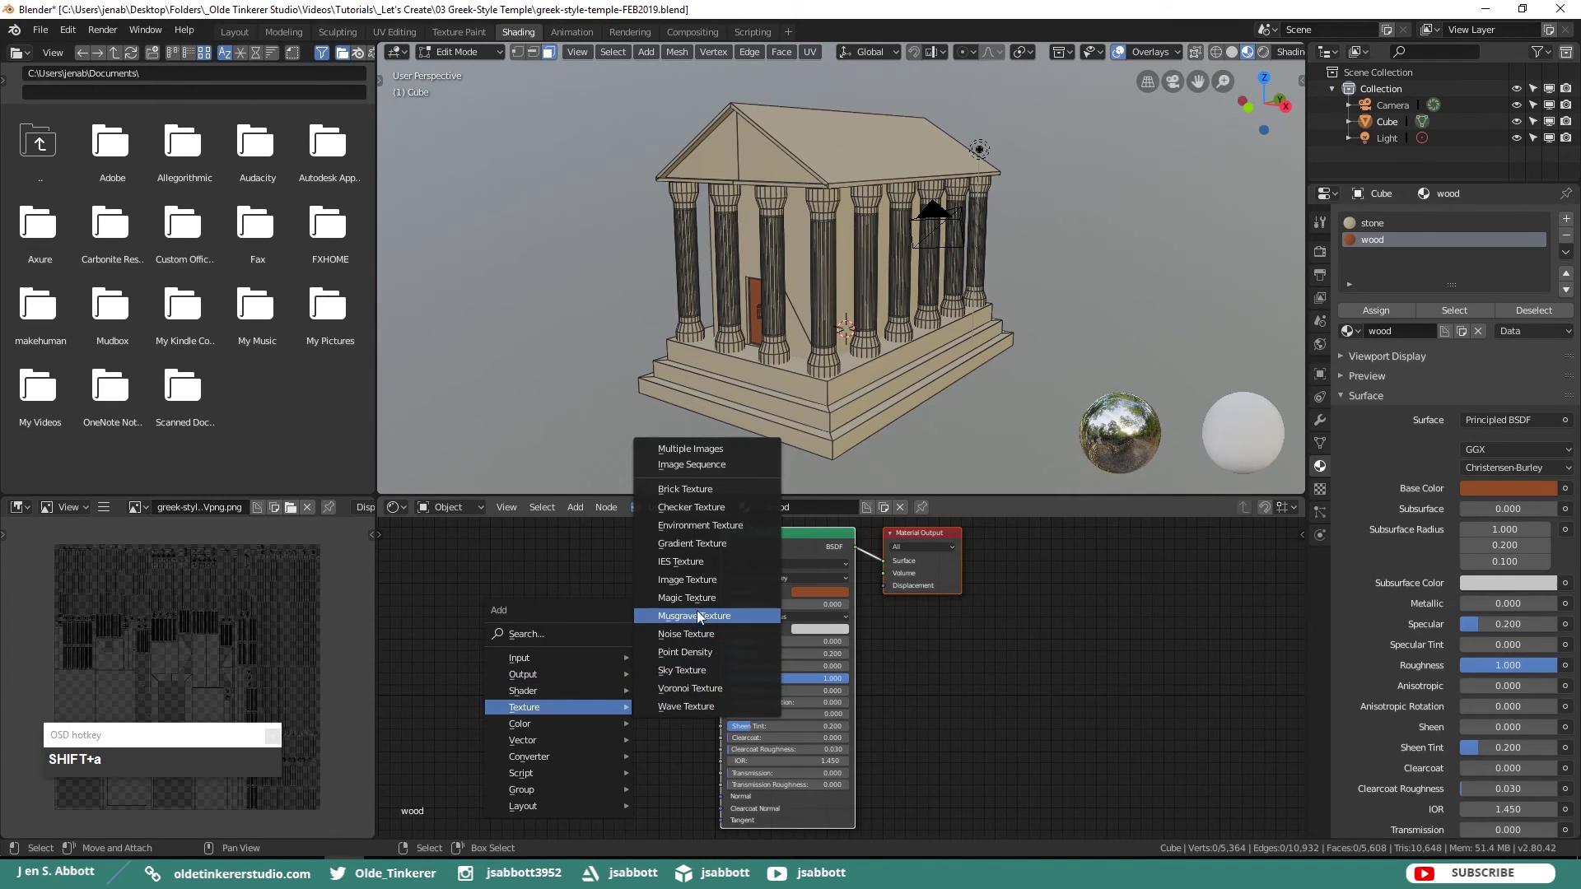
{"action": "left_click", "coordinate": [710, 583]}
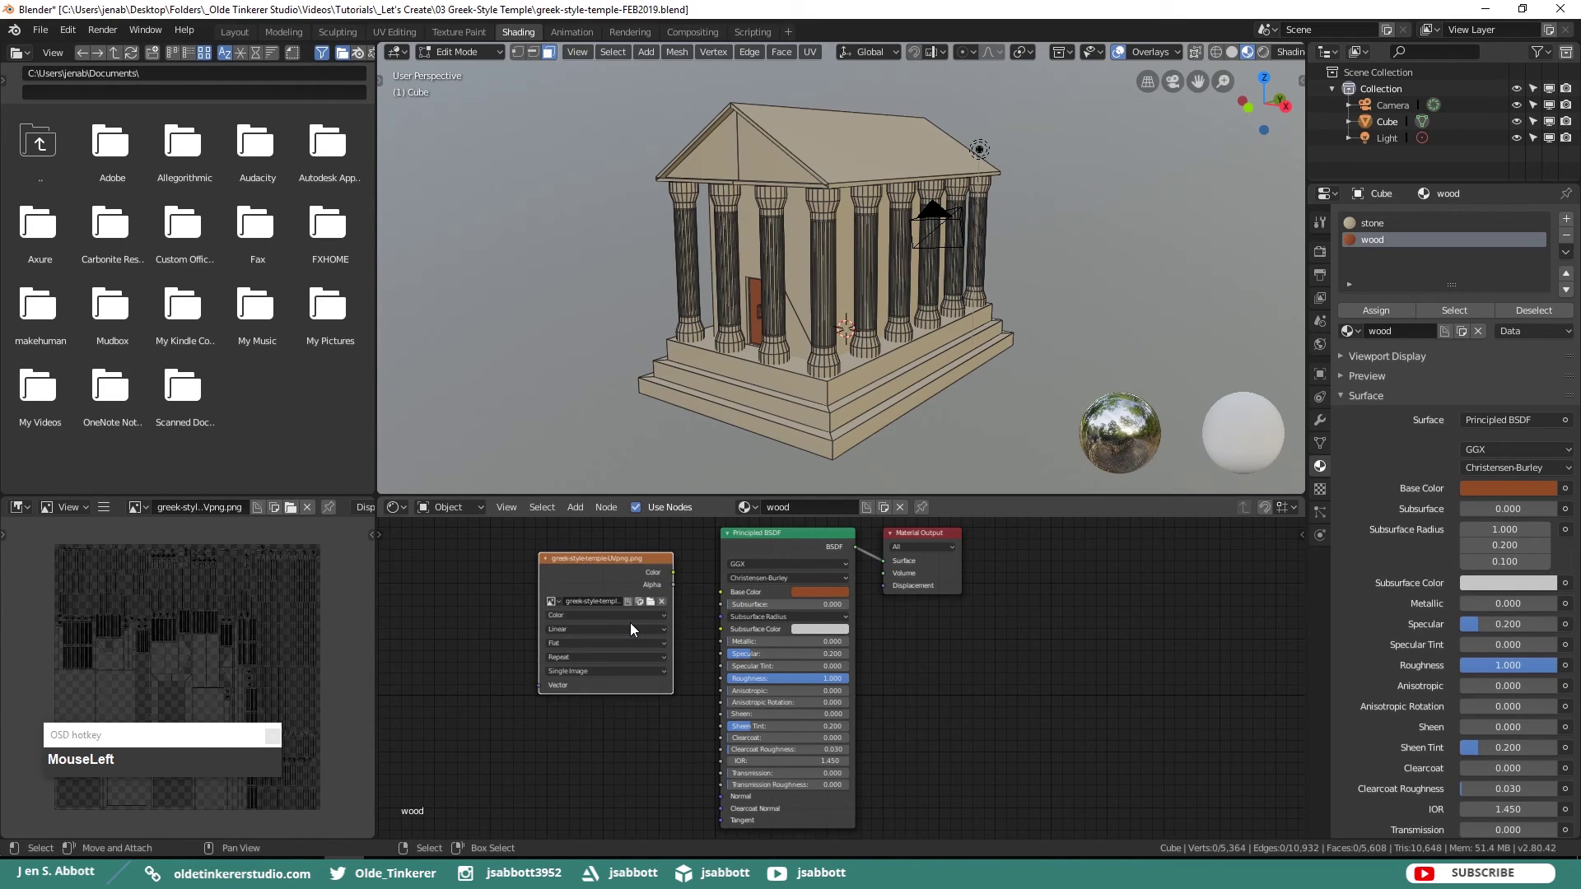
{"action": "key", "text": "ctrl+c"}
{"action": "left_click", "coordinate": [1388, 233]}
{"action": "key", "text": "ctrl+v"}
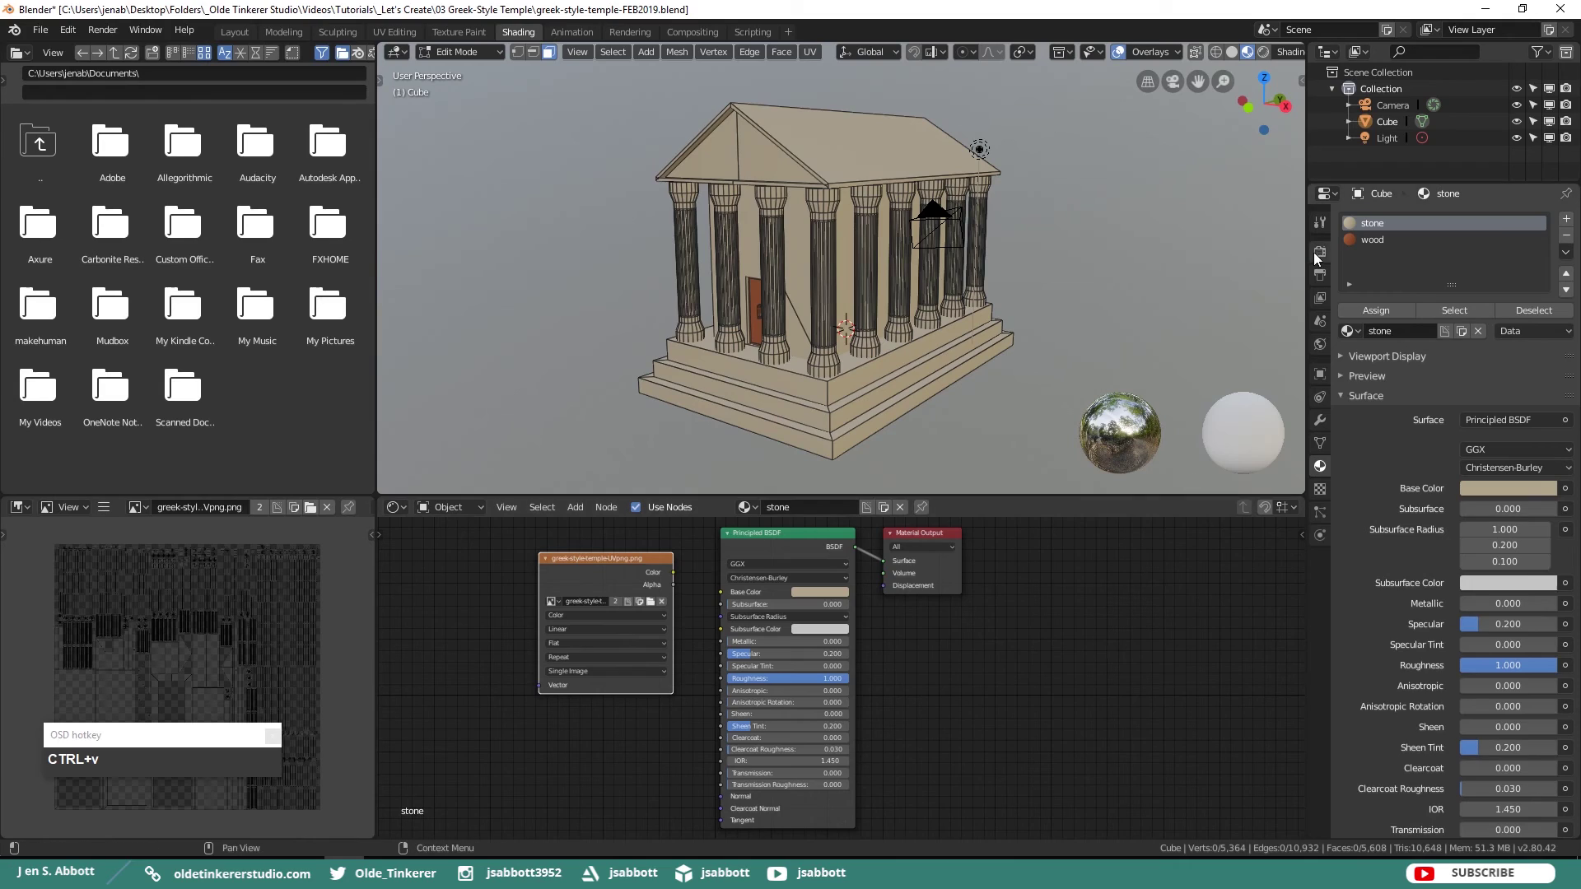
- In Render Properties, start a Combined bake into the texture image
{"action": "left_click", "coordinate": [1322, 261]}
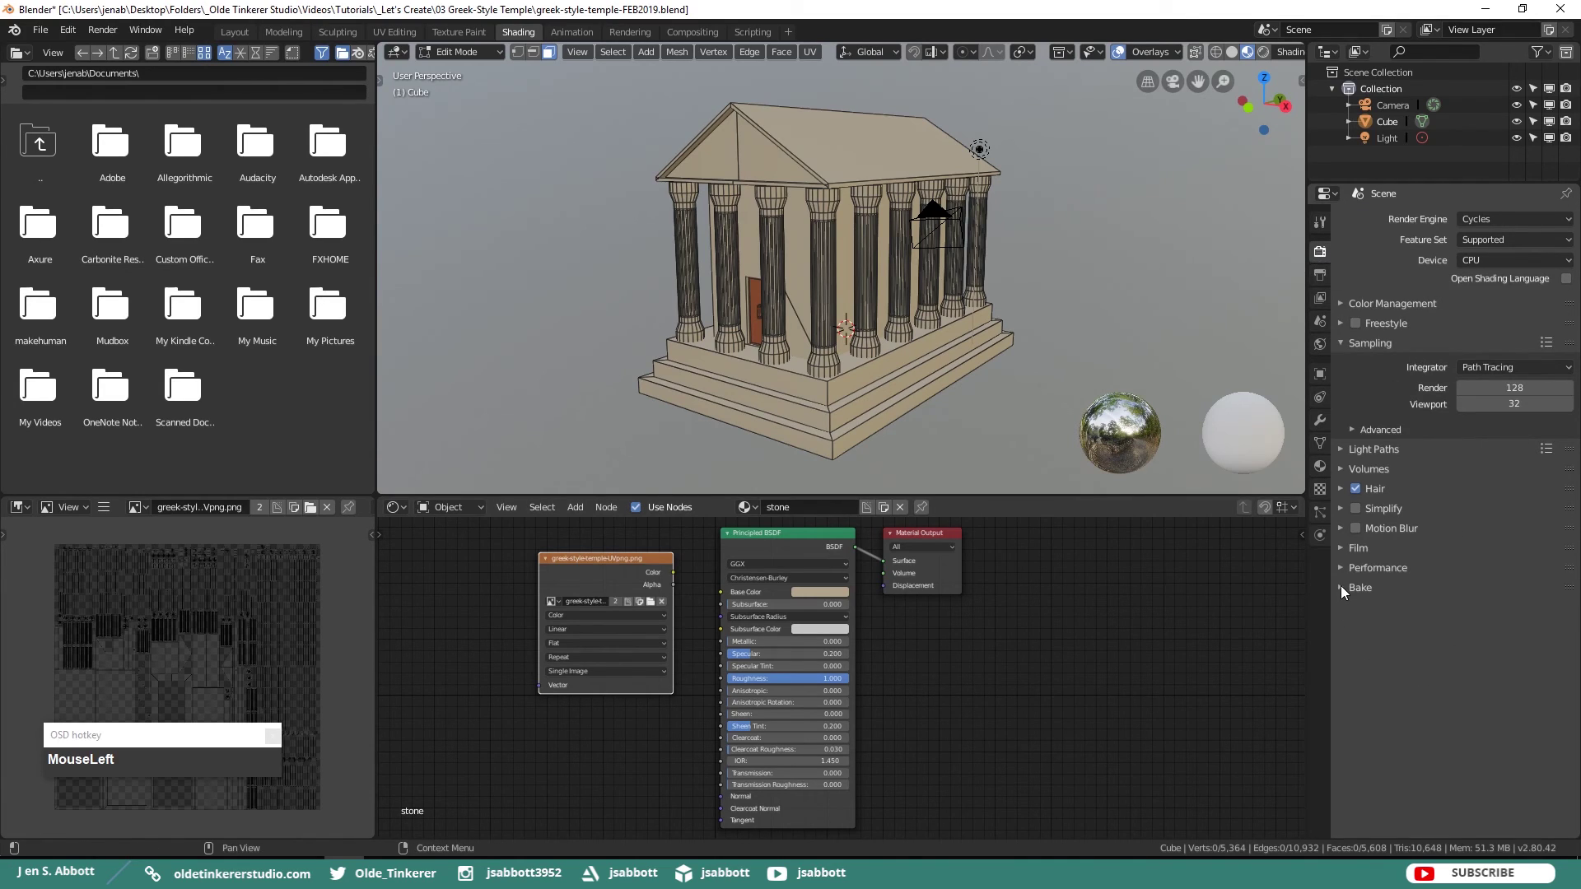
{"action": "scroll", "scroll_direction": "down", "scroll_amount": 3}
{"action": "left_click", "coordinate": [1447, 833]}
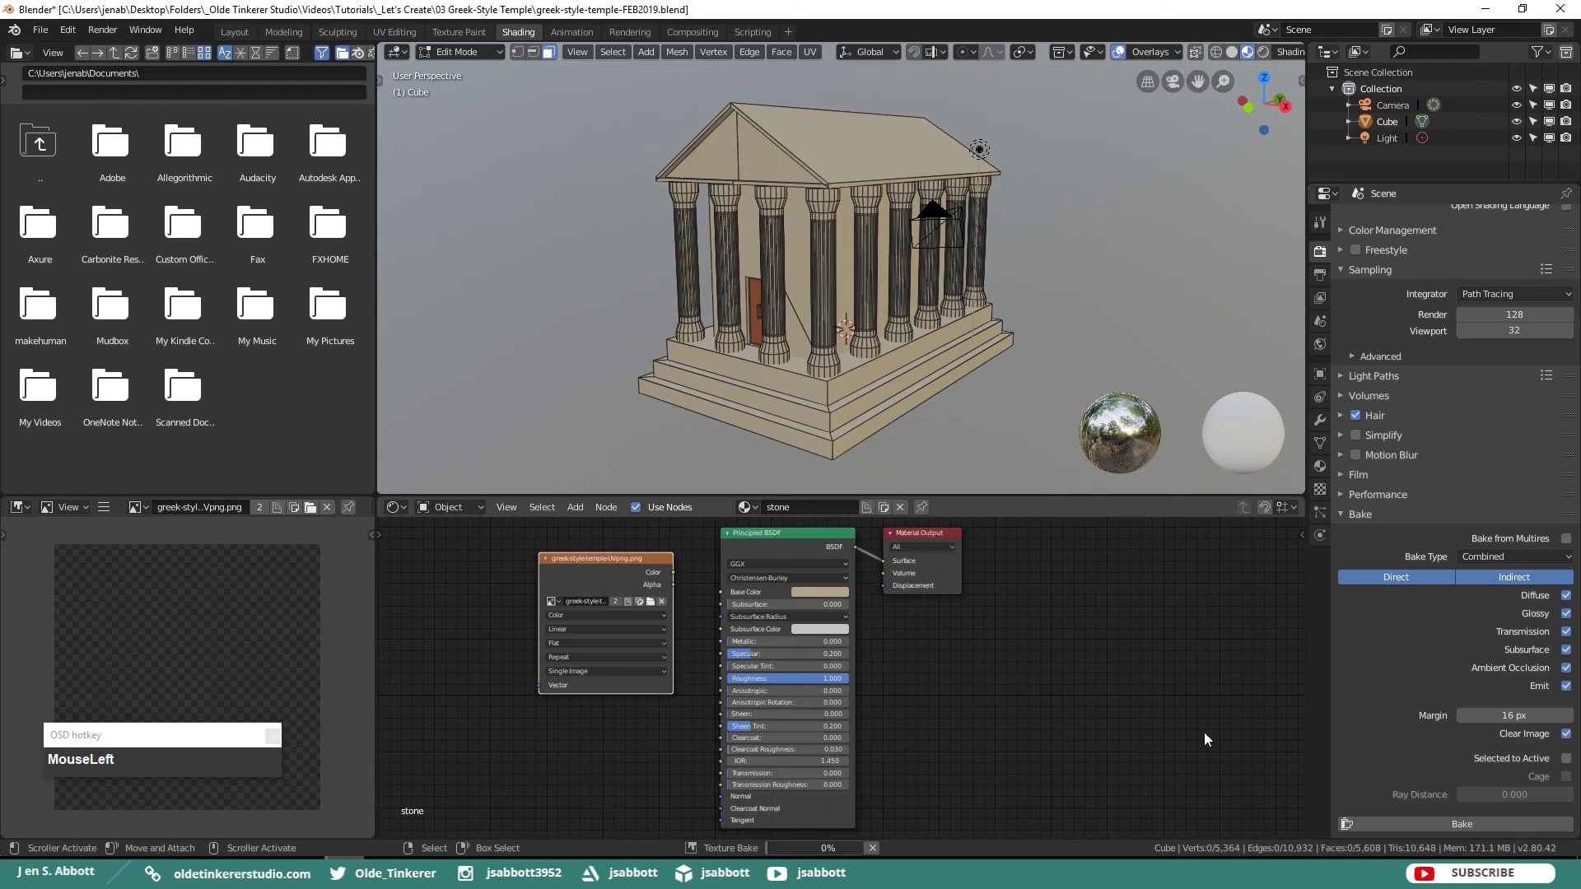